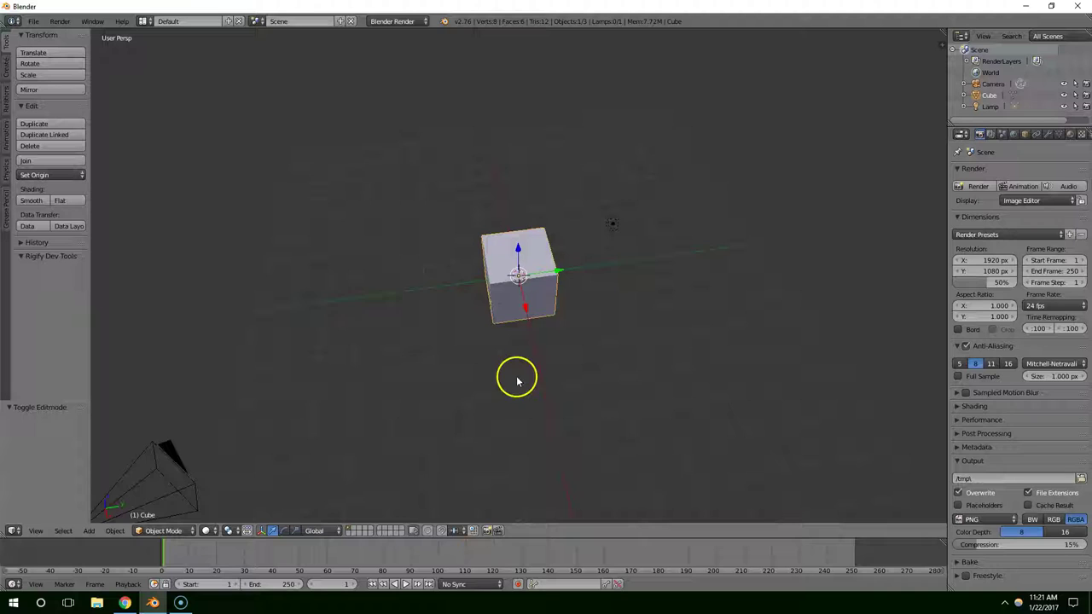
# Step: Orbit the default cube, check the mech reference drawing, and return to the viewport zoomed in
pyautogui.middleClick(518, 377)
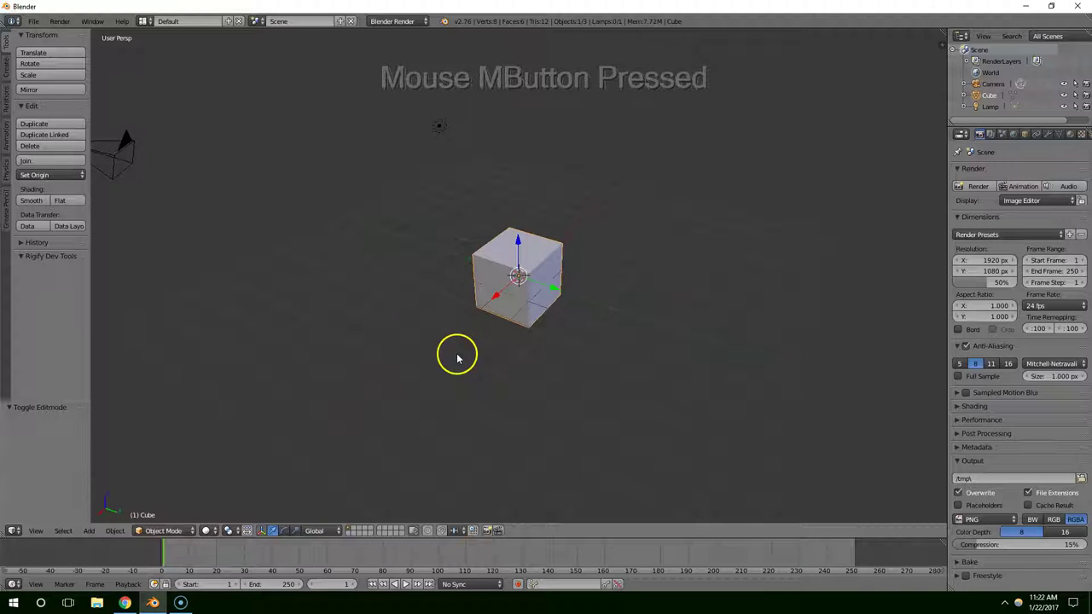
pyautogui.middleClick(520, 350)
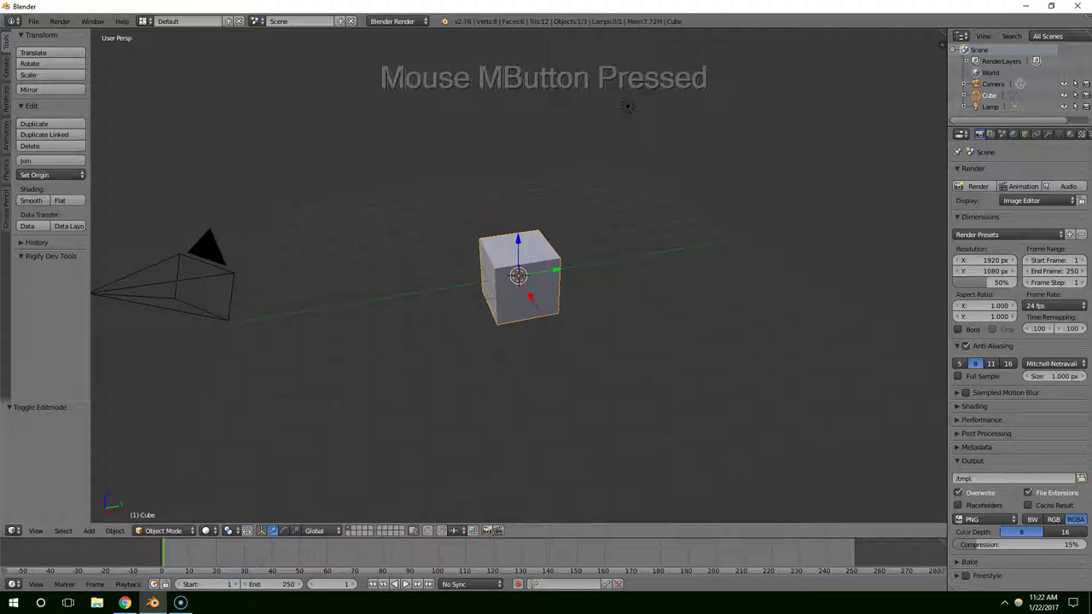
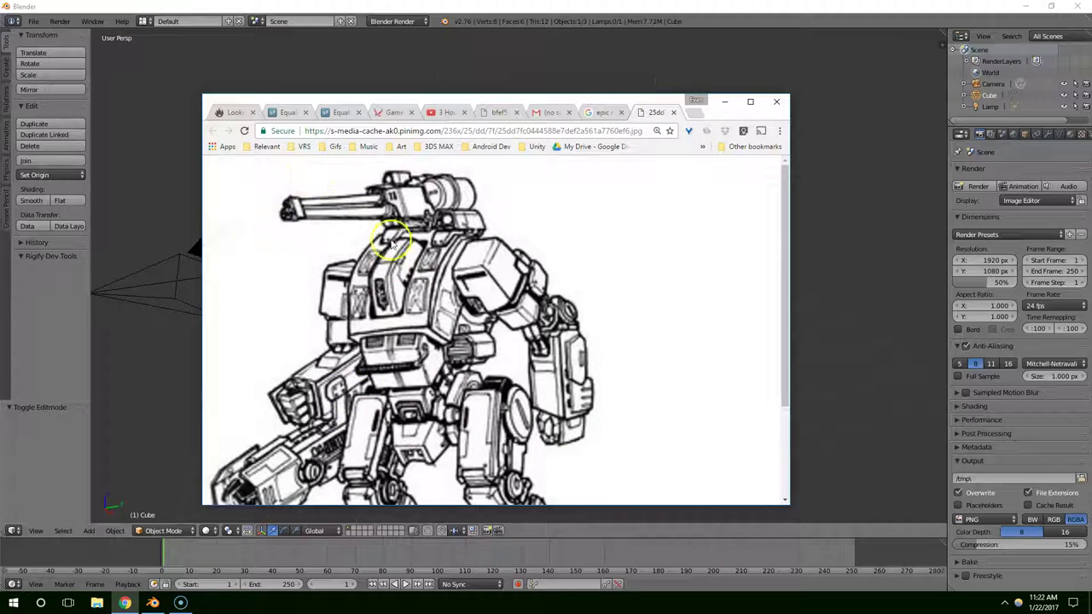
pyautogui.click(655, 103)
pyautogui.scroll(3)
pyautogui.middleClick(463, 237)
pyautogui.scroll(3)
pyautogui.middleClick(476, 245)
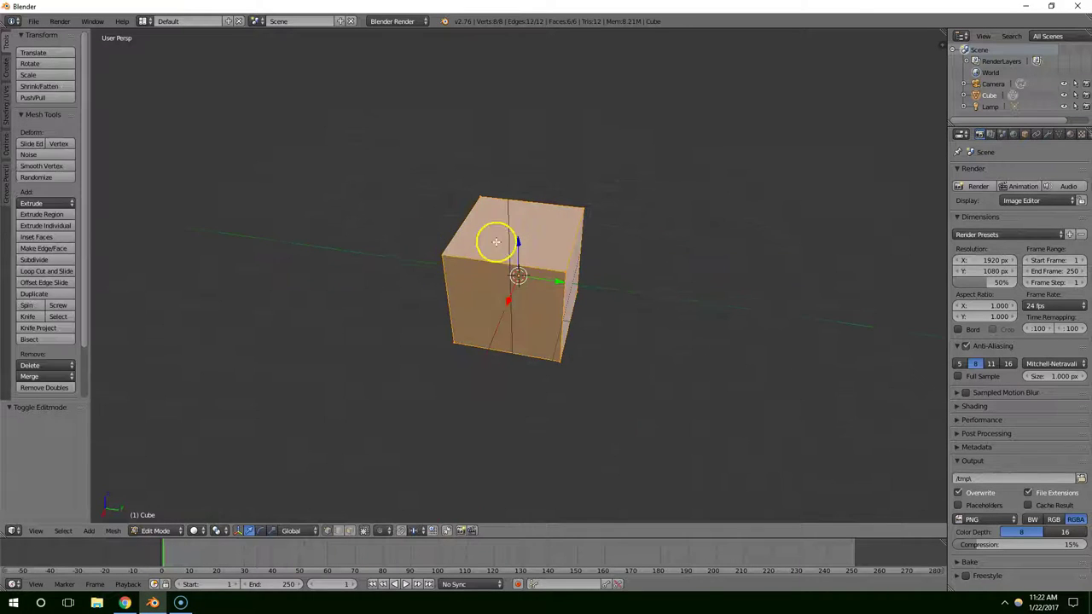
# Step: Switch to face select and pick the cube's top face to start blocking out the housing
pyautogui.middleClick(520, 248)
pyautogui.middleClick(526, 250)
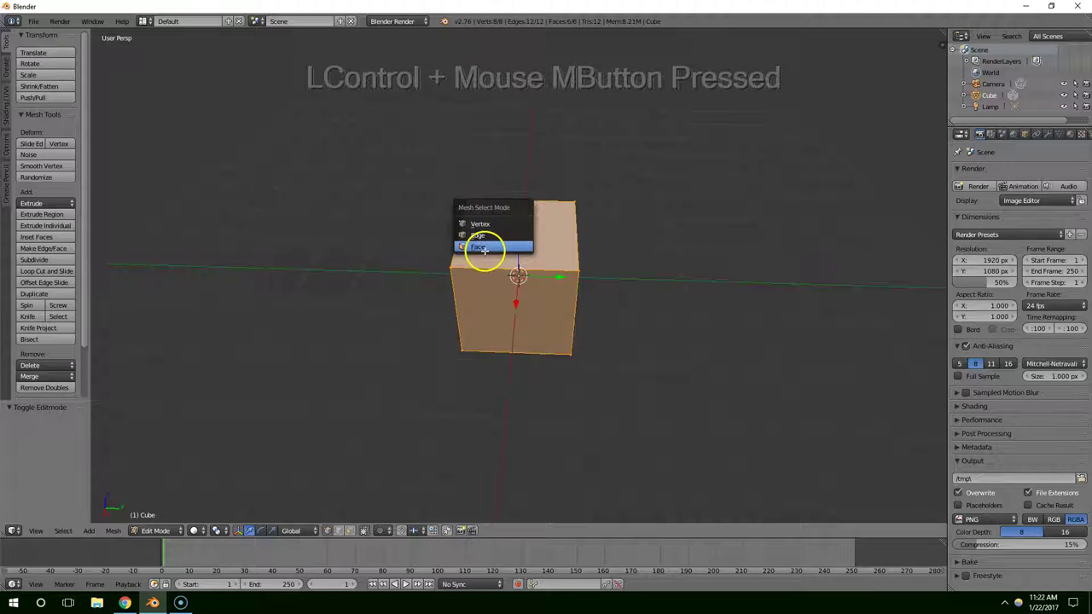
pyautogui.click(485, 248)
pyautogui.rightClick(499, 247)
pyautogui.middleClick(499, 246)
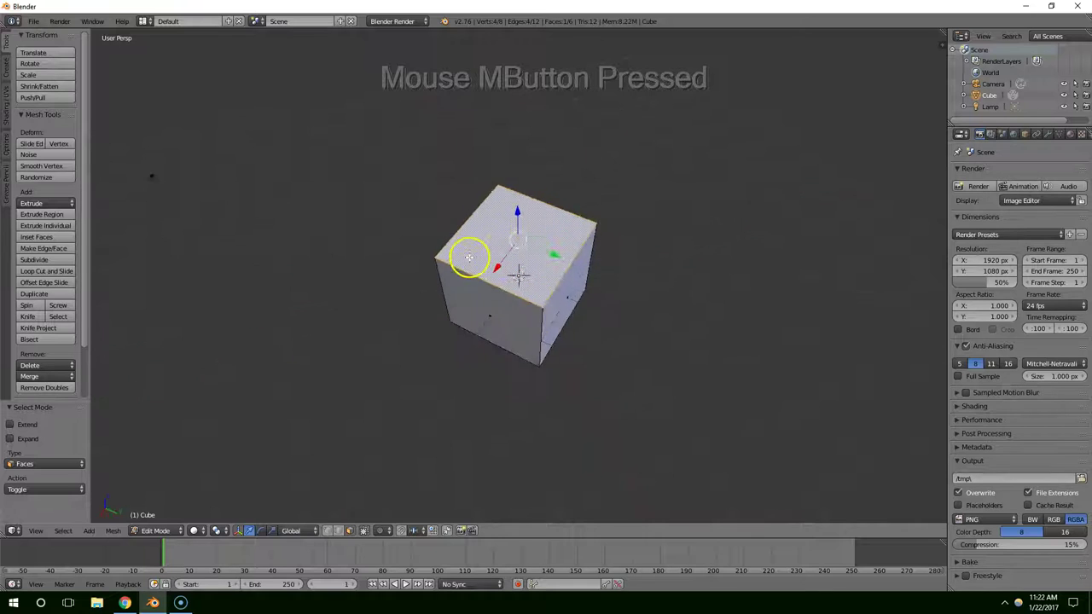
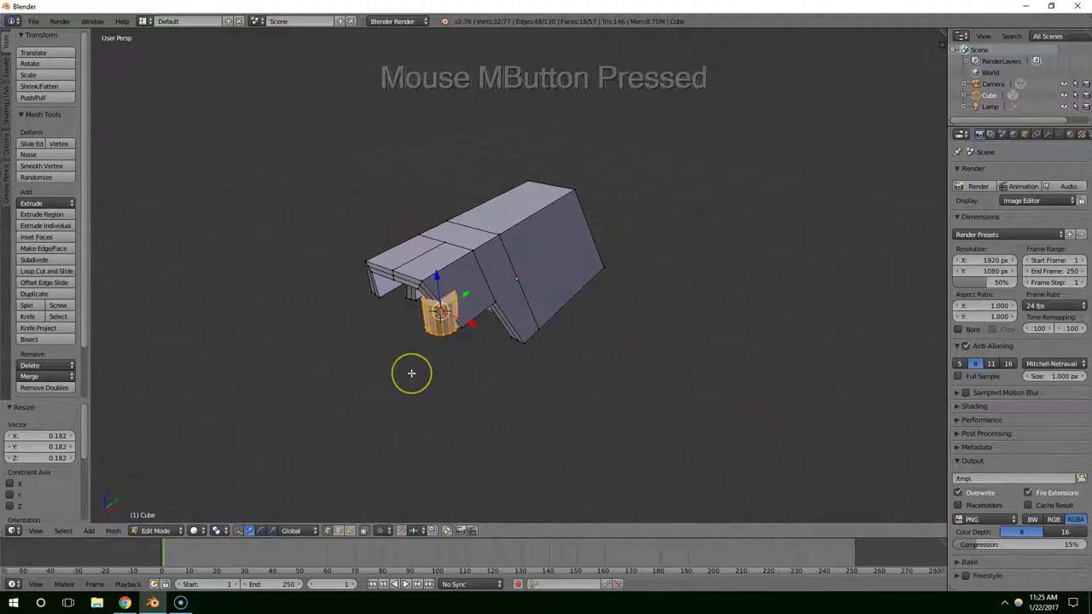
# Step: Rotate the small cylinder about Z and move it toward the housing's front
pyautogui.press('r')
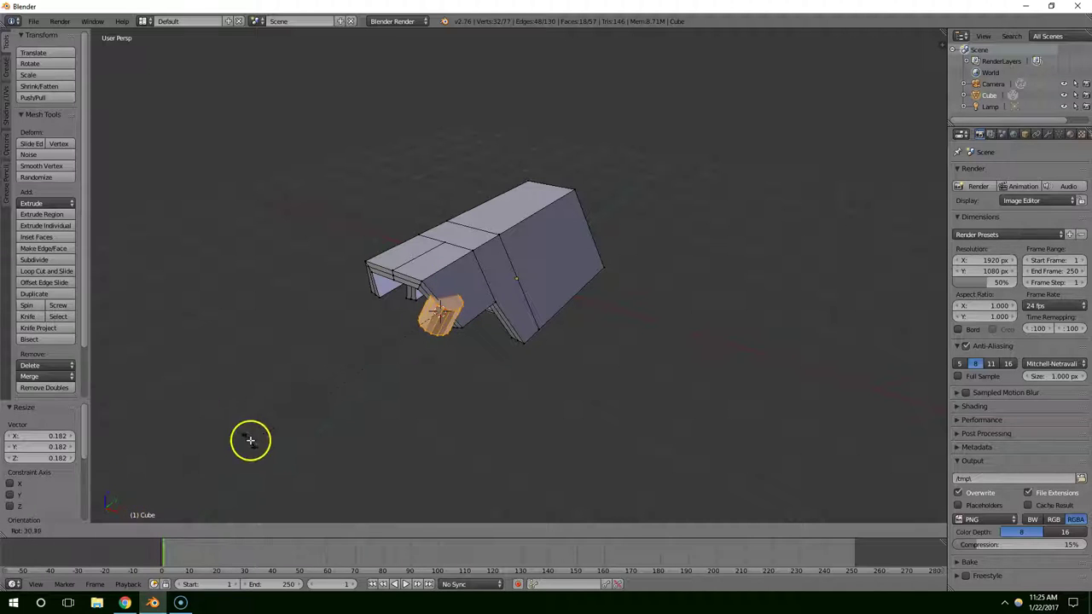
pyautogui.rightClick(405, 397)
pyautogui.scroll(3)
pyautogui.middleClick(468, 377)
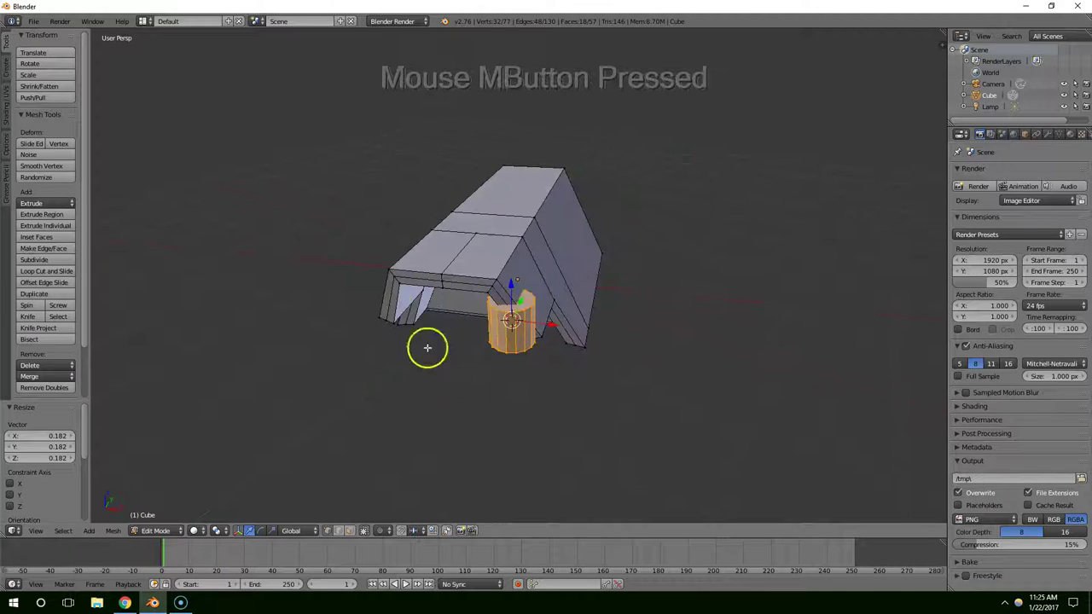
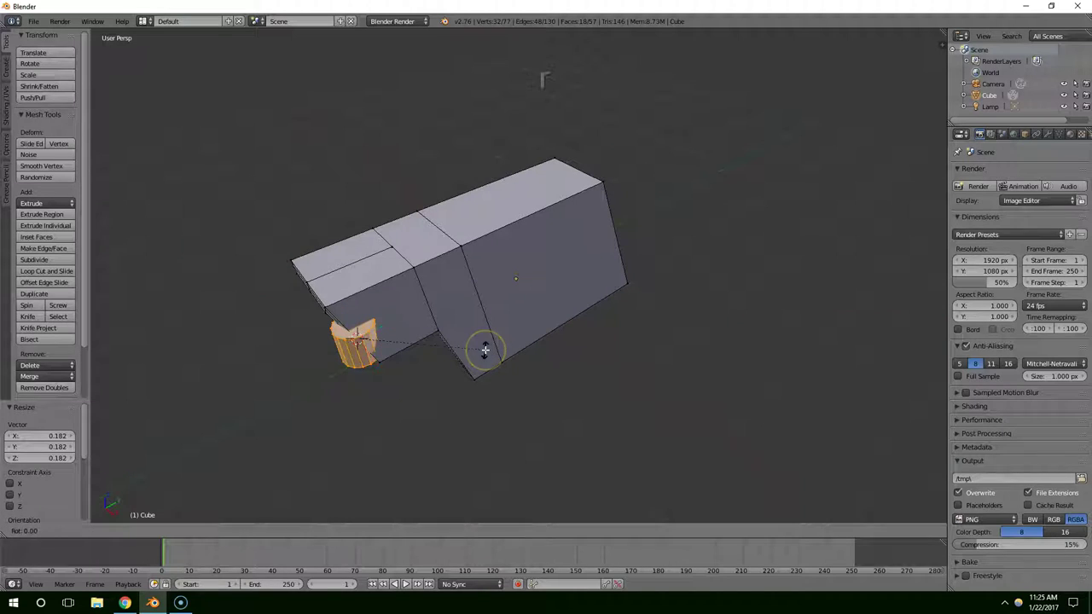
pyautogui.press('z')
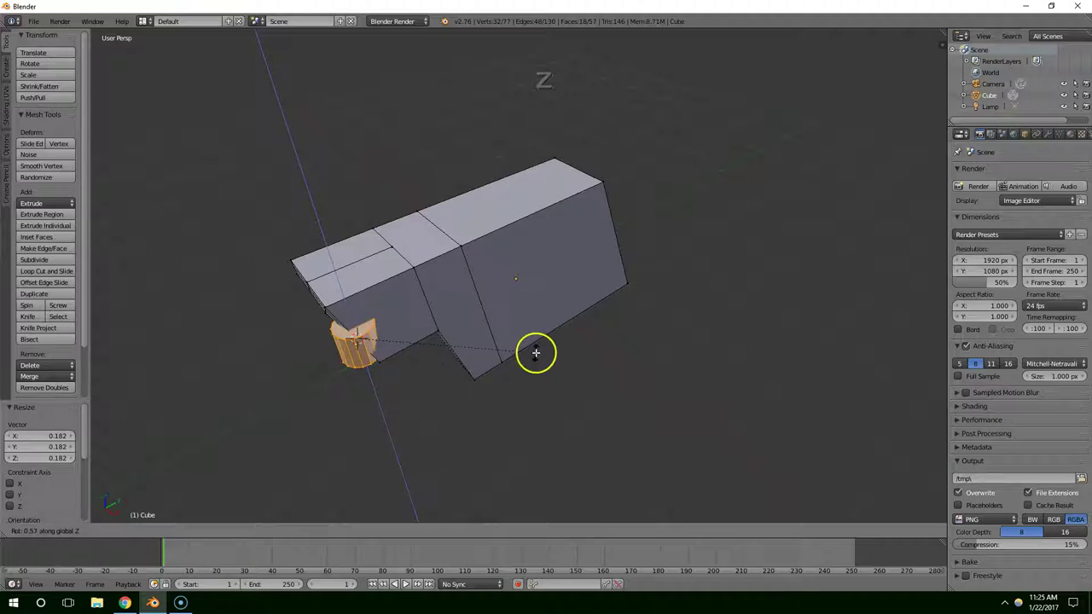
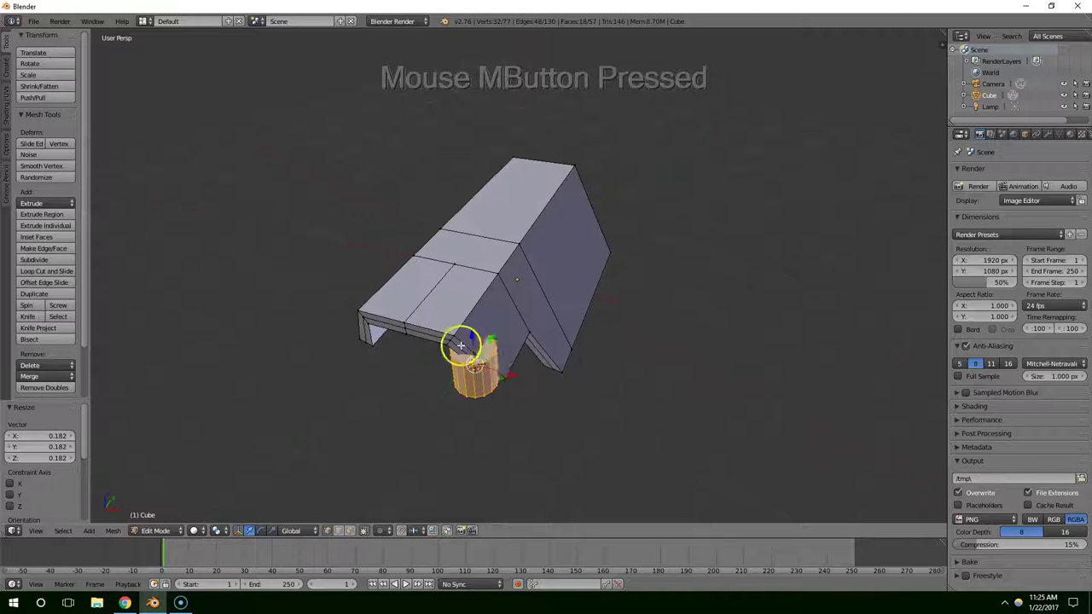
pyautogui.click(514, 370)
pyautogui.middleClick(466, 355)
pyautogui.click(370, 297)
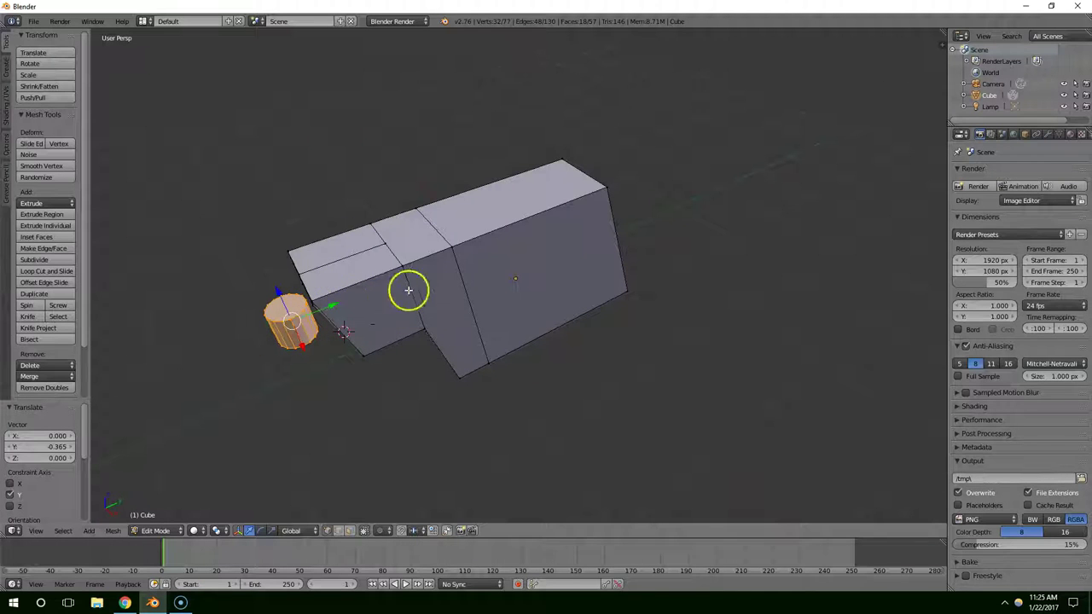
pyautogui.middleClick(379, 320)
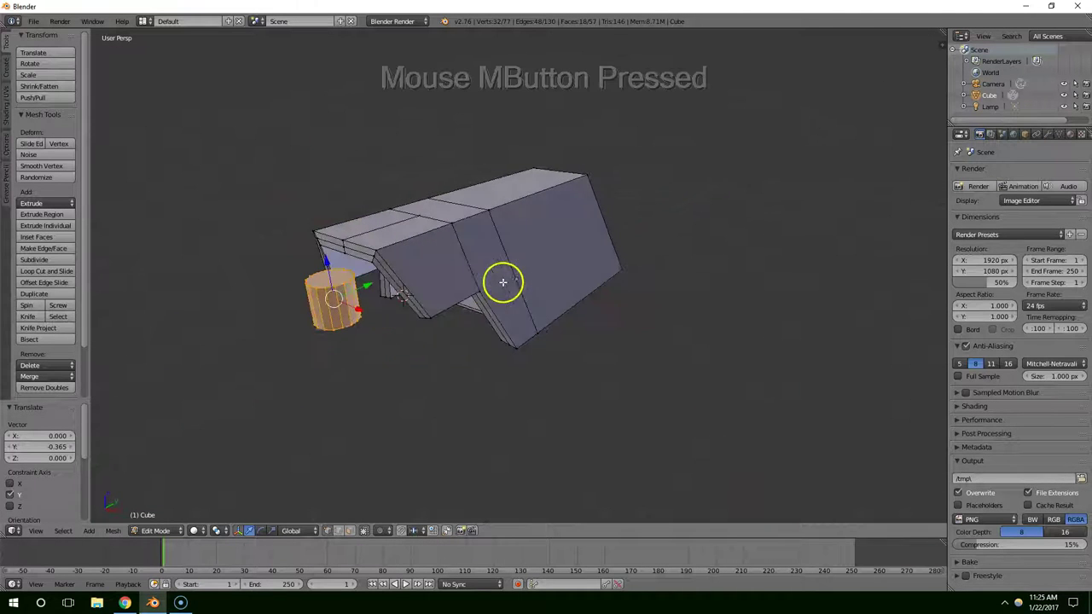
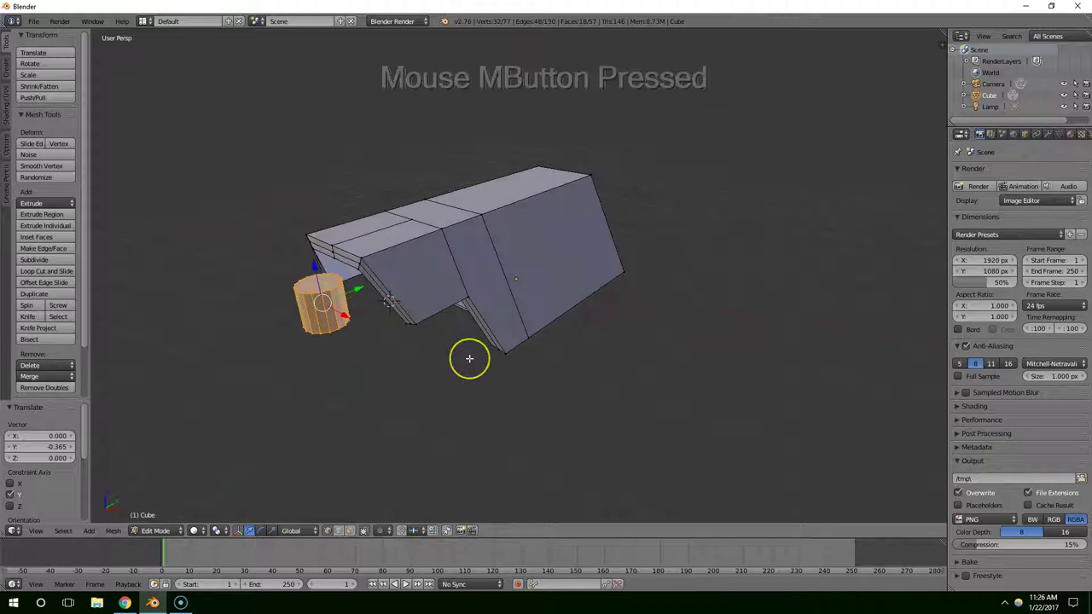
# Step: Stretch the cylinder along Y into a long barrel and raise it slightly under the housing
pyautogui.press('r')
pyautogui.press('x')
pyautogui.press('Return')
pyautogui.middleClick(644, 295)
pyautogui.click(347, 260)
pyautogui.press('s')
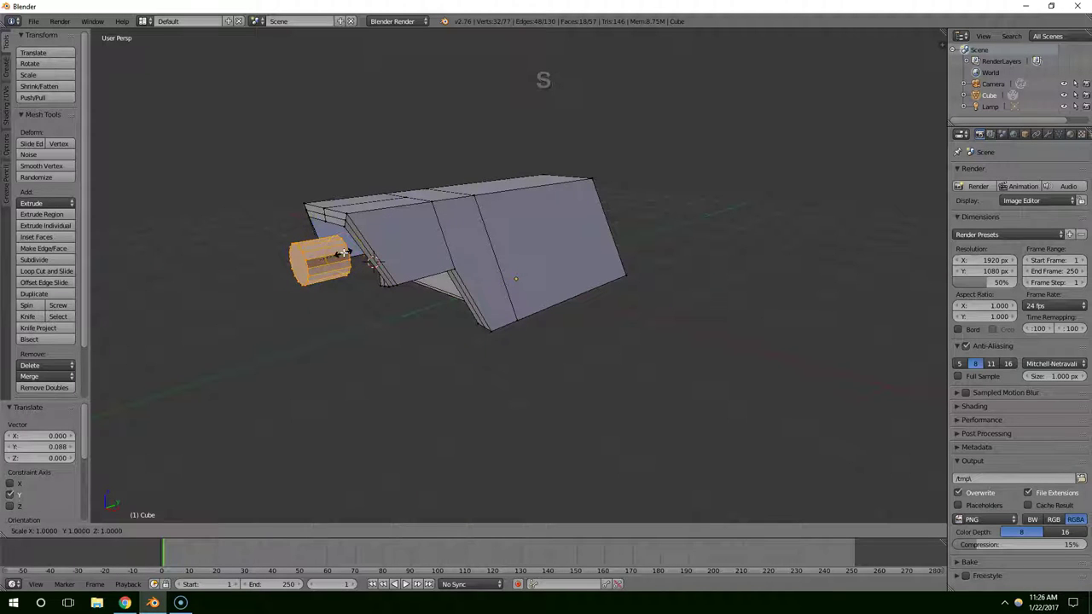
pyautogui.press('y')
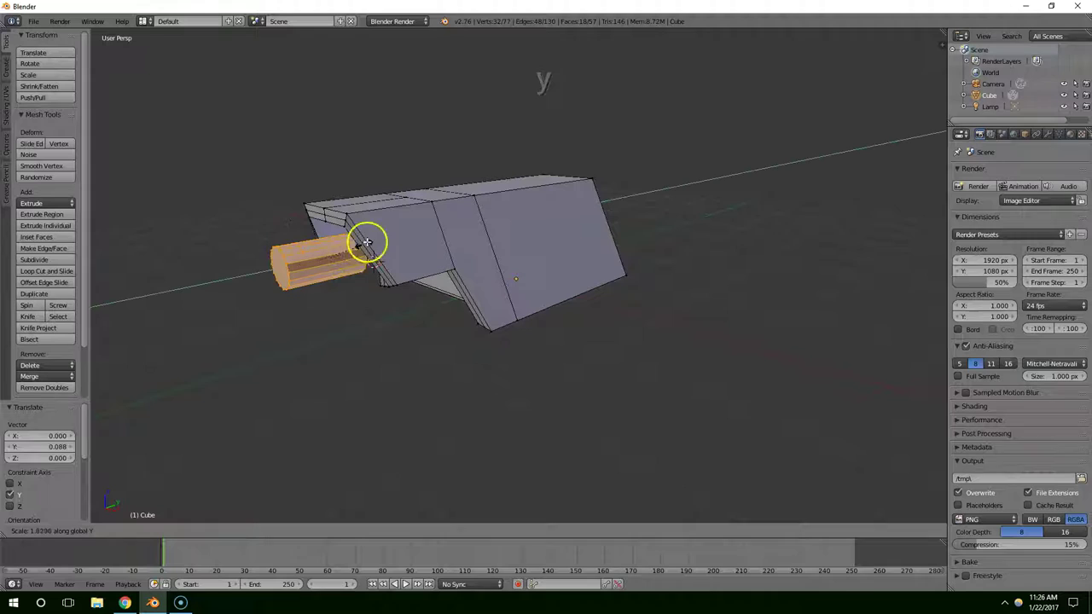
pyautogui.click(501, 159)
pyautogui.middleClick(446, 224)
pyautogui.click(645, 202)
pyautogui.middleClick(649, 209)
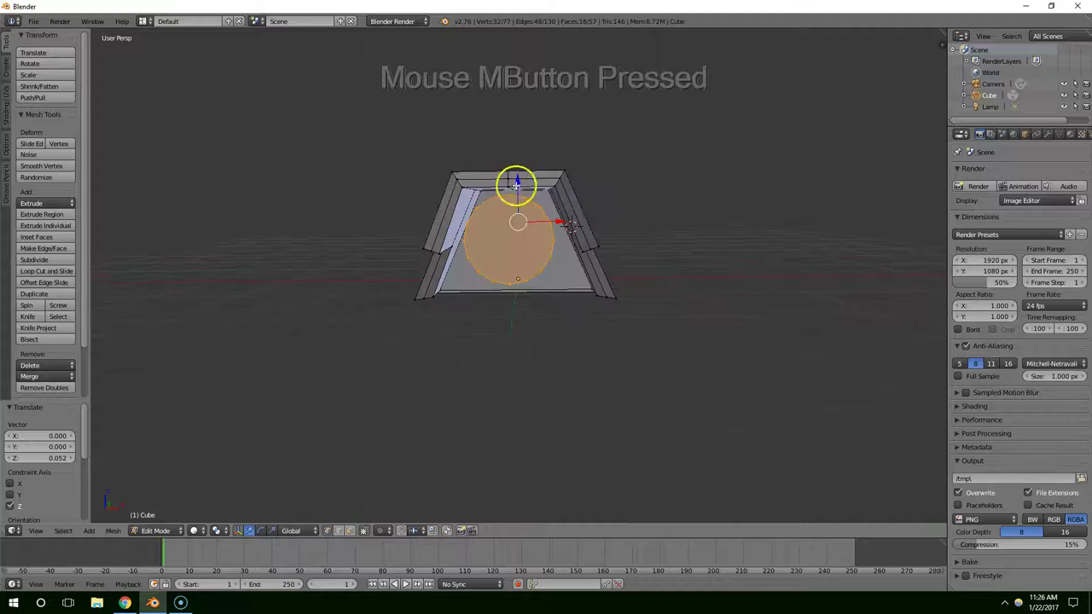
# Step: Adjust the barrel, then duplicate it and place the copy below the first
pyautogui.press('s')
pyautogui.click(567, 204)
pyautogui.middleClick(485, 237)
pyautogui.press('shift+d')
pyautogui.middleClick(512, 249)
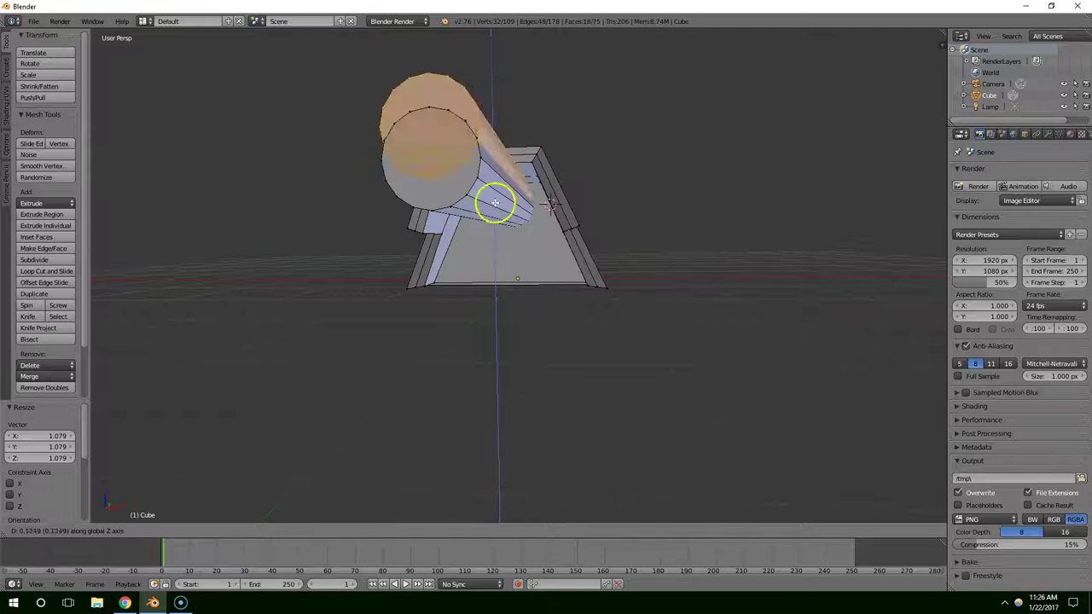
pyautogui.middleClick(659, 208)
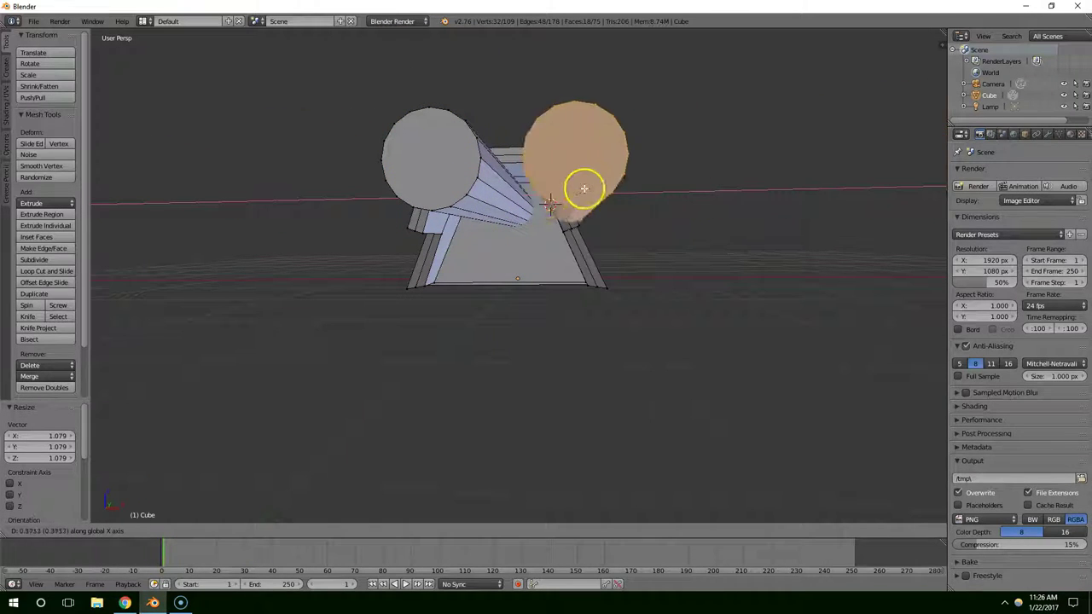
pyautogui.middleClick(512, 204)
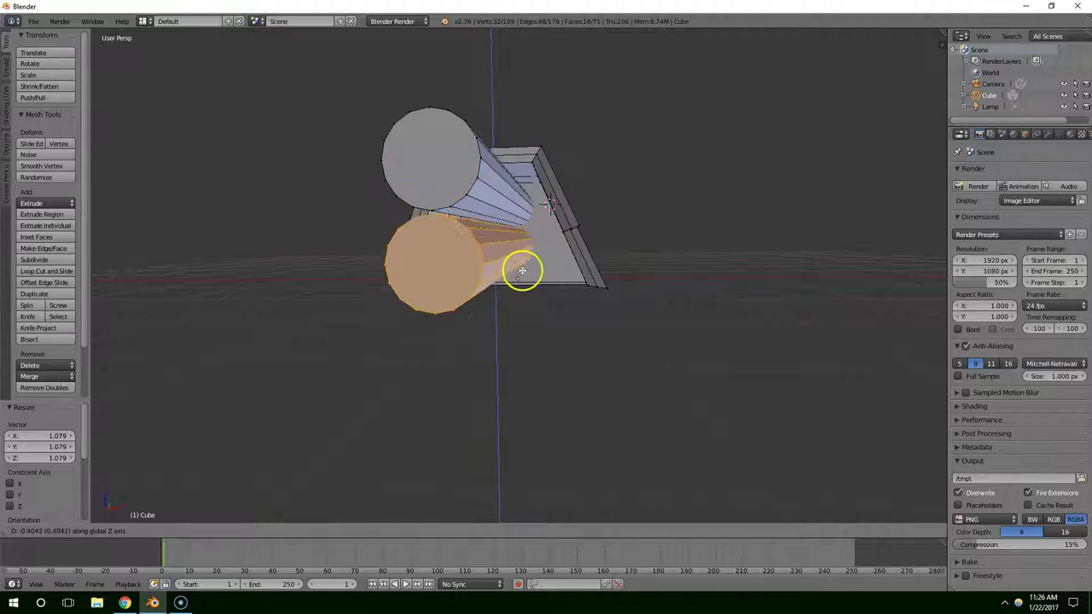
pyautogui.click(526, 282)
pyautogui.middleClick(534, 281)
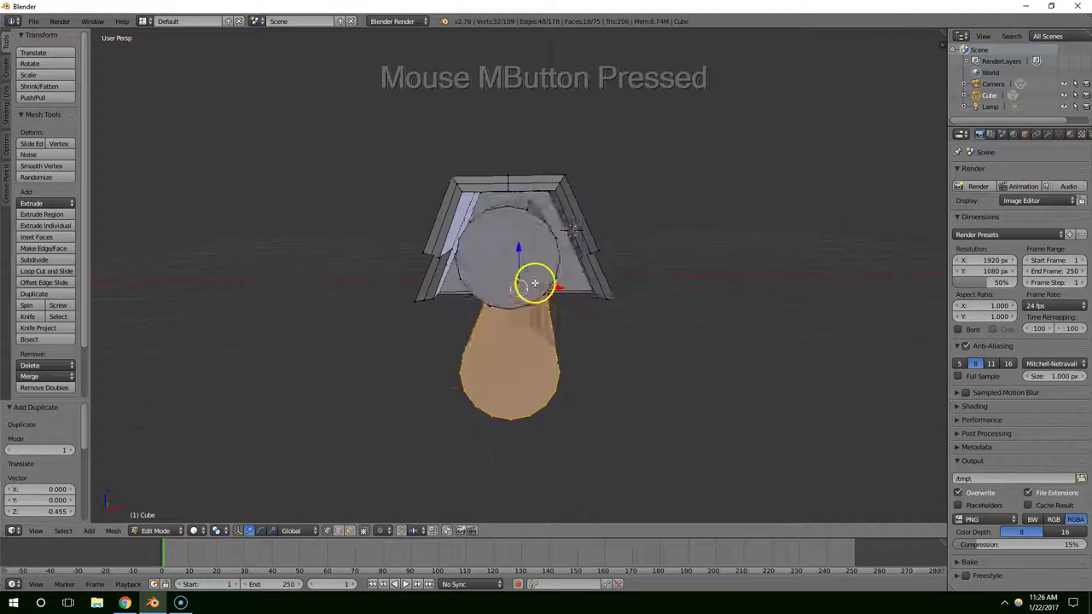
pyautogui.click(575, 284)
pyautogui.middleClick(532, 282)
# Step: Duplicate the barrel again and place the third one beside the others
pyautogui.press('shift+d')
pyautogui.middleClick(448, 281)
pyautogui.click(463, 279)
pyautogui.middleClick(470, 278)
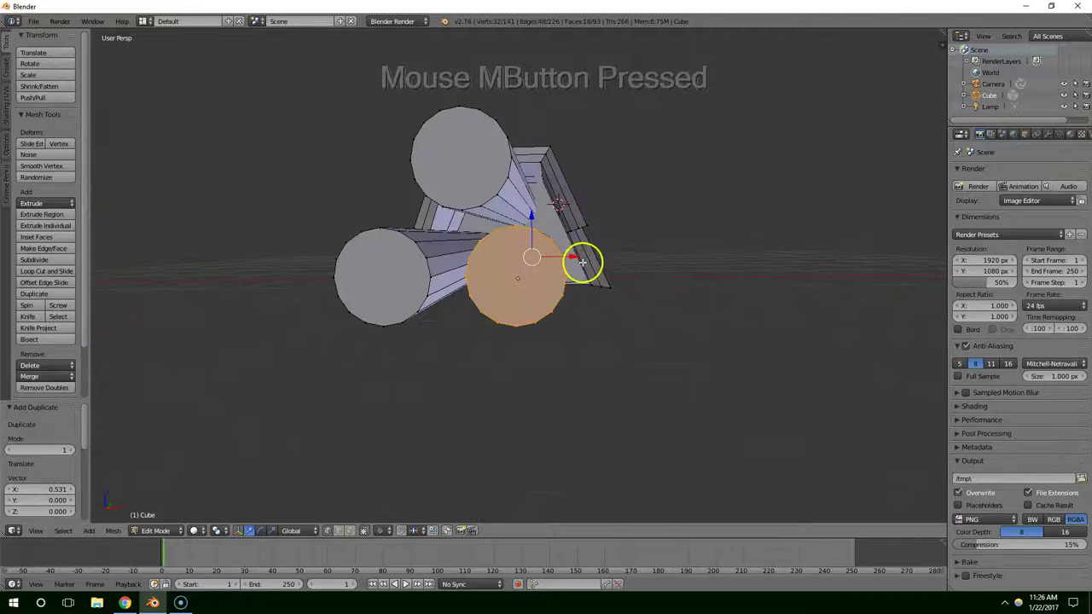
pyautogui.click(577, 260)
pyautogui.middleClick(587, 258)
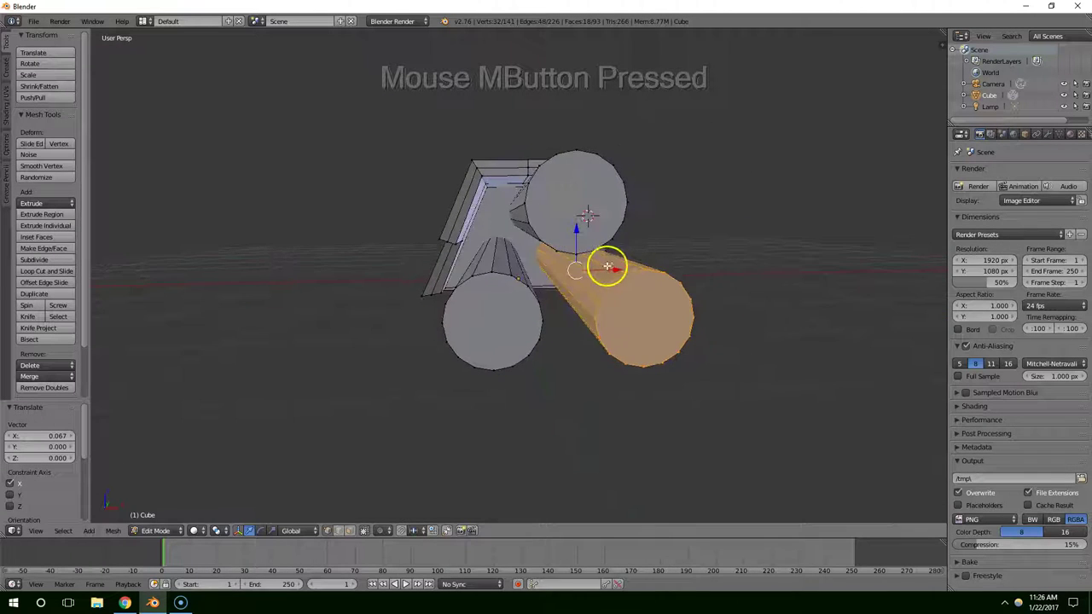
pyautogui.scroll(-3)
pyautogui.middleClick(466, 310)
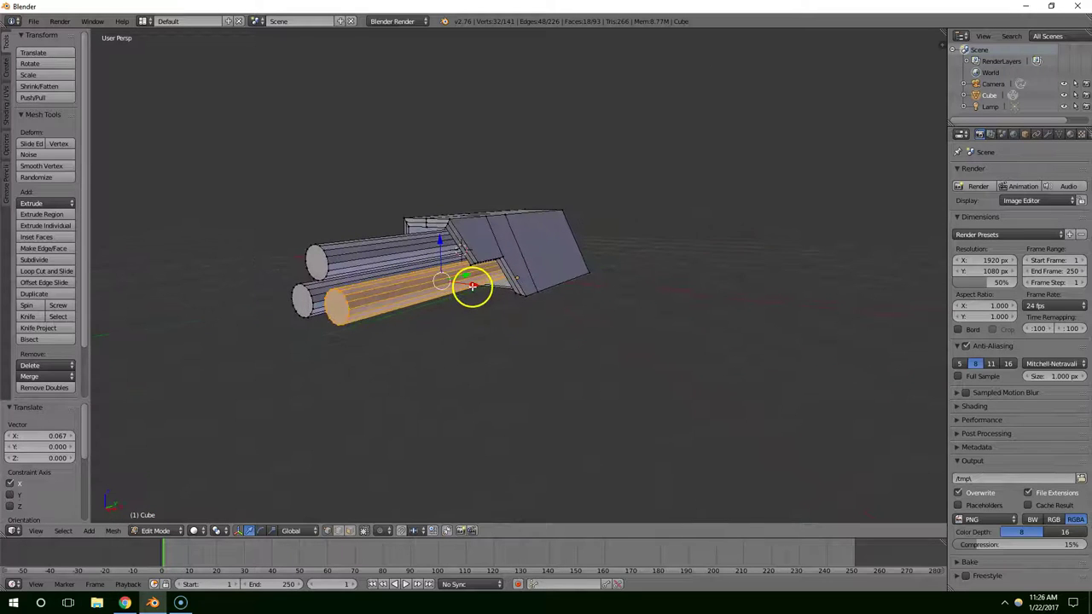
pyautogui.middleClick(302, 244)
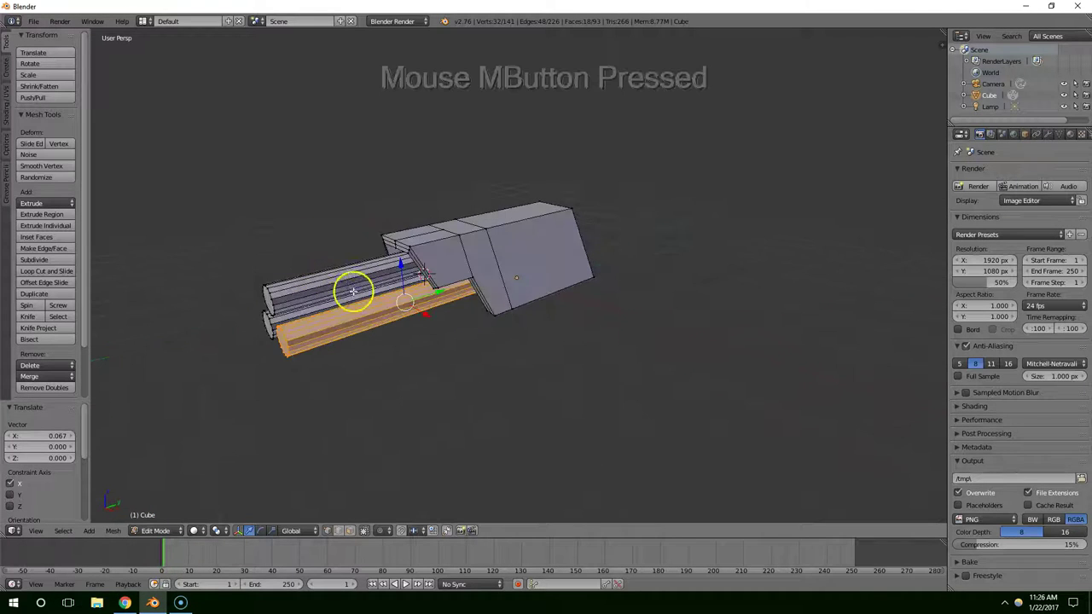
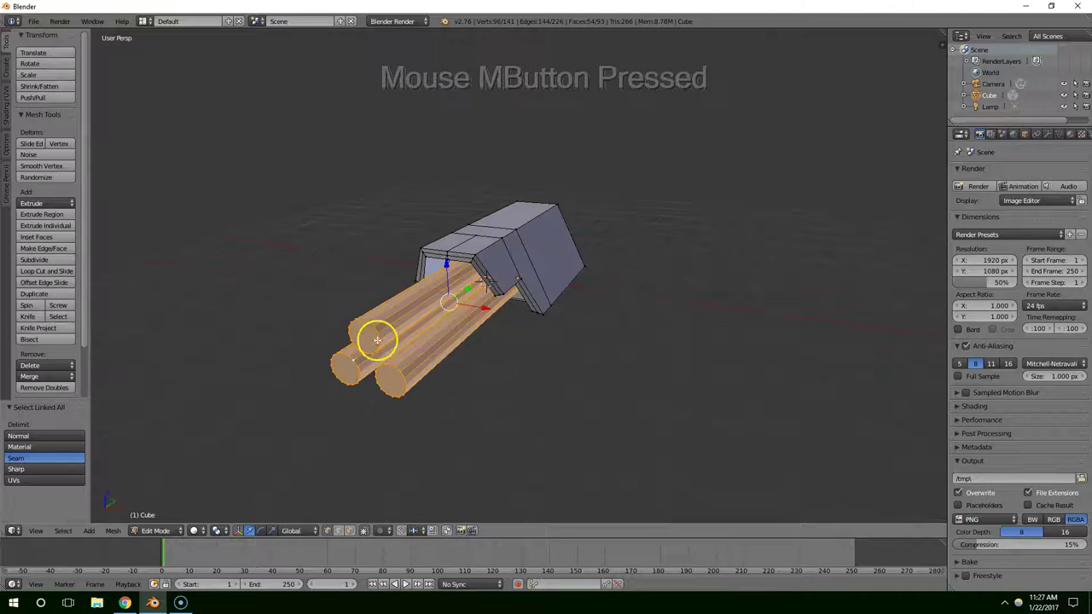
# Step: Move the three selected barrels together as one group beneath the housing front
pyautogui.middleClick(446, 334)
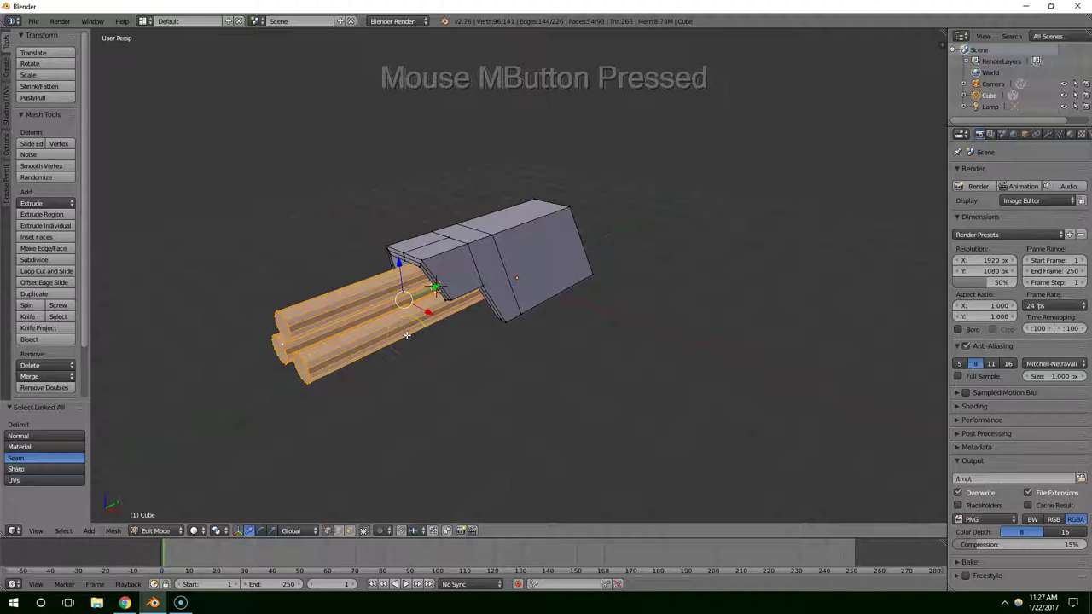
pyautogui.click(439, 291)
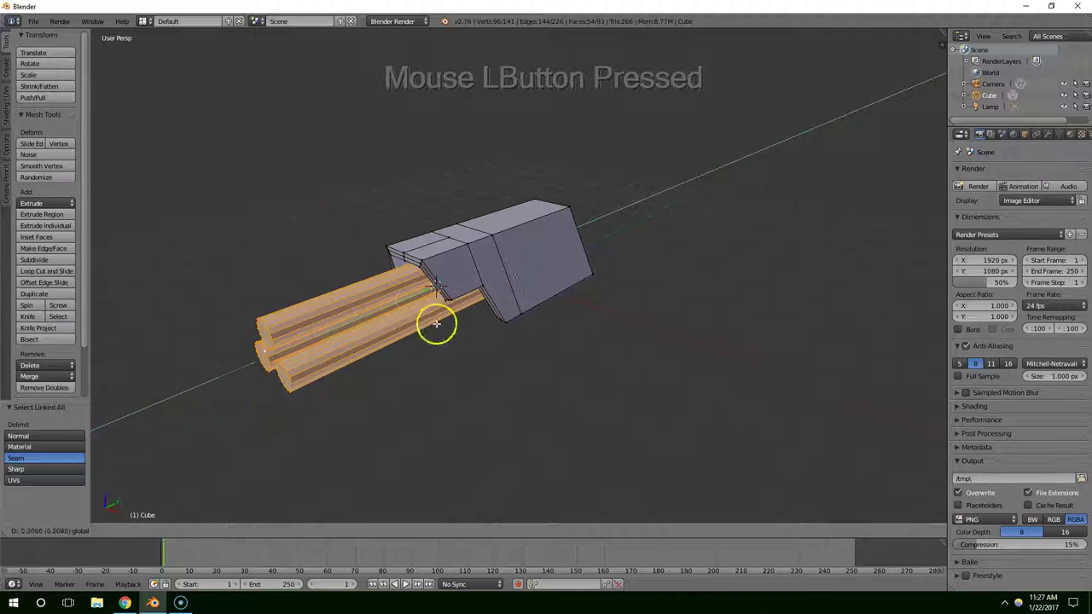
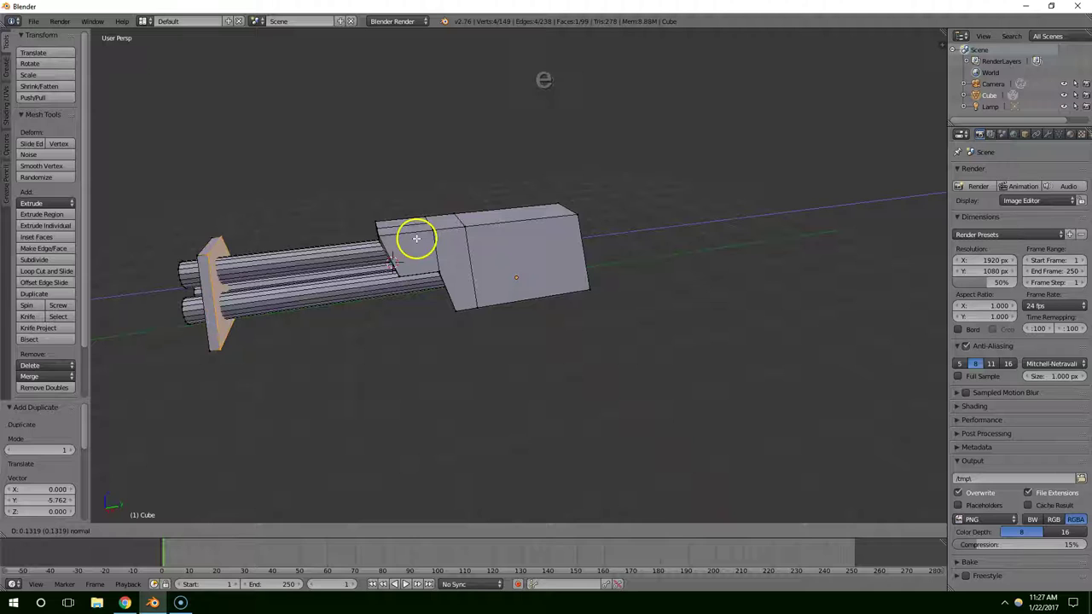
# Step: Bevel the triangular plate's corners into a hexagonal collar and inspect it from below
pyautogui.click(418, 239)
pyautogui.middleClick(356, 246)
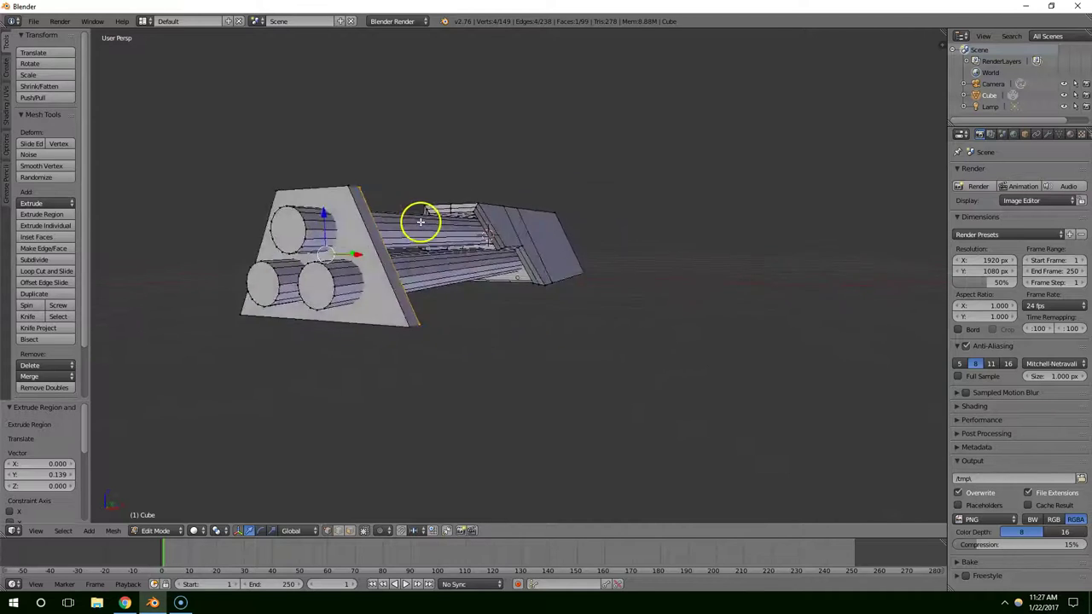
pyautogui.scroll(3)
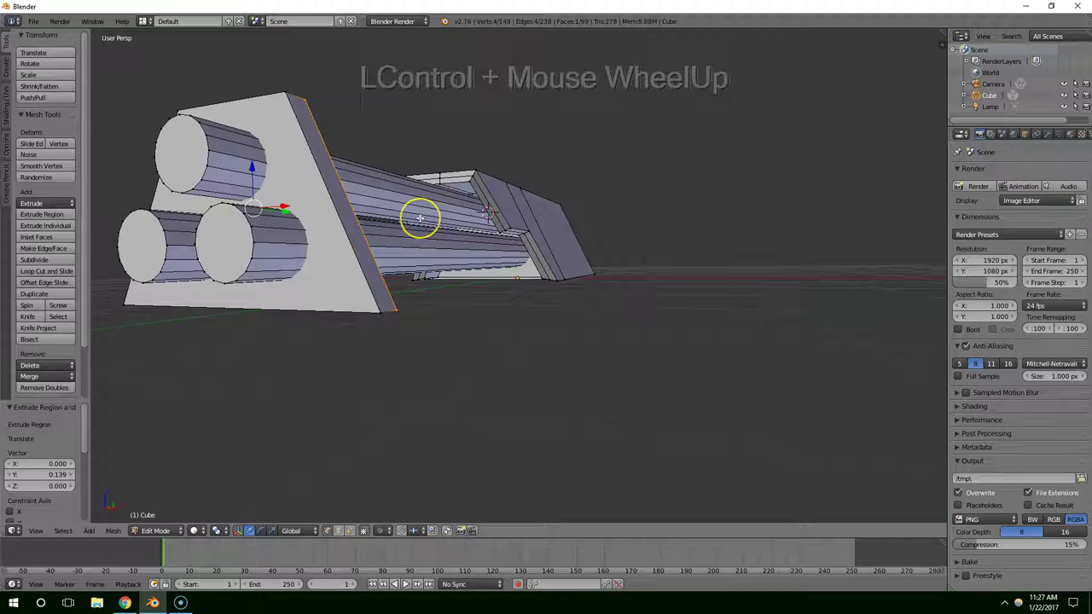
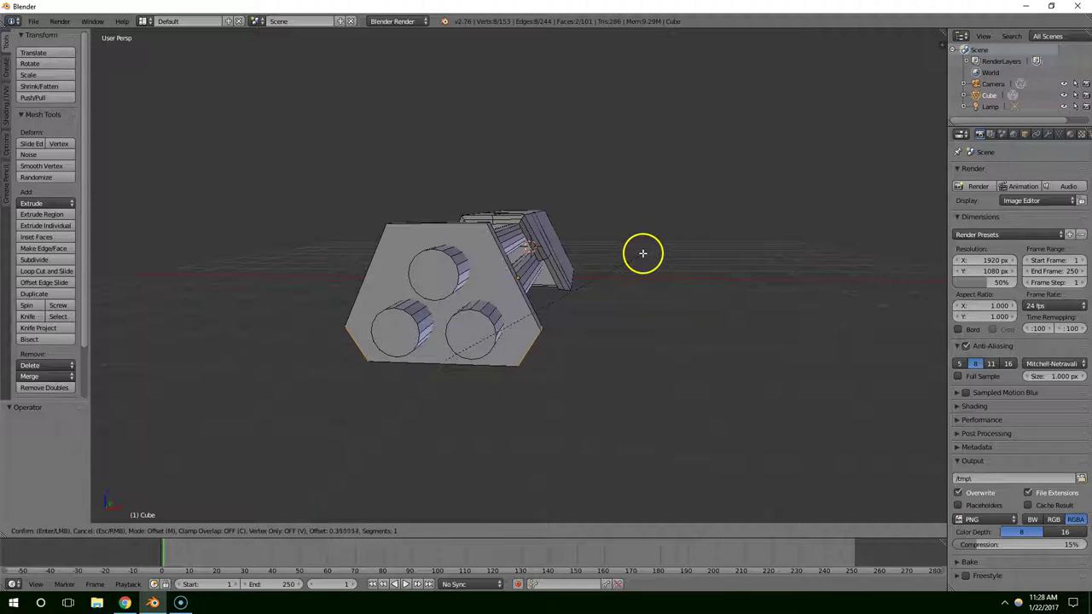
pyautogui.click(644, 253)
pyautogui.middleClick(640, 254)
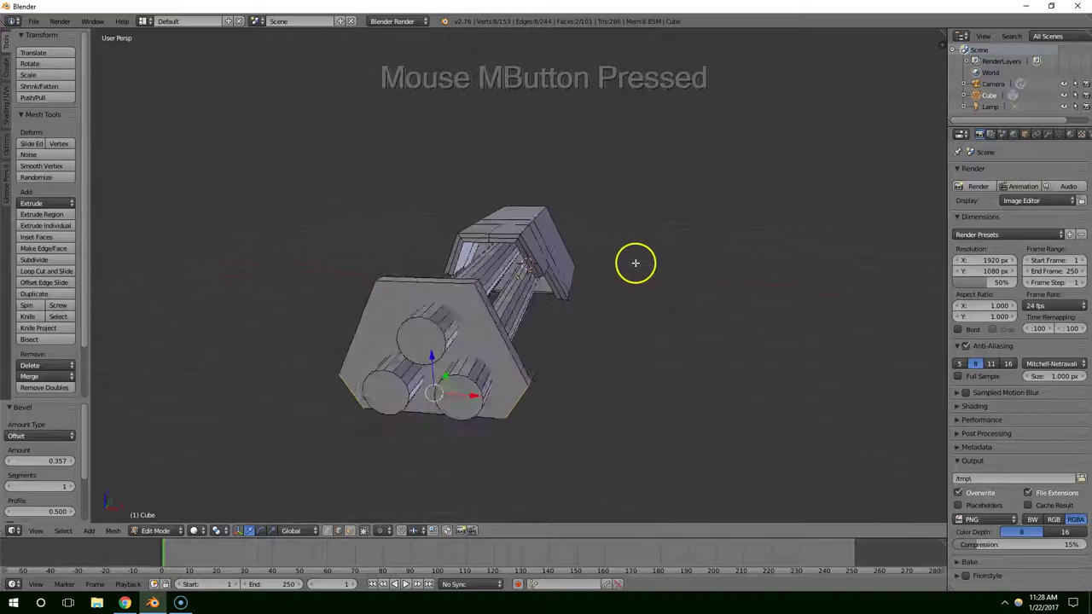
pyautogui.middleClick(456, 267)
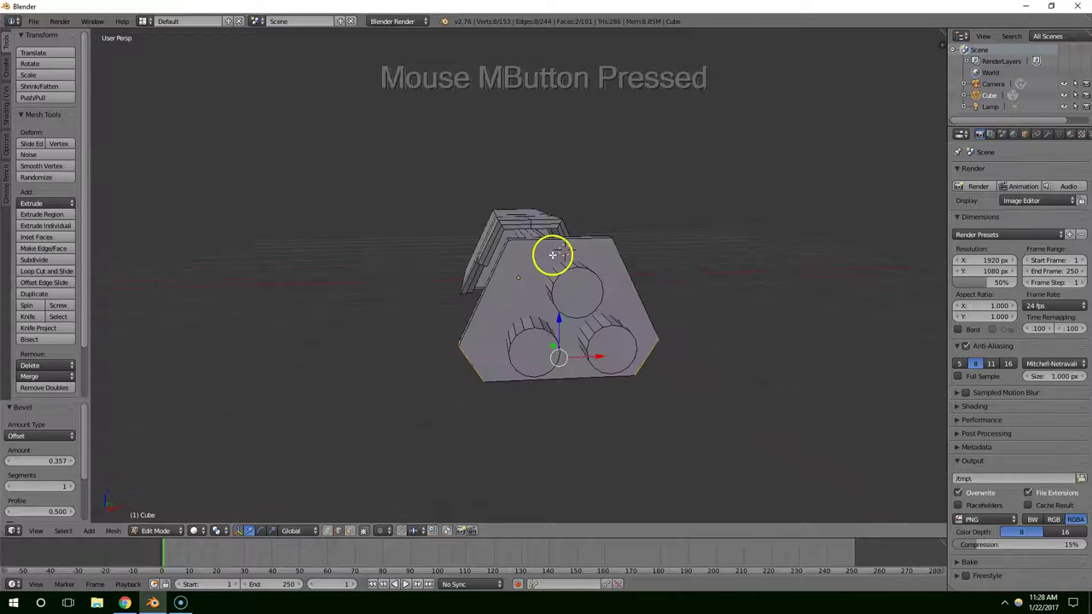
# Step: Pick the front plate's corner vertices and start a bevel on them
pyautogui.rightClick(434, 359)
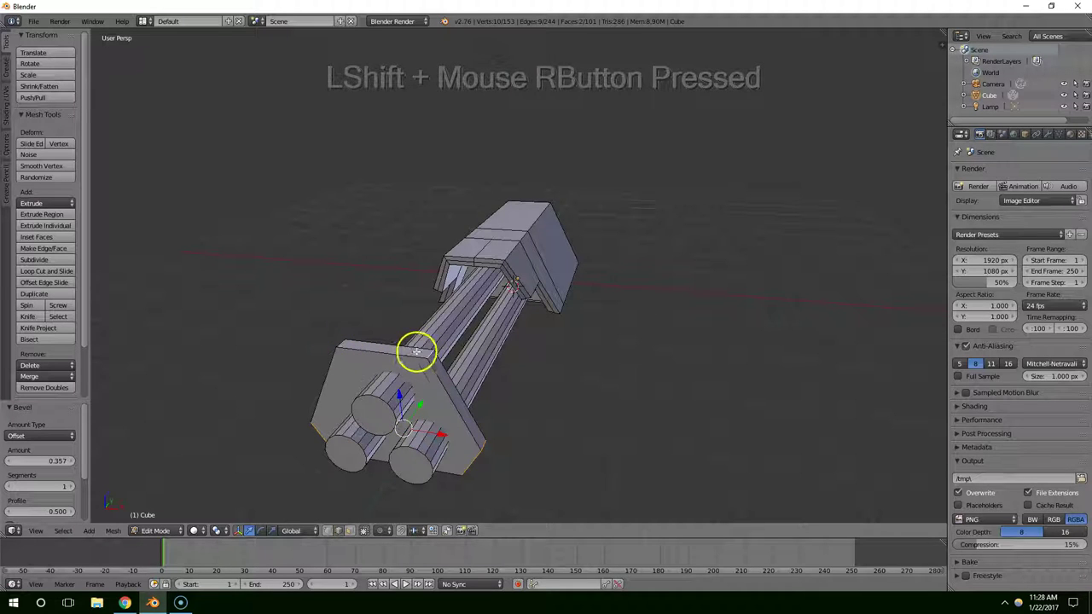
pyautogui.rightClick(436, 358)
pyautogui.rightClick(358, 340)
pyautogui.rightClick(548, 363)
pyautogui.press('ctrl+b')
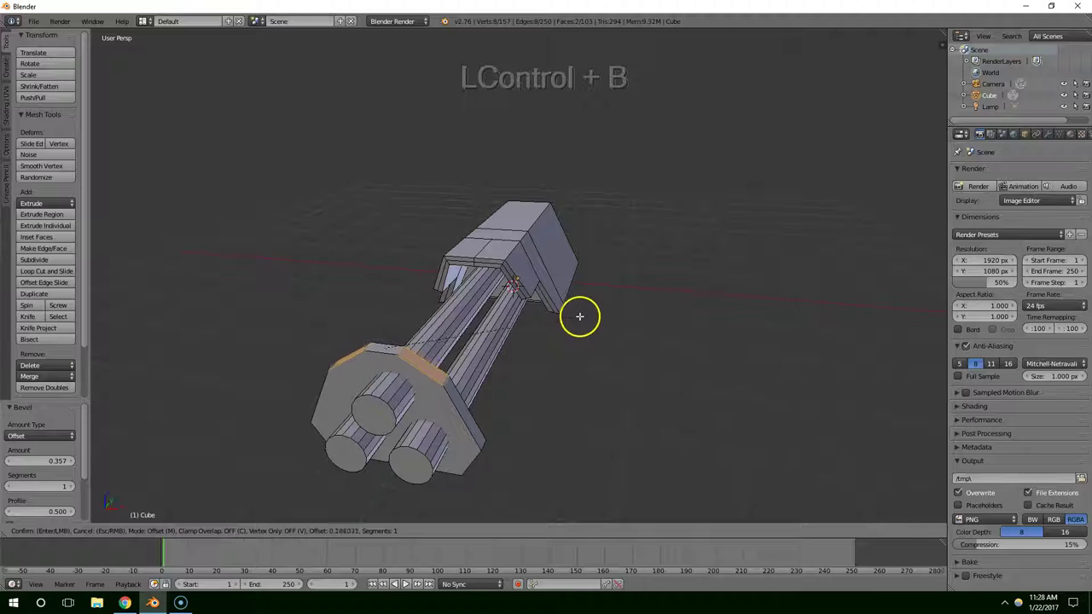
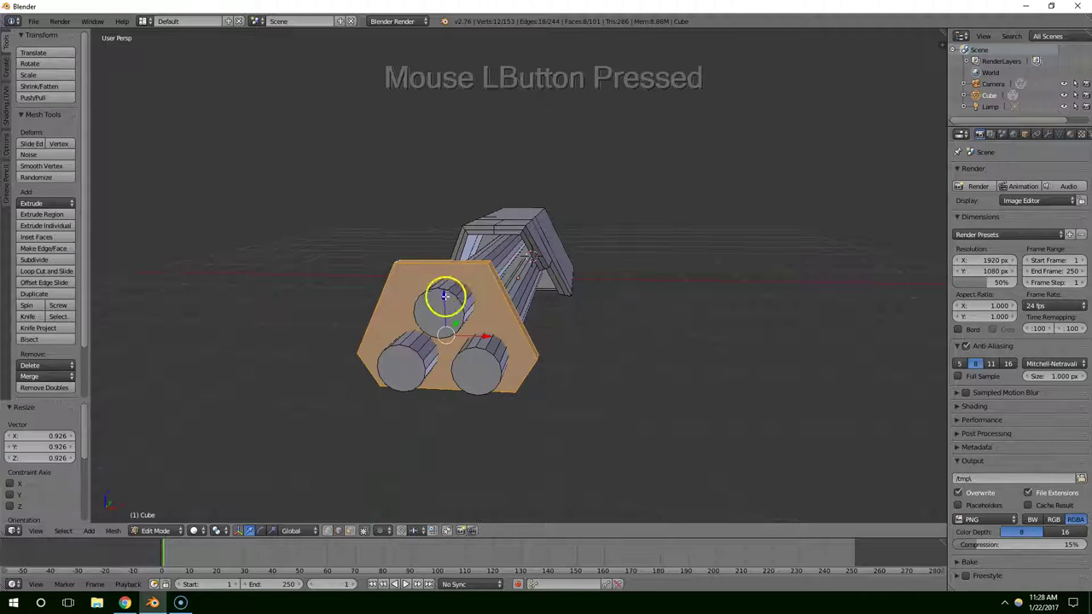
# Step: Narrow the hexagonal plate along X and slide it forward along the barrels
pyautogui.middleClick(517, 304)
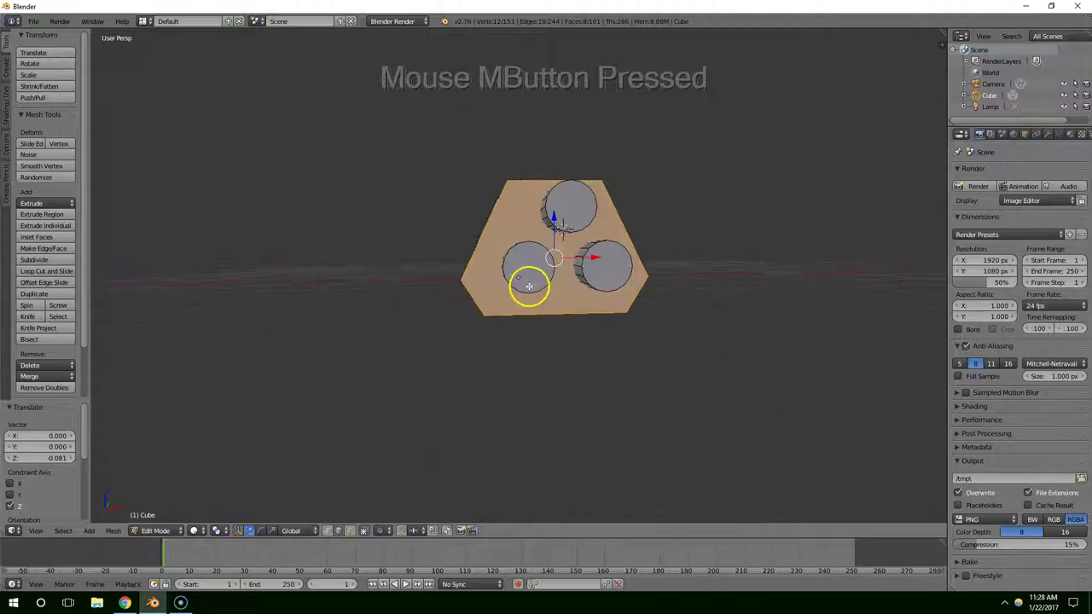
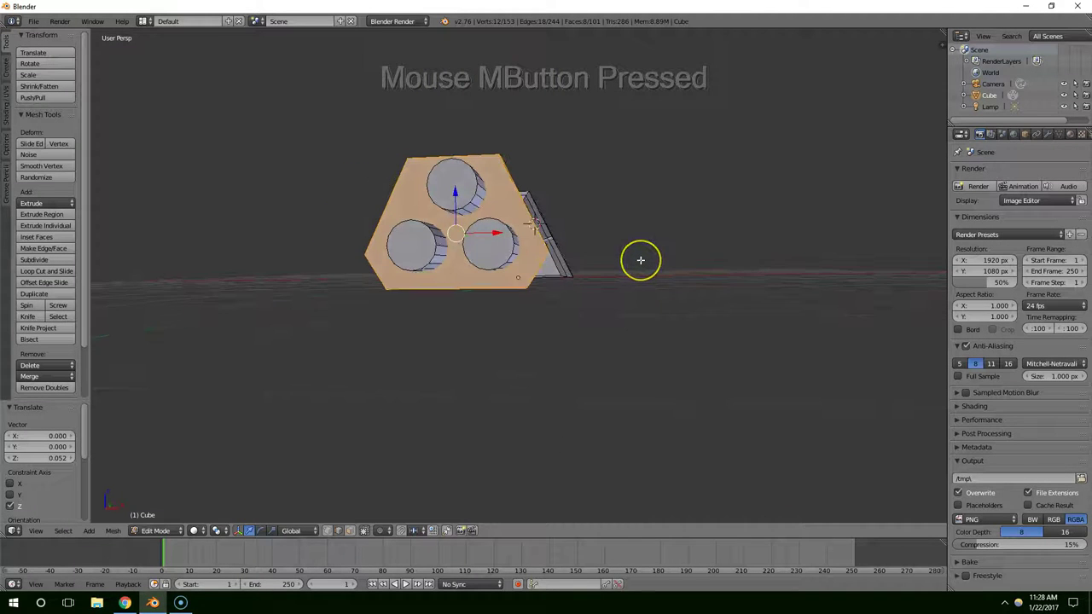
pyautogui.press('s')
pyautogui.press('x')
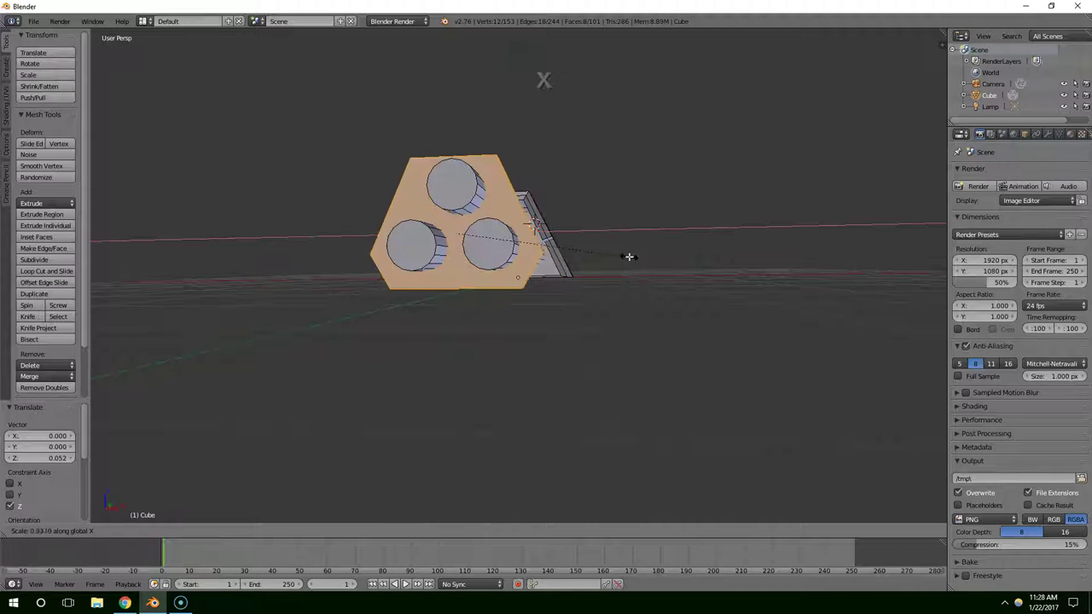
pyautogui.click(610, 253)
pyautogui.middleClick(603, 258)
pyautogui.click(273, 303)
pyautogui.middleClick(339, 296)
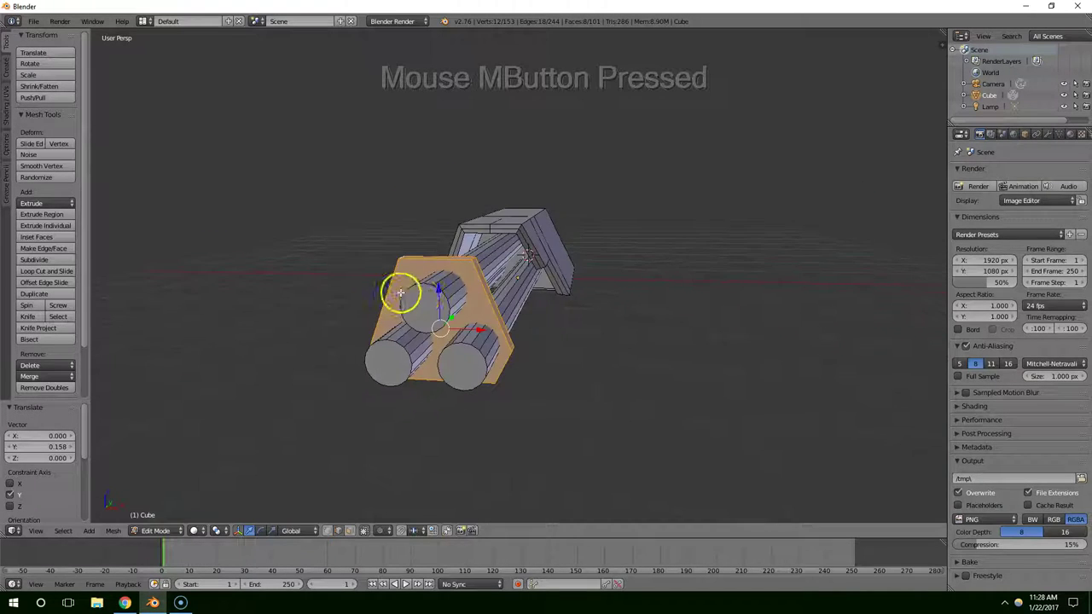
pyautogui.scroll(3)
pyautogui.middleClick(434, 305)
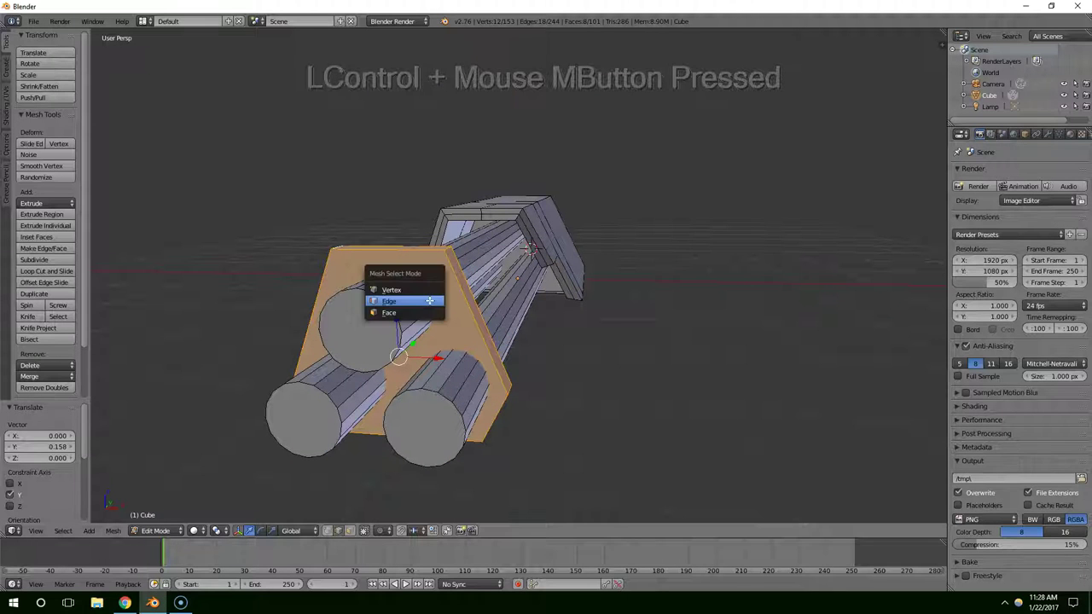
# Step: Select the three barrel end faces and inset them to leave a thin rim
pyautogui.click(403, 311)
pyautogui.rightClick(385, 325)
pyautogui.rightClick(429, 426)
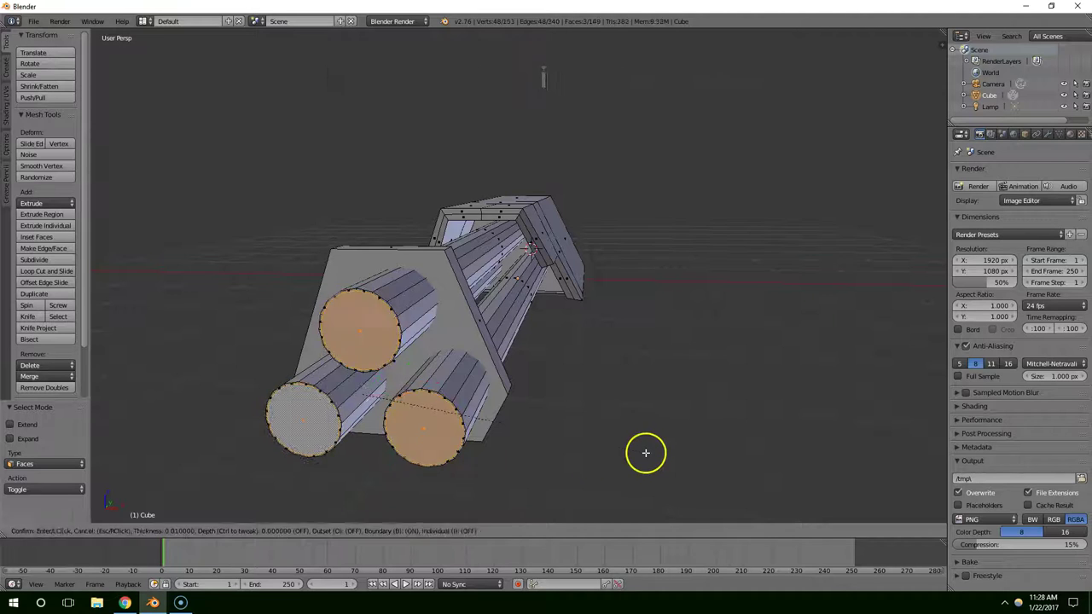
pyautogui.click(637, 451)
pyautogui.middleClick(621, 448)
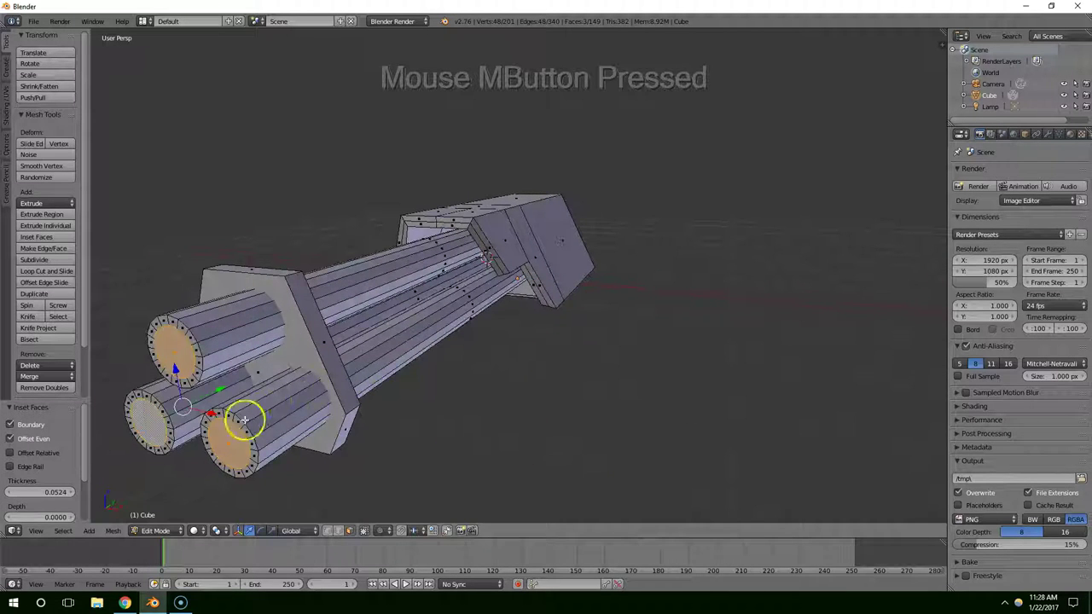
# Step: Extrude the inner end faces and push them back along Y to recess the bores
pyautogui.press('e')
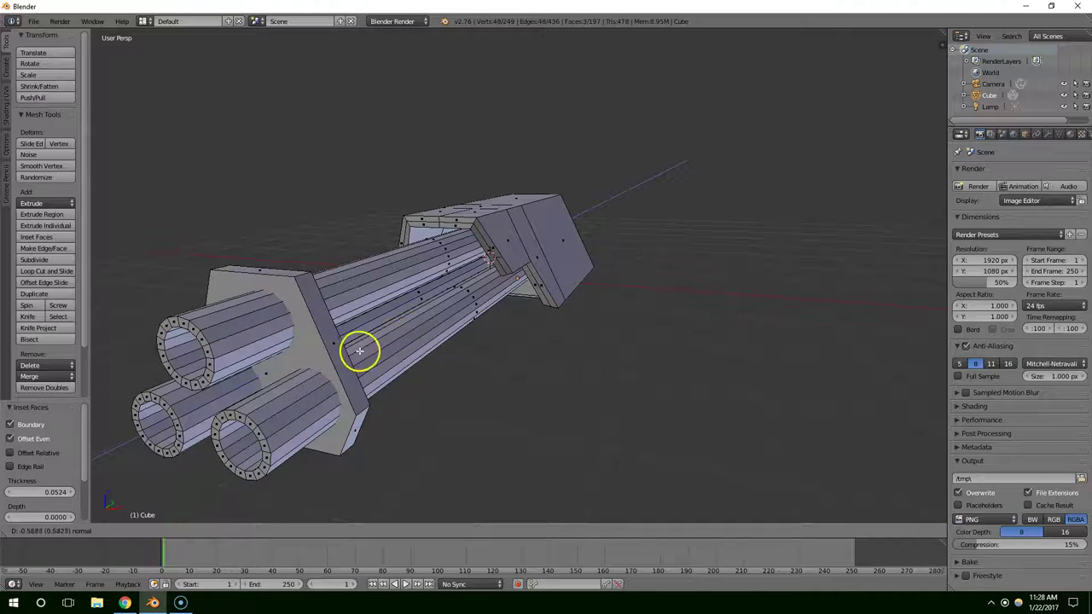
pyautogui.rightClick(342, 366)
pyautogui.middleClick(346, 362)
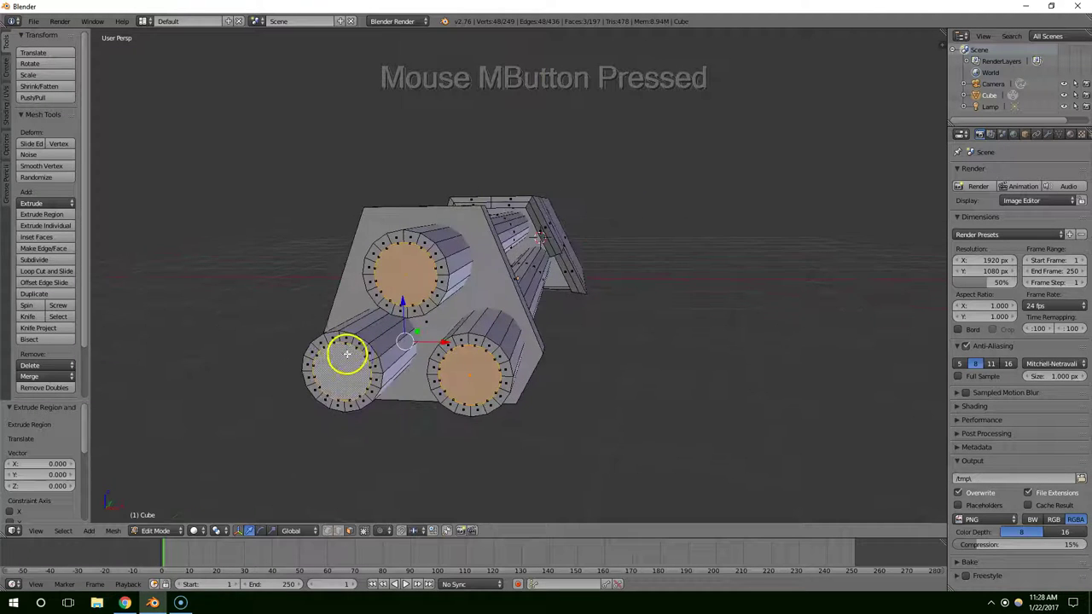
pyautogui.click(335, 369)
pyautogui.middleClick(389, 341)
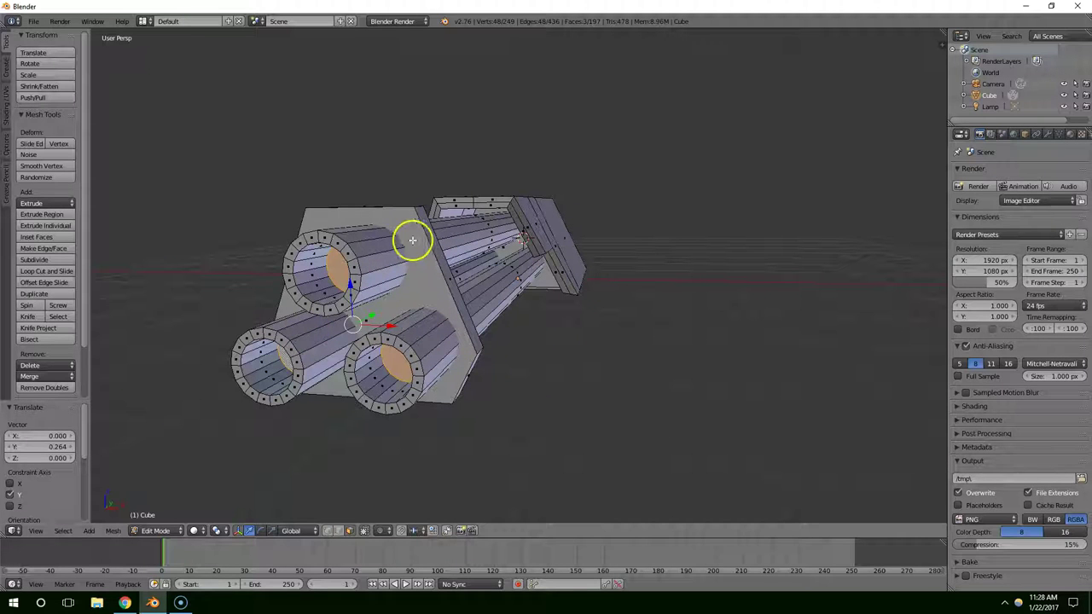
pyautogui.middleClick(376, 245)
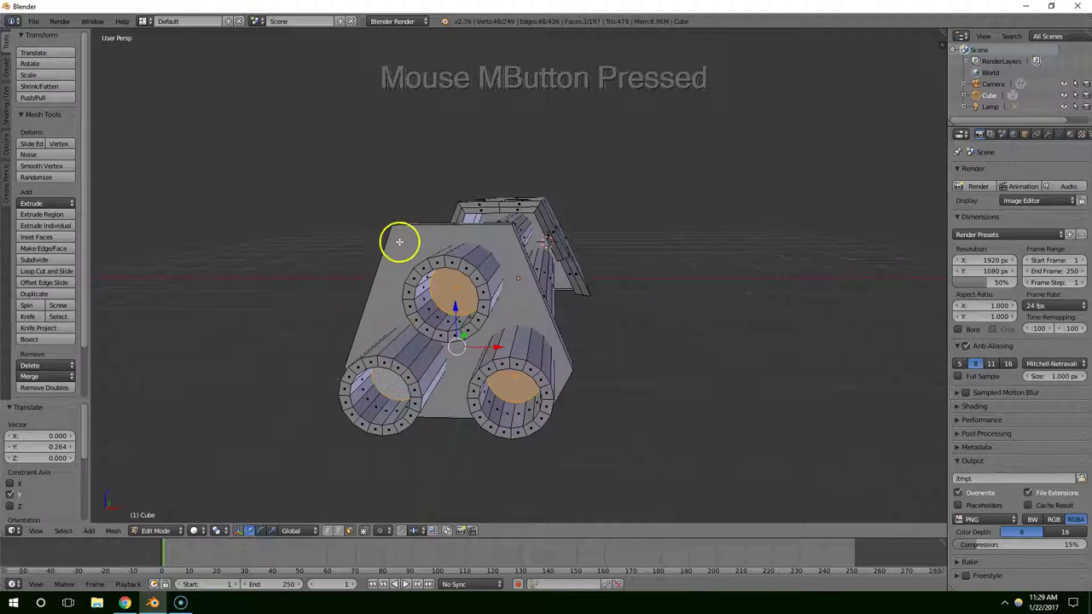
pyautogui.middleClick(500, 320)
pyautogui.click(383, 359)
# Step: From an orthographic side view, nudge the front collar slightly back along the barrels
pyautogui.middleClick(416, 346)
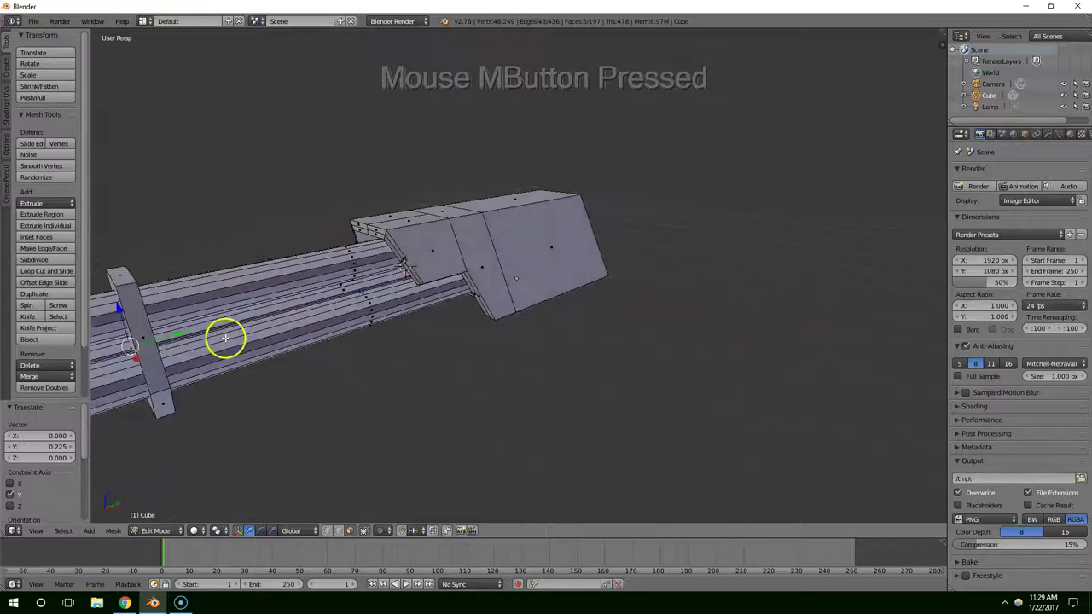
pyautogui.press('3')
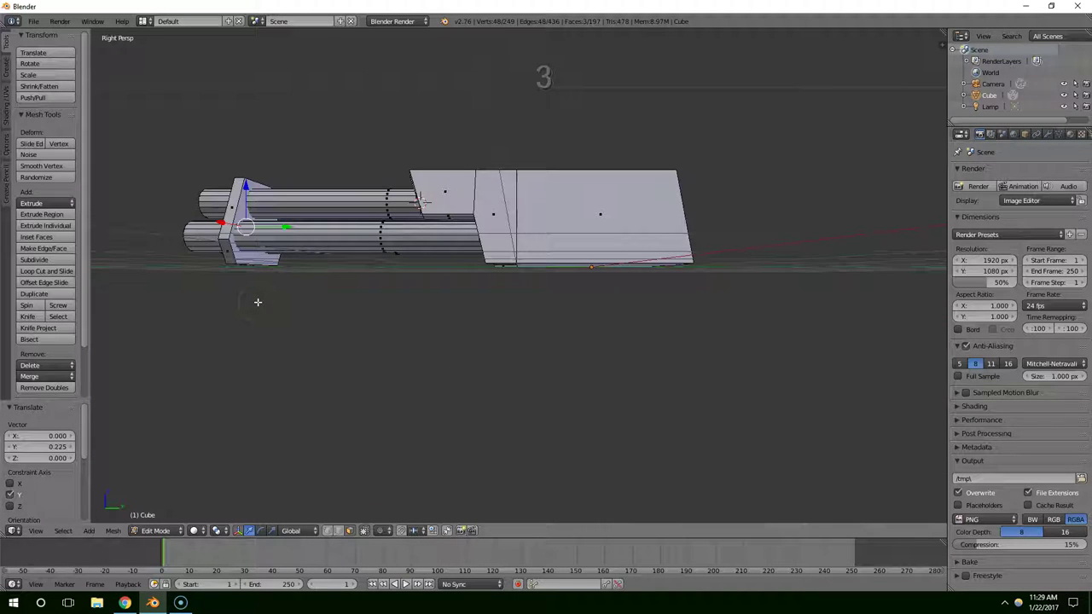
pyautogui.press('5')
pyautogui.scroll(3)
pyautogui.middleClick(283, 220)
pyautogui.scroll(3)
pyautogui.scroll(3)
pyautogui.middleClick(204, 284)
pyautogui.click(272, 291)
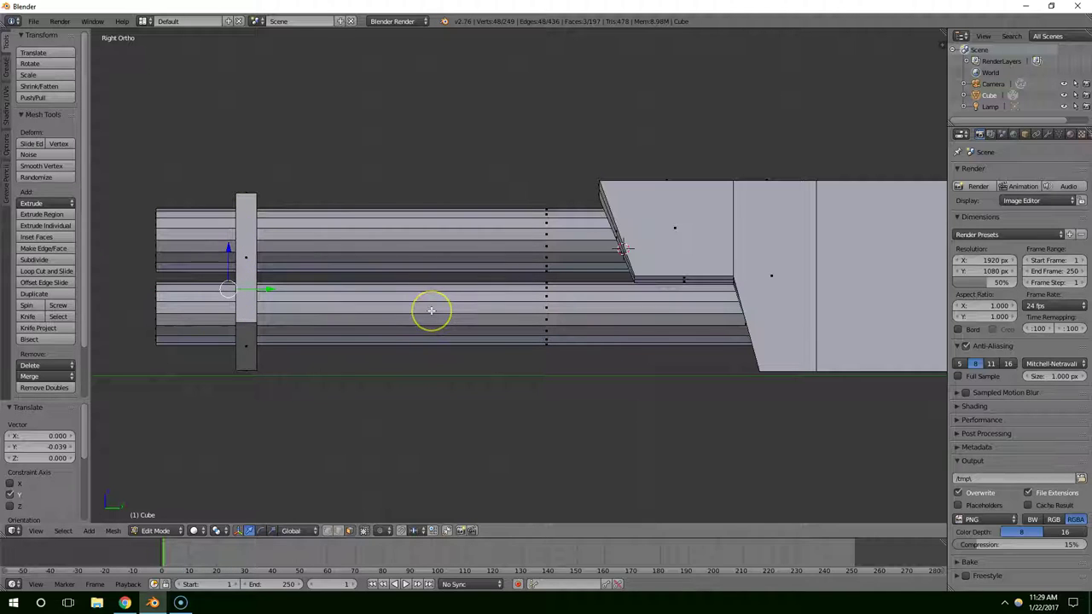
# Step: Leave the side view and orbit around to the rear of the cannon housing
pyautogui.press('1')
pyautogui.middleClick(702, 299)
pyautogui.press('5')
pyautogui.scroll(-3)
pyautogui.middleClick(624, 279)
pyautogui.scroll(3)
pyautogui.middleClick(584, 295)
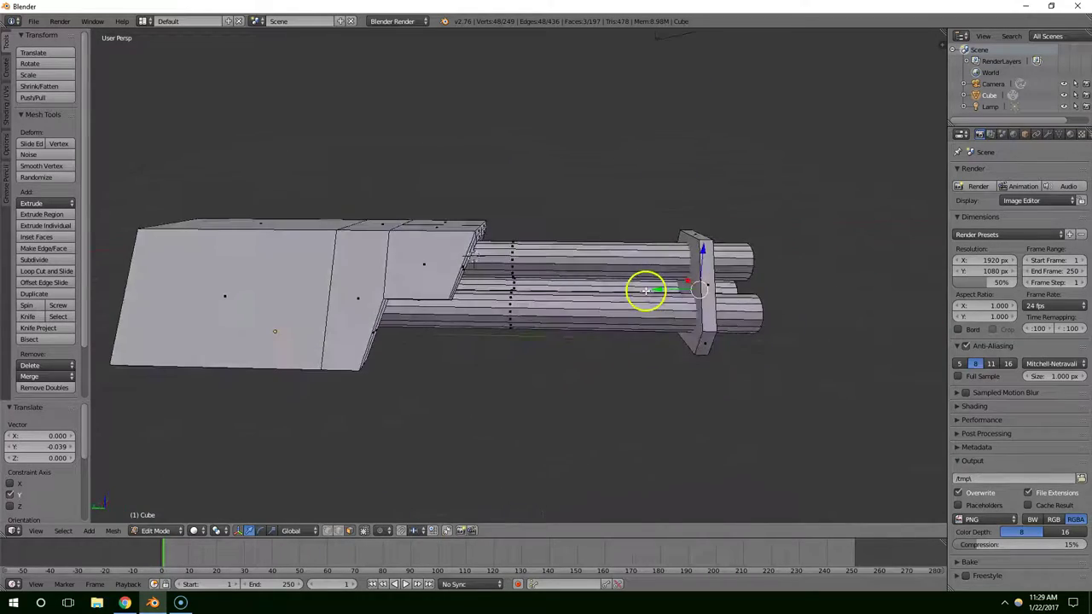
pyautogui.scroll(3)
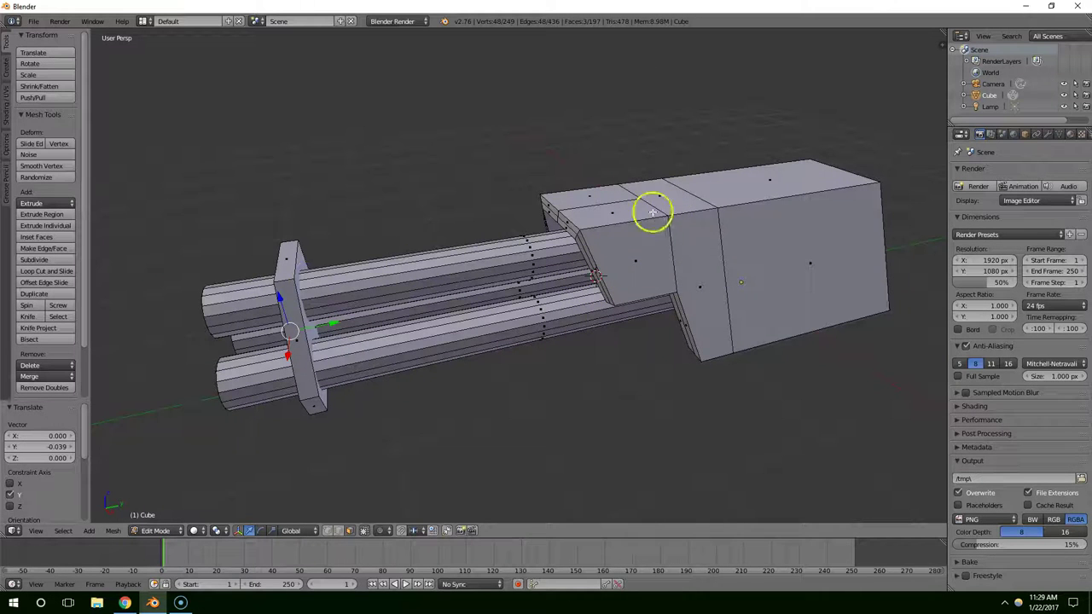
# Step: Select the housing's top face and view it from above
pyautogui.rightClick(677, 194)
pyautogui.rightClick(708, 184)
pyautogui.rightClick(723, 185)
pyautogui.middleClick(722, 186)
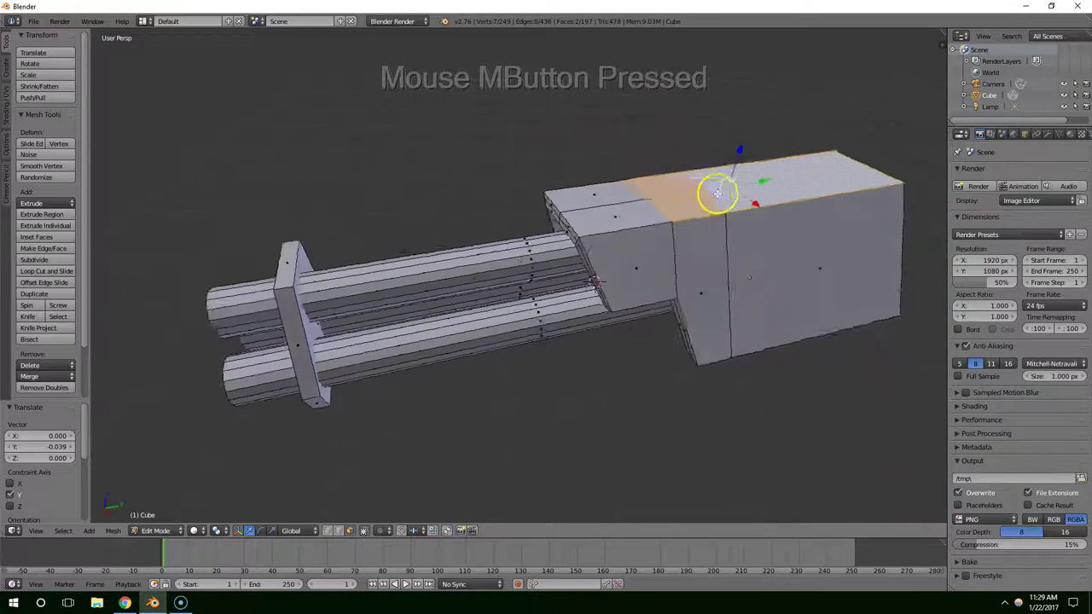
pyautogui.middleClick(758, 172)
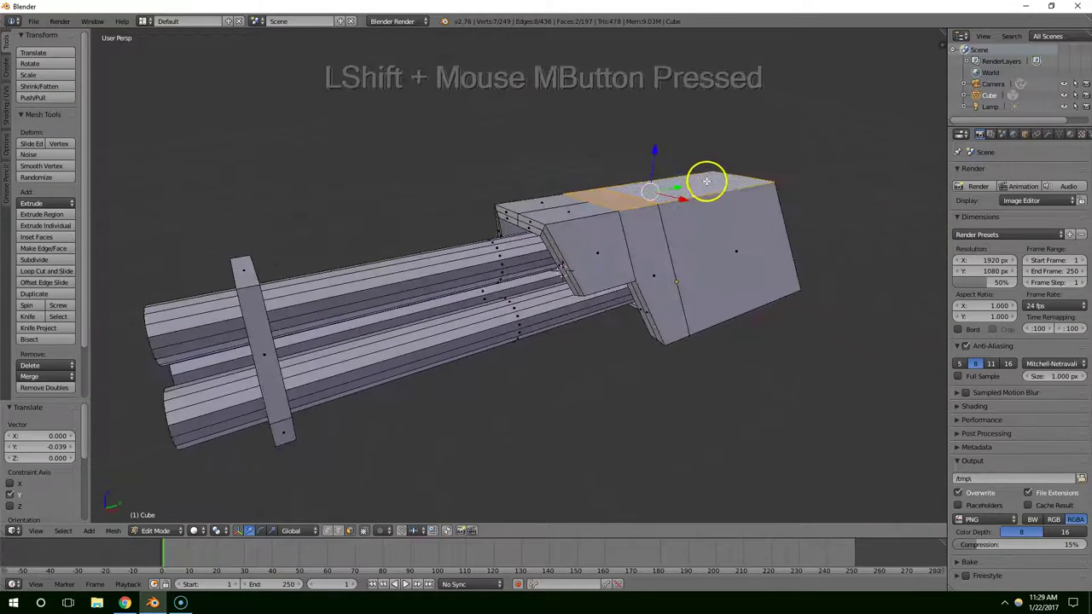
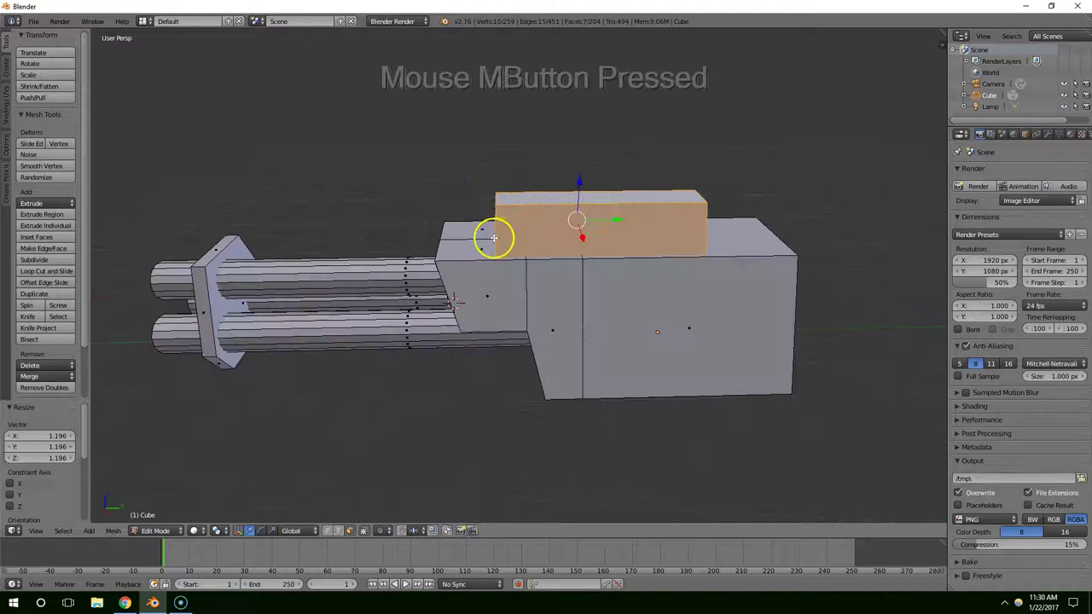
# Step: Shorten the raised block along Y twice so it sits as a short narrow block on the housing
pyautogui.scroll(-3)
pyautogui.press('s')
pyautogui.press('y')
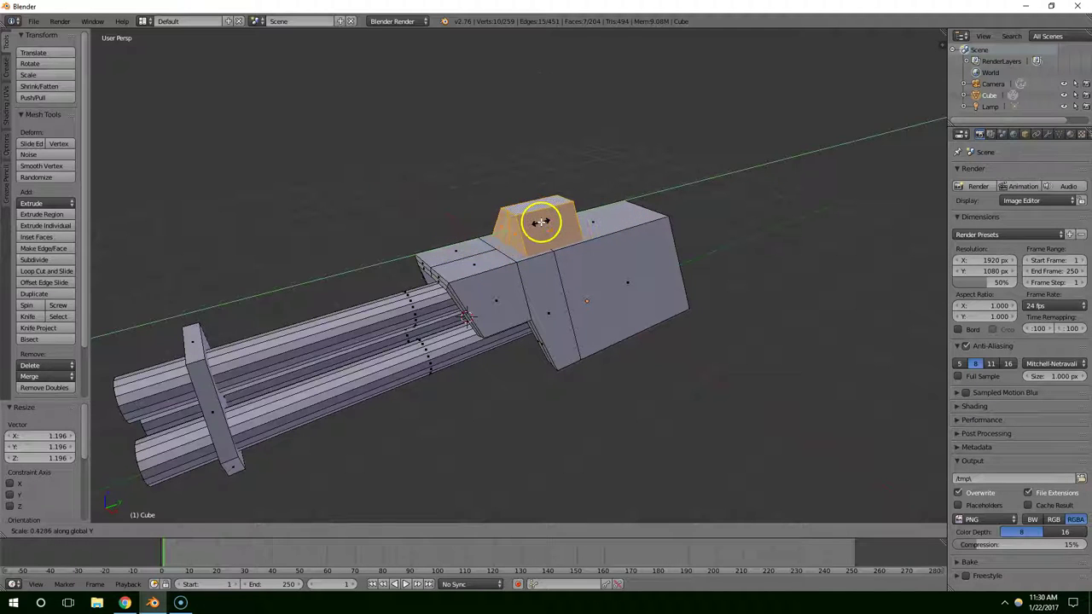
pyautogui.click(547, 228)
pyautogui.middleClick(629, 247)
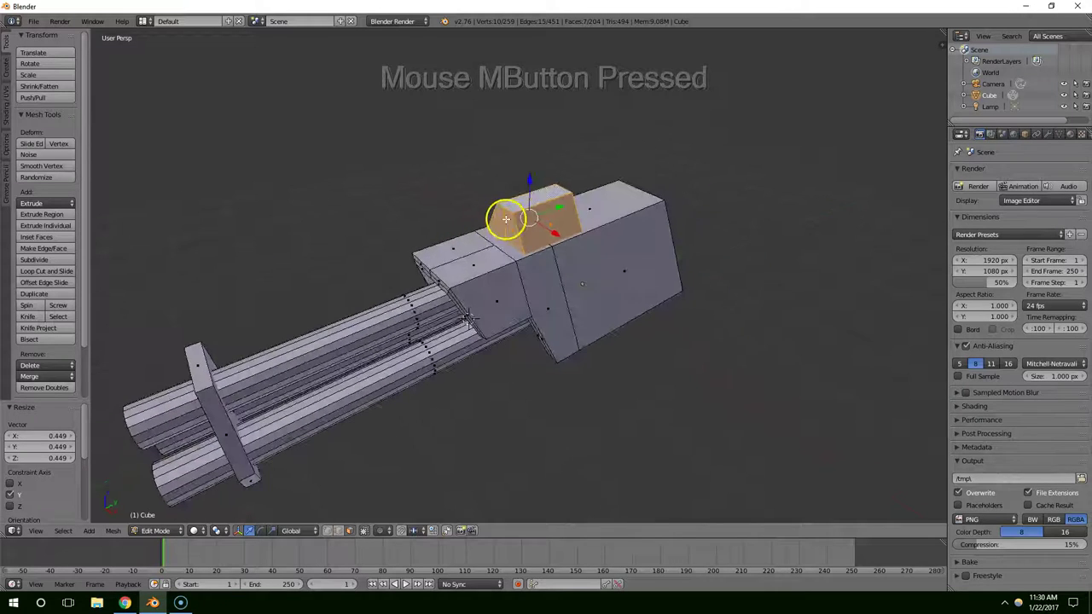
pyautogui.press('s')
pyautogui.press('y')
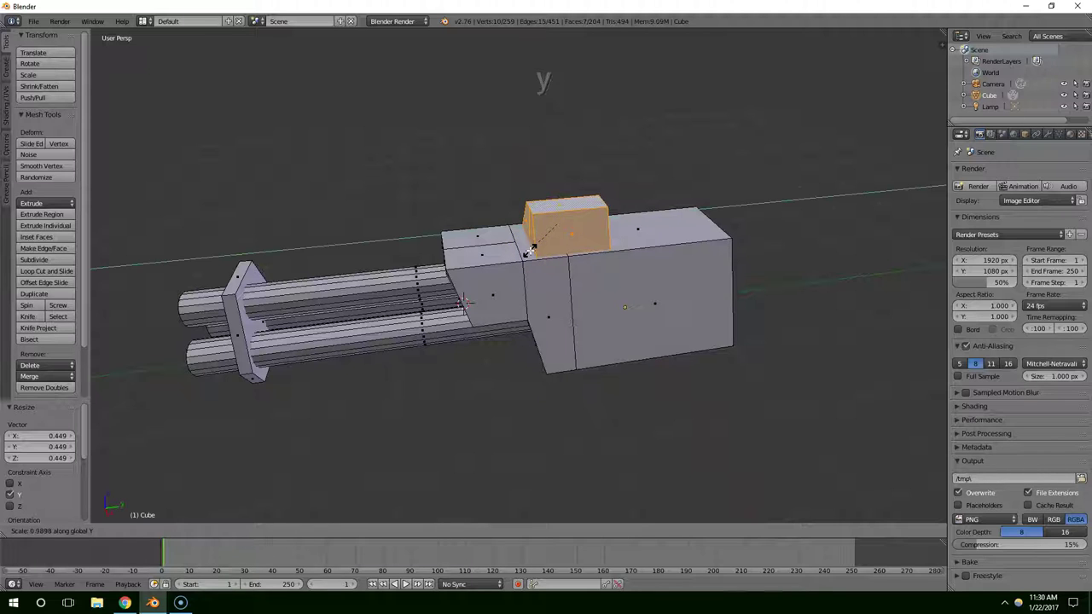
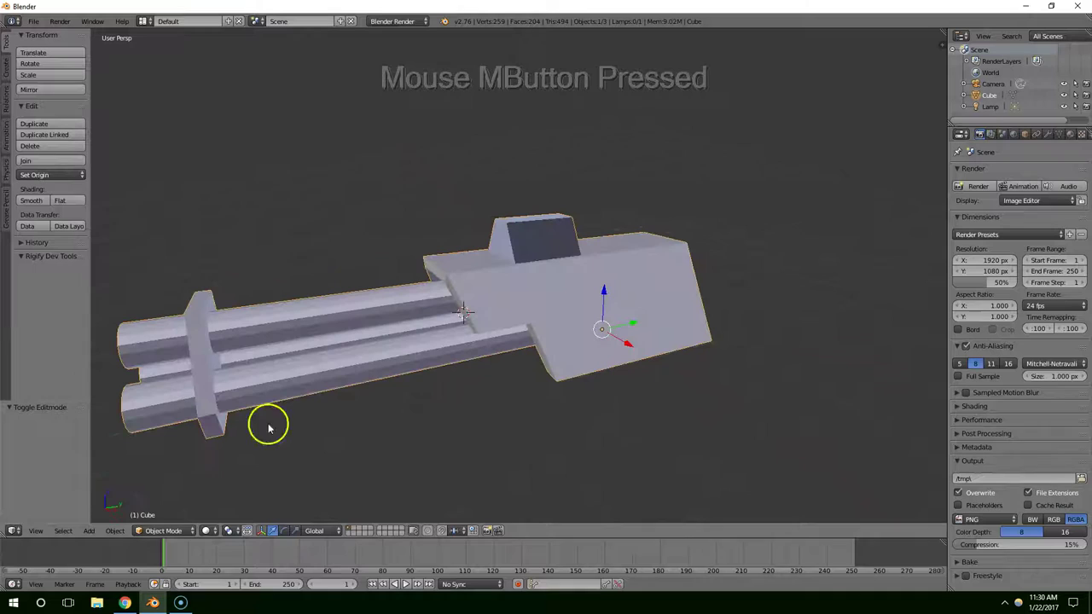
# Step: Orbit around the cannon to inspect the black see-through faces on the top block
pyautogui.middleClick(512, 362)
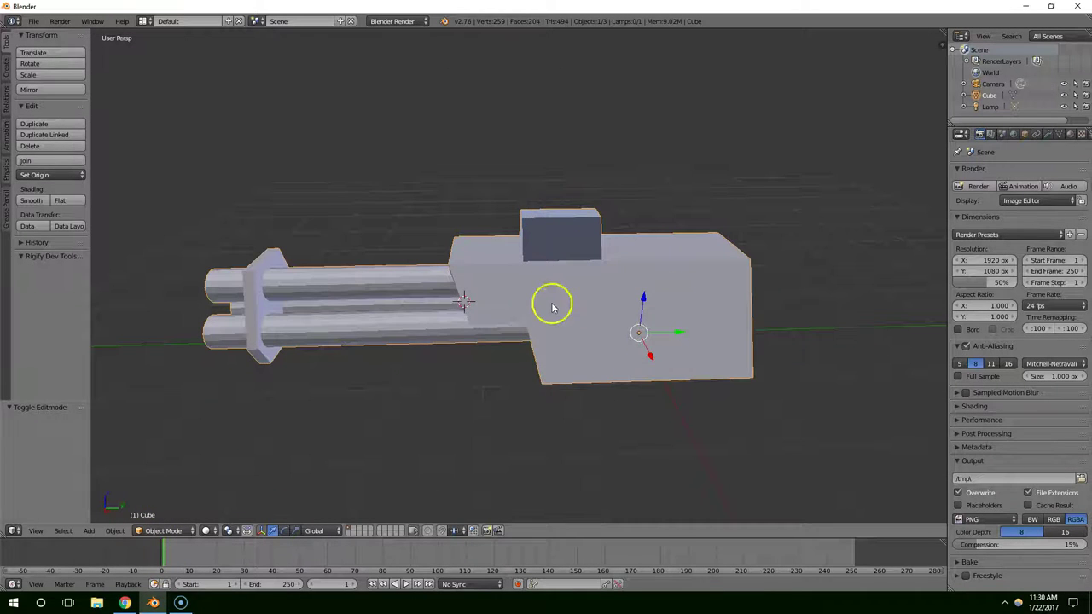
pyautogui.middleClick(573, 321)
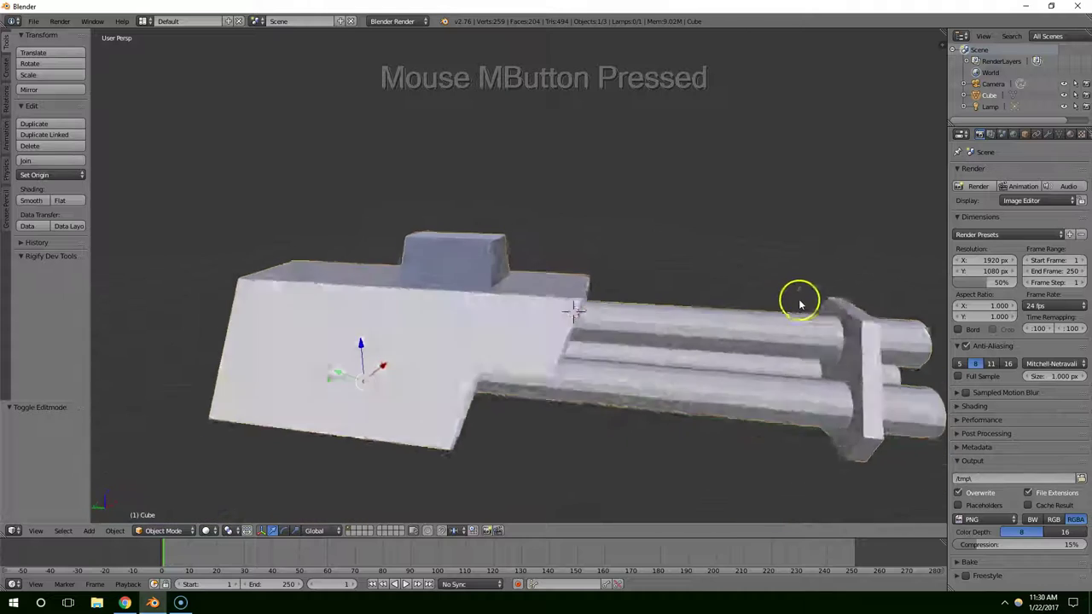
pyautogui.middleClick(544, 264)
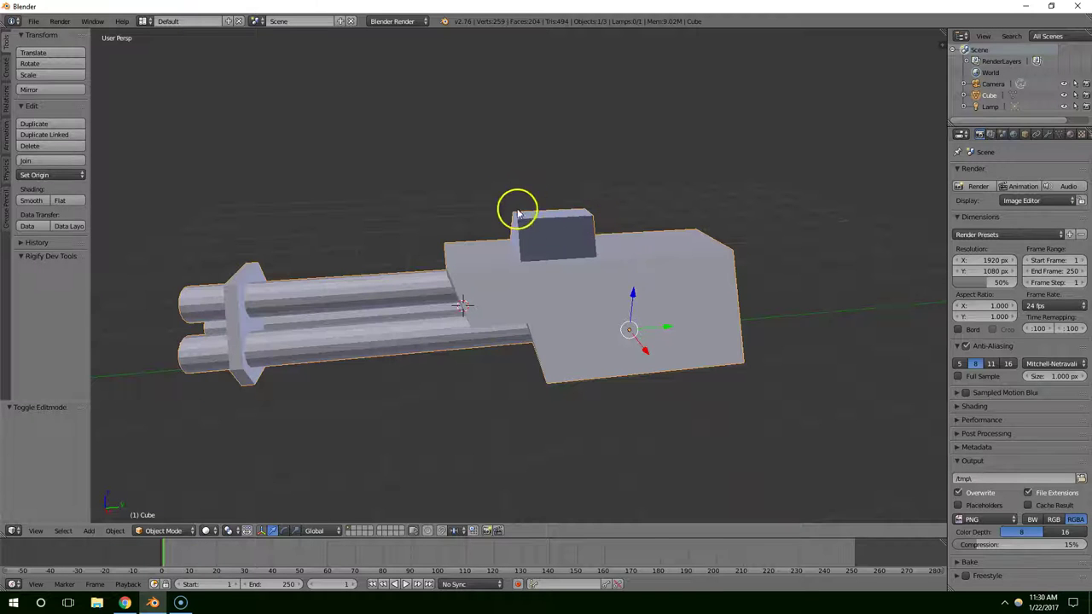
pyautogui.scroll(3)
pyautogui.middleClick(583, 218)
pyautogui.scroll(3)
pyautogui.middleClick(591, 217)
pyautogui.middleClick(526, 192)
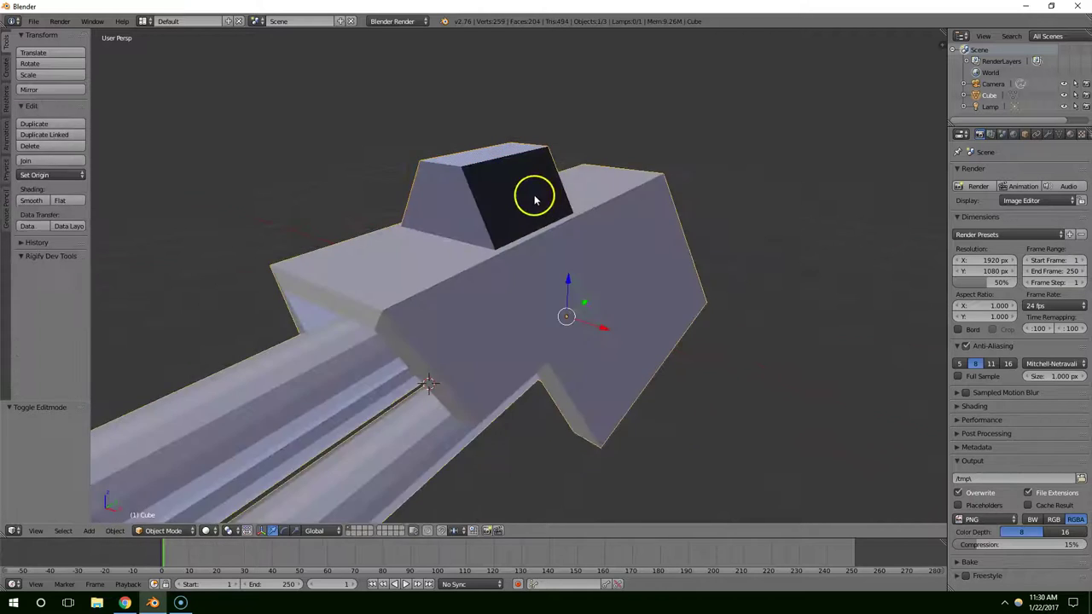
pyautogui.middleClick(552, 205)
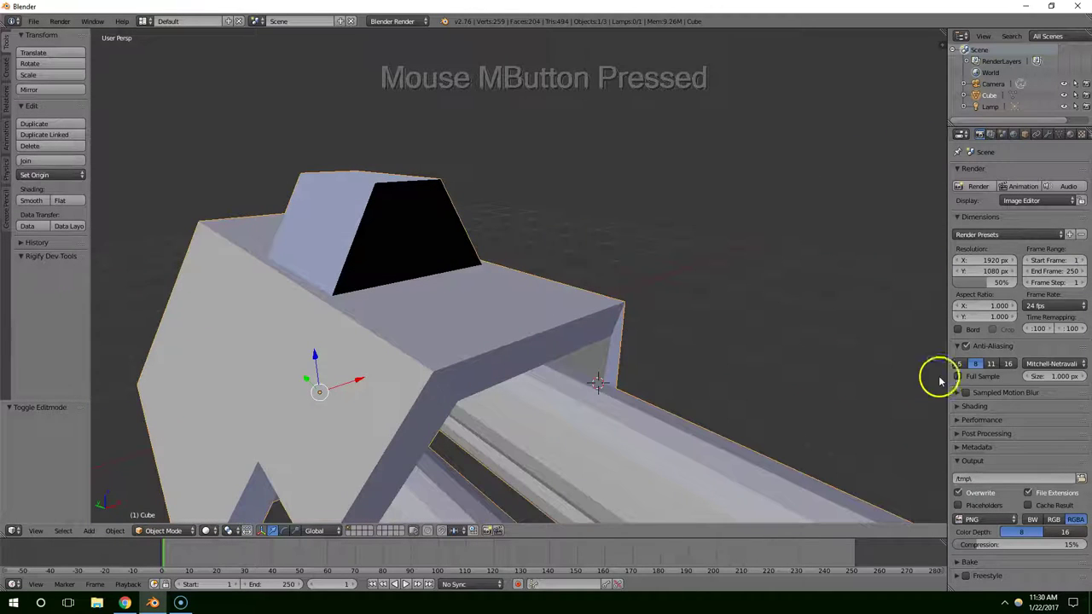
# Step: Enable Backface Culling in the N-panel display settings and check the housing
pyautogui.press('n')
pyautogui.scroll(-3)
pyautogui.click(876, 377)
pyautogui.scroll(-3)
pyautogui.middleClick(696, 347)
pyautogui.click(871, 451)
pyautogui.middleClick(781, 390)
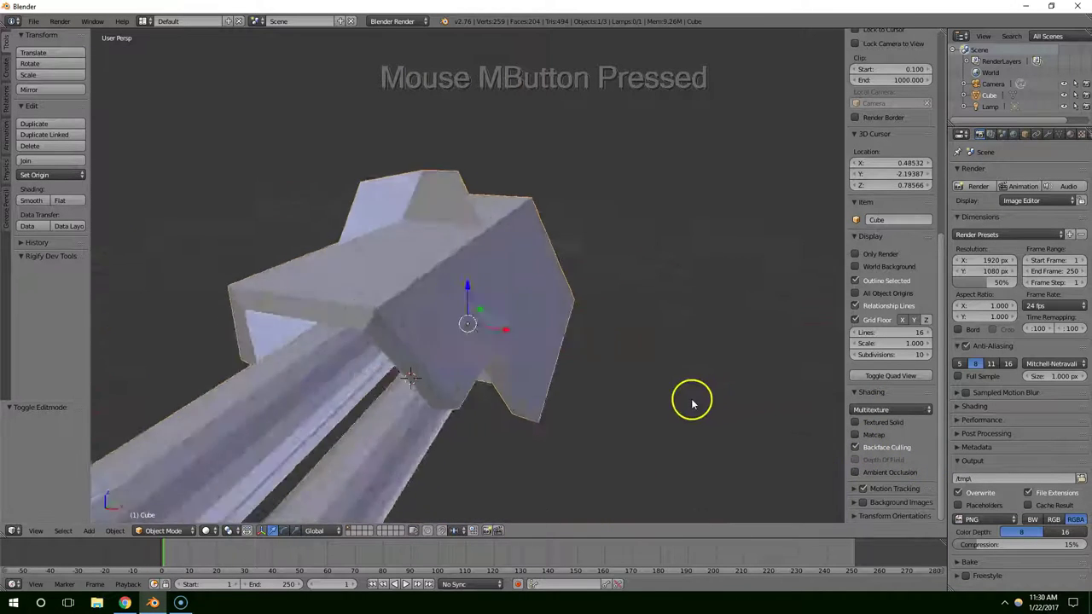
pyautogui.middleClick(748, 388)
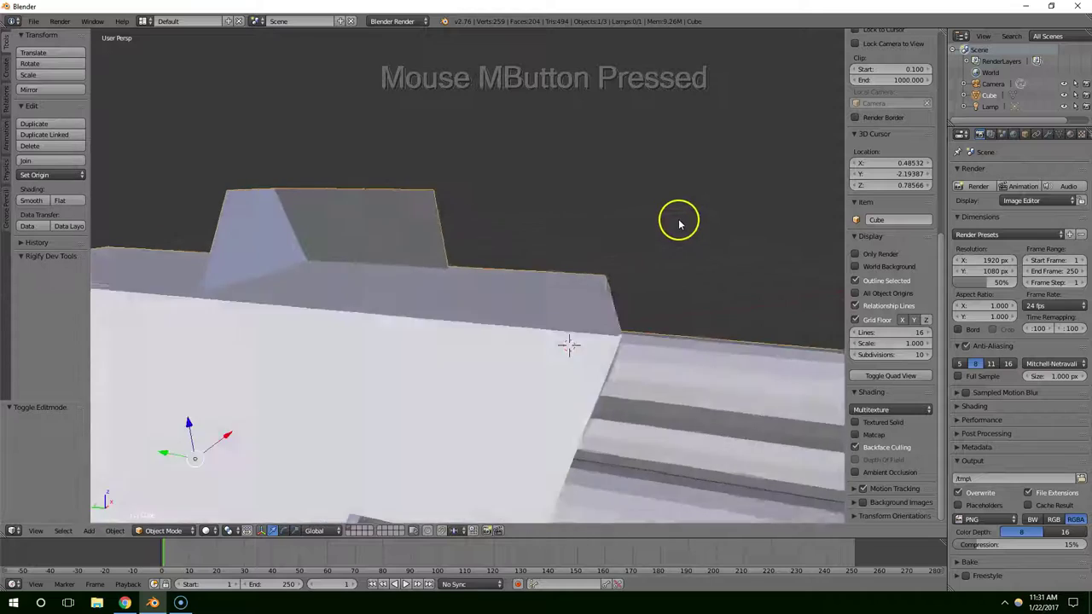
# Step: Orbit around the housing and top block to verify the faces now render correctly
pyautogui.middleClick(433, 169)
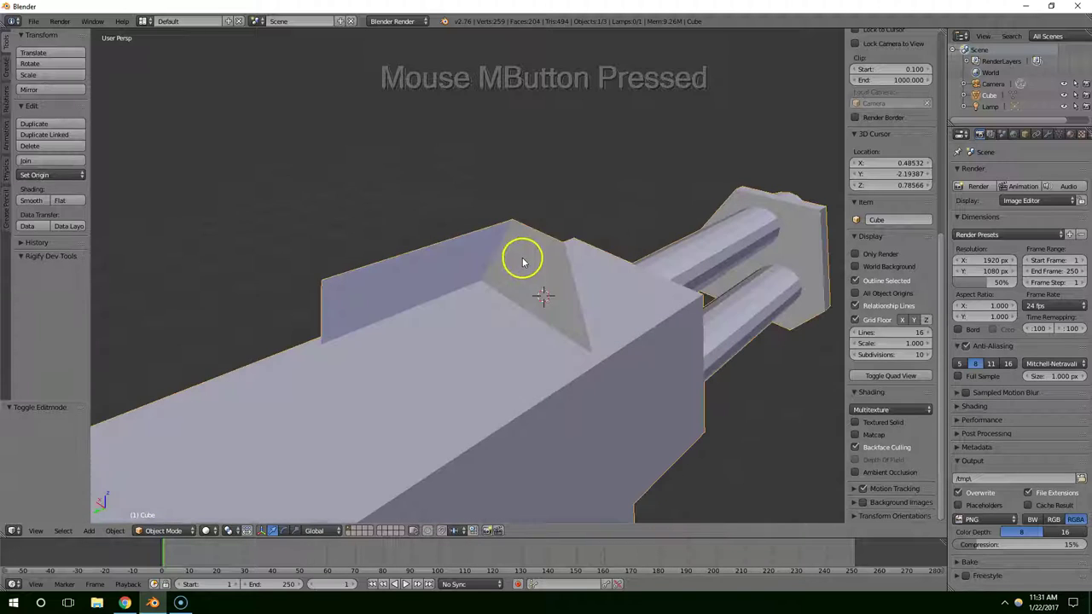
pyautogui.middleClick(552, 249)
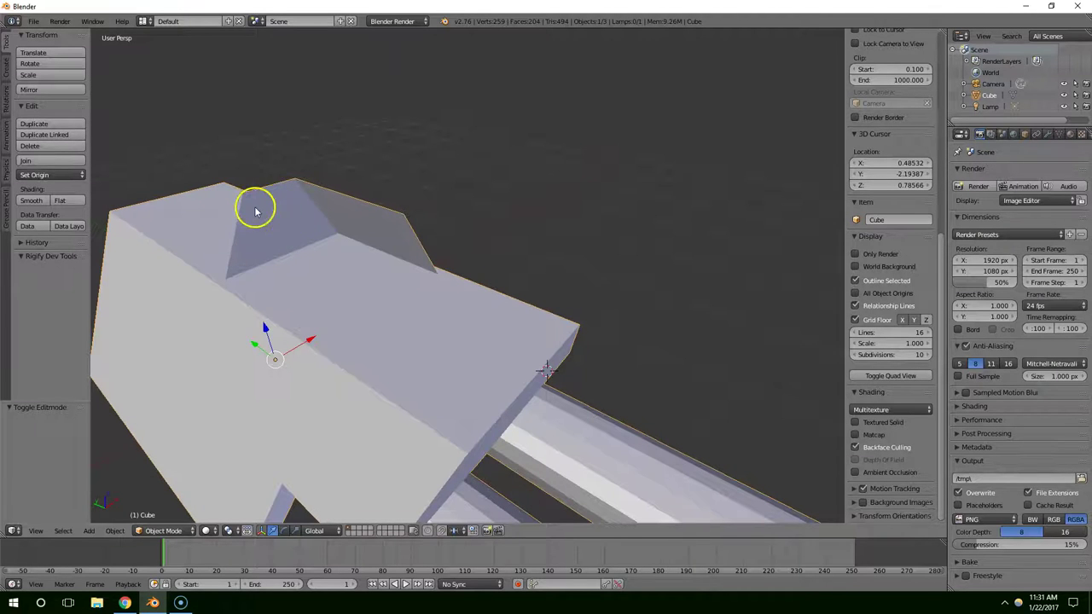
pyautogui.middleClick(576, 406)
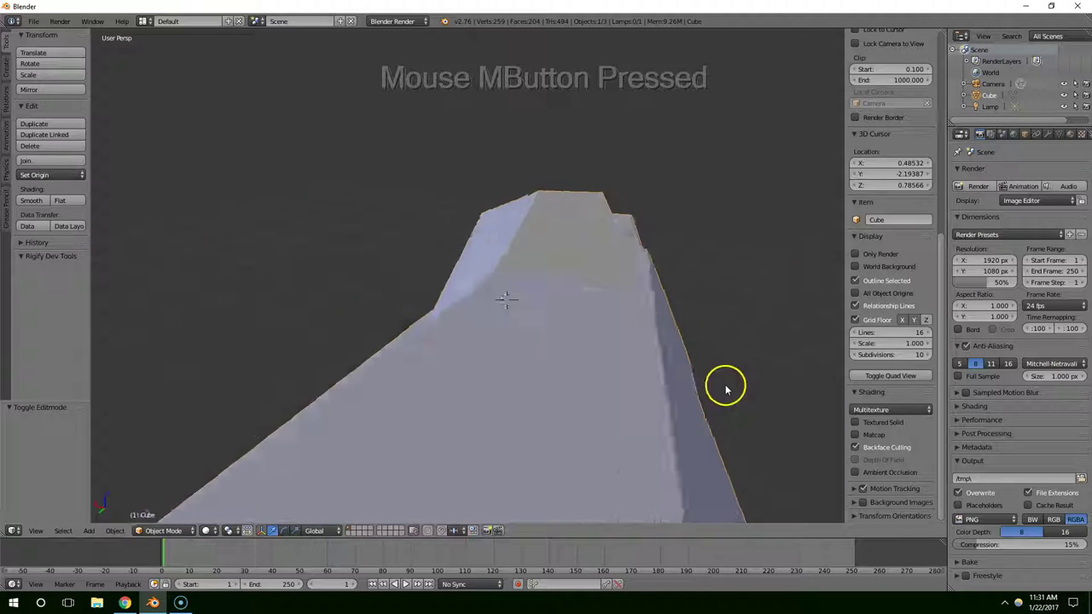
pyautogui.middleClick(439, 330)
pyautogui.middleClick(395, 332)
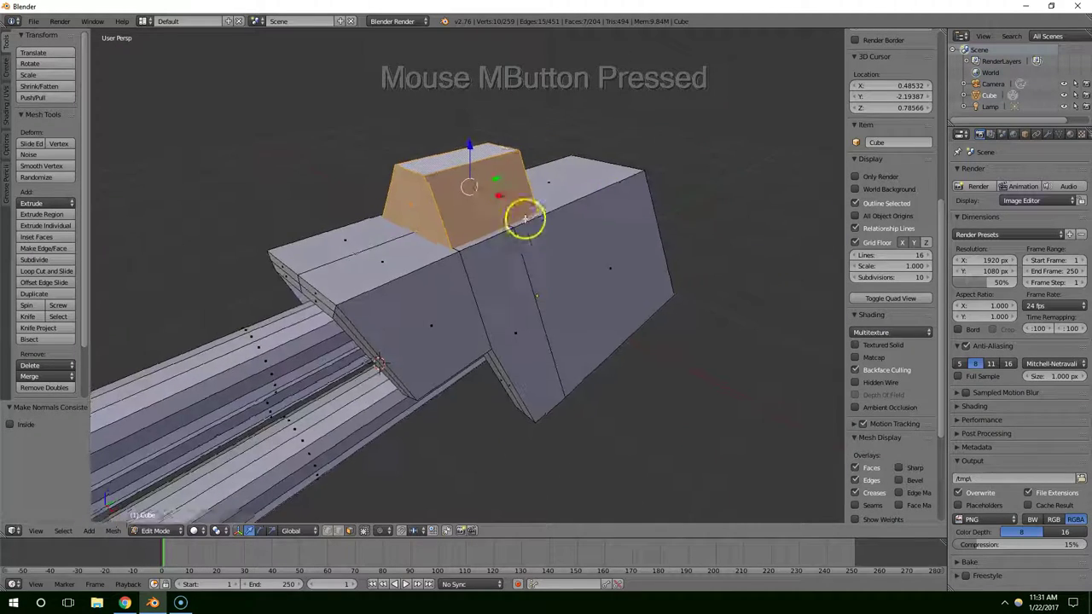
# Step: Scale the block's top face down a first time and orbit to judge the taper
pyautogui.middleClick(583, 218)
pyautogui.press('s')
pyautogui.click(629, 191)
pyautogui.middleClick(557, 208)
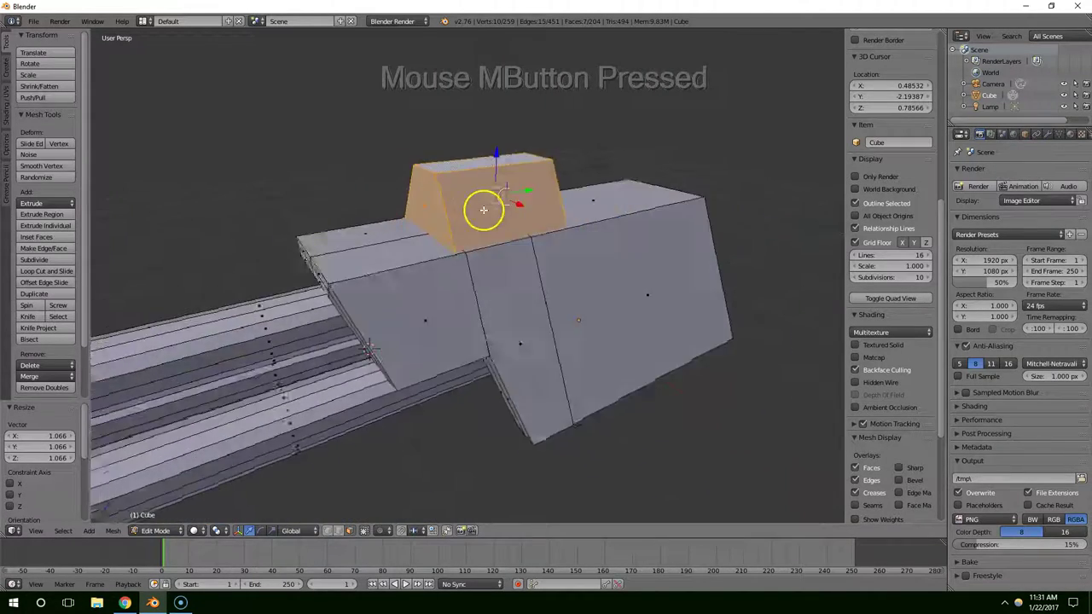
pyautogui.scroll(-3)
pyautogui.middleClick(512, 204)
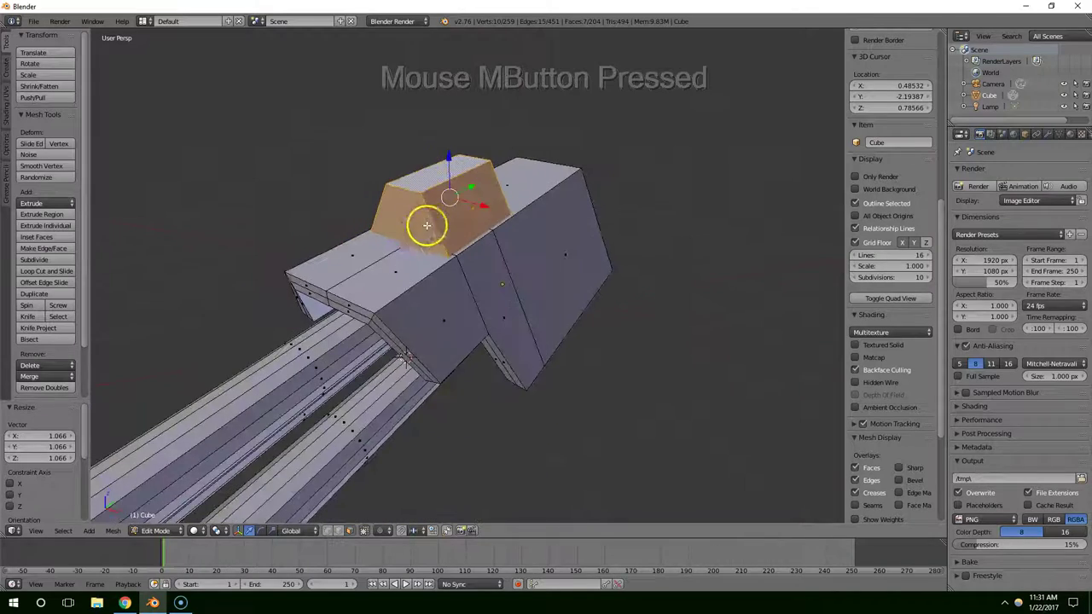
pyautogui.scroll(-3)
pyautogui.middleClick(491, 305)
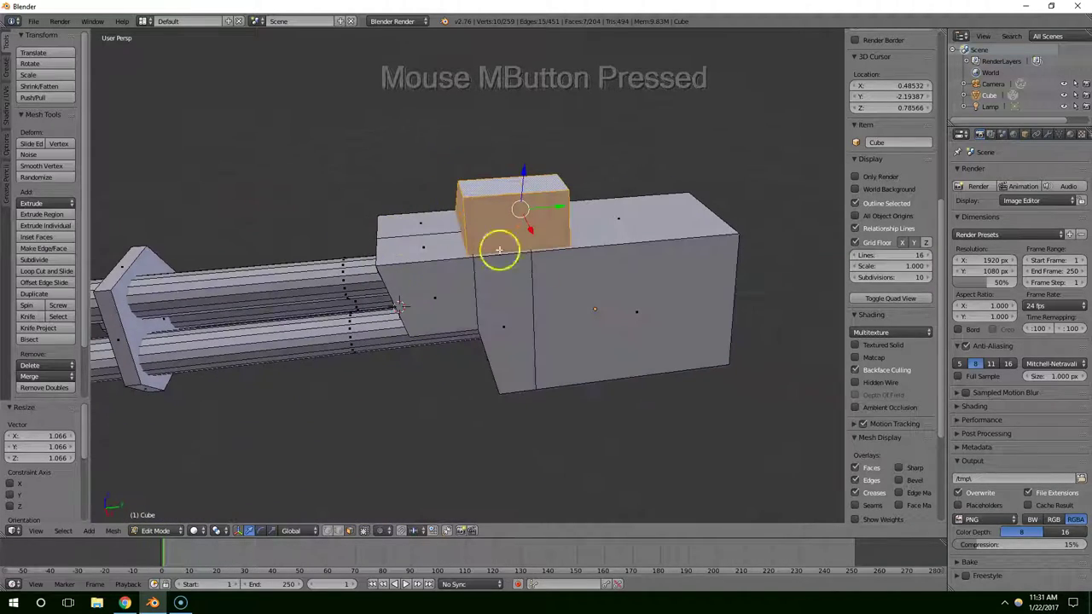
pyautogui.scroll(-3)
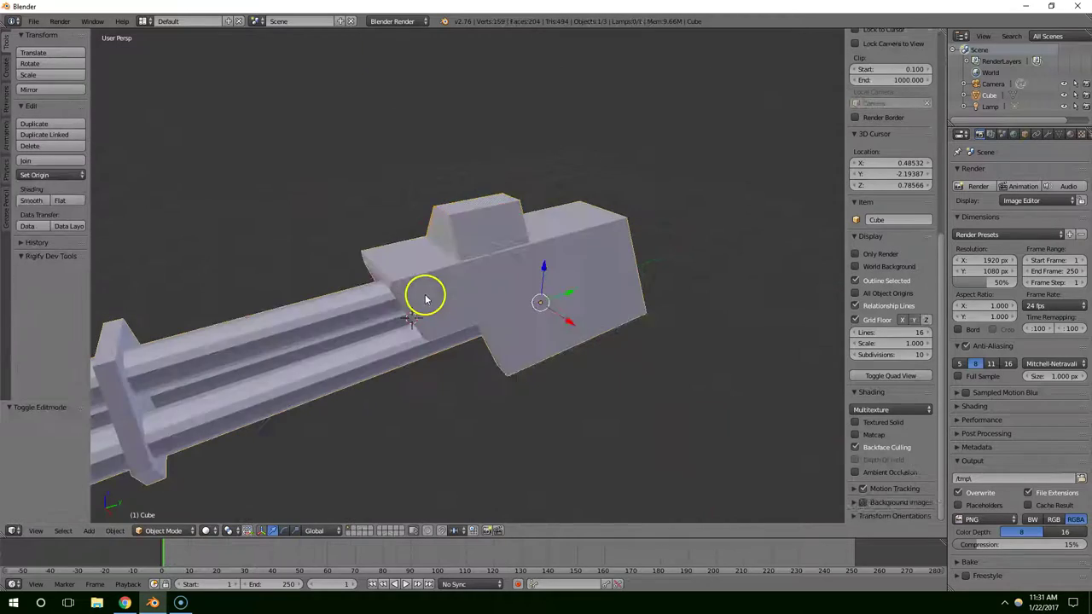
pyautogui.middleClick(426, 299)
pyautogui.scroll(-3)
pyautogui.middleClick(458, 289)
pyautogui.scroll(-3)
# Step: Reselect the top face, shrink it further into a tapered block, then start an inset on it
pyautogui.rightClick(500, 222)
pyautogui.scroll(3)
pyautogui.middleClick(500, 223)
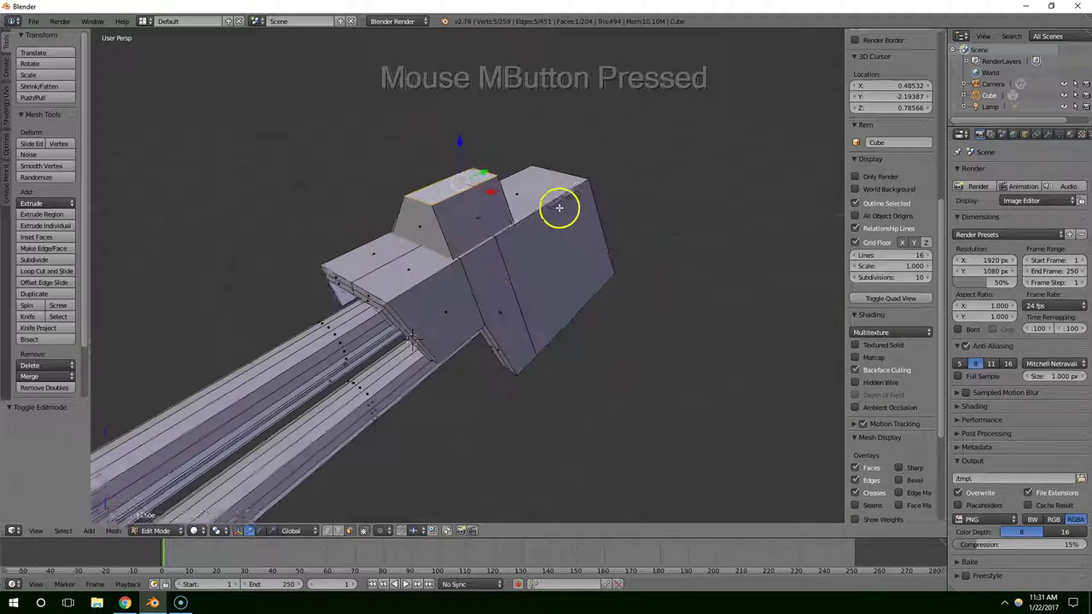
pyautogui.press('s')
pyautogui.click(564, 209)
pyautogui.middleClick(566, 210)
pyautogui.scroll(3)
pyautogui.rightClick(407, 223)
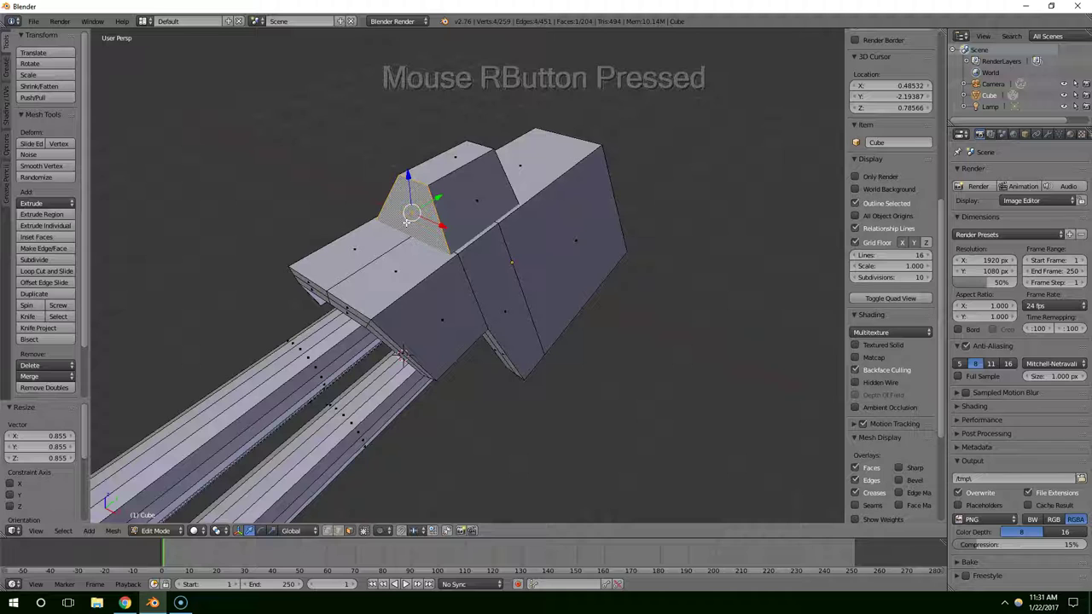
pyautogui.press('i')
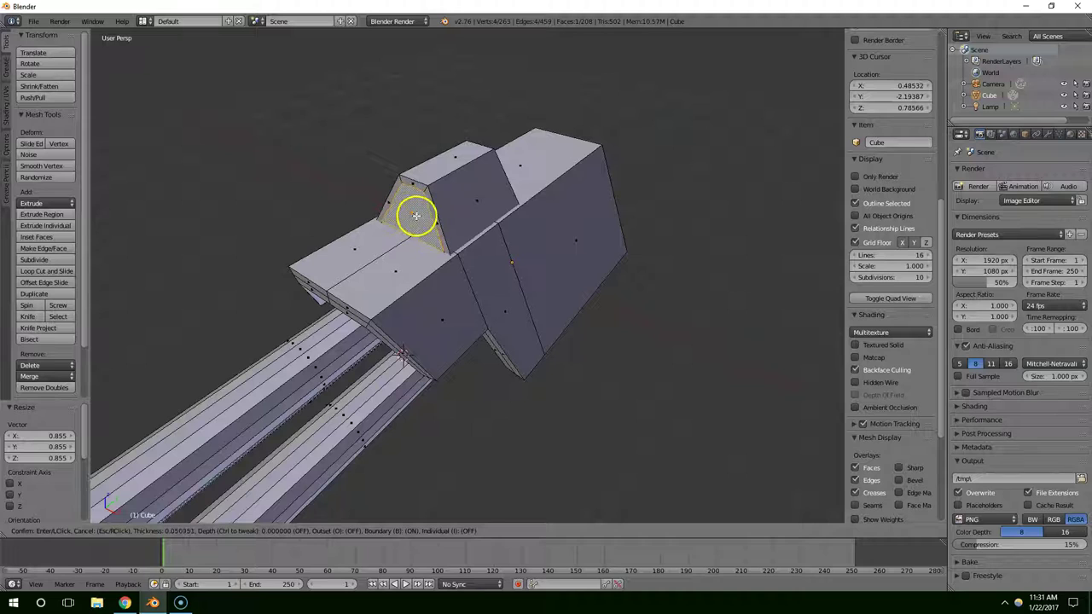
# Step: Confirm the inset on the block's top face and look down on it from above
pyautogui.click(419, 221)
pyautogui.scroll(3)
pyautogui.middleClick(446, 225)
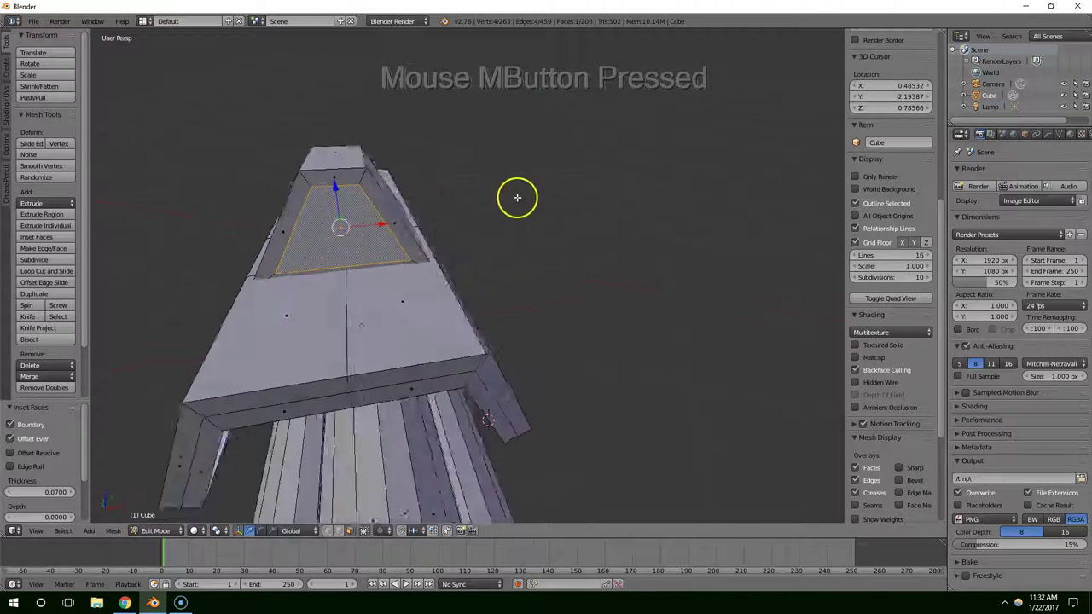
pyautogui.scroll(3)
pyautogui.scroll(3)
pyautogui.click(358, 186)
# Step: Sink the inset face slightly along Z to form a recessed panel, then select housing faces
pyautogui.rightClick(400, 263)
pyautogui.rightClick(371, 264)
pyautogui.click(322, 239)
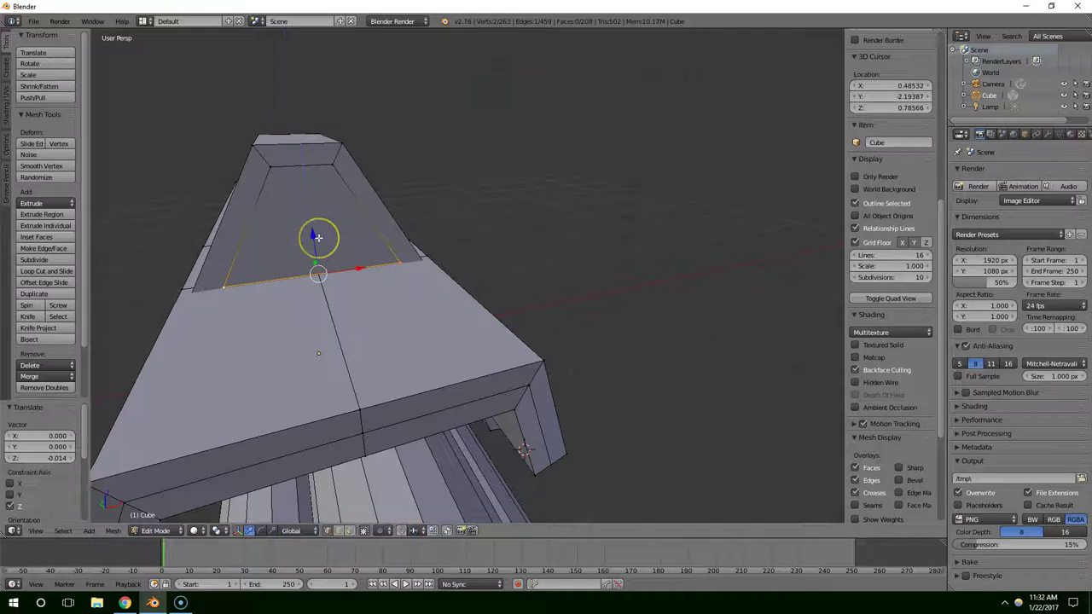
pyautogui.click(298, 259)
pyautogui.rightClick(372, 211)
pyautogui.rightClick(315, 159)
pyautogui.middleClick(417, 245)
# Step: Pick faces around the housing in face-select mode and orbit toward the barrels
pyautogui.press('e')
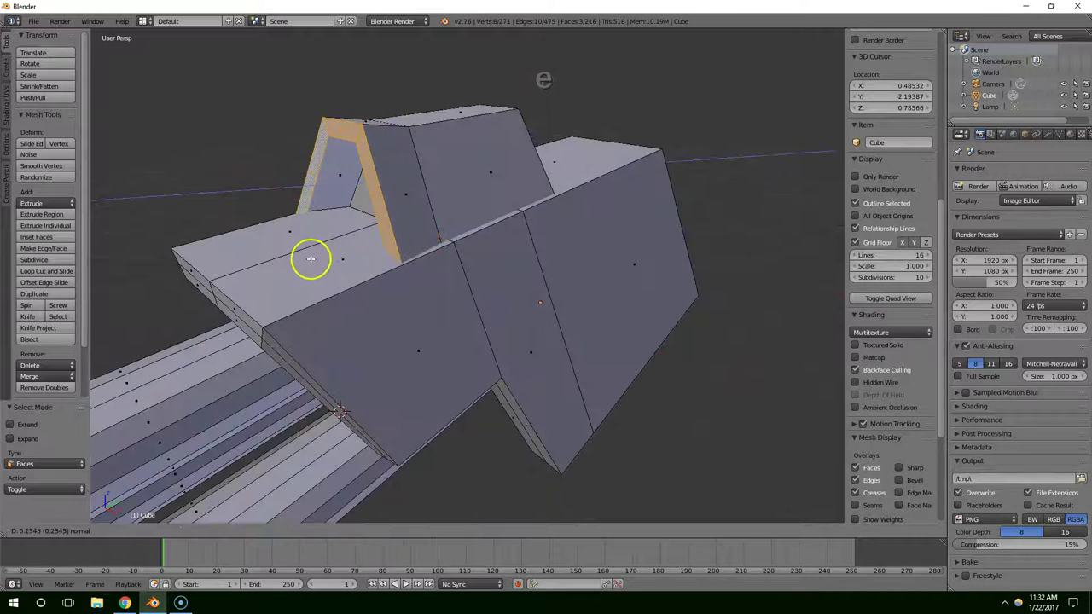
pyautogui.click(315, 263)
pyautogui.middleClick(371, 245)
pyautogui.click(325, 173)
pyautogui.middleClick(397, 203)
pyautogui.click(397, 166)
pyautogui.middleClick(452, 187)
pyautogui.scroll(-3)
pyautogui.middleClick(470, 255)
# Step: Select one whole barrel with Ctrl+L, duplicate it with Shift+D and move the copy straight up
pyautogui.rightClick(382, 323)
pyautogui.middleClick(387, 326)
pyautogui.middleClick(338, 324)
pyautogui.press('ctrl+l')
pyautogui.scroll(-3)
pyautogui.middleClick(342, 314)
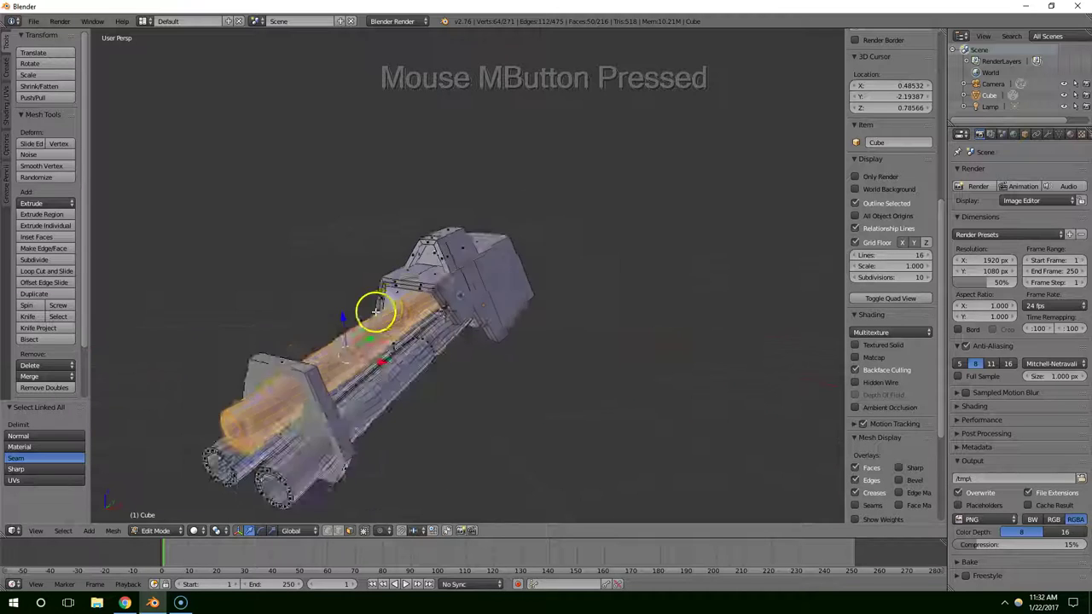
pyautogui.press('shift+d')
pyautogui.middleClick(427, 291)
# Step: Shrink the raised barrel copy along Y into a short cylinder and slide it back onto the housing
pyautogui.press('s')
pyautogui.press('y')
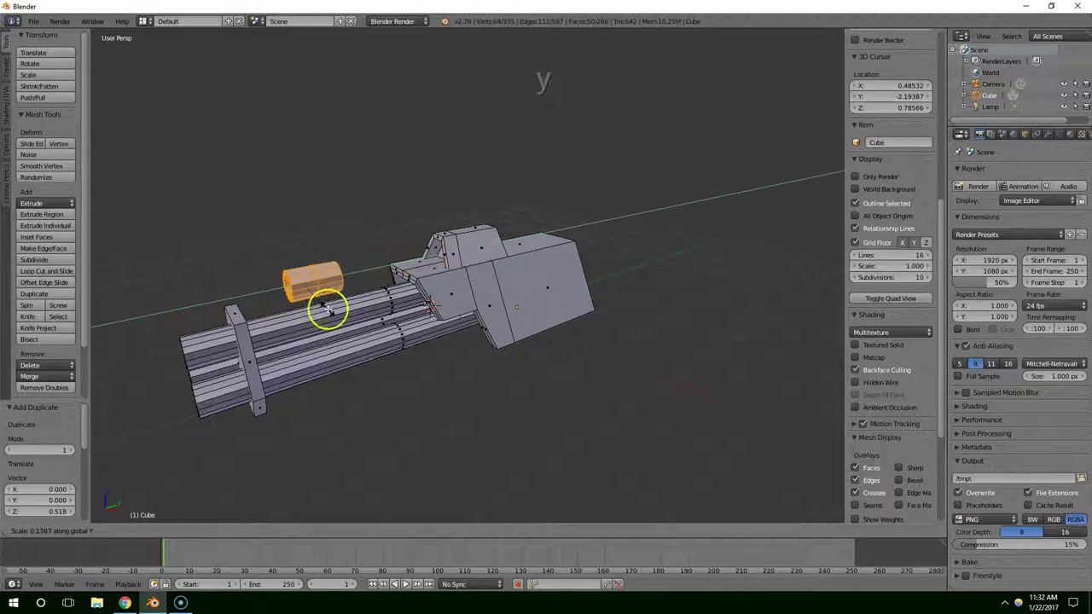
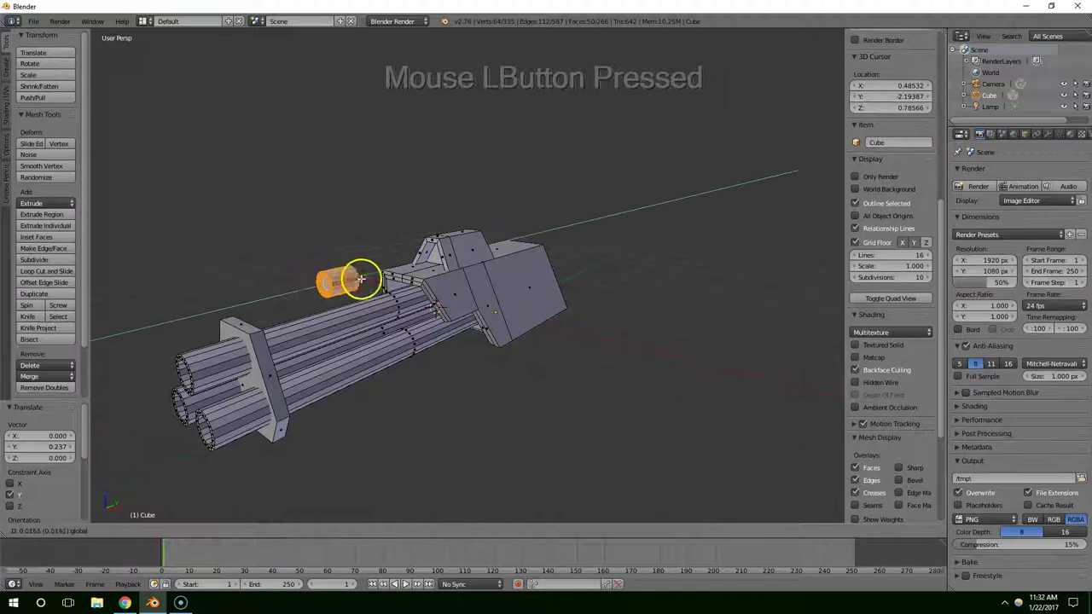
pyautogui.scroll(3)
pyautogui.middleClick(447, 259)
pyautogui.click(428, 230)
pyautogui.middleClick(417, 231)
pyautogui.click(411, 232)
# Step: Inspect the short cylinder, undo the last moves and orbit to the cannon front
pyautogui.middleClick(413, 232)
pyautogui.scroll(-3)
pyautogui.middleClick(406, 238)
pyautogui.middleClick(415, 250)
pyautogui.press('ctrl+z')
pyautogui.press('ctrl+z')
pyautogui.middleClick(451, 258)
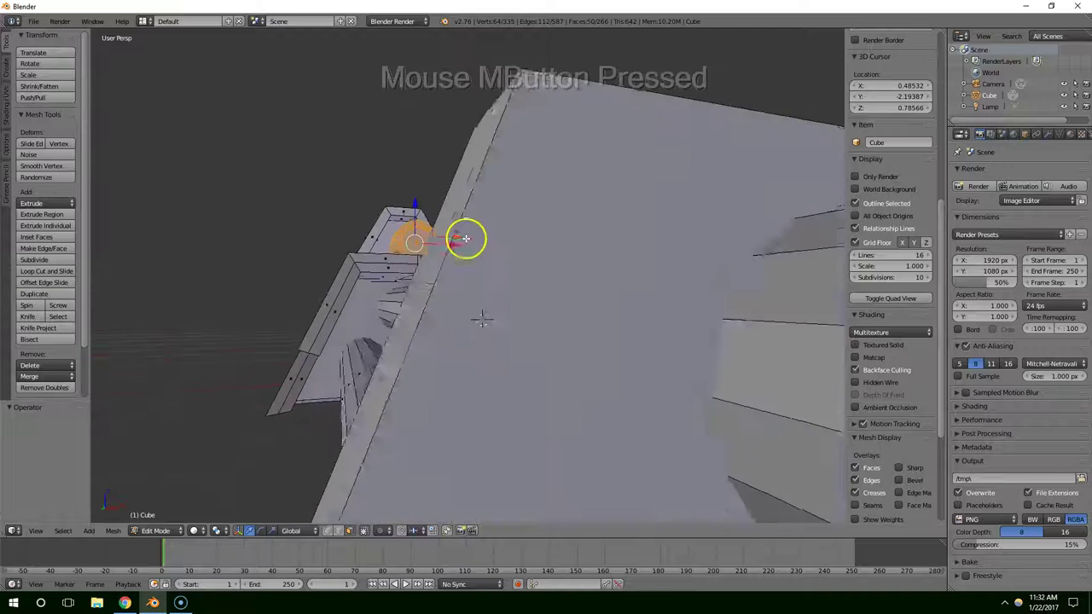
# Step: Switch to a flat Front Ortho view facing the barrel ends
pyautogui.scroll(-3)
pyautogui.middleClick(441, 273)
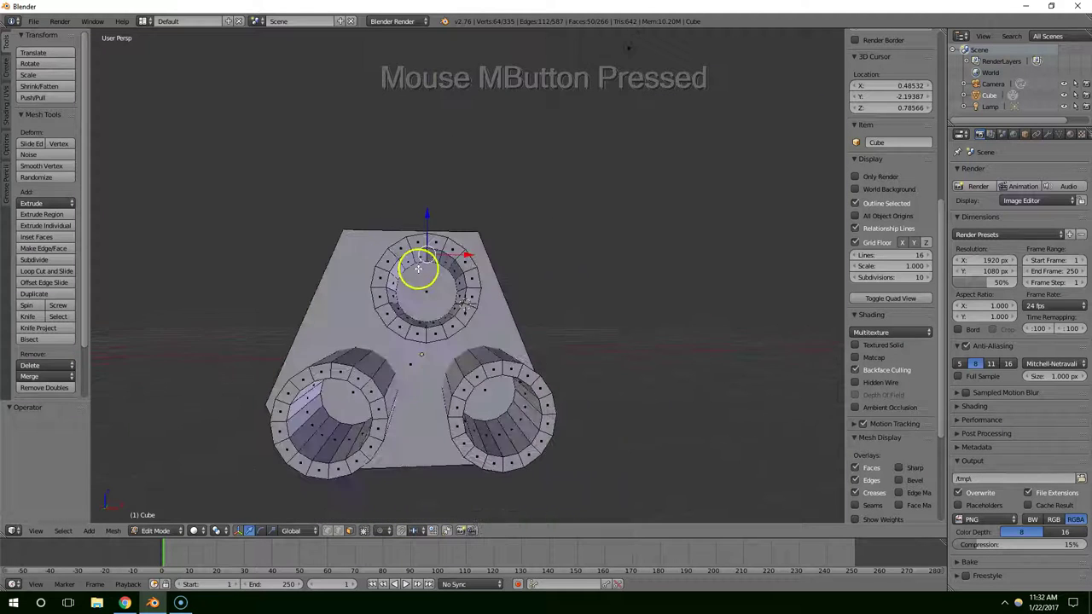
pyautogui.press('1')
pyautogui.press('5')
pyautogui.scroll(3)
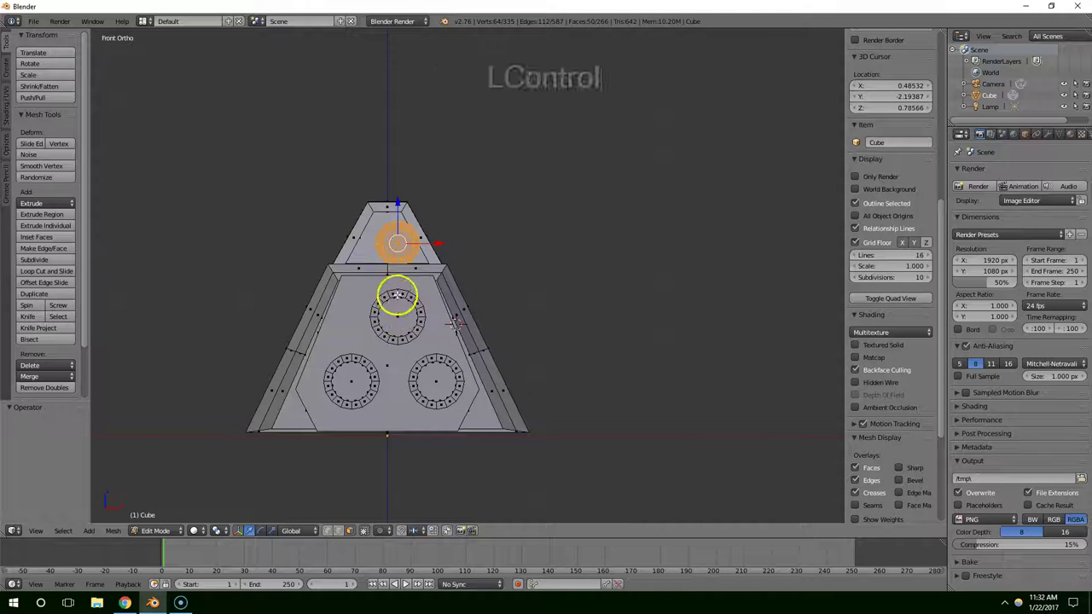
# Step: Select the small cylinder and top barrel entirely and shift them sideways to centre them
pyautogui.rightClick(403, 299)
pyautogui.rightClick(471, 291)
pyautogui.press('ctrl+l')
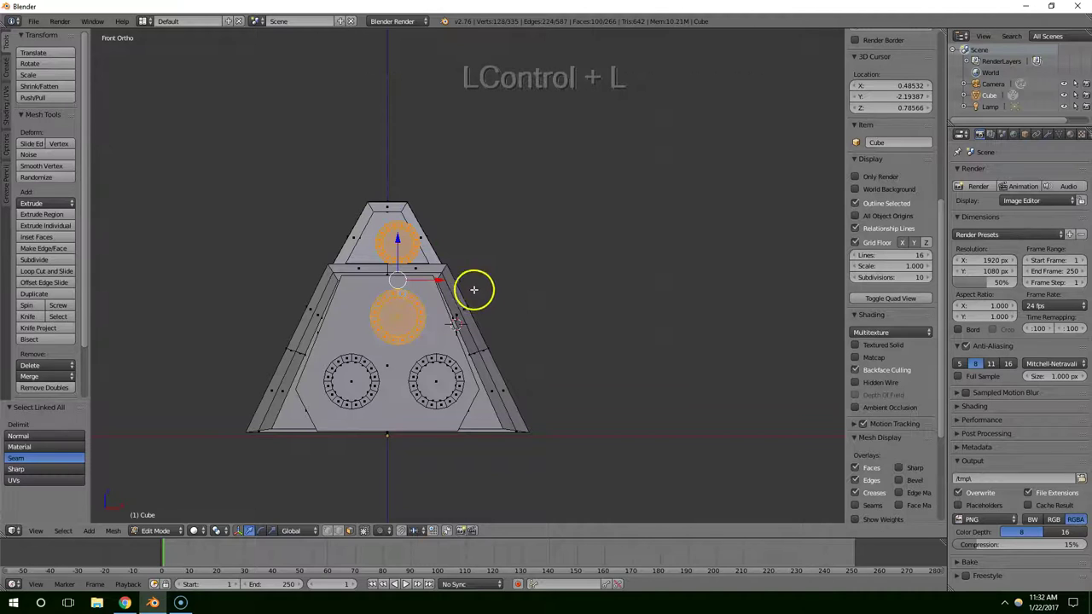
pyautogui.click(440, 288)
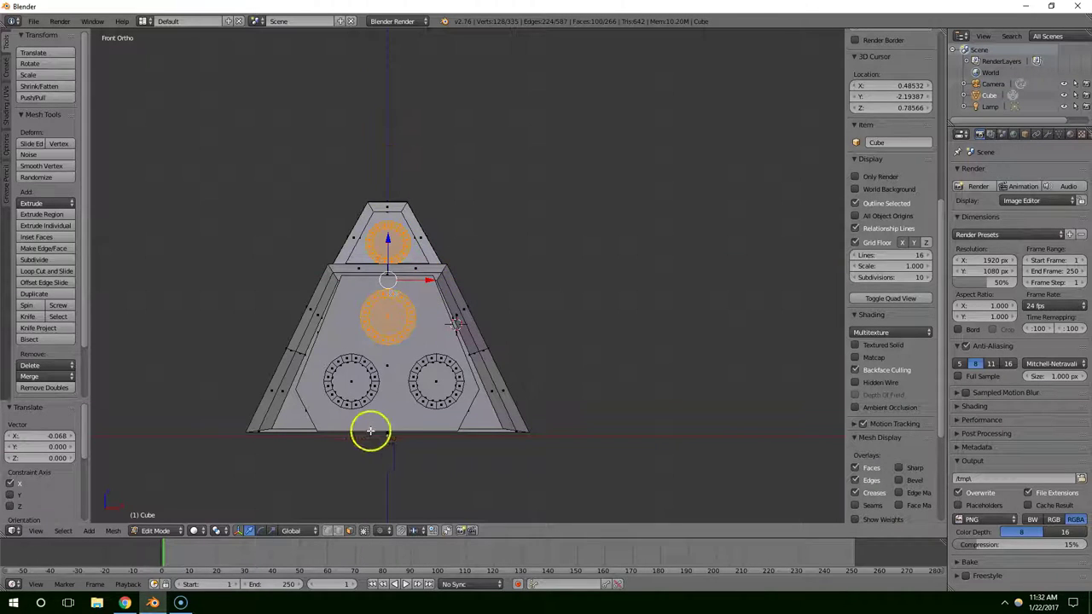
# Step: Select a lower barrel with Ctrl+L, move it sideways into line, and pick the next barrel
pyautogui.rightClick(419, 378)
pyautogui.rightClick(435, 377)
pyautogui.press('ctrl+l')
pyautogui.click(479, 387)
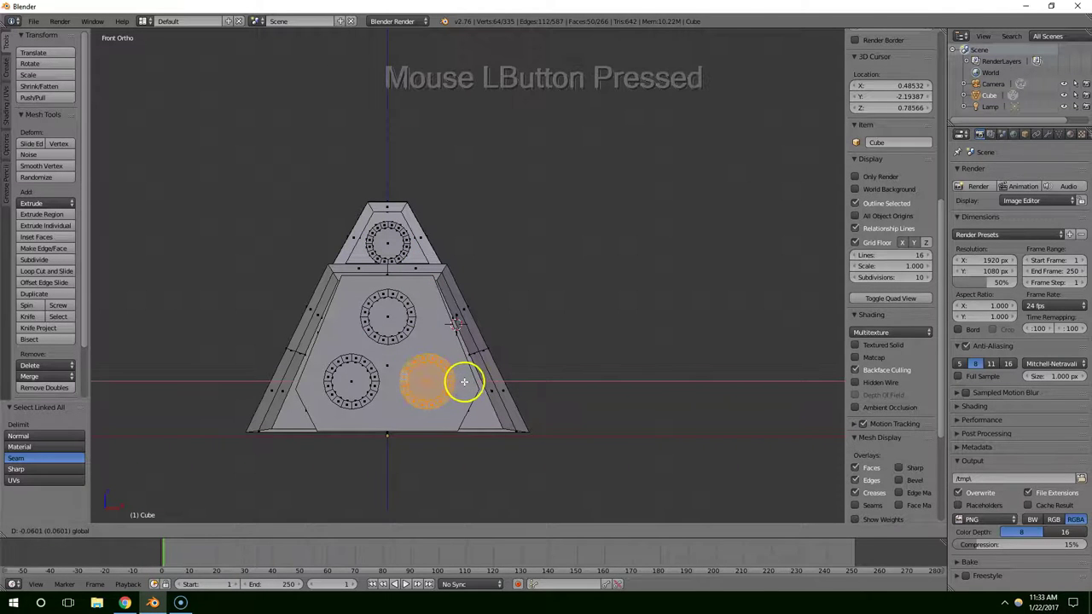
pyautogui.rightClick(420, 362)
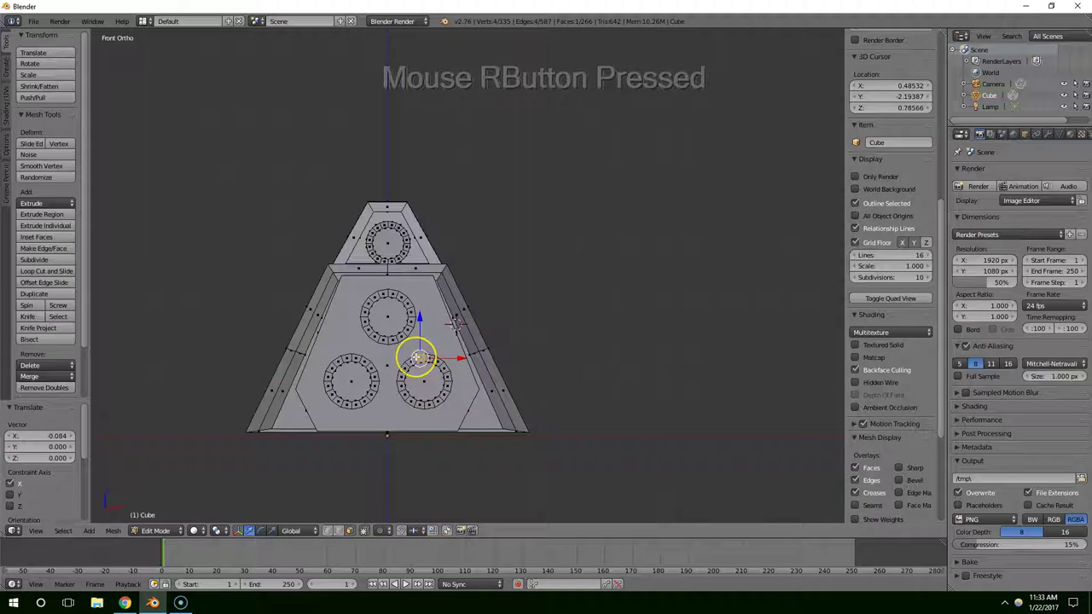
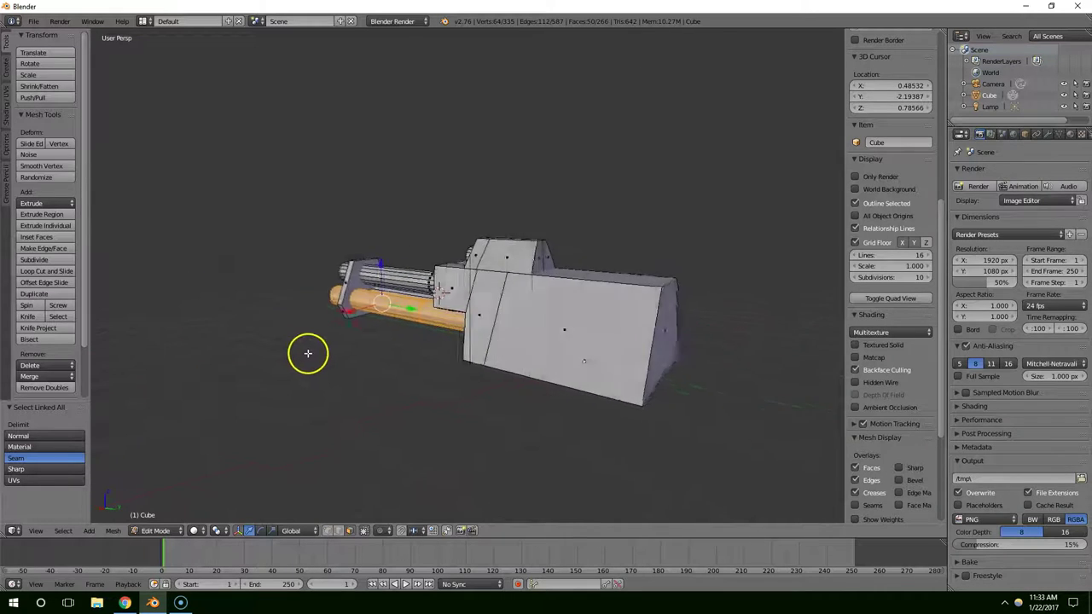
# Step: Rotate the new cylinder 90 degrees about X and set it in place behind the housing
pyautogui.middleClick(370, 357)
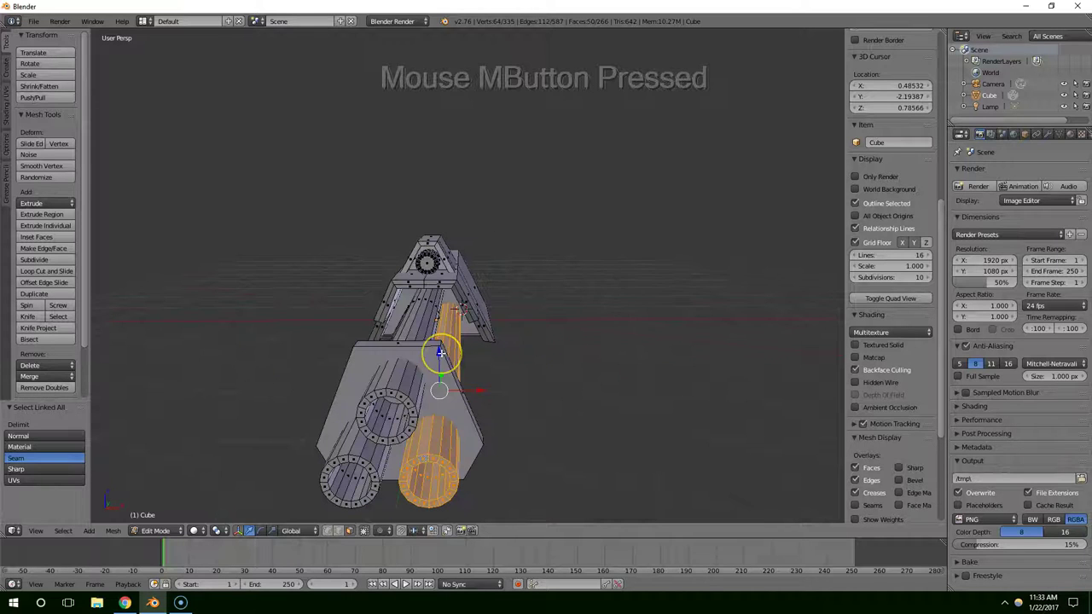
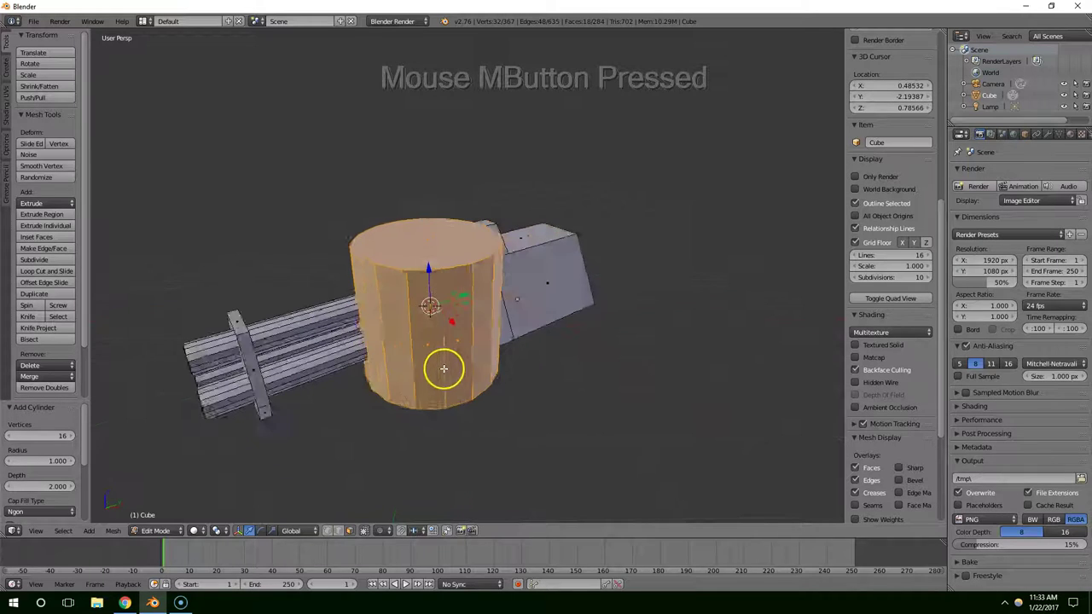
pyautogui.press('r')
pyautogui.press('x')
pyautogui.press('9')
pyautogui.press('Return')
pyautogui.middleClick(411, 398)
pyautogui.click(476, 293)
# Step: Push the cylinder further out behind the housing and orbit to face its rear
pyautogui.middleClick(700, 295)
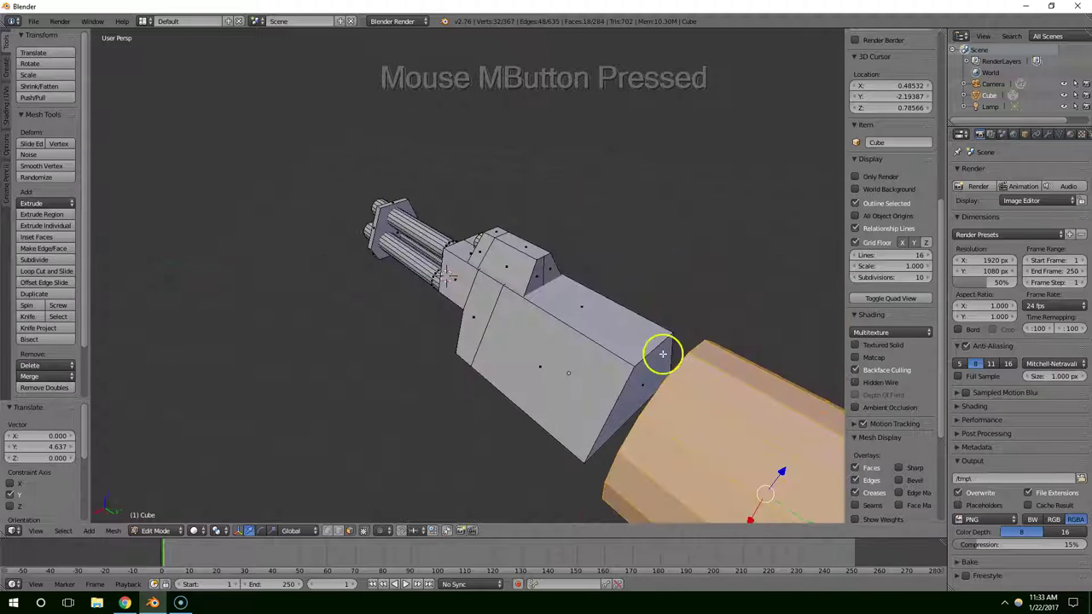
pyautogui.rightClick(644, 377)
pyautogui.middleClick(647, 381)
pyautogui.click(690, 317)
pyautogui.middleClick(605, 308)
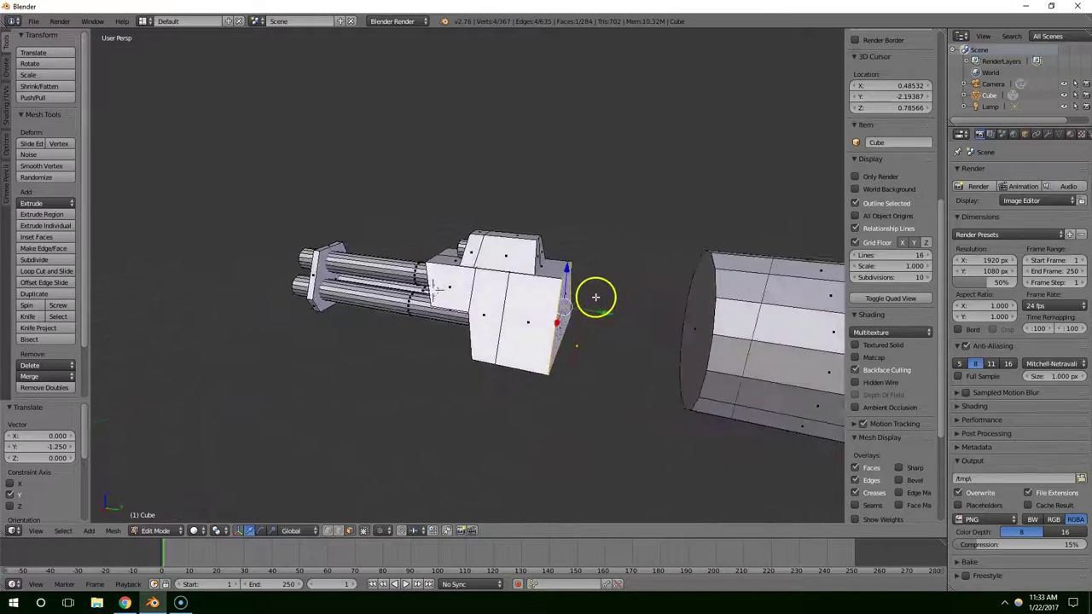
pyautogui.scroll(3)
pyautogui.middleClick(613, 304)
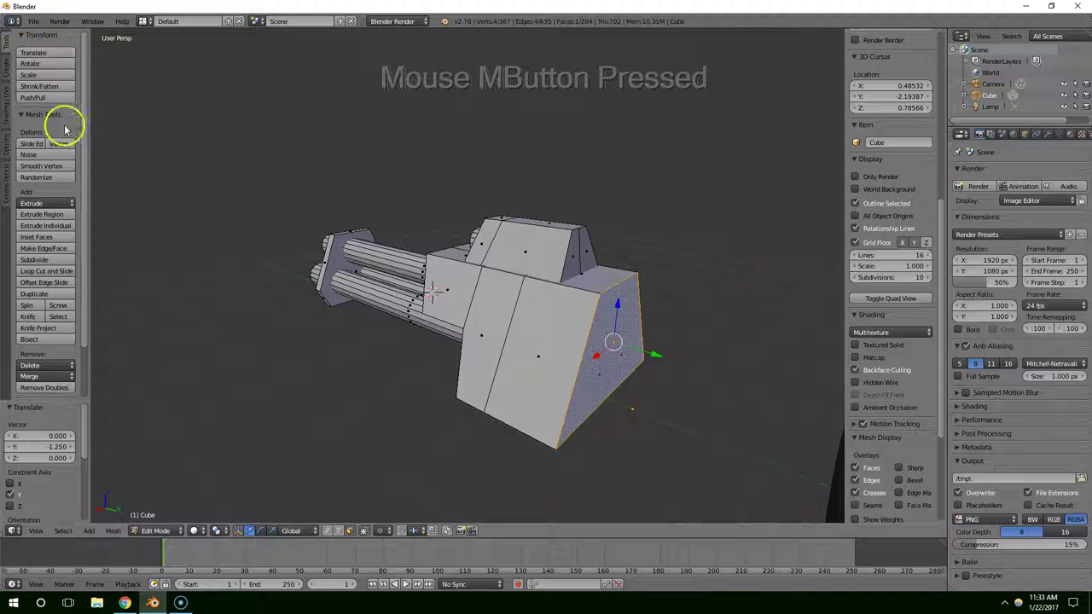
# Step: Select the lower rear face of the housing and extrude it backward into a long boxy block
pyautogui.click(659, 357)
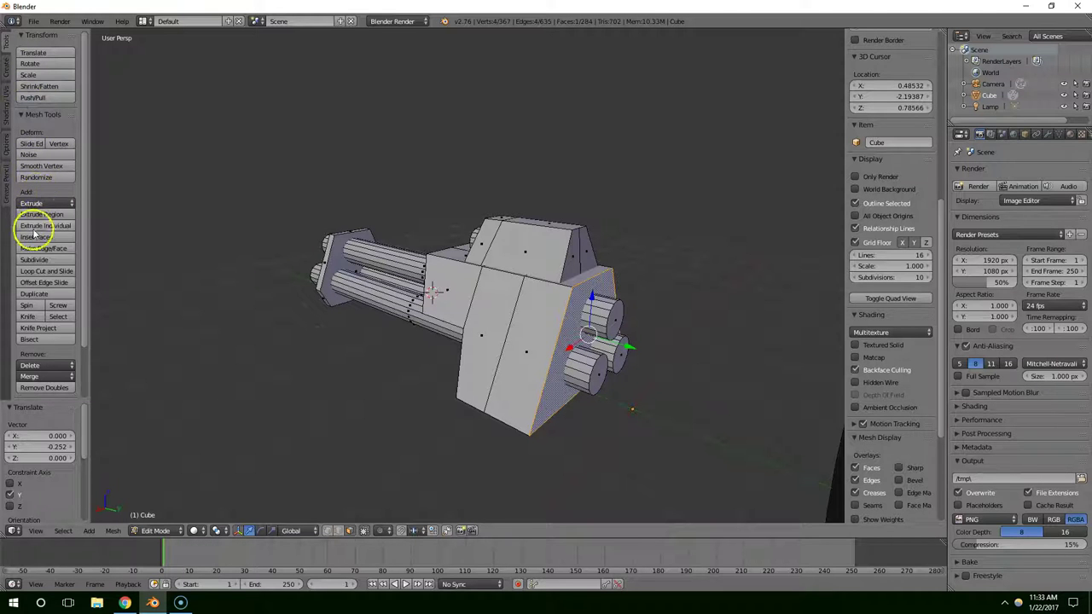
pyautogui.click(45, 262)
pyautogui.scroll(3)
pyautogui.middleClick(613, 362)
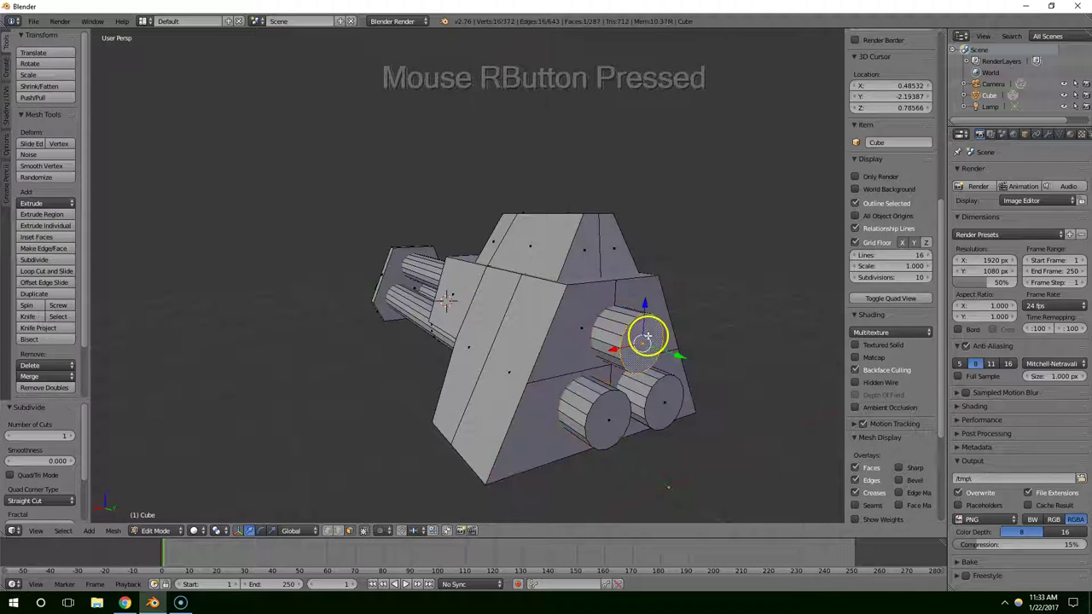
pyautogui.rightClick(631, 392)
pyautogui.middleClick(649, 401)
pyautogui.click(687, 363)
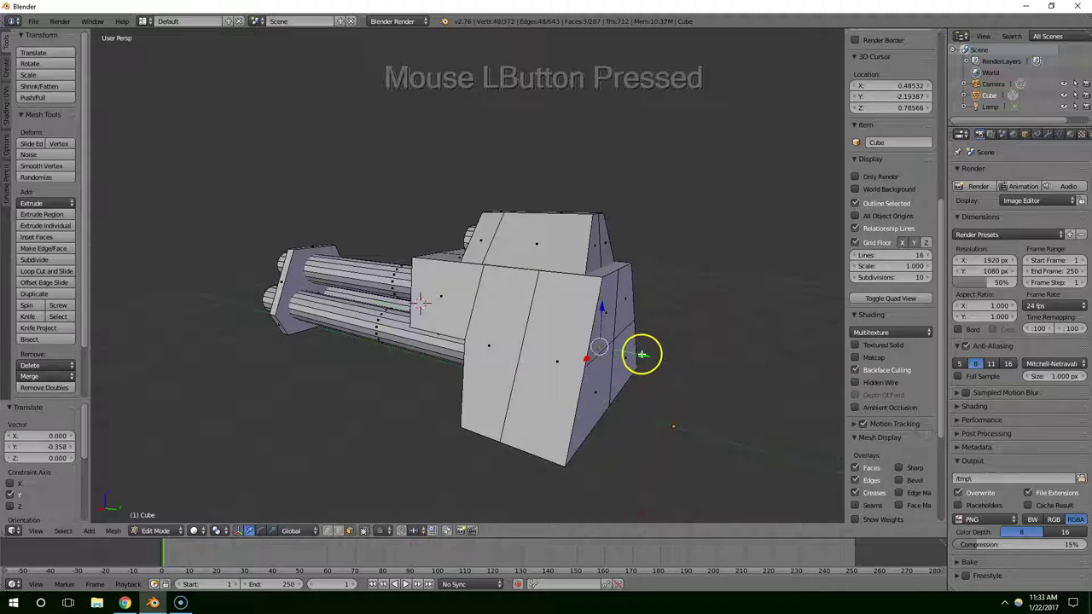
pyautogui.rightClick(592, 379)
pyautogui.rightClick(611, 356)
pyautogui.middleClick(633, 365)
pyautogui.press('e')
pyautogui.click(789, 361)
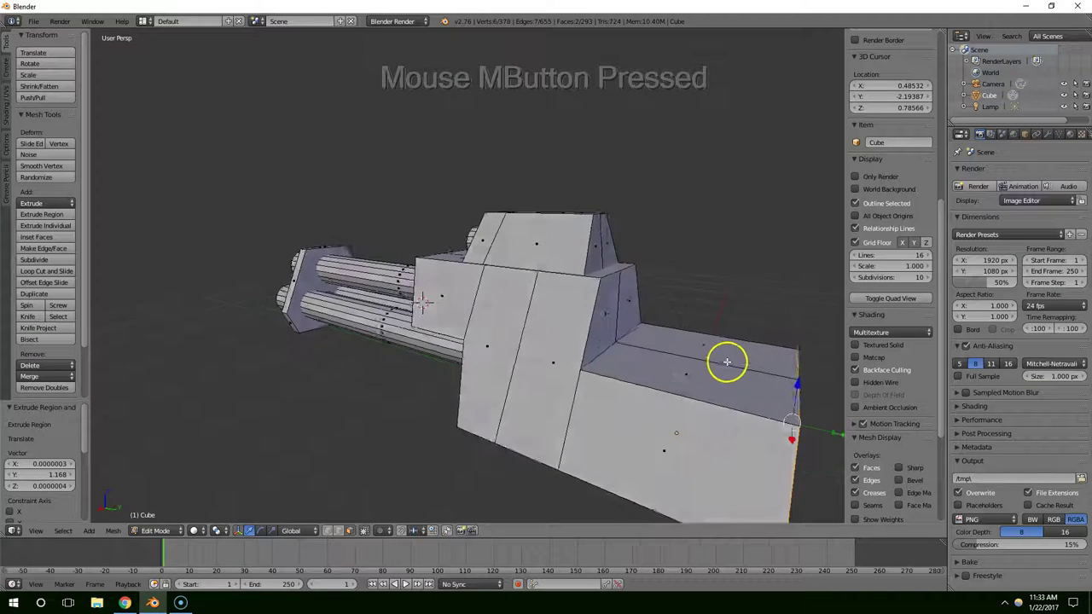
# Step: Shift an edge of the new rear block to adjust its shape, undoing a mis-selection along the way
pyautogui.middleClick(584, 351)
pyautogui.click(548, 341)
pyautogui.rightClick(595, 361)
pyautogui.rightClick(637, 351)
pyautogui.rightClick(632, 346)
pyautogui.press('ctrl+z')
pyautogui.rightClick(632, 345)
pyautogui.click(652, 361)
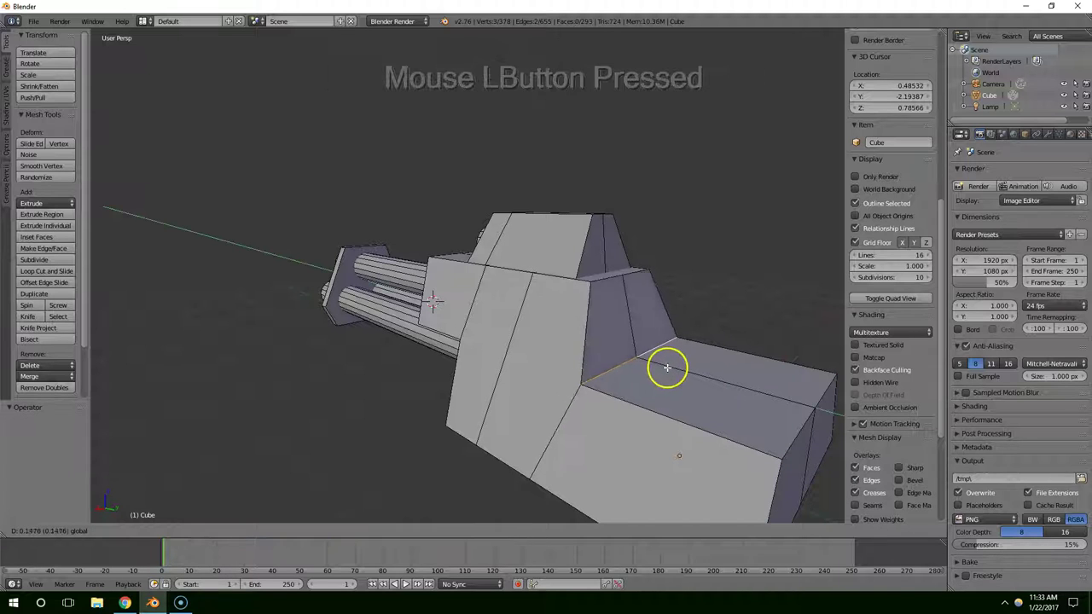
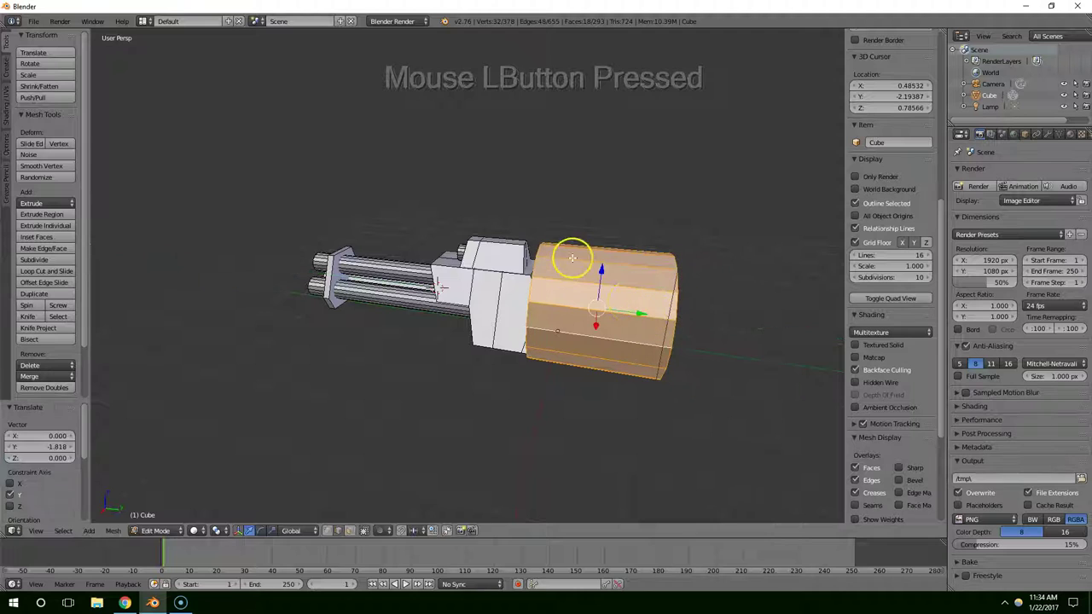
# Step: Move the spare cylinder back and up so it sits against the top rear of the housing
pyautogui.click(604, 276)
pyautogui.middleClick(620, 268)
pyautogui.press('s')
pyautogui.click(629, 251)
pyautogui.middleClick(556, 262)
pyautogui.click(561, 247)
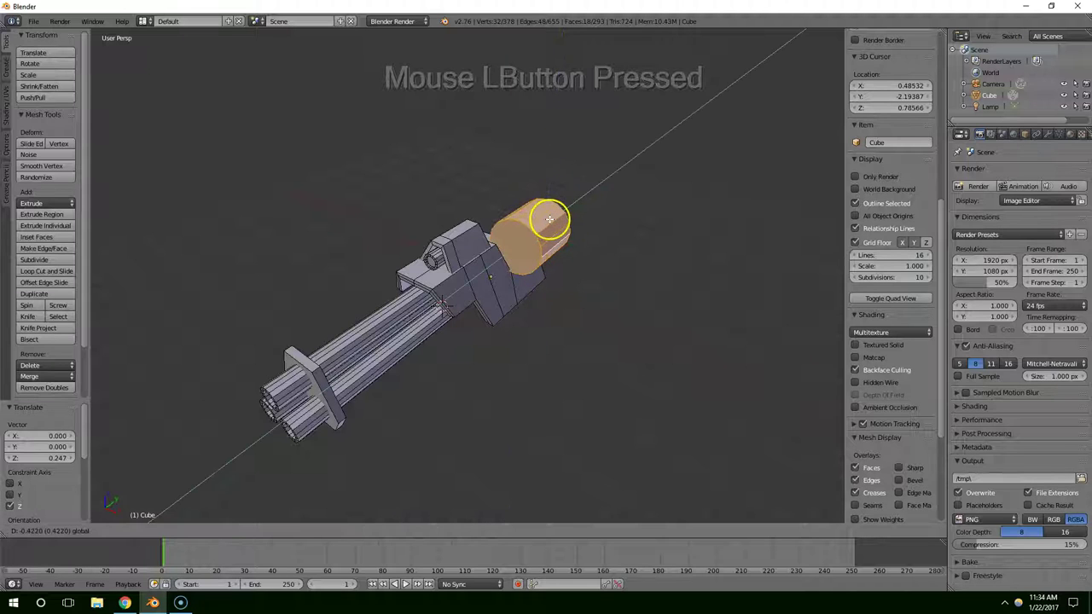
# Step: Squash the cylinder along its length into a thin round drum
pyautogui.middleClick(570, 230)
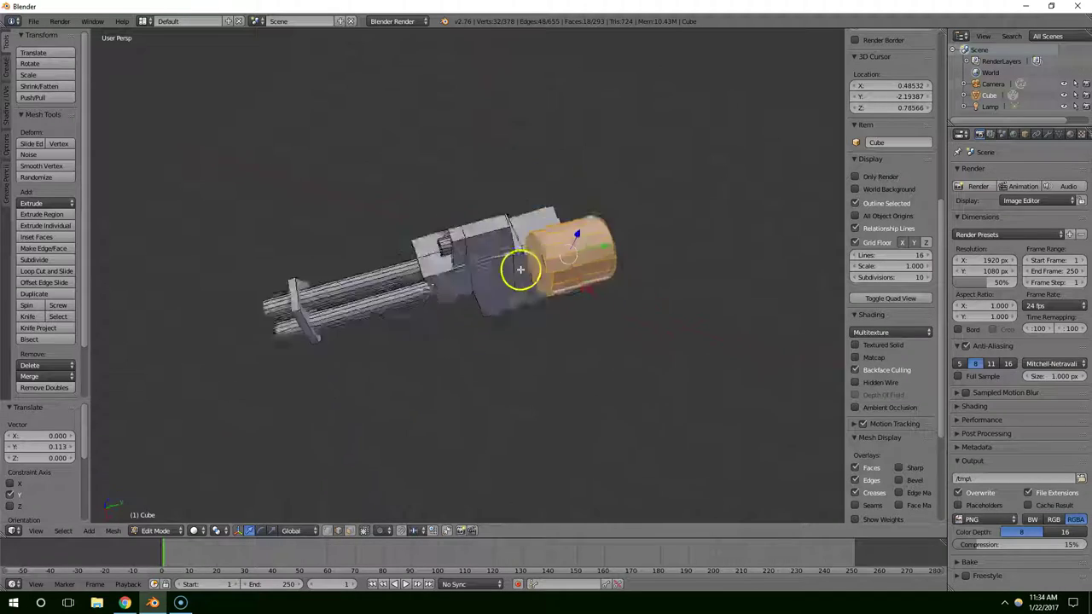
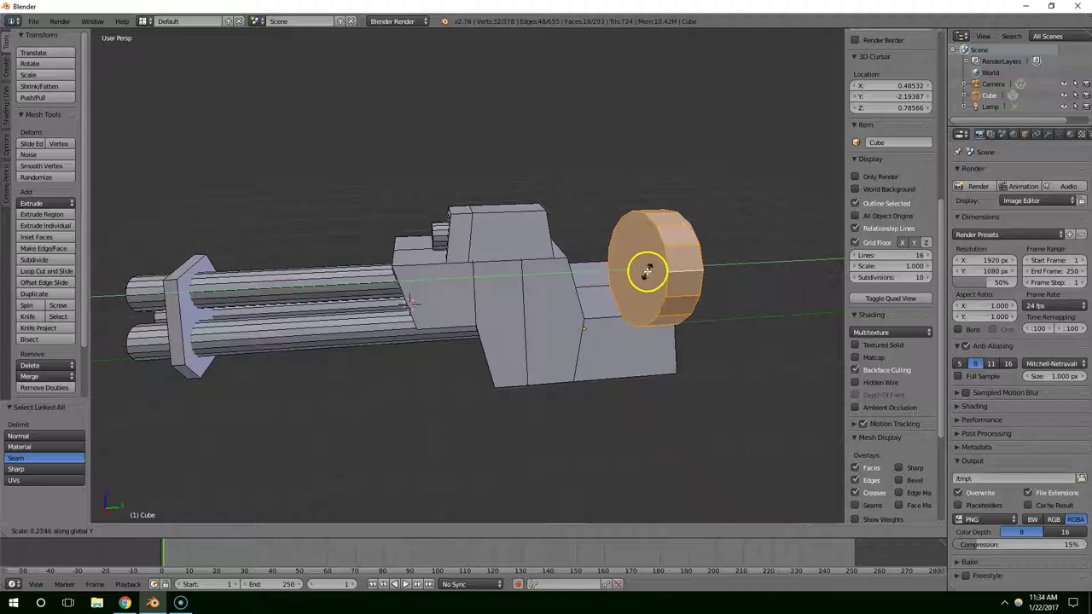
pyautogui.click(655, 275)
pyautogui.middleClick(655, 275)
pyautogui.rightClick(661, 278)
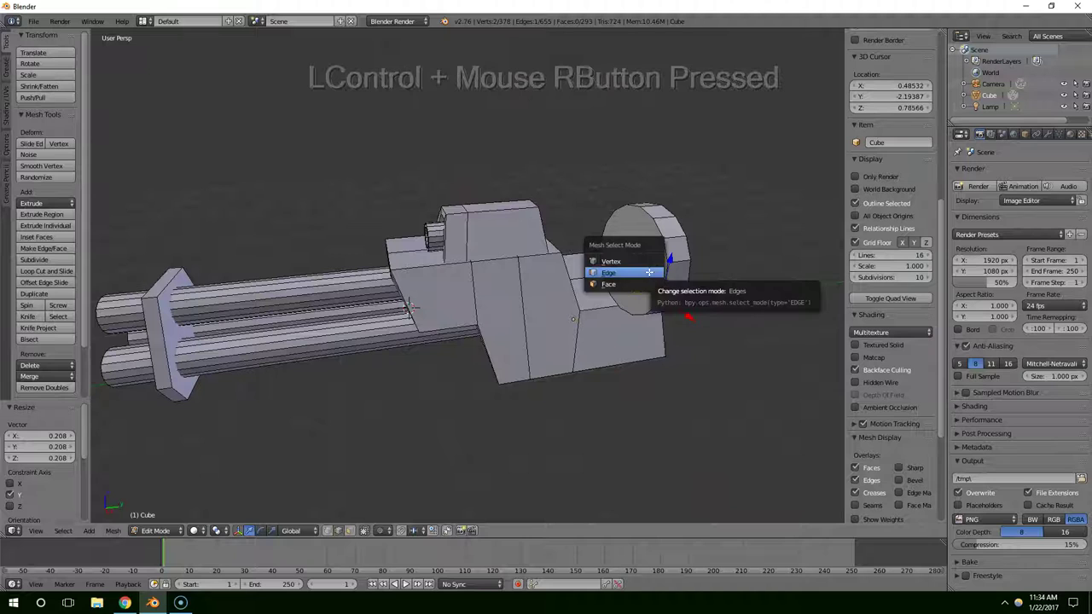
# Step: In face select, extrude the drum's rear face and scale it to form a first raised ring
pyautogui.click(625, 279)
pyautogui.rightClick(628, 283)
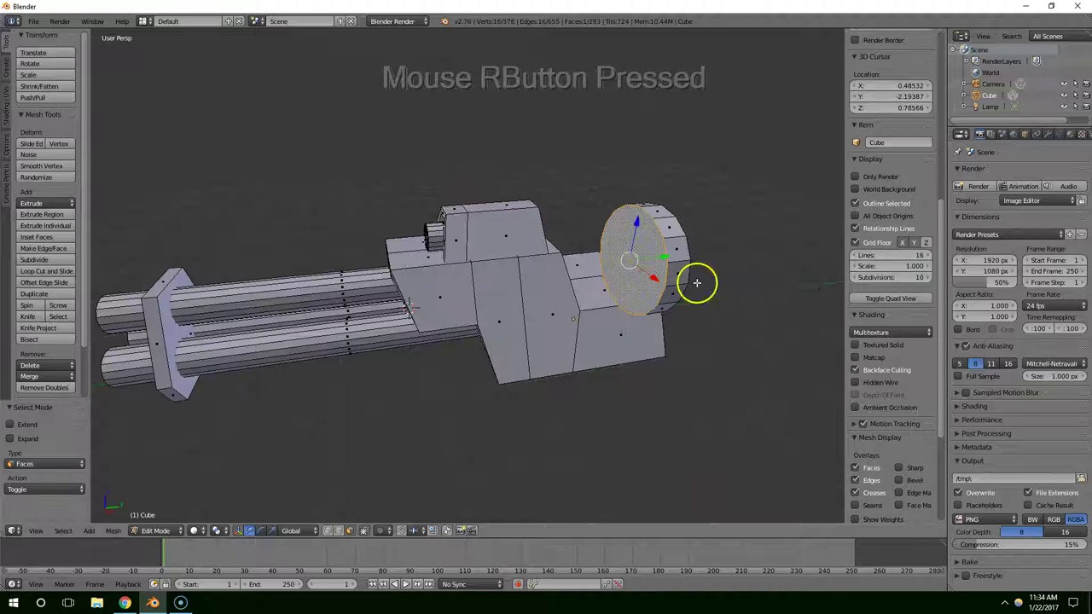
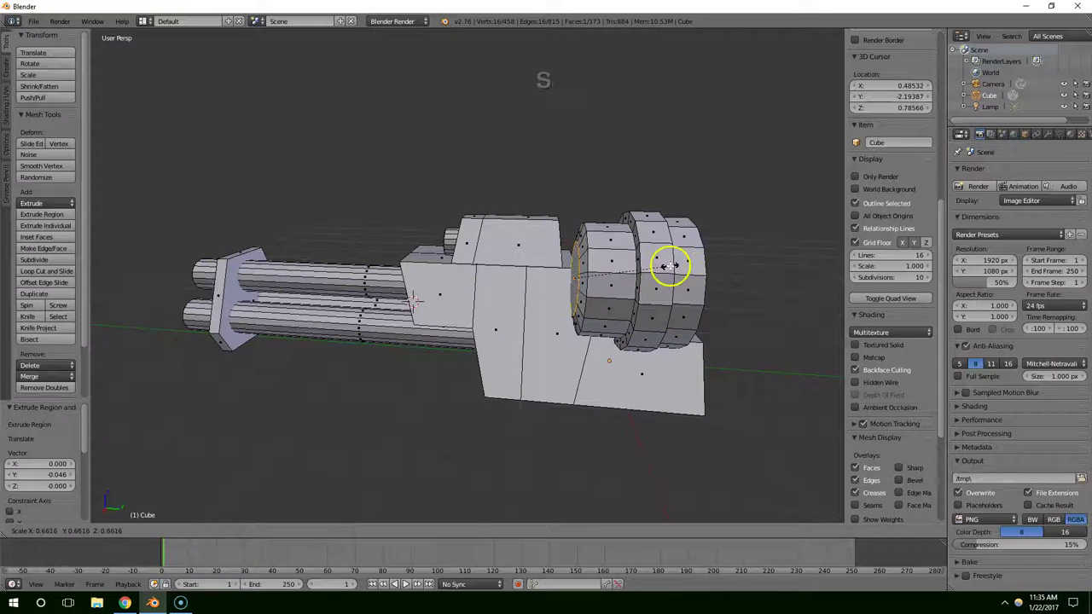
pyautogui.click(688, 272)
pyautogui.press('s')
pyautogui.click(653, 284)
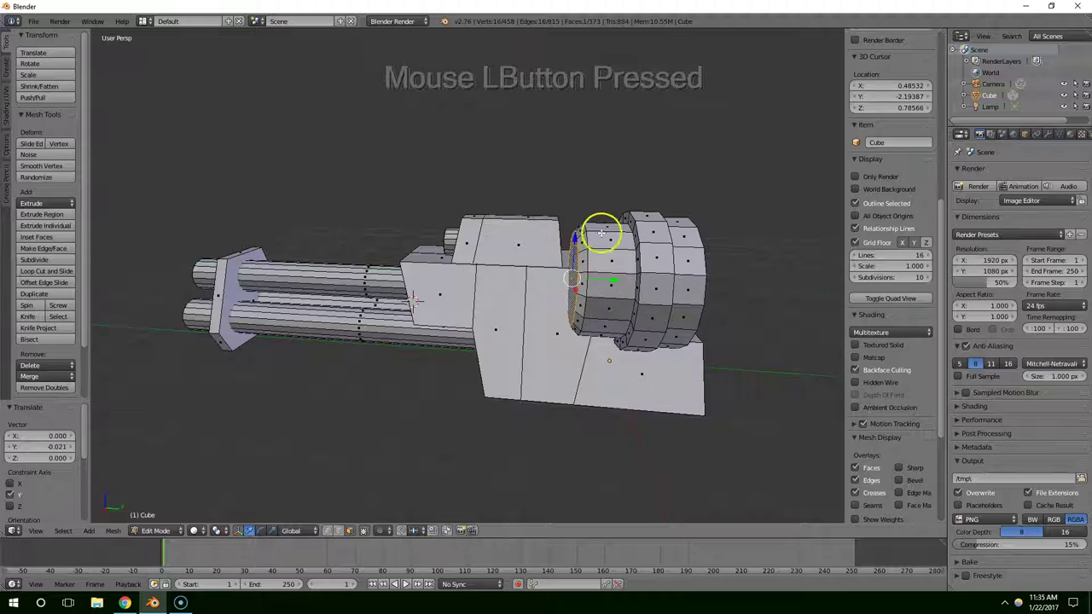
pyautogui.middleClick(702, 288)
# Step: Extrude and scale the end face again to add further stepped rings along the drum
pyautogui.rightClick(687, 280)
pyautogui.middleClick(691, 269)
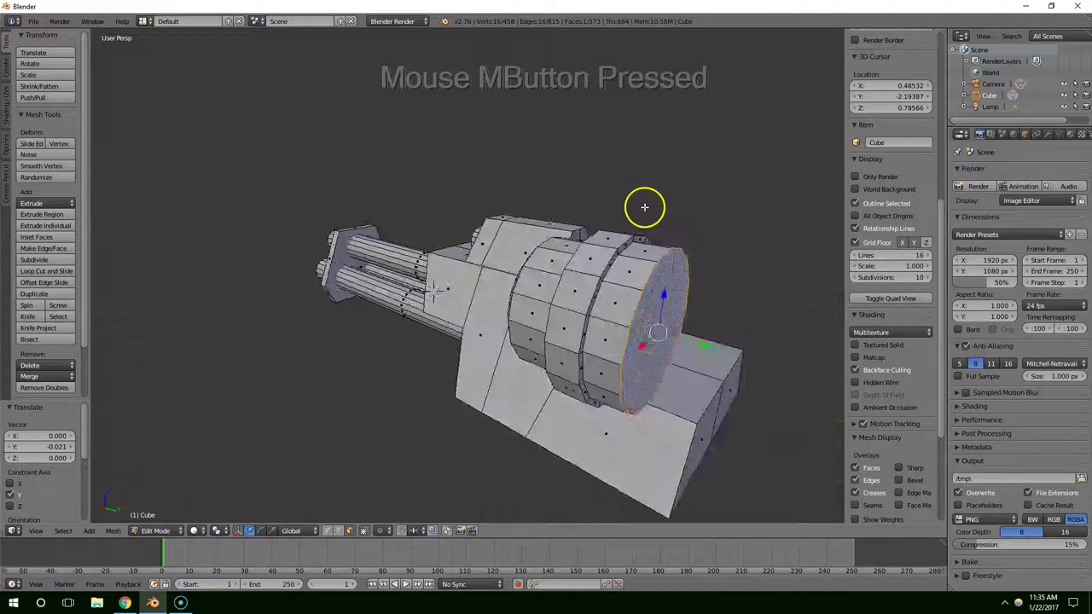
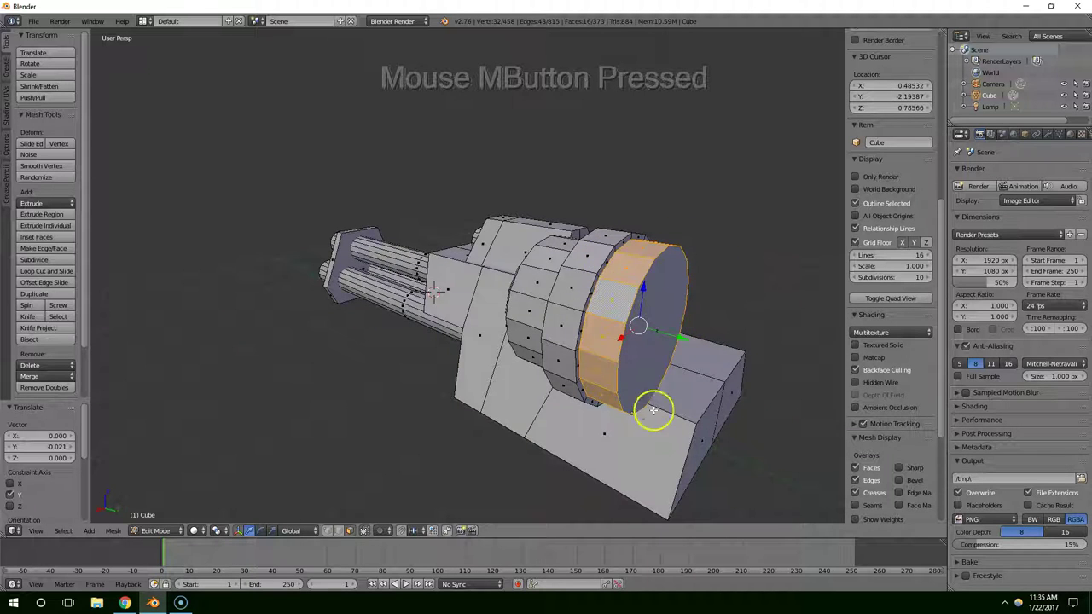
pyautogui.press('s')
pyautogui.click(726, 335)
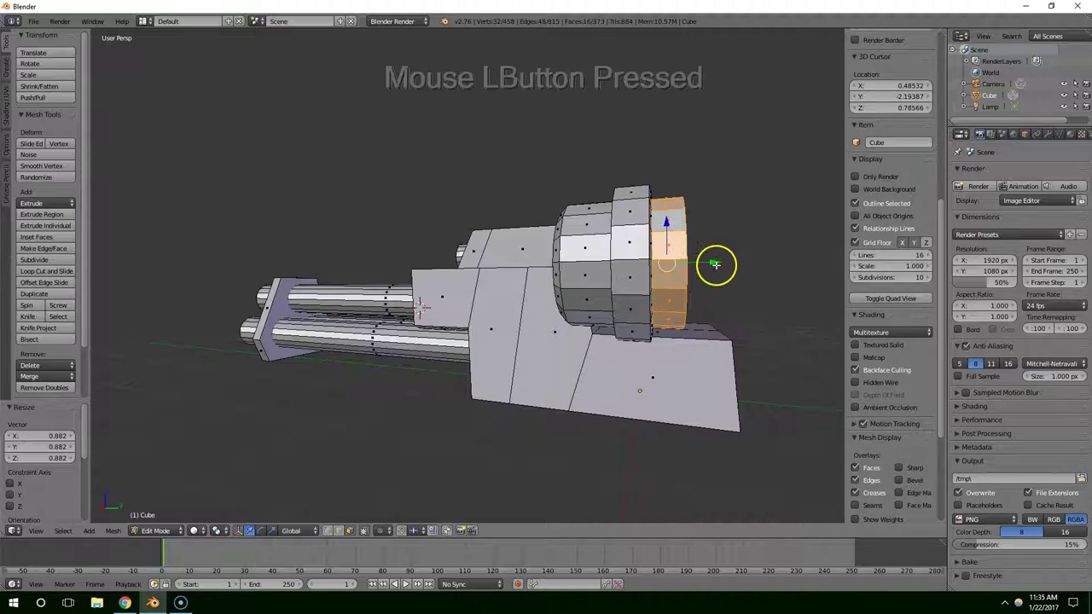
pyautogui.middleClick(714, 264)
pyautogui.rightClick(683, 271)
pyautogui.click(700, 278)
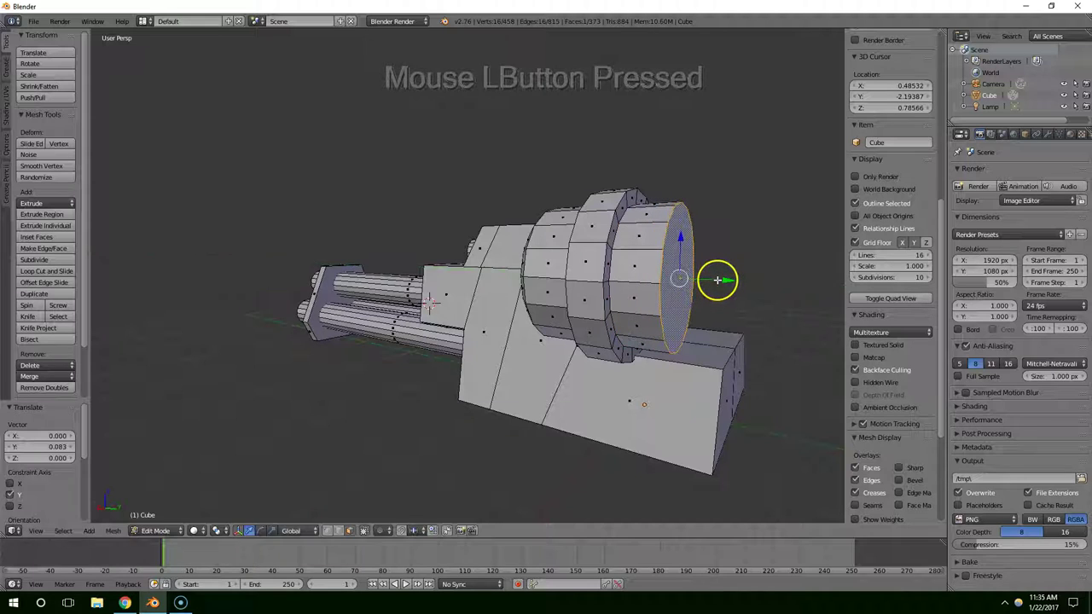
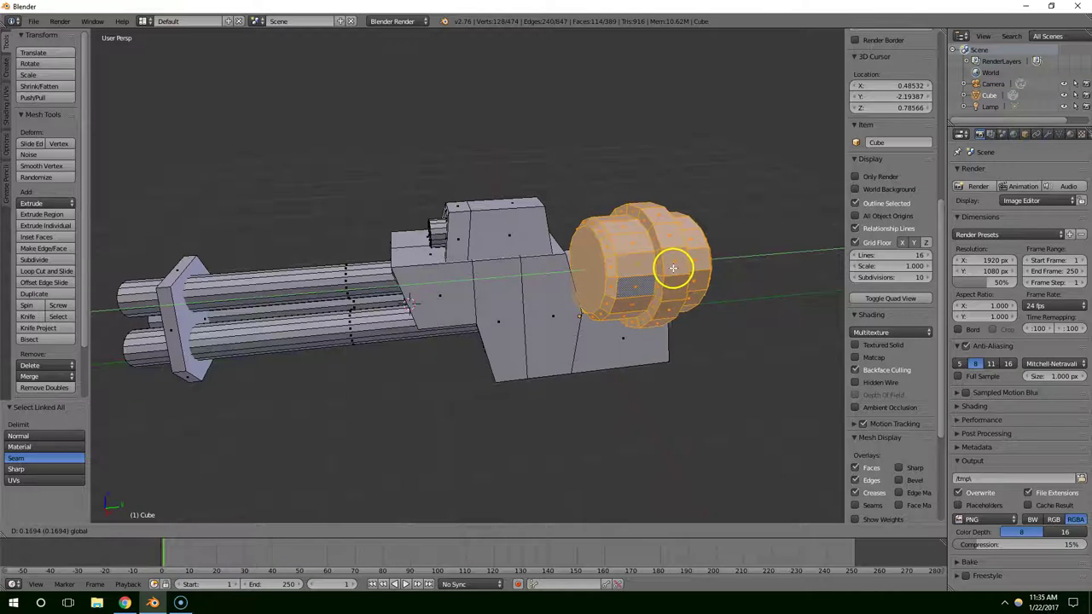
# Step: Select the whole ribbed drum and nudge it sideways and slightly down into place on the housing
pyautogui.middleClick(658, 280)
pyautogui.rightClick(427, 410)
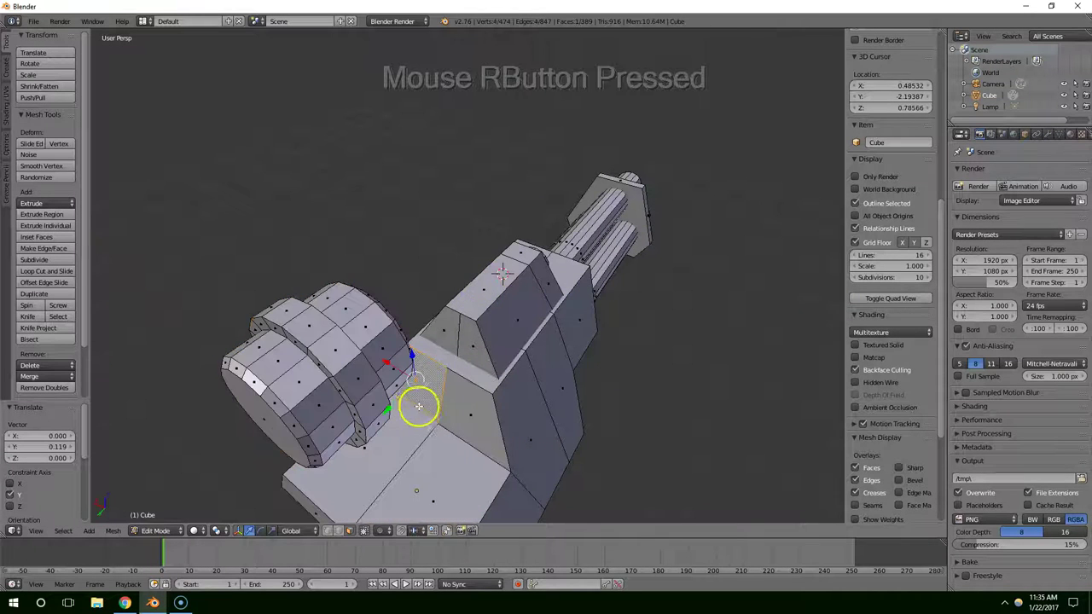
pyautogui.middleClick(421, 410)
pyautogui.click(379, 387)
pyautogui.rightClick(397, 399)
pyautogui.middleClick(398, 395)
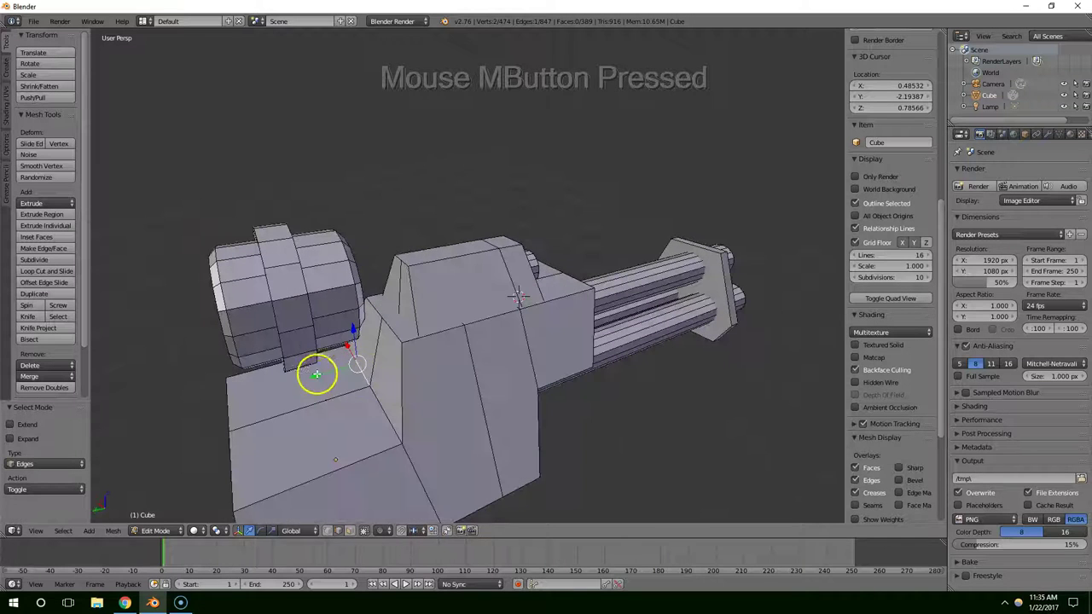
pyautogui.click(321, 380)
pyautogui.middleClick(373, 381)
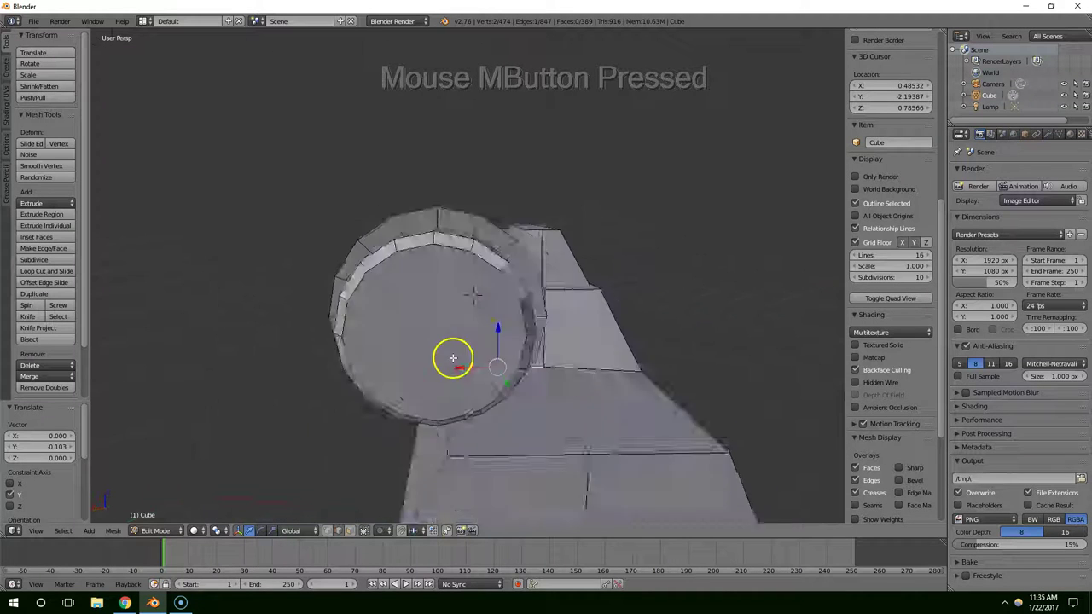
pyautogui.rightClick(504, 291)
pyautogui.press('ctrl+l')
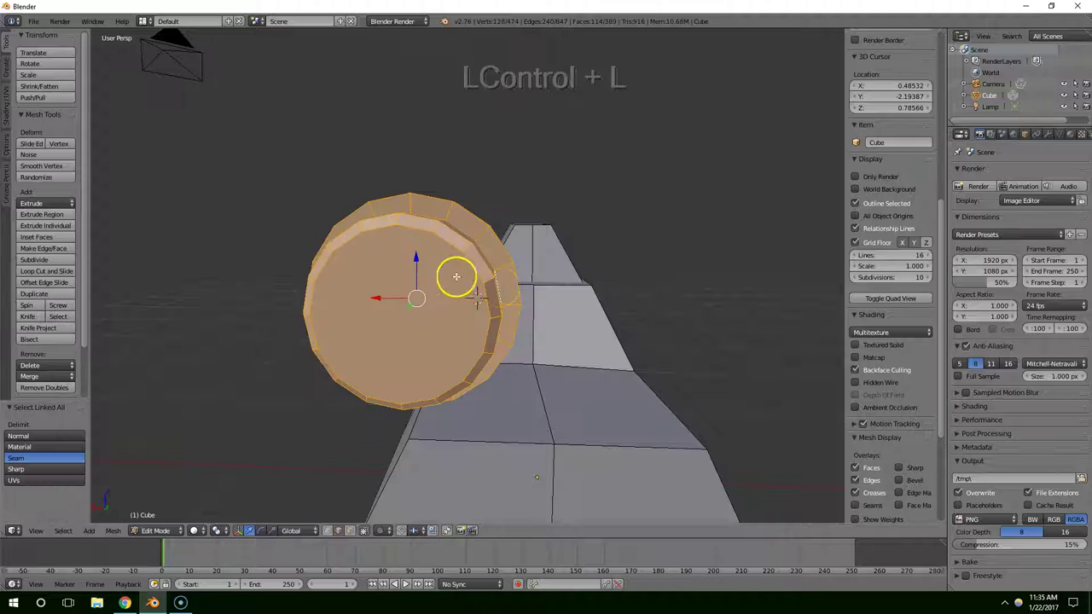
pyautogui.click(390, 304)
pyautogui.middleClick(413, 297)
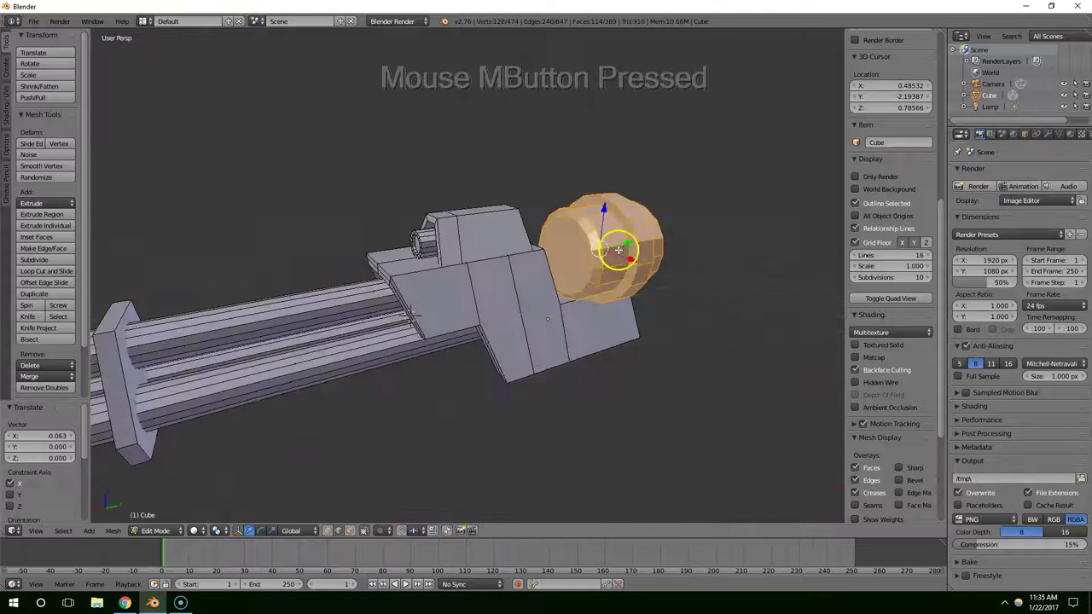
pyautogui.click(613, 201)
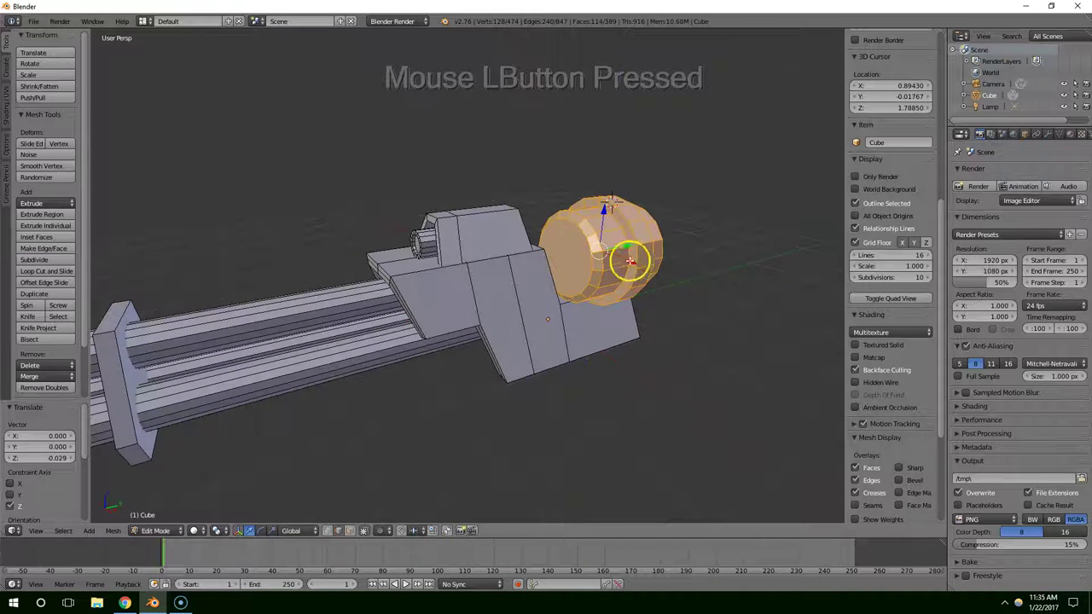
pyautogui.click(637, 268)
# Step: Orbit and zoom around the triple-barrel cannon to look it over from several sides
pyautogui.middleClick(637, 263)
pyautogui.scroll(-3)
pyautogui.middleClick(578, 294)
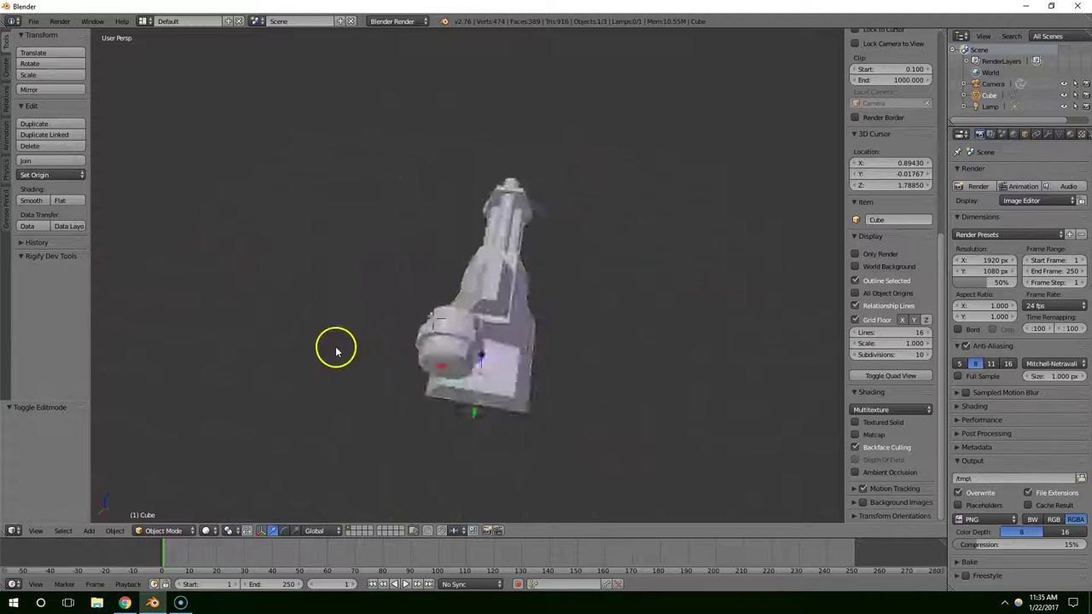
pyautogui.middleClick(438, 321)
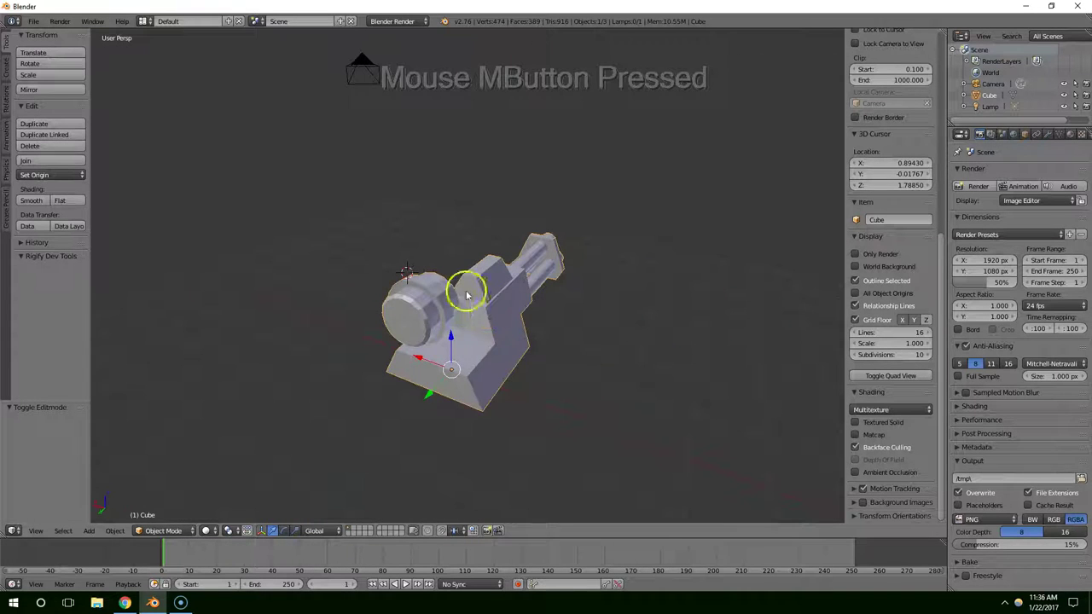
pyautogui.scroll(3)
pyautogui.middleClick(488, 317)
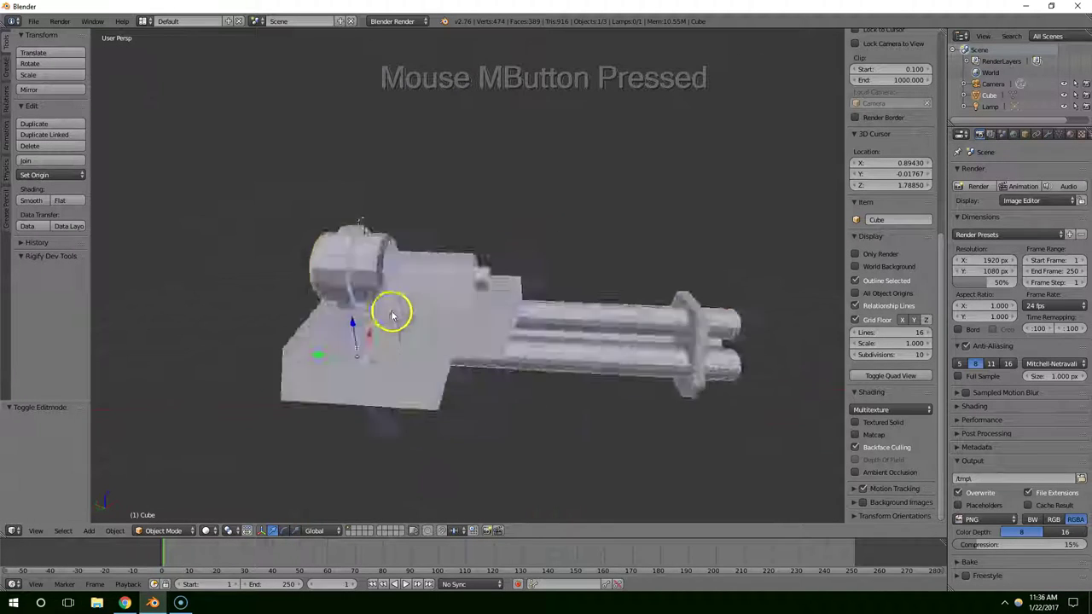
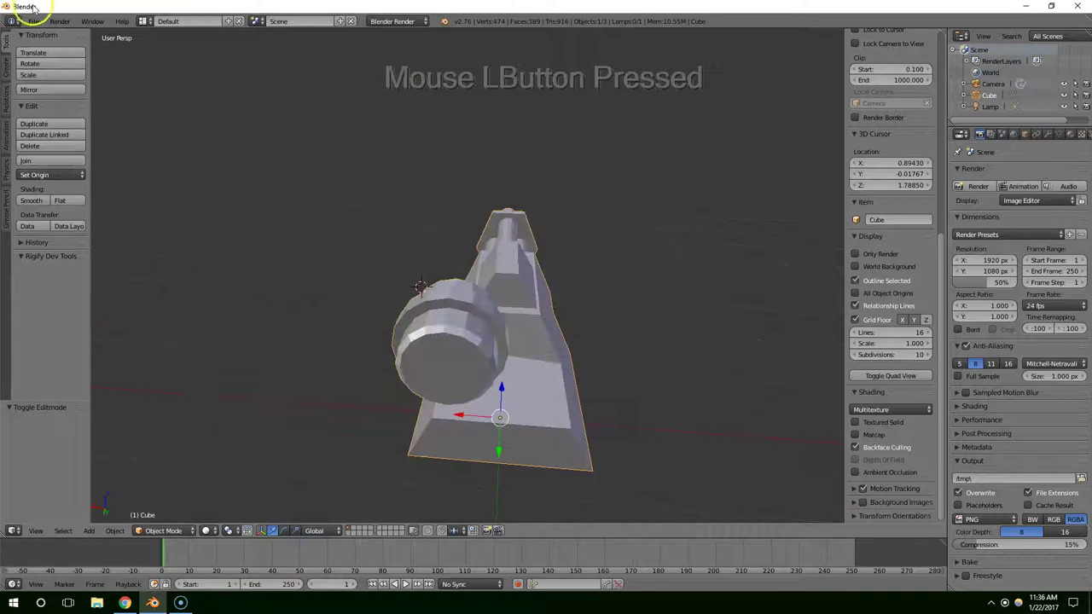
# Step: Launch a second Blender with the GaussTurret reference file and zoom in on its teal turret models
pyautogui.press('b')
pyautogui.press('e')
pyautogui.press('d')
pyautogui.press('Return')
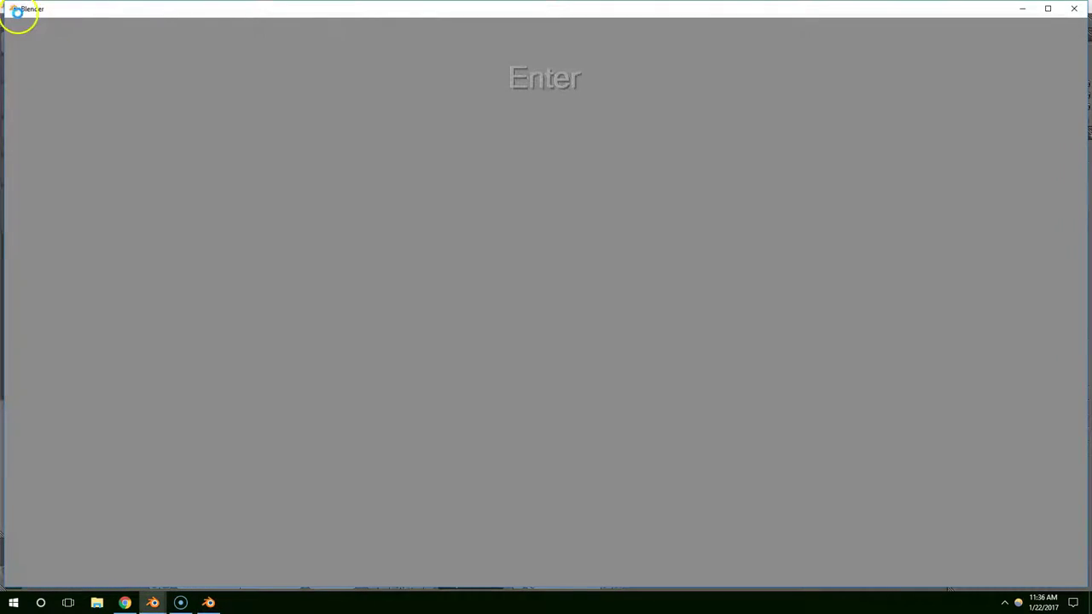
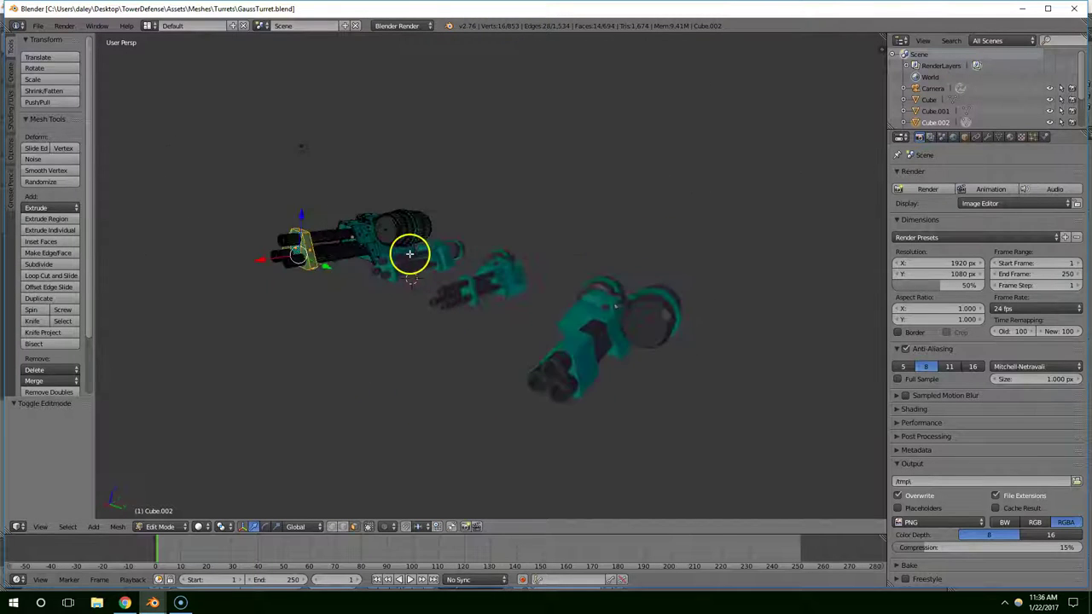
pyautogui.scroll(3)
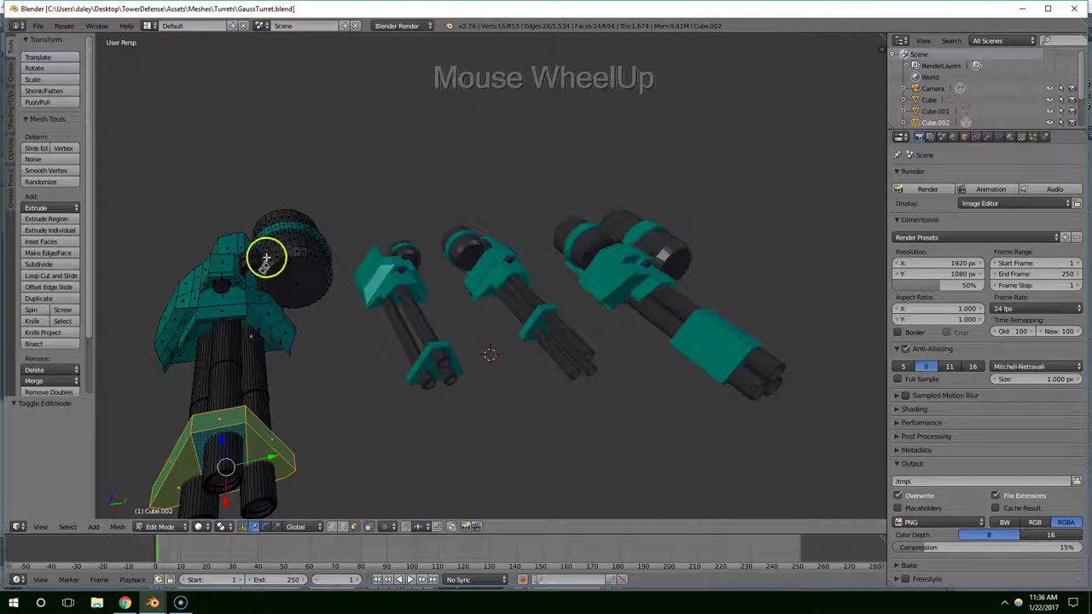
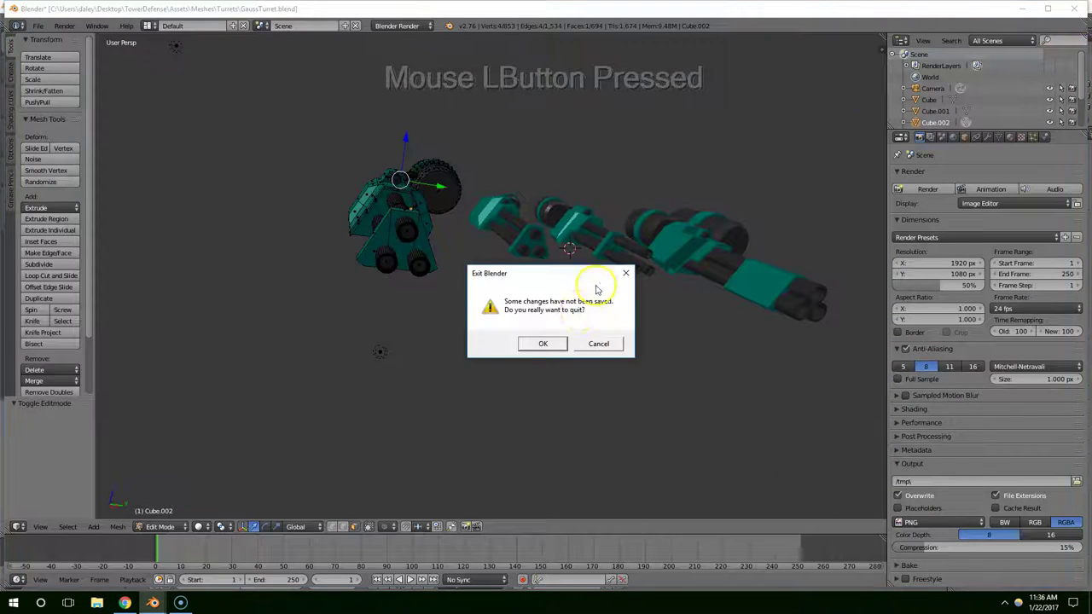
# Step: Select the side drum and push it outward along X away from the housing
pyautogui.middleClick(455, 328)
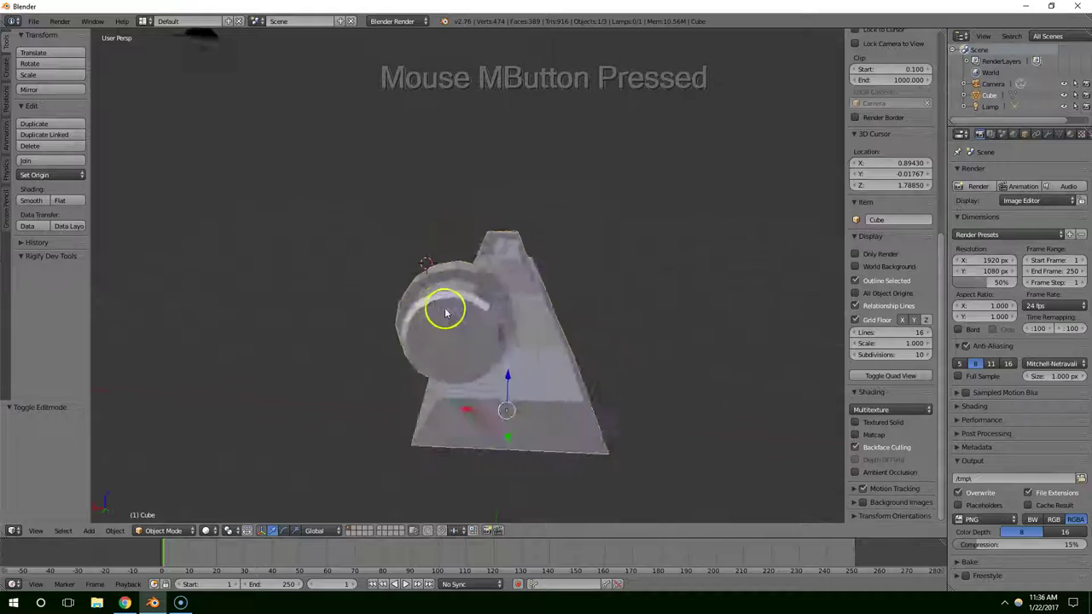
pyautogui.rightClick(499, 337)
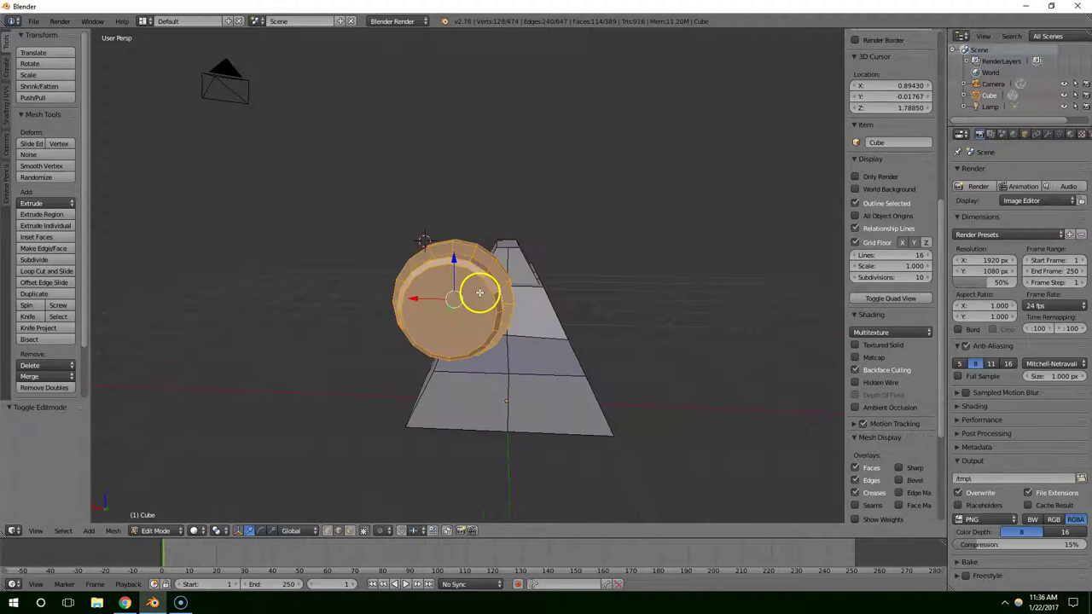
pyautogui.click(430, 300)
pyautogui.middleClick(485, 332)
pyautogui.rightClick(528, 372)
pyautogui.rightClick(558, 366)
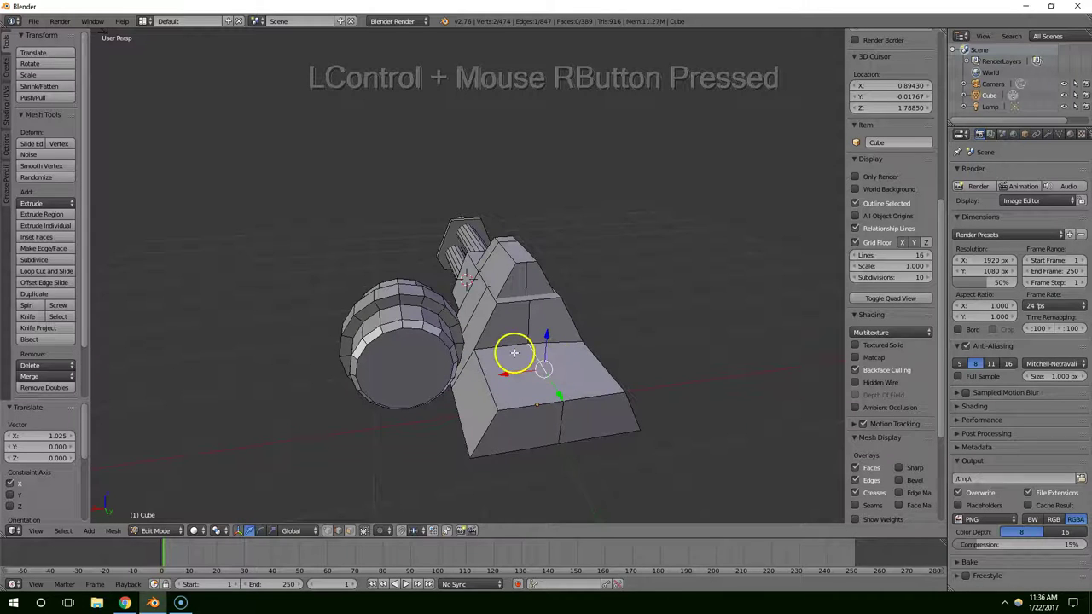
pyautogui.click(545, 338)
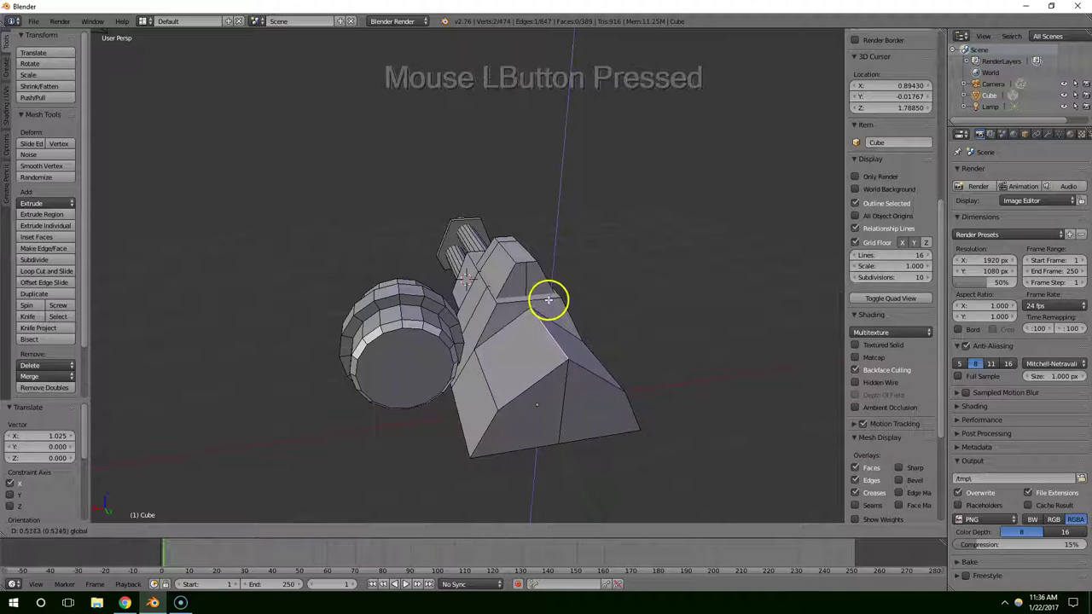
# Step: Select an edge of the boxy housing and raise it slightly along Z
pyautogui.middleClick(562, 302)
pyautogui.rightClick(548, 398)
pyautogui.middleClick(554, 398)
pyautogui.click(547, 307)
pyautogui.middleClick(545, 303)
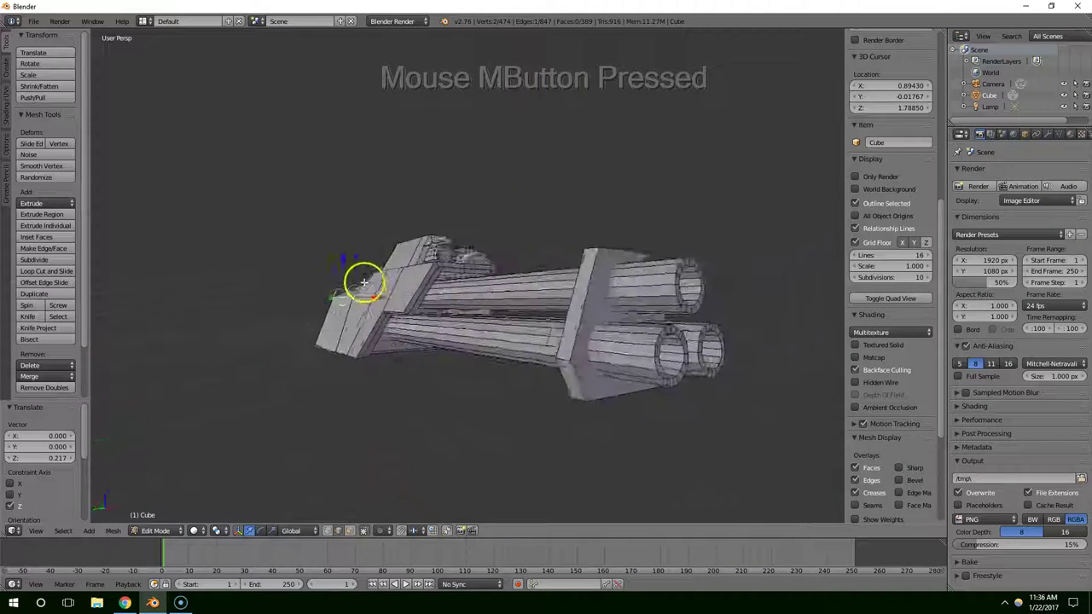
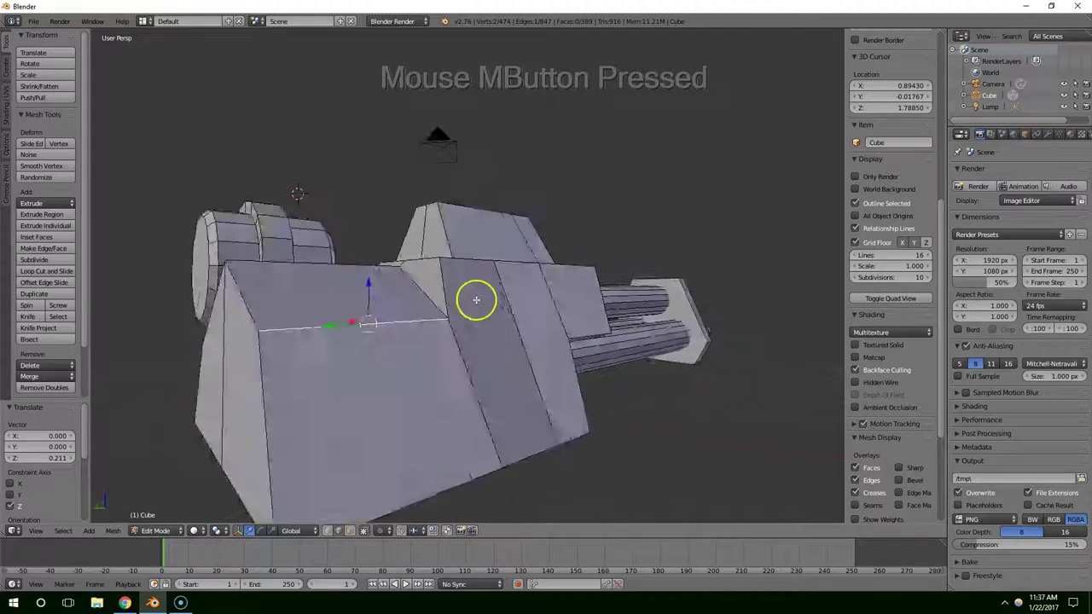
# Step: Inspect the housing up close and select its sloped side face for moving
pyautogui.middleClick(374, 300)
pyautogui.scroll(3)
pyautogui.middleClick(345, 289)
pyautogui.scroll(3)
pyautogui.middleClick(434, 275)
pyautogui.rightClick(521, 188)
pyautogui.click(509, 209)
pyautogui.rightClick(514, 220)
pyautogui.middleClick(595, 265)
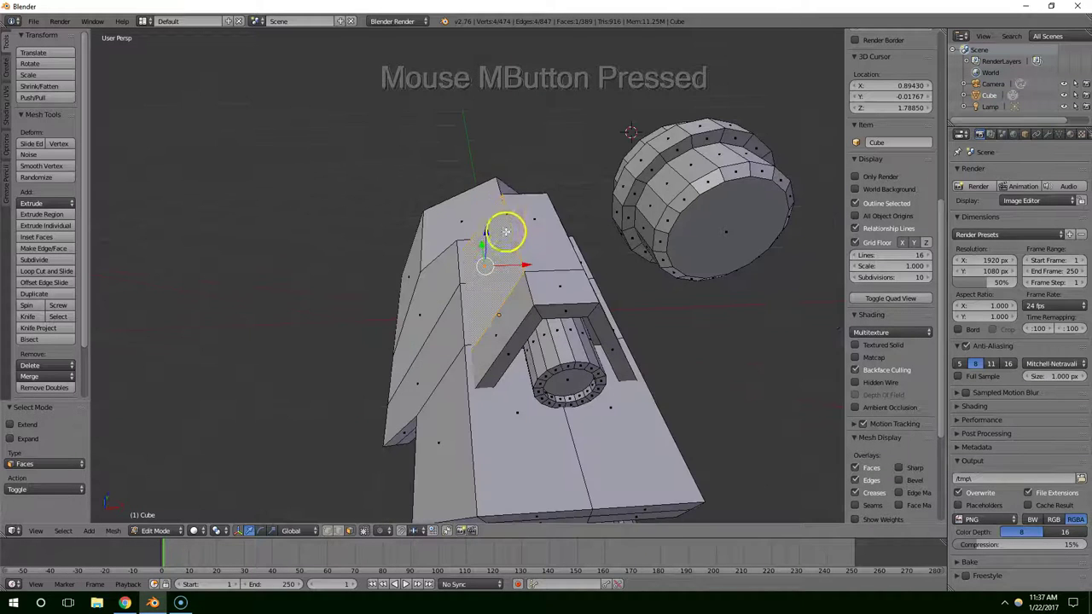
# Step: Select faces and edges on the sloped housing front and lower the top edge by about 0.22, undoing one move
pyautogui.rightClick(533, 222)
pyautogui.middleClick(546, 252)
pyautogui.rightClick(534, 242)
pyautogui.middleClick(504, 313)
pyautogui.rightClick(449, 314)
pyautogui.middleClick(480, 310)
pyautogui.rightClick(409, 307)
pyautogui.click(402, 368)
pyautogui.middleClick(421, 368)
pyautogui.middleClick(391, 415)
pyautogui.press('ctrl+z')
# Step: Inspect the reshaped side panels and underside from all around, undoing two unwanted edits
pyautogui.middleClick(410, 279)
pyautogui.scroll(3)
pyautogui.middleClick(437, 285)
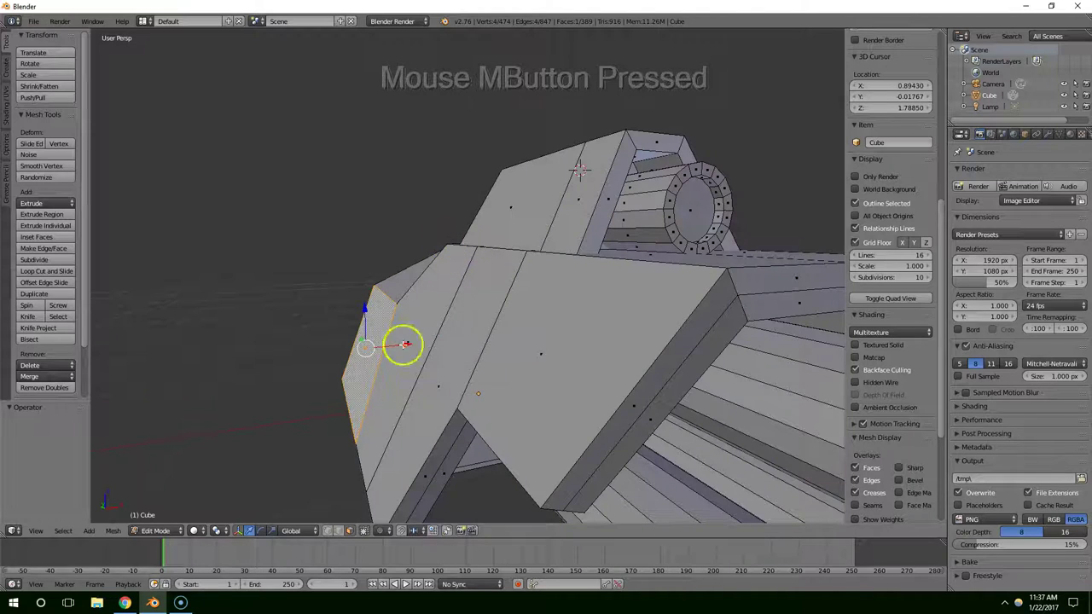
pyautogui.scroll(3)
pyautogui.middleClick(378, 447)
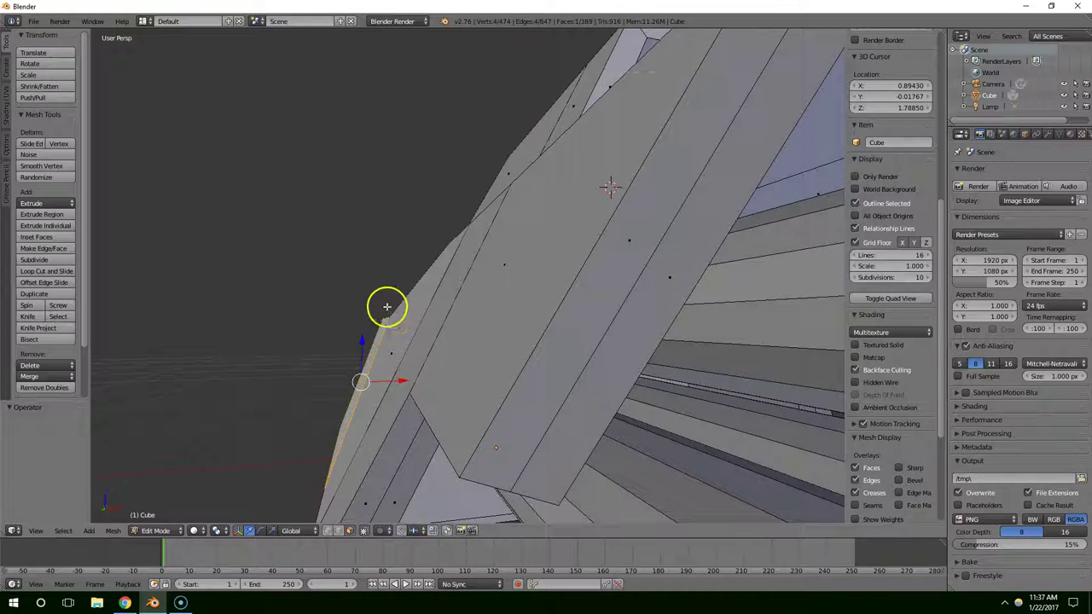
pyautogui.middleClick(394, 320)
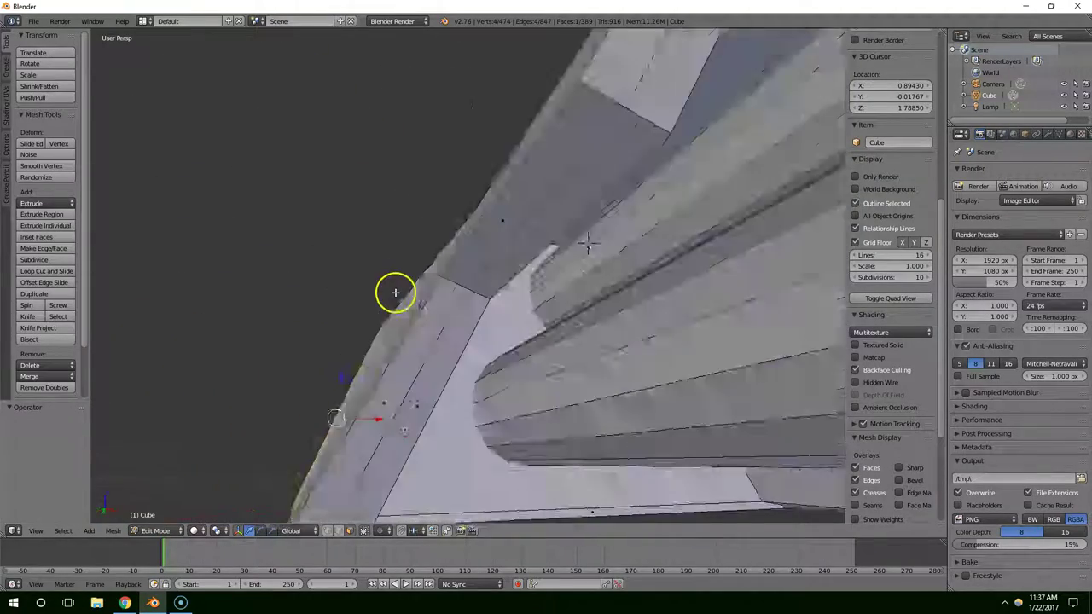
pyautogui.middleClick(450, 312)
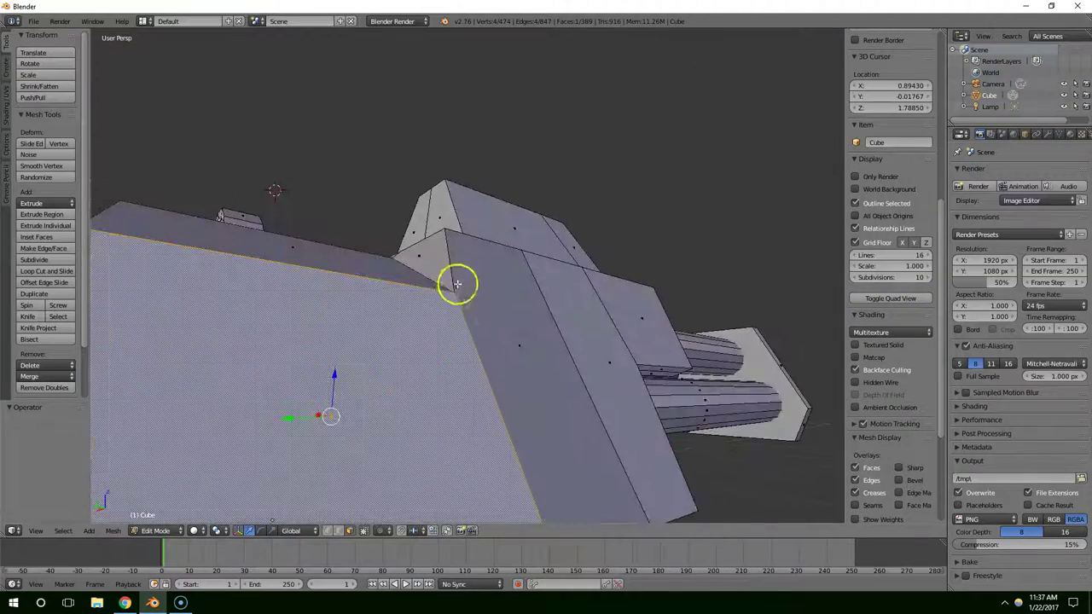
pyautogui.middleClick(475, 297)
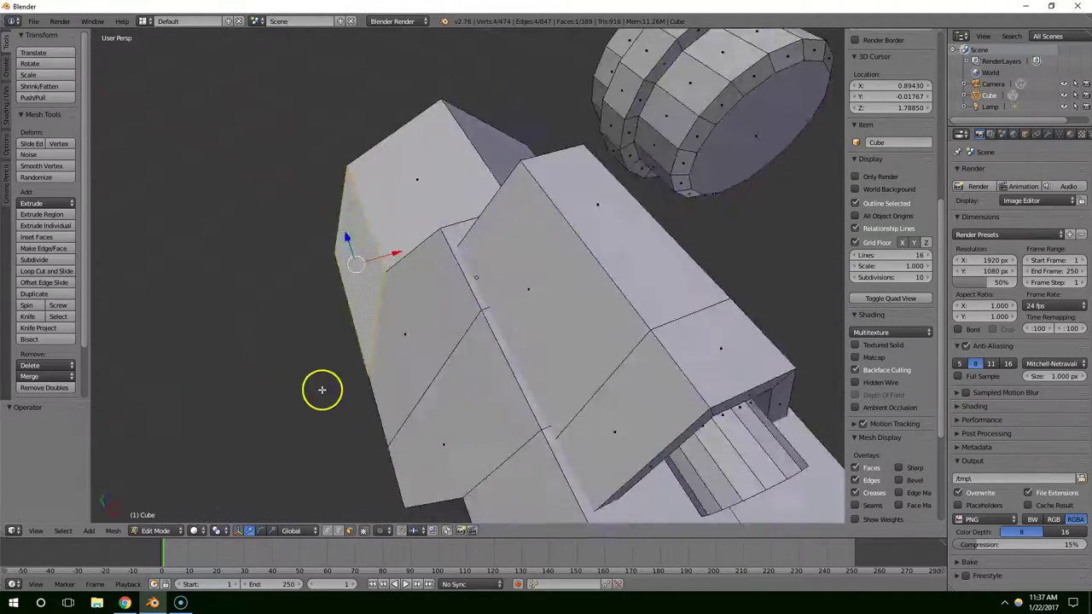
pyautogui.scroll(-3)
pyautogui.middleClick(495, 328)
pyautogui.scroll(-3)
pyautogui.middleClick(542, 330)
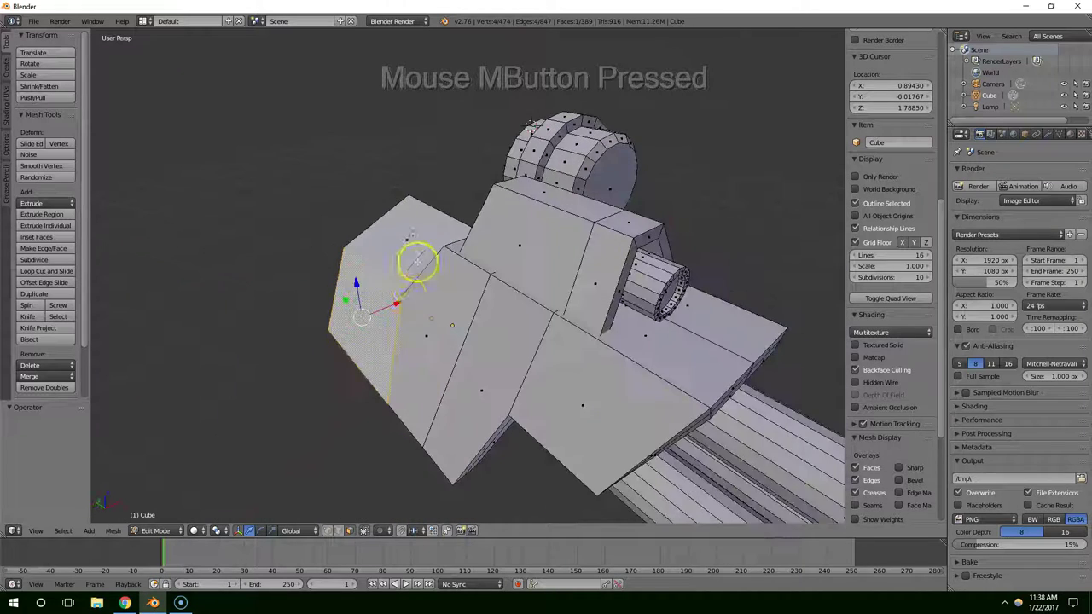
pyautogui.middleClick(378, 281)
pyautogui.press('ctrl+z')
pyautogui.press('ctrl+z')
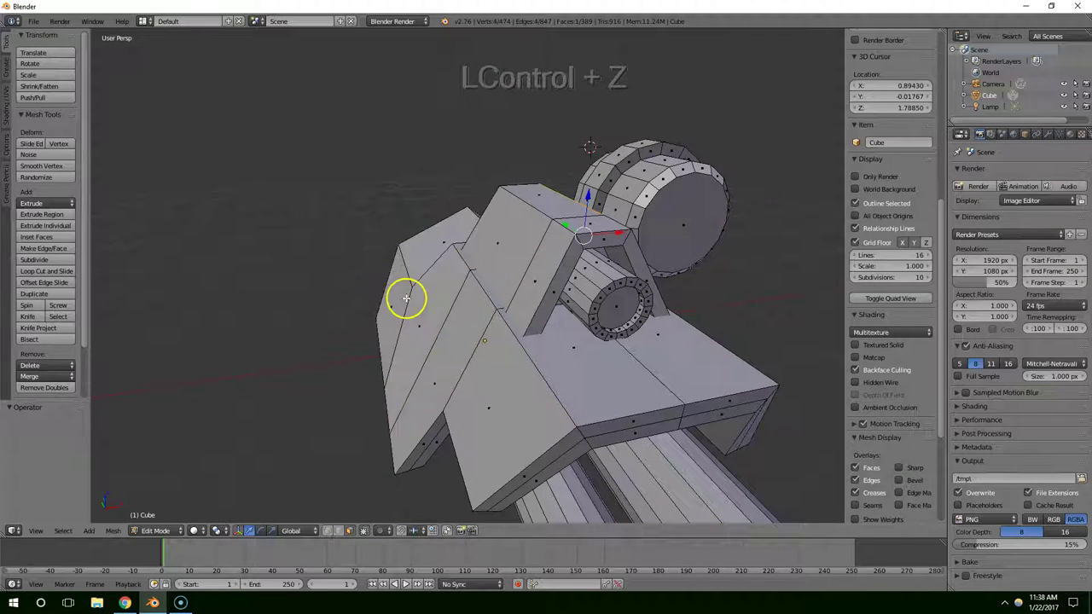
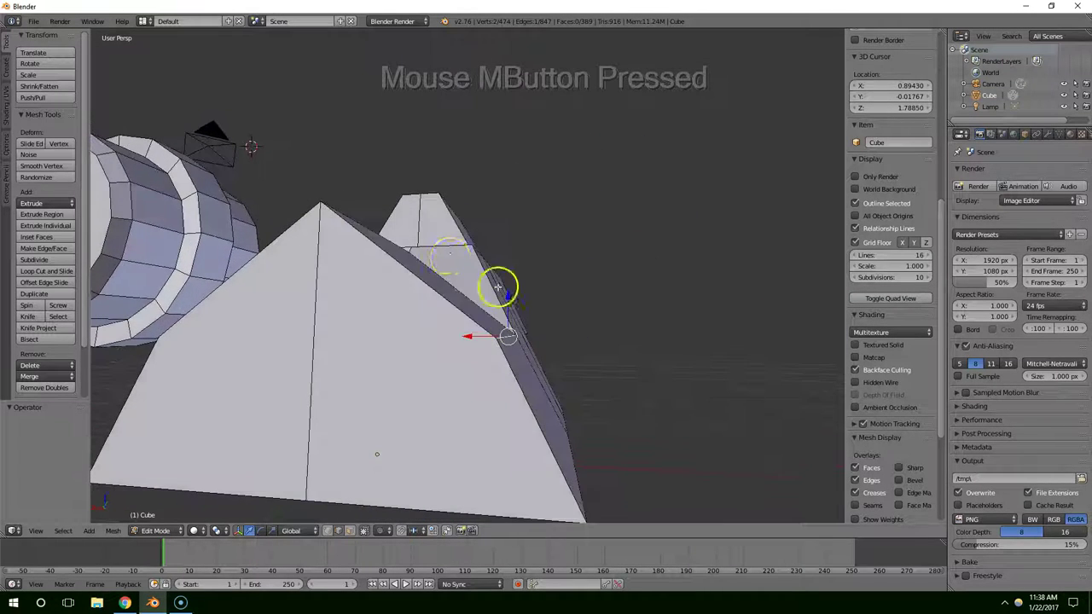
pyautogui.middleClick(497, 315)
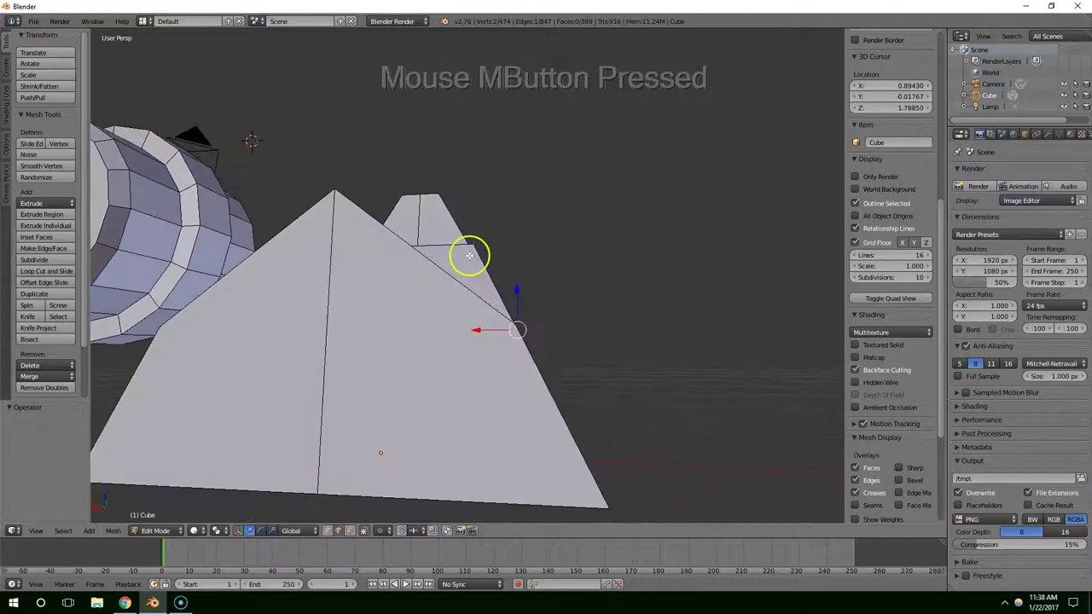
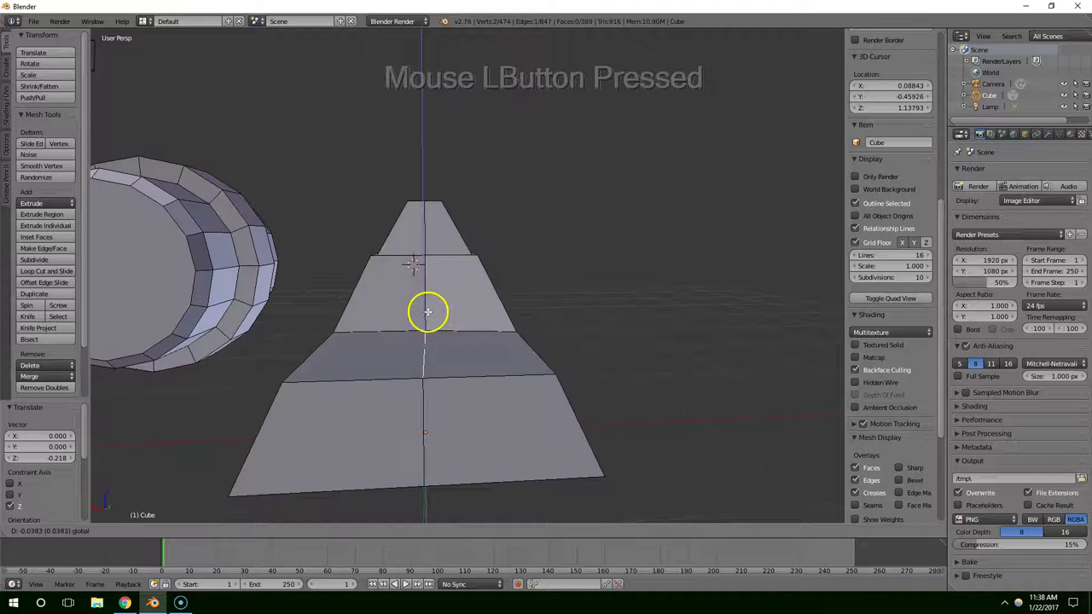
# Step: Select two faces on the housing side and slide them outward along Y
pyautogui.middleClick(445, 314)
pyautogui.rightClick(418, 303)
pyautogui.middleClick(455, 323)
pyautogui.rightClick(448, 342)
pyautogui.rightClick(454, 309)
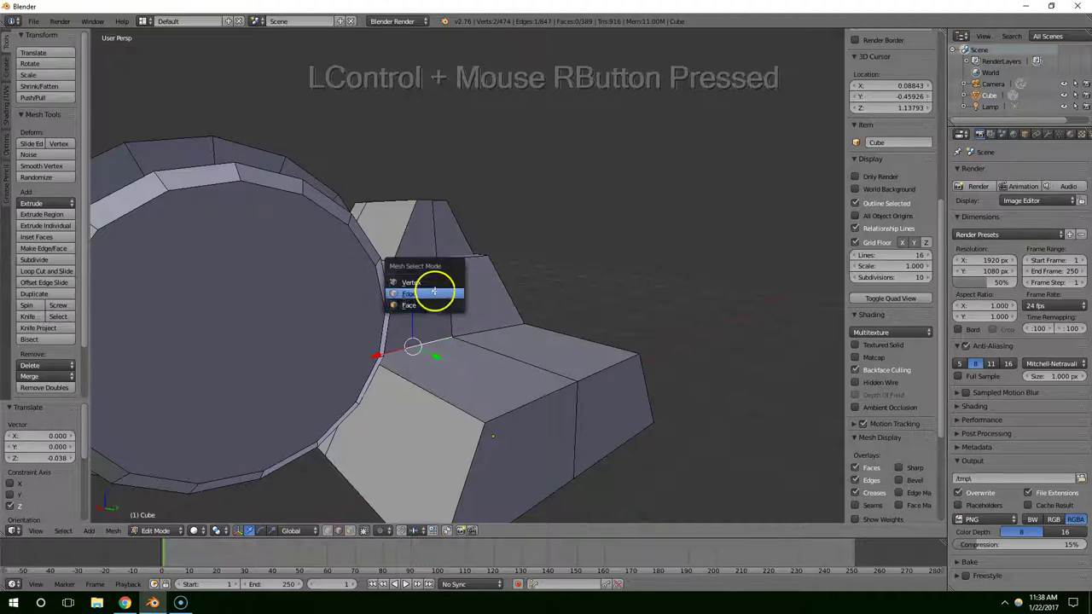
pyautogui.click(422, 301)
pyautogui.rightClick(425, 300)
pyautogui.middleClick(480, 286)
pyautogui.rightClick(437, 298)
pyautogui.middleClick(441, 308)
pyautogui.click(481, 325)
pyautogui.middleClick(584, 377)
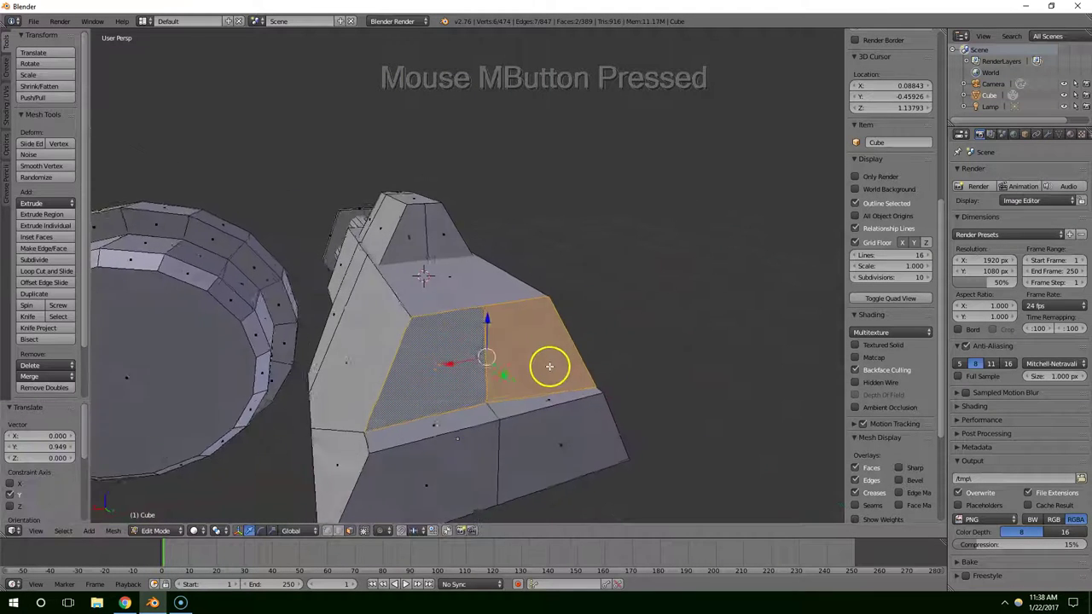
pyautogui.click(541, 387)
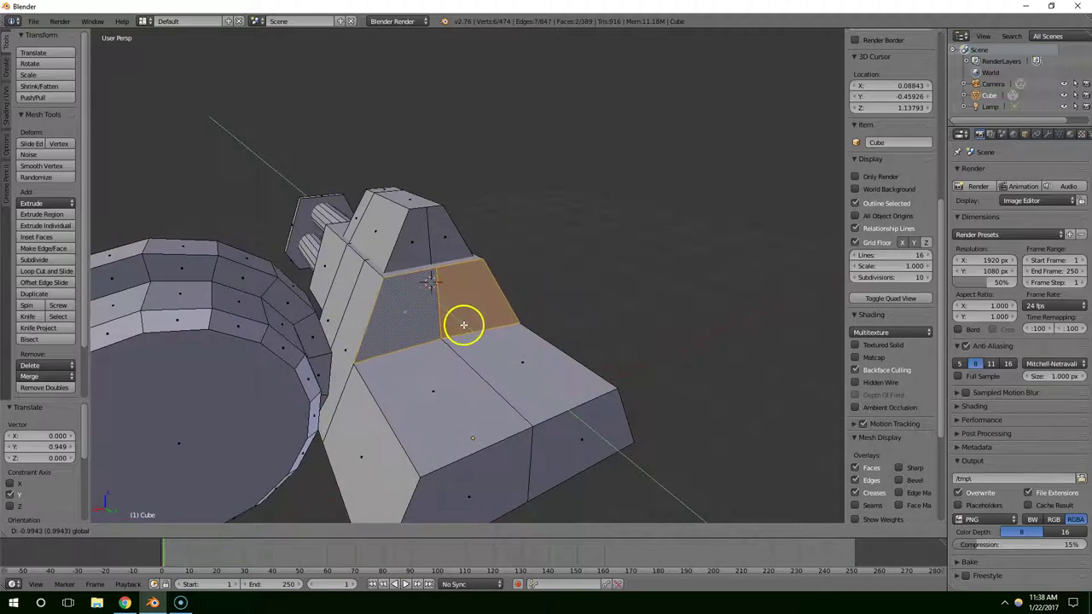
# Step: Extrude the top face of the rear block upward into a raised block
pyautogui.middleClick(476, 331)
pyautogui.scroll(-3)
pyautogui.rightClick(292, 243)
pyautogui.middleClick(323, 248)
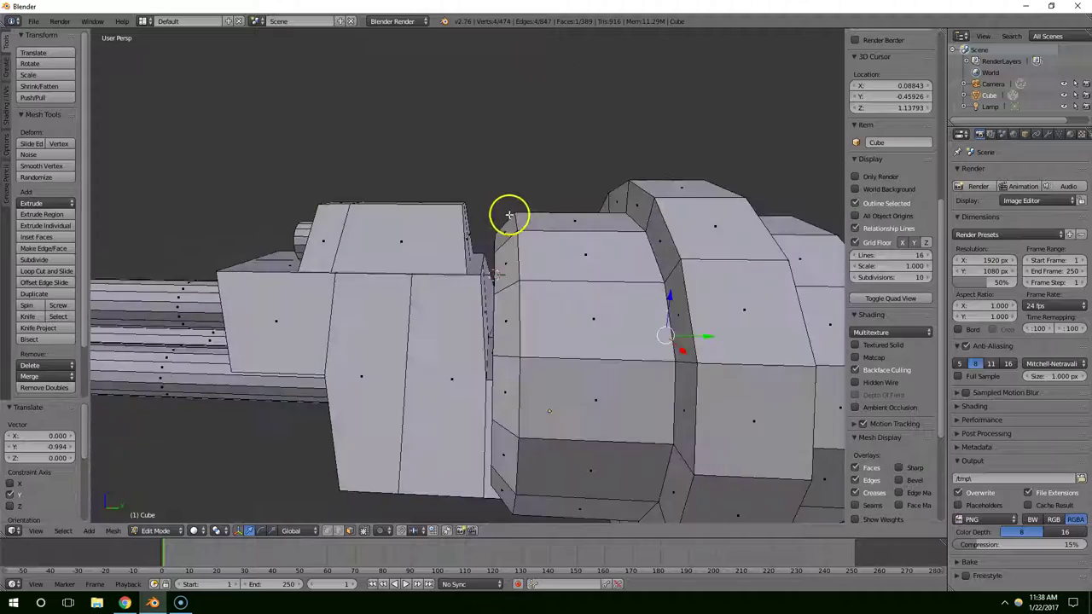
pyautogui.scroll(-3)
pyautogui.middleClick(366, 356)
pyautogui.rightClick(397, 263)
pyautogui.middleClick(398, 263)
pyautogui.scroll(3)
pyautogui.middleClick(474, 269)
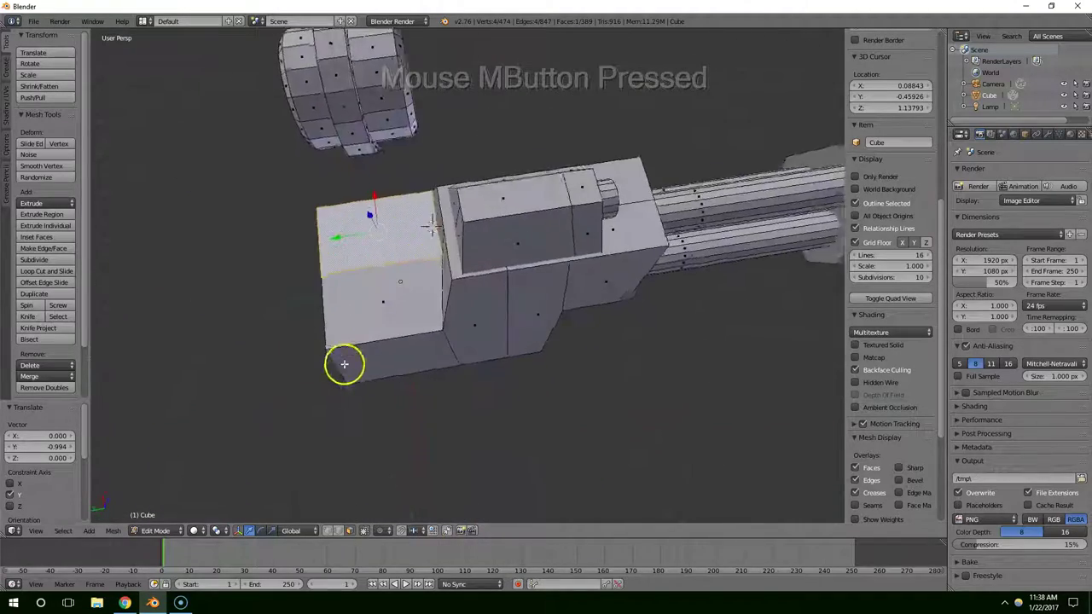
pyautogui.scroll(-3)
pyautogui.middleClick(497, 347)
pyautogui.rightClick(511, 327)
pyautogui.middleClick(474, 359)
pyautogui.press('e')
pyautogui.click(456, 297)
# Step: Select the whole ribbed side drum as linked geometry
pyautogui.middleClick(537, 334)
pyautogui.scroll(-3)
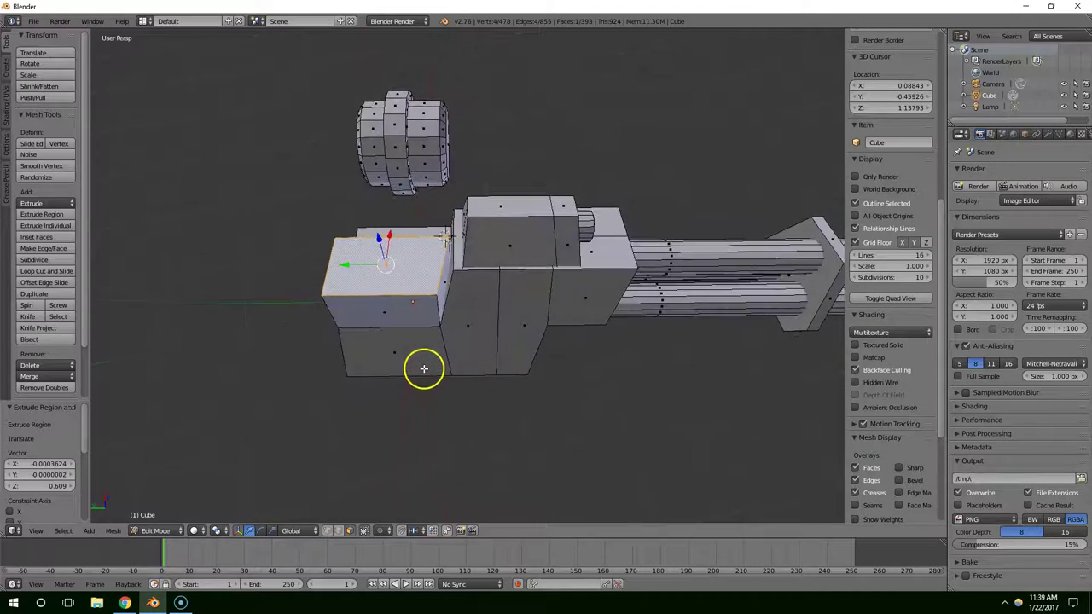
pyautogui.rightClick(358, 340)
pyautogui.middleClick(384, 347)
pyautogui.press('ctrl+l')
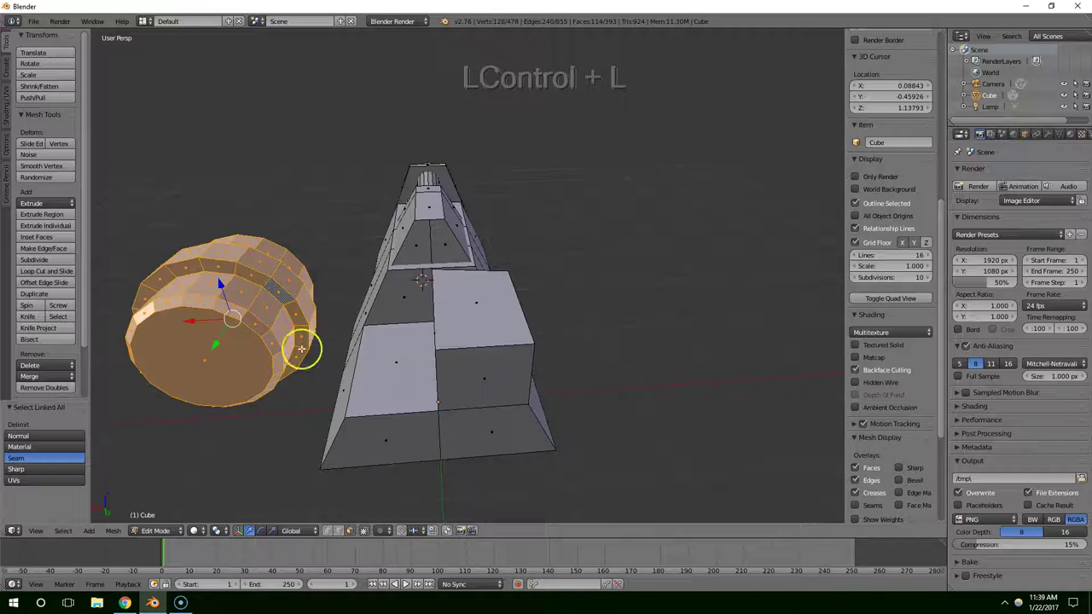
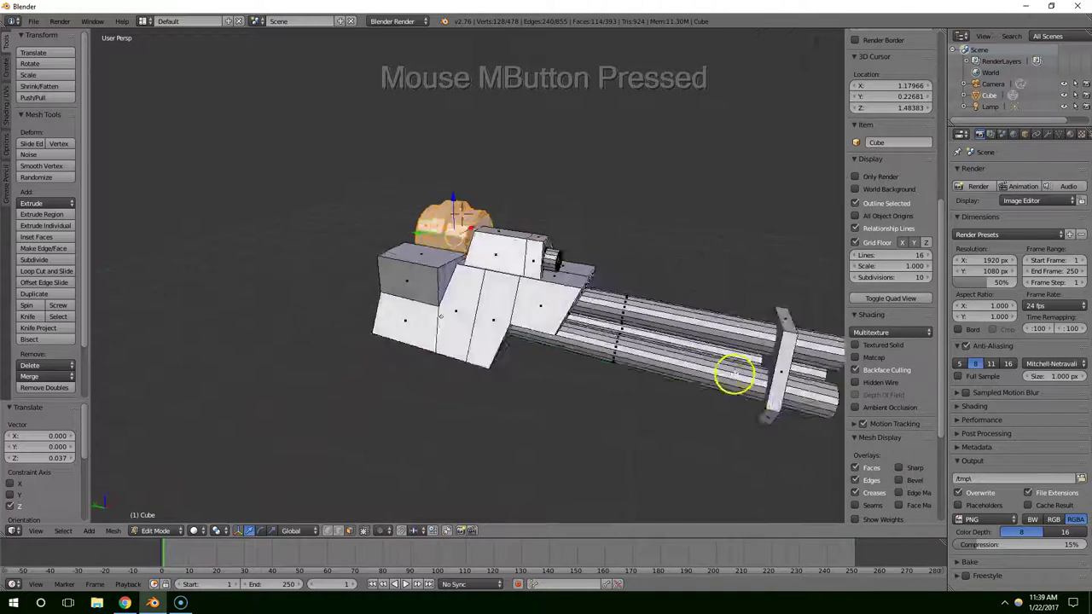
# Step: Raise the drum slightly, then drag a corner of the side block sideways along its width
pyautogui.scroll(3)
pyautogui.middleClick(483, 344)
pyautogui.middleClick(409, 305)
pyautogui.middleClick(429, 266)
pyautogui.middleClick(436, 274)
pyautogui.click(425, 253)
pyautogui.rightClick(425, 335)
pyautogui.middleClick(436, 320)
pyautogui.click(390, 275)
pyautogui.middleClick(447, 280)
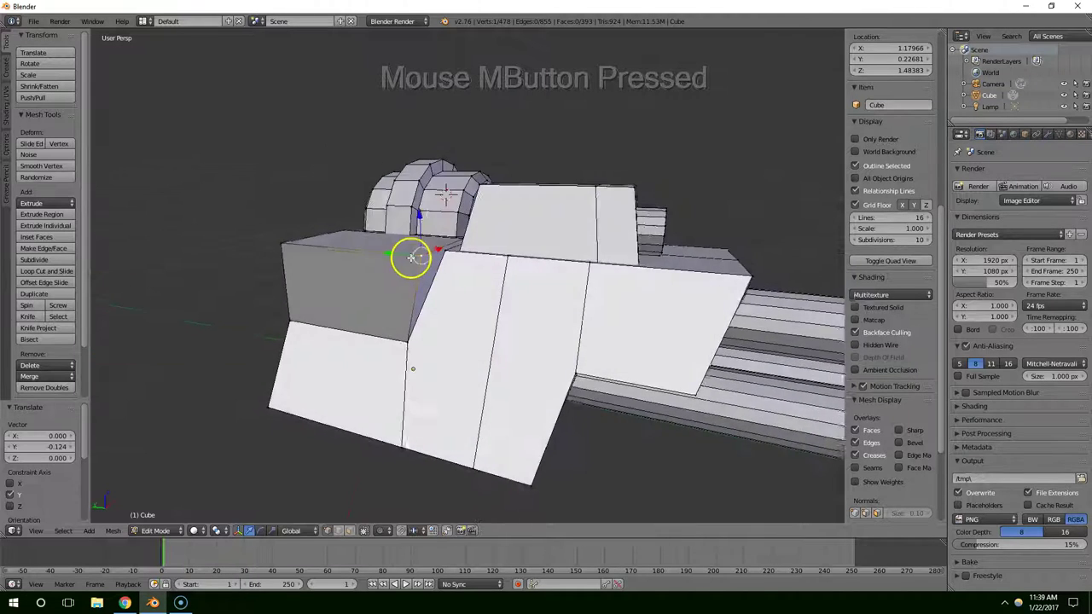
# Step: Undo a stray move and nudge the side block's top edge into place
pyautogui.click(445, 263)
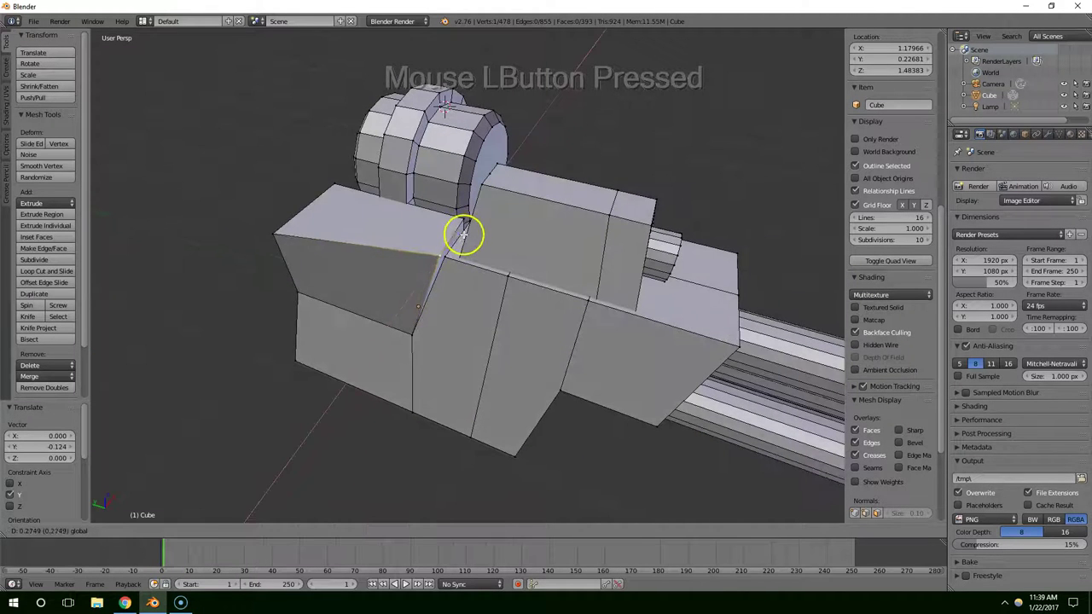
pyautogui.click(468, 239)
pyautogui.press('ctrl+z')
pyautogui.rightClick(283, 243)
pyautogui.click(379, 239)
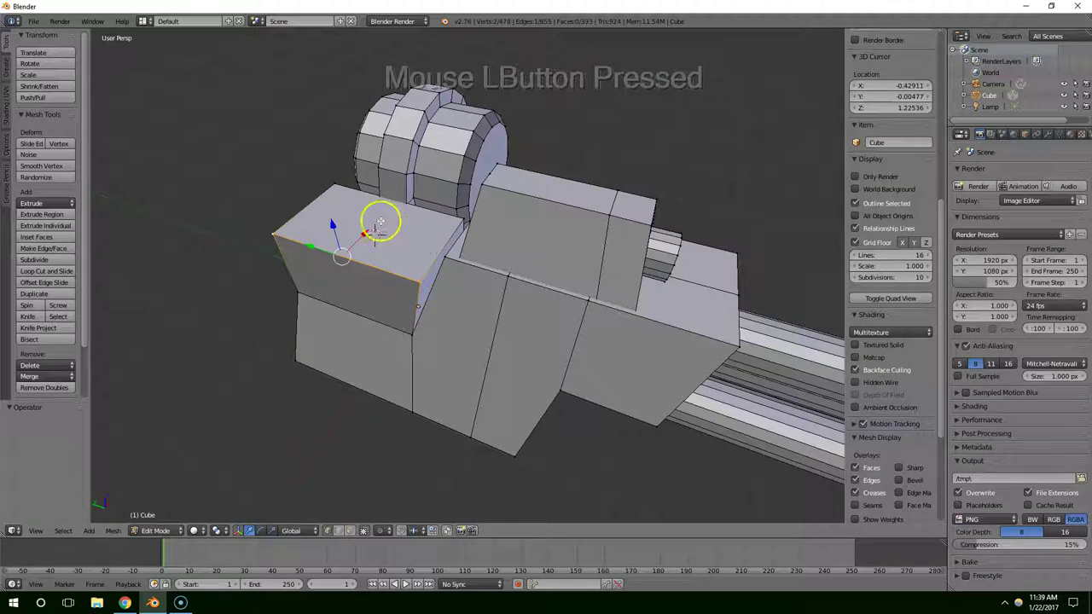
pyautogui.middleClick(437, 272)
pyautogui.click(357, 300)
pyautogui.middleClick(478, 331)
pyautogui.scroll(3)
pyautogui.middleClick(442, 281)
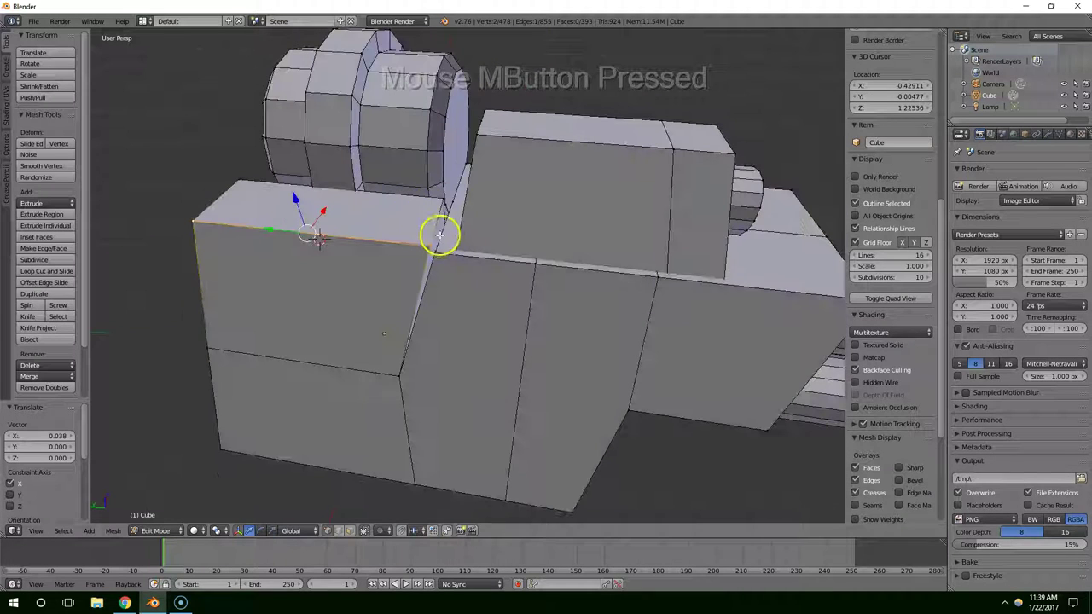
pyautogui.middleClick(442, 243)
pyautogui.click(426, 262)
# Step: Lower the side block's top face along Z and scale it smaller
pyautogui.rightClick(439, 256)
pyautogui.middleClick(432, 258)
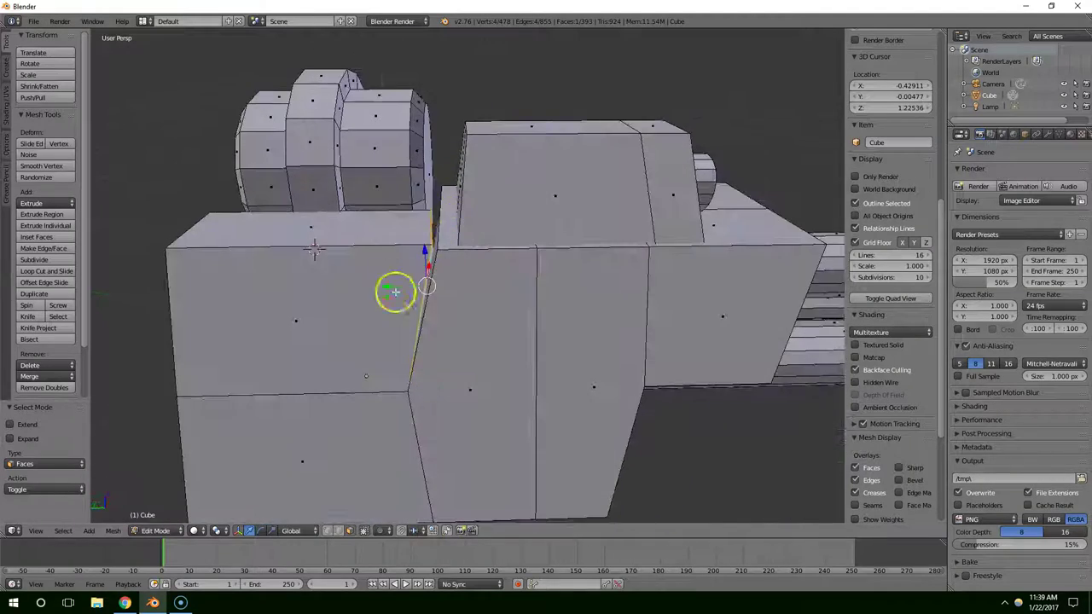
pyautogui.middleClick(441, 312)
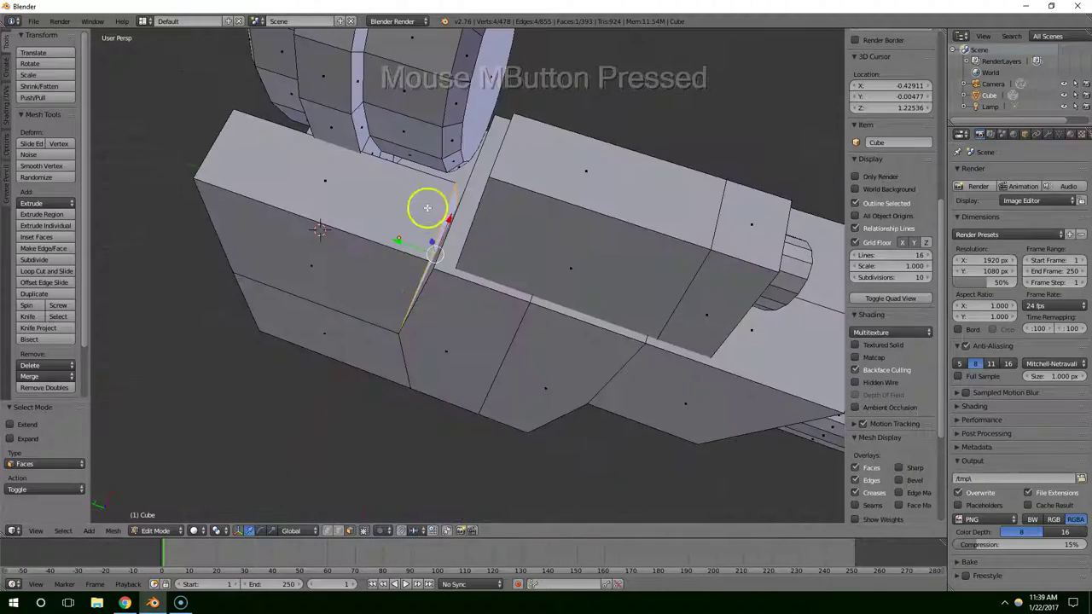
pyautogui.rightClick(373, 232)
pyautogui.middleClick(382, 232)
pyautogui.click(257, 280)
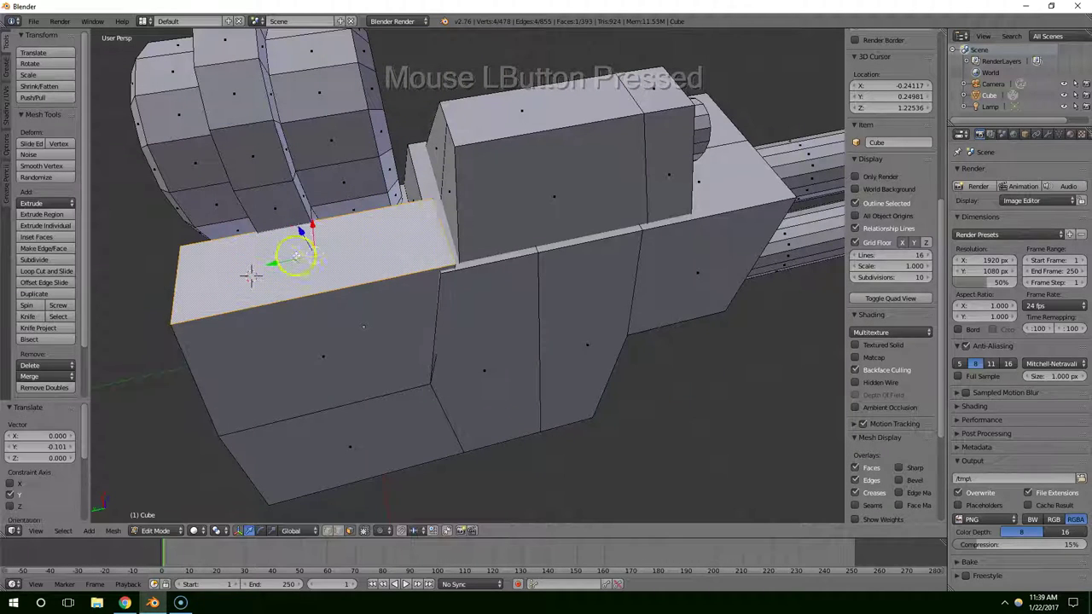
pyautogui.middleClick(401, 347)
pyautogui.scroll(-3)
pyautogui.middleClick(397, 347)
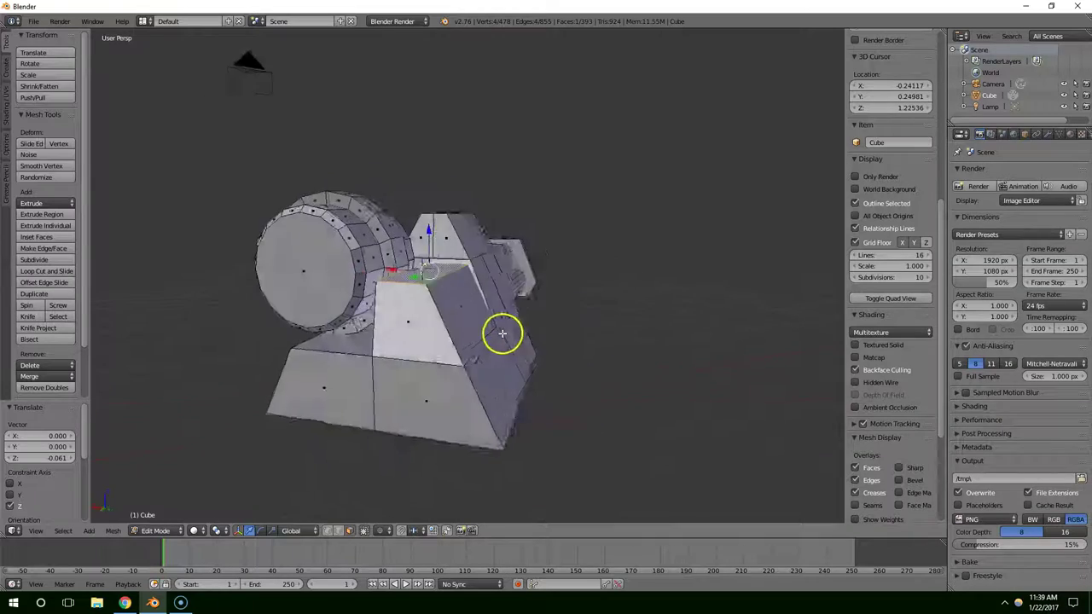
pyautogui.middleClick(527, 306)
pyautogui.scroll(3)
pyautogui.middleClick(449, 311)
pyautogui.click(428, 246)
pyautogui.middleClick(526, 300)
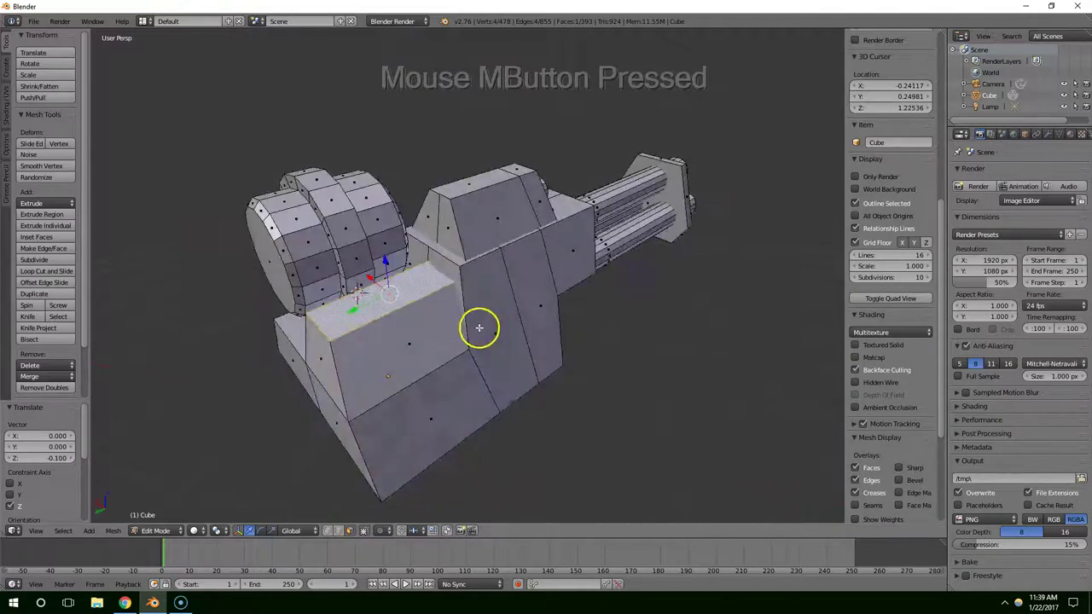
pyautogui.press('e')
pyautogui.click(460, 291)
pyautogui.press('s')
pyautogui.click(498, 295)
pyautogui.middleClick(517, 300)
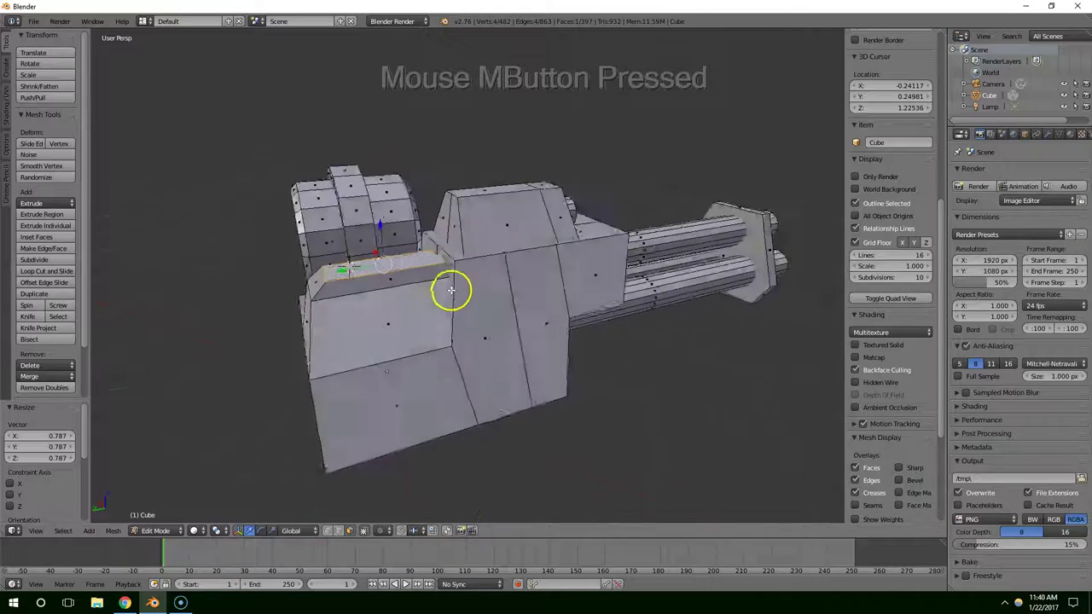
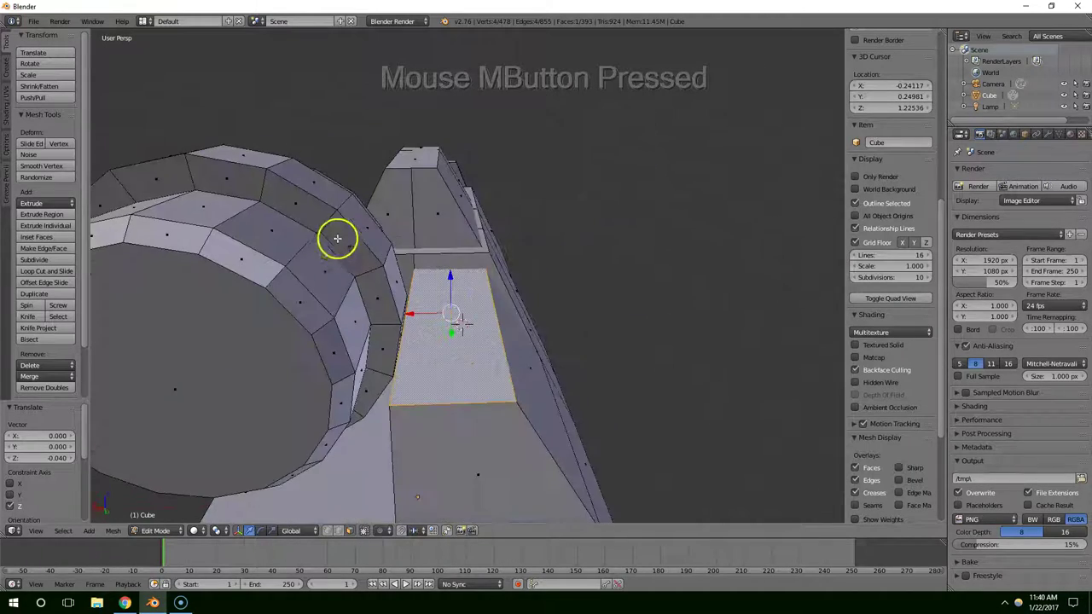
# Step: Extrude and scale a stepped bracket from the face beside the drum, rotating it about Y
pyautogui.scroll(-3)
pyautogui.middleClick(330, 272)
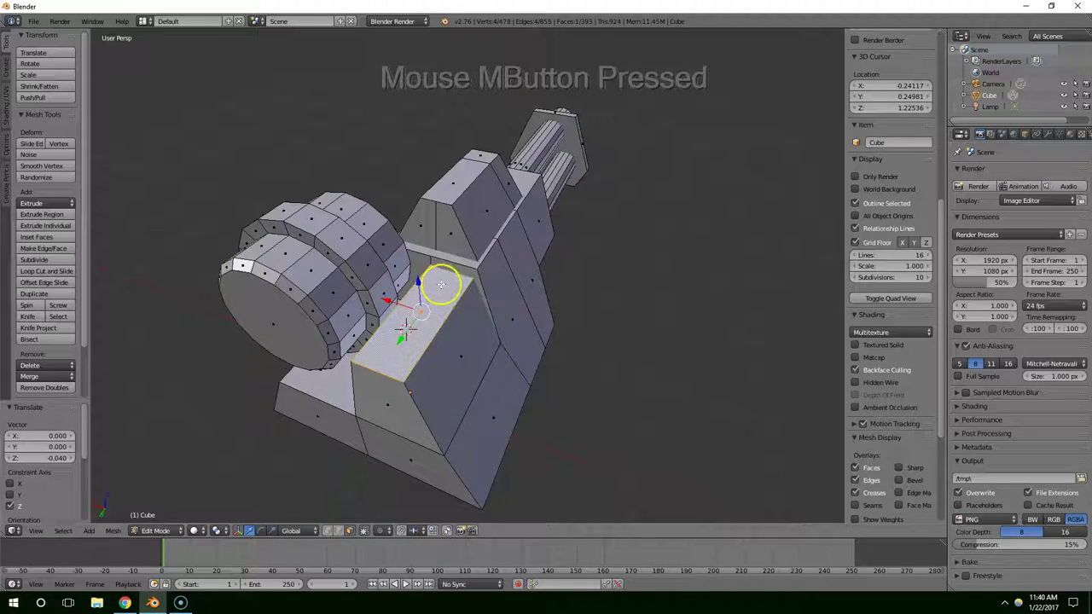
pyautogui.rightClick(441, 285)
pyautogui.scroll(3)
pyautogui.middleClick(424, 279)
pyautogui.scroll(3)
pyautogui.middleClick(399, 272)
pyautogui.rightClick(301, 227)
pyautogui.middleClick(329, 222)
pyautogui.press('e')
pyautogui.click(376, 215)
pyautogui.press('s')
pyautogui.click(439, 246)
pyautogui.middleClick(434, 244)
pyautogui.press('s')
pyautogui.click(439, 243)
pyautogui.press('e')
pyautogui.click(468, 237)
pyautogui.press('r')
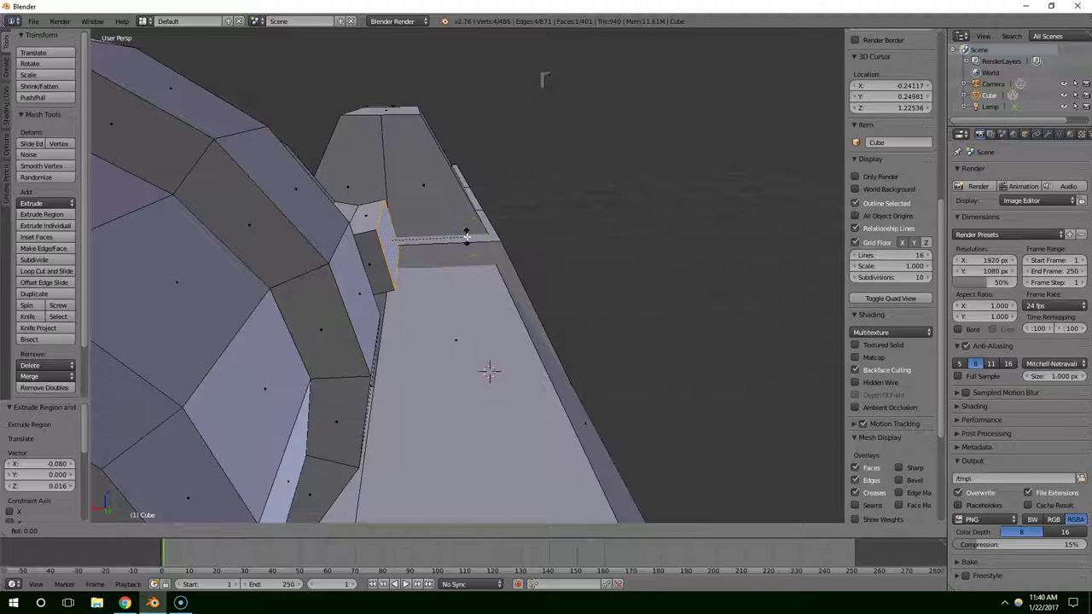
pyautogui.press('y')
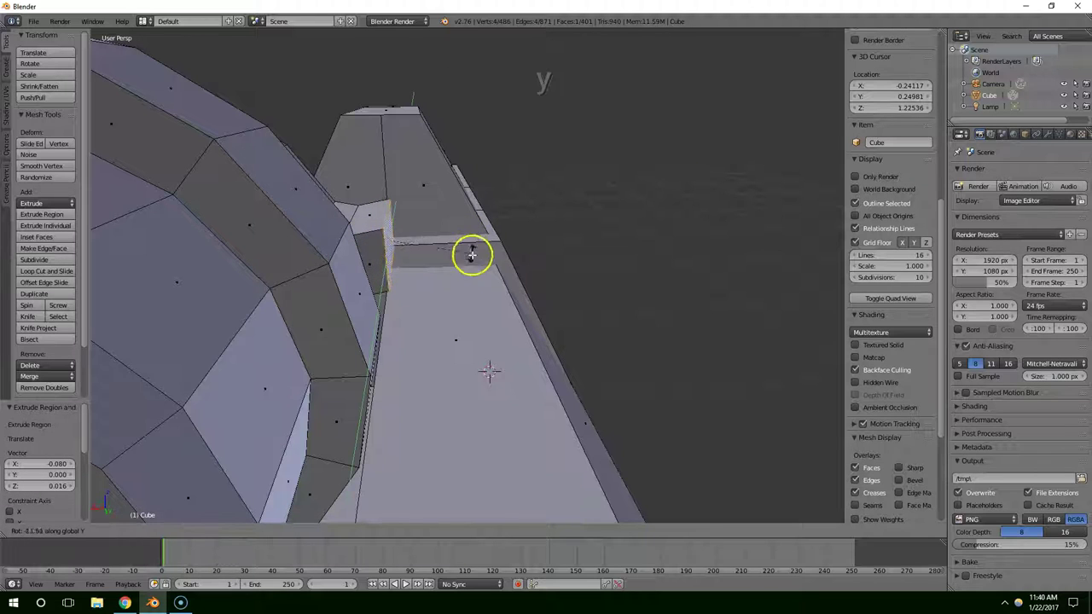
pyautogui.click(468, 298)
pyautogui.middleClick(447, 295)
pyautogui.click(365, 196)
# Step: Undo the bracket and redo it as shorter extruded segments, rotating the newest one about Y
pyautogui.middleClick(377, 236)
pyautogui.middleClick(357, 279)
pyautogui.scroll(-3)
pyautogui.middleClick(357, 256)
pyautogui.middleClick(377, 247)
pyautogui.middleClick(383, 247)
pyautogui.press('ctrl+z')
pyautogui.press('ctrl+z')
pyautogui.press('ctrl+z')
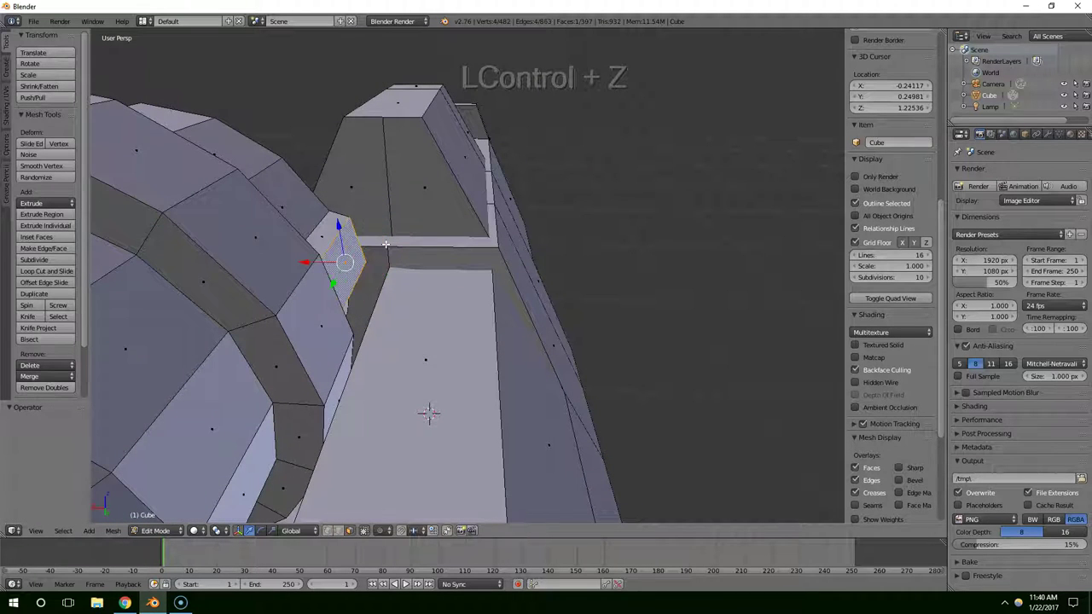
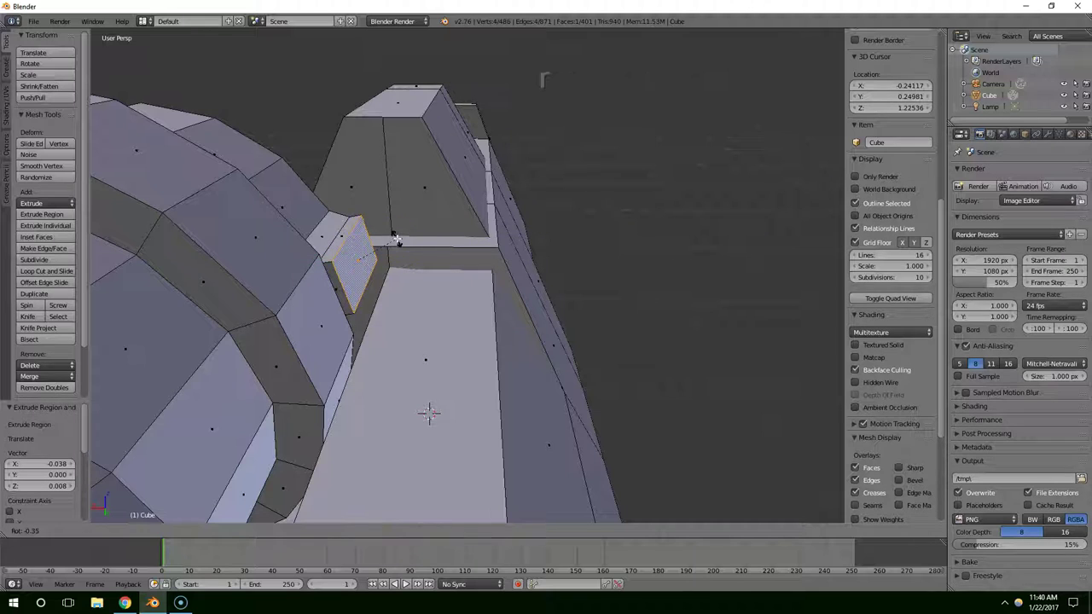
pyautogui.press('y')
pyautogui.click(412, 261)
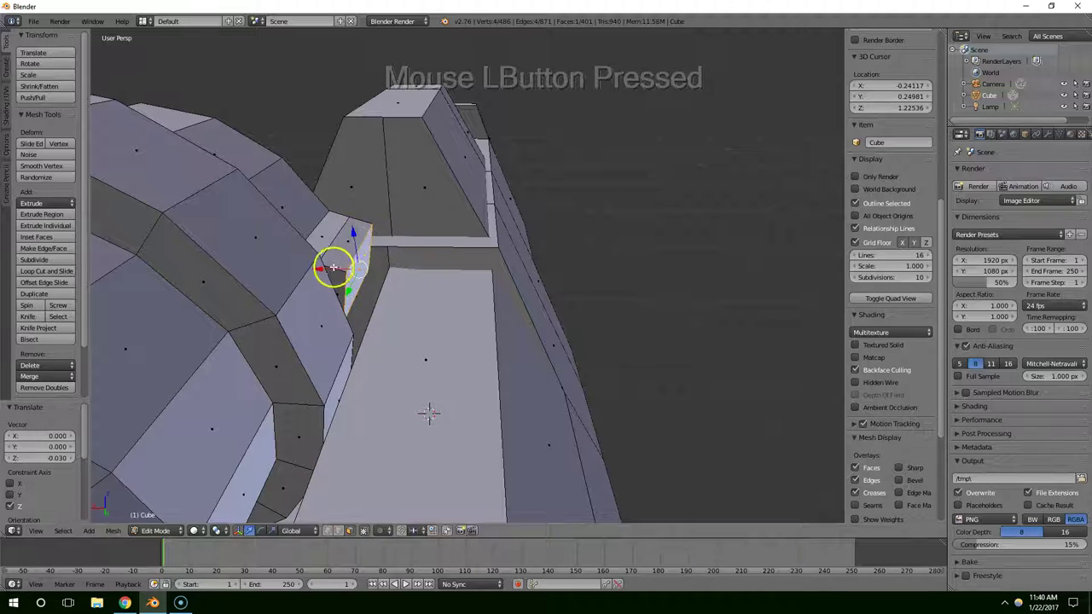
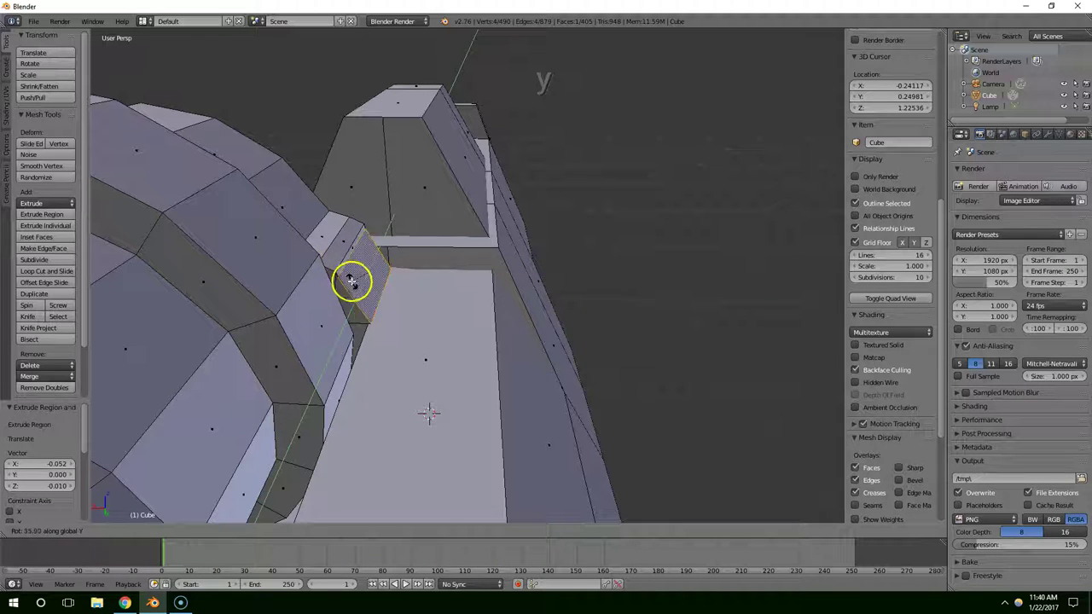
pyautogui.click(352, 261)
pyautogui.middleClick(414, 280)
pyautogui.click(336, 257)
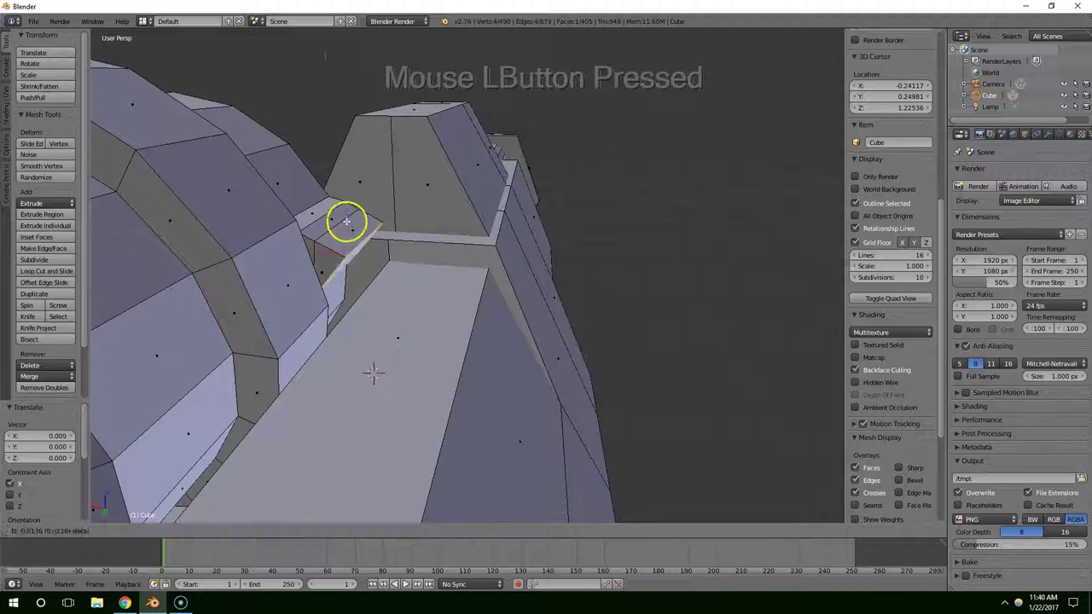
pyautogui.press('e')
pyautogui.click(371, 274)
pyautogui.press('r')
pyautogui.press('y')
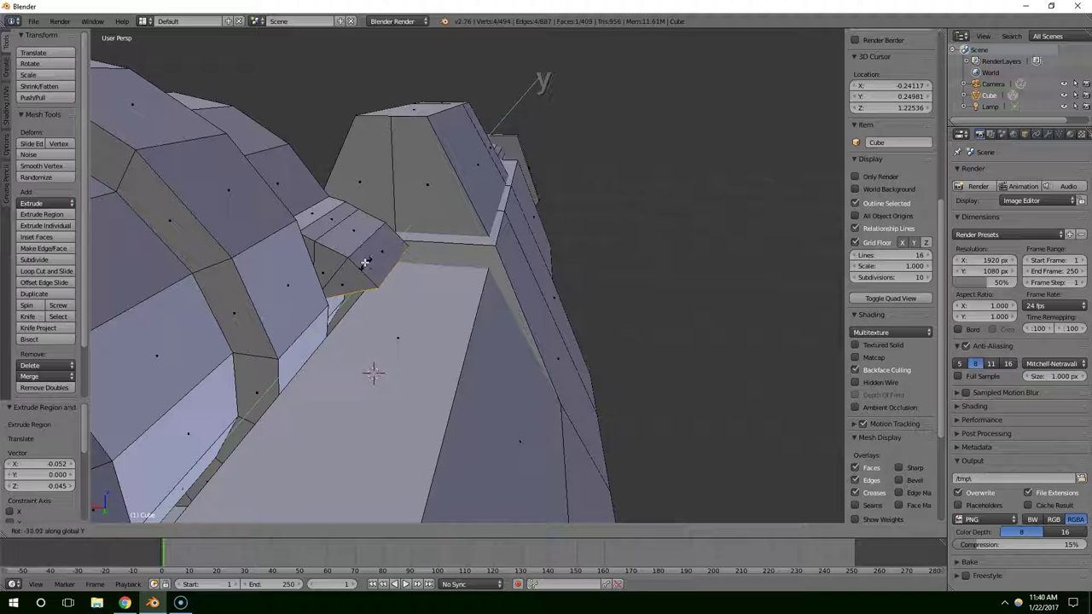
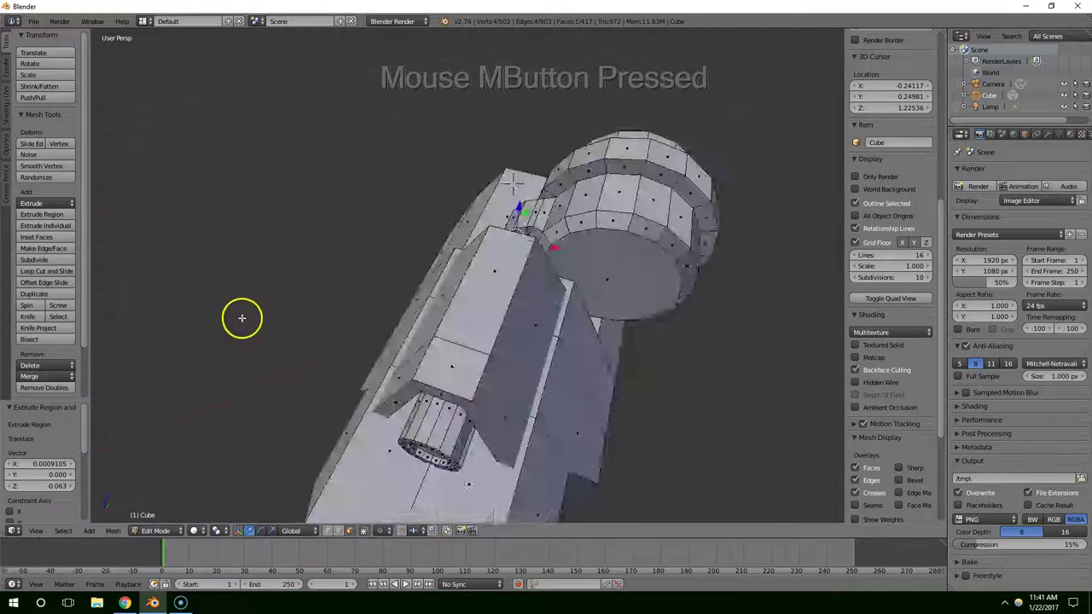
# Step: Reposition two pieces on top of the housing to finish the bracket
pyautogui.middleClick(463, 307)
pyautogui.scroll(3)
pyautogui.middleClick(421, 301)
pyautogui.scroll(3)
pyautogui.middleClick(358, 279)
pyautogui.rightClick(291, 270)
pyautogui.middleClick(314, 270)
pyautogui.click(251, 289)
pyautogui.rightClick(313, 307)
pyautogui.click(275, 322)
pyautogui.click(277, 325)
pyautogui.middleClick(373, 330)
# Step: Rotate the two top bracket pieces into alignment and return to Object Mode
pyautogui.rightClick(444, 183)
pyautogui.press('r')
pyautogui.click(443, 185)
pyautogui.rightClick(434, 215)
pyautogui.press('r')
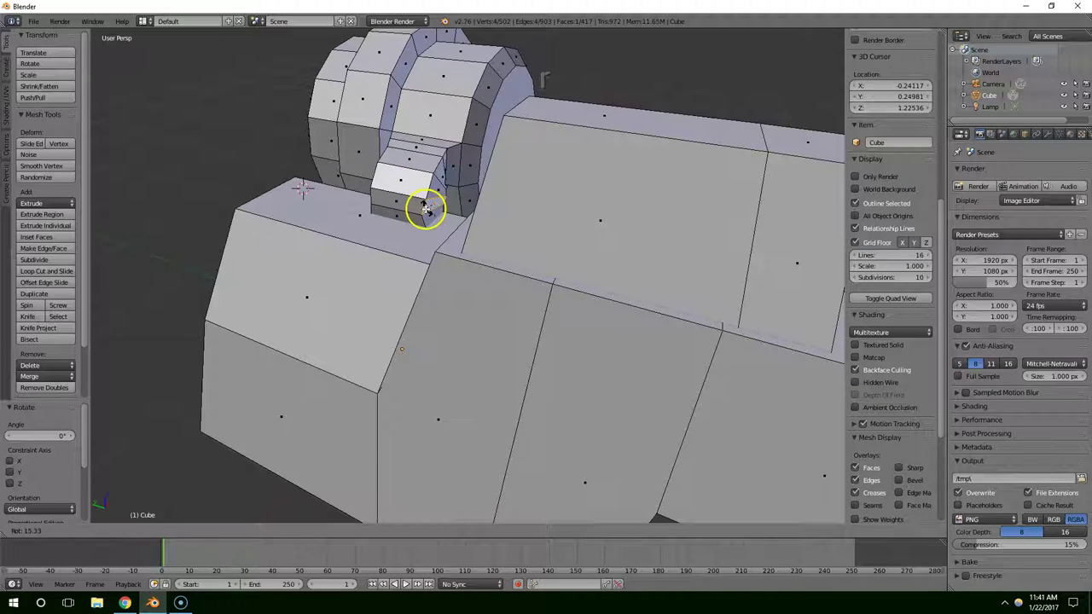
pyautogui.click(430, 214)
pyautogui.scroll(-3)
pyautogui.middleClick(433, 249)
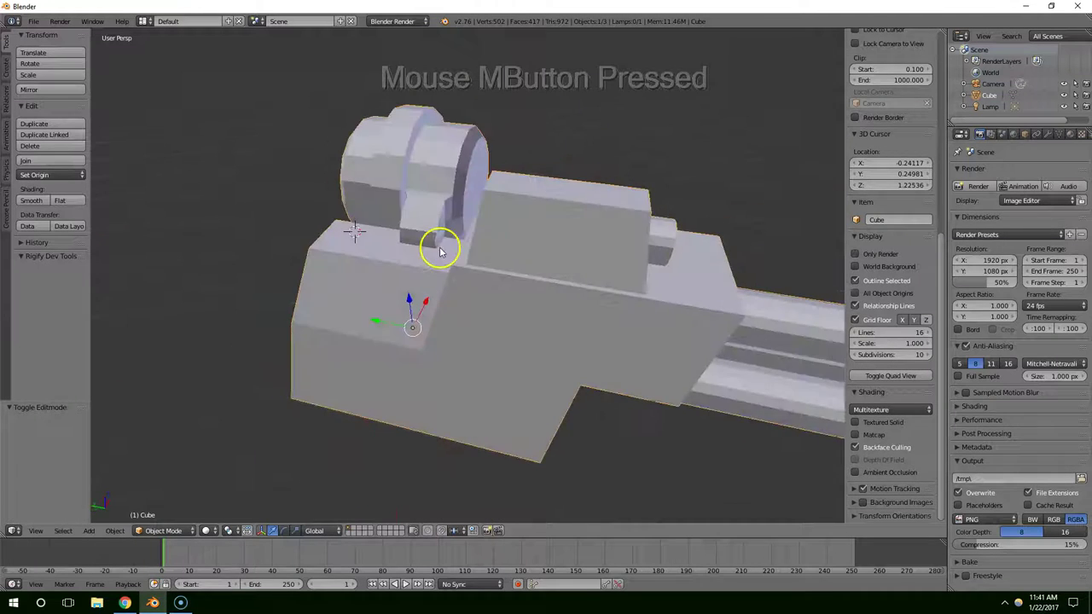
# Step: Scale the small block on top of the cannon housing down to about 0.88
pyautogui.press('ctrl+z')
pyautogui.press('ctrl+z')
pyautogui.scroll(3)
pyautogui.middleClick(438, 250)
pyautogui.click(392, 217)
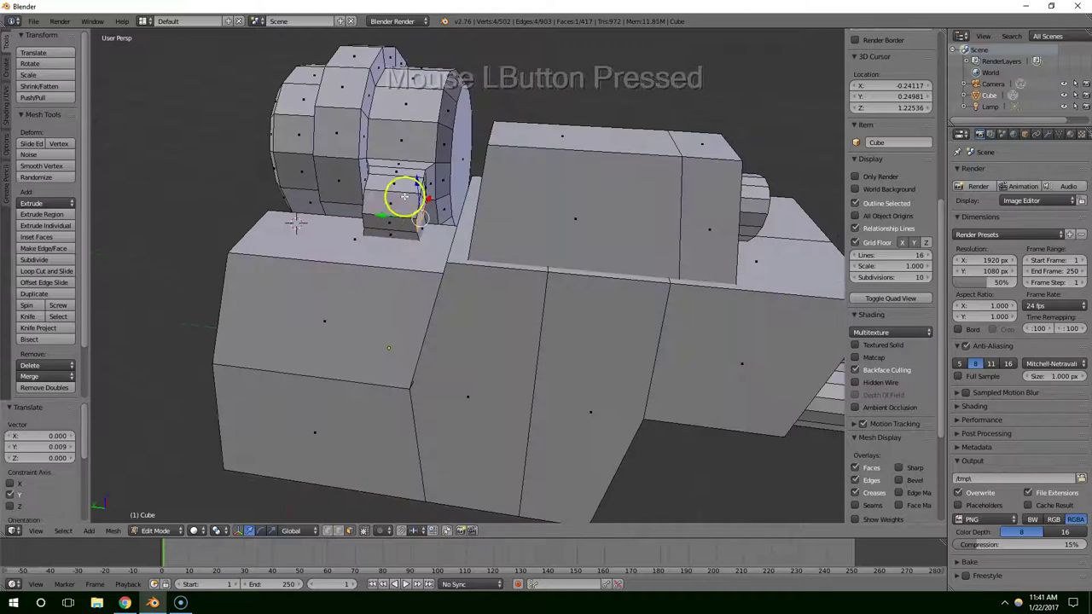
pyautogui.rightClick(411, 196)
pyautogui.press('s')
pyautogui.click(415, 192)
pyautogui.middleClick(429, 200)
pyautogui.rightClick(391, 243)
pyautogui.press('s')
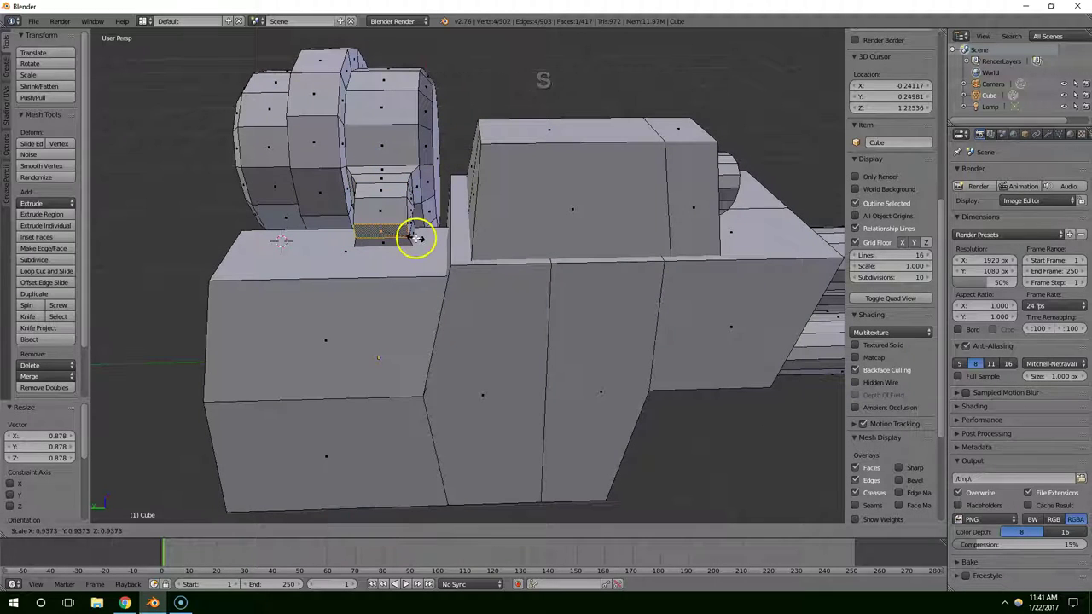
pyautogui.click(416, 238)
pyautogui.middleClick(430, 240)
pyautogui.press('s')
pyautogui.click(460, 238)
# Step: Inspect the solid cannon from around and down the barrels, then select its entire mesh for editing
pyautogui.middleClick(461, 241)
pyautogui.rightClick(384, 271)
pyautogui.press('s')
pyautogui.click(444, 287)
pyautogui.middleClick(570, 271)
pyautogui.scroll(-3)
pyautogui.middleClick(584, 316)
pyautogui.scroll(-3)
pyautogui.middleClick(527, 309)
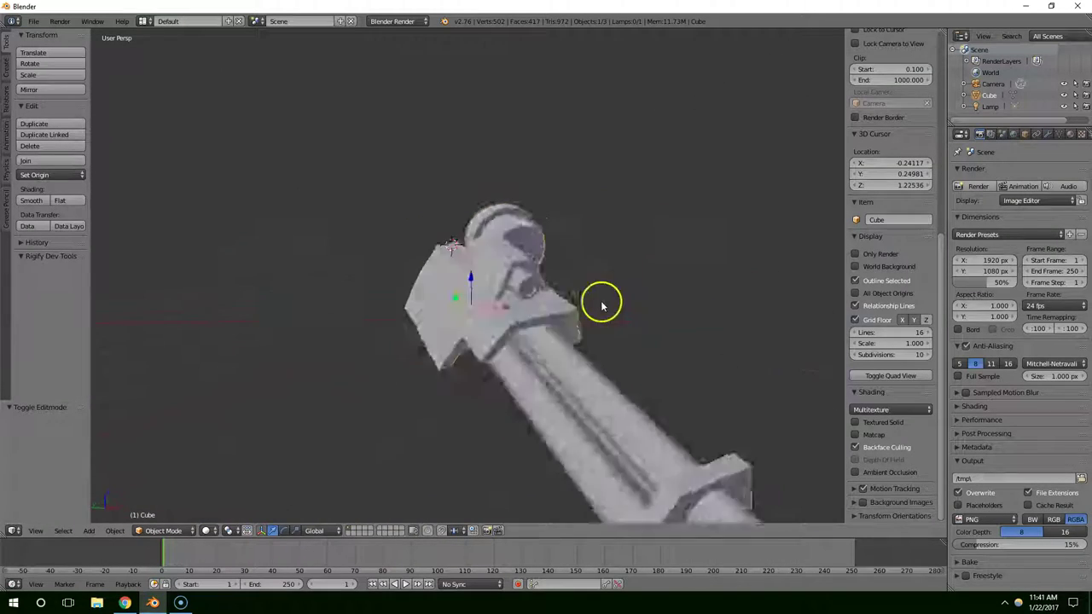
pyautogui.middleClick(524, 295)
pyautogui.scroll(3)
pyautogui.scroll(-3)
pyautogui.middleClick(592, 282)
pyautogui.scroll(-3)
pyautogui.middleClick(506, 293)
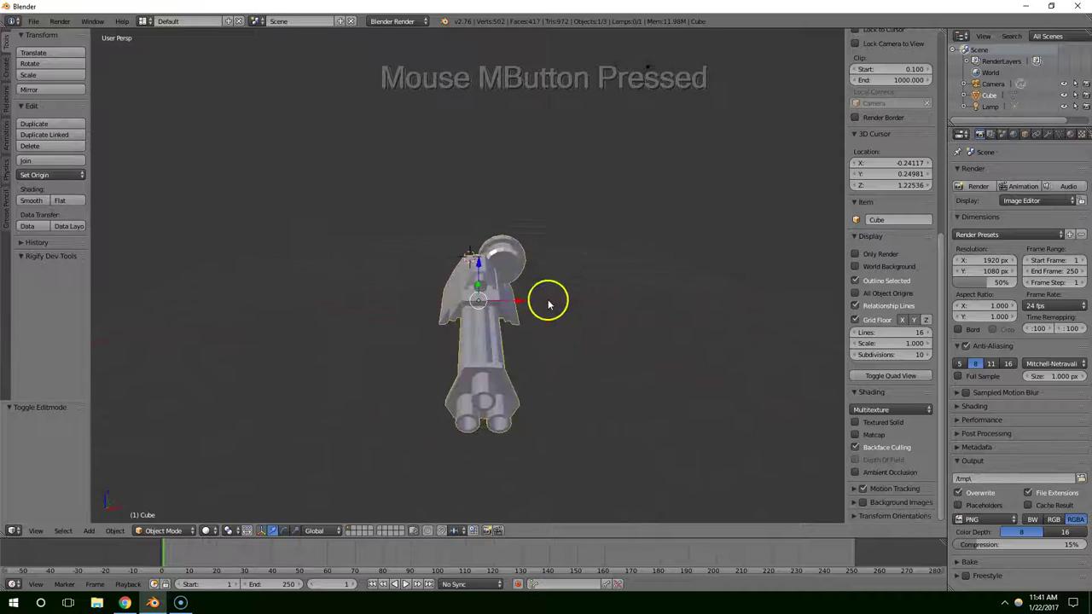
pyautogui.middleClick(557, 298)
pyautogui.press('a')
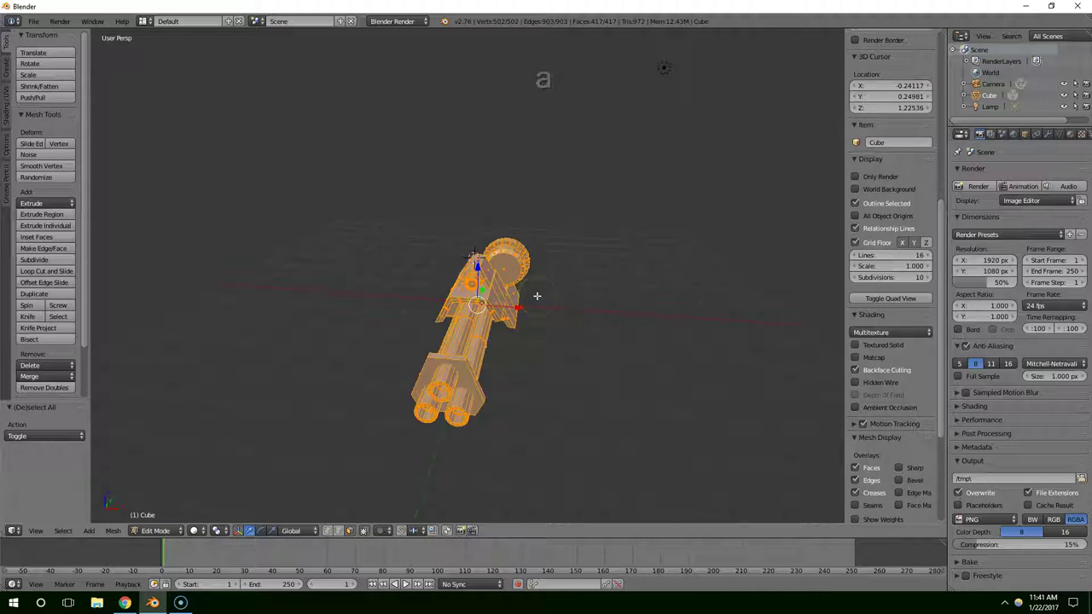
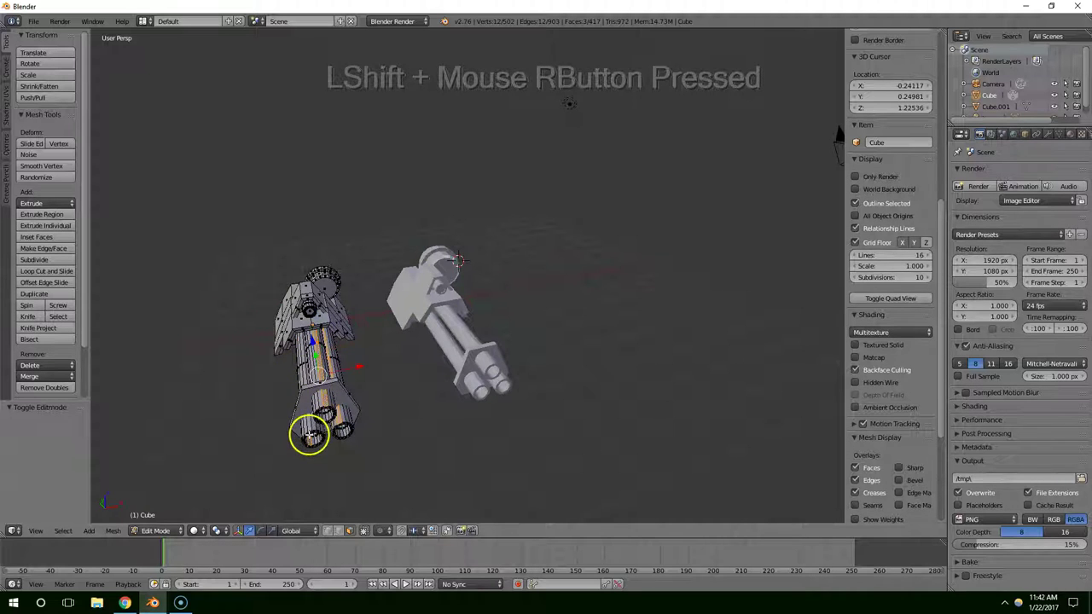
# Step: Select the linked barrel geometry and shrink the triple barrels to about 70%
pyautogui.rightClick(310, 435)
pyautogui.middleClick(331, 420)
pyautogui.middleClick(320, 418)
pyautogui.press('ctrl+l')
pyautogui.press('s')
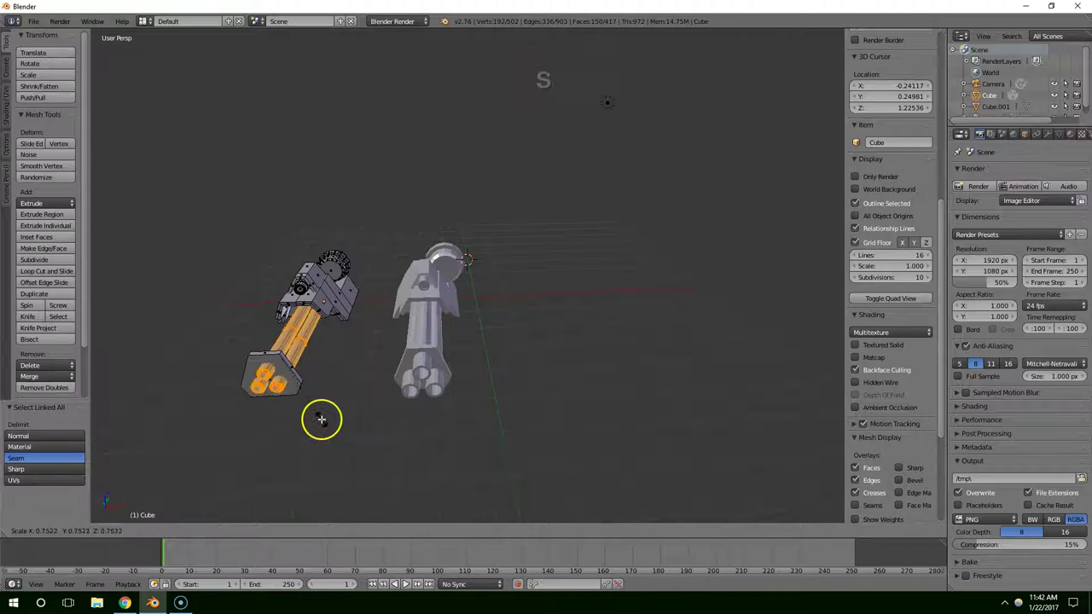
pyautogui.click(317, 417)
pyautogui.middleClick(349, 336)
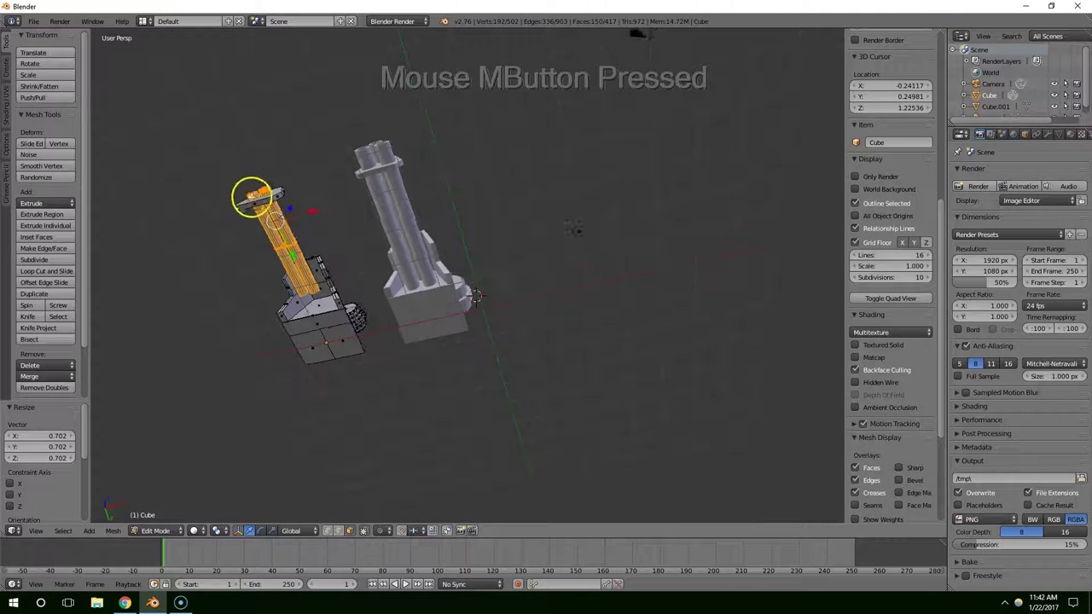
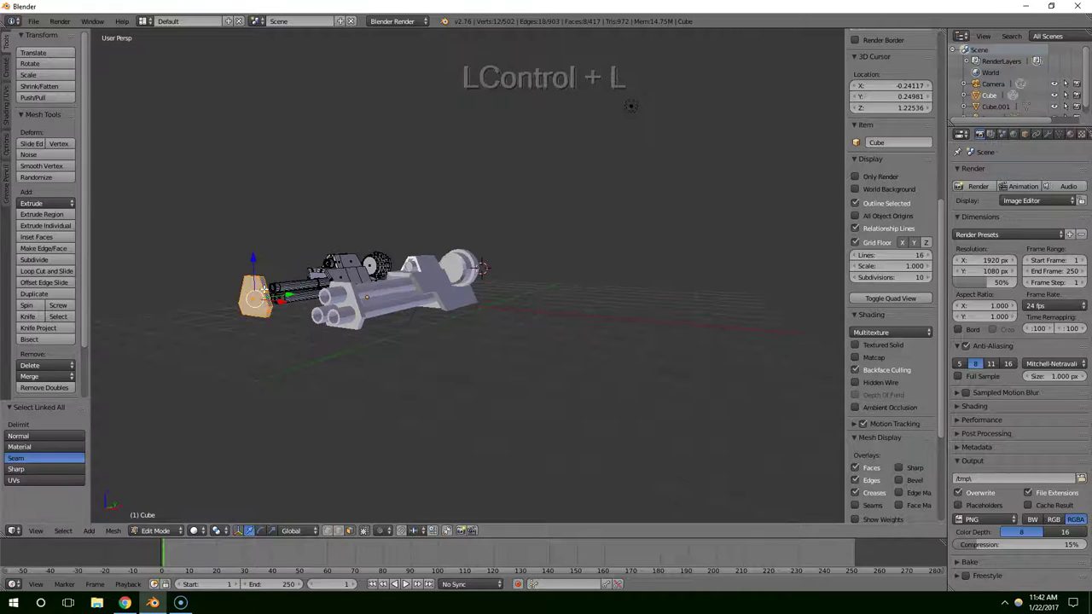
# Step: Slide the barrels forward along their length and resize the front collar to fit around them
pyautogui.middleClick(278, 353)
pyautogui.click(308, 273)
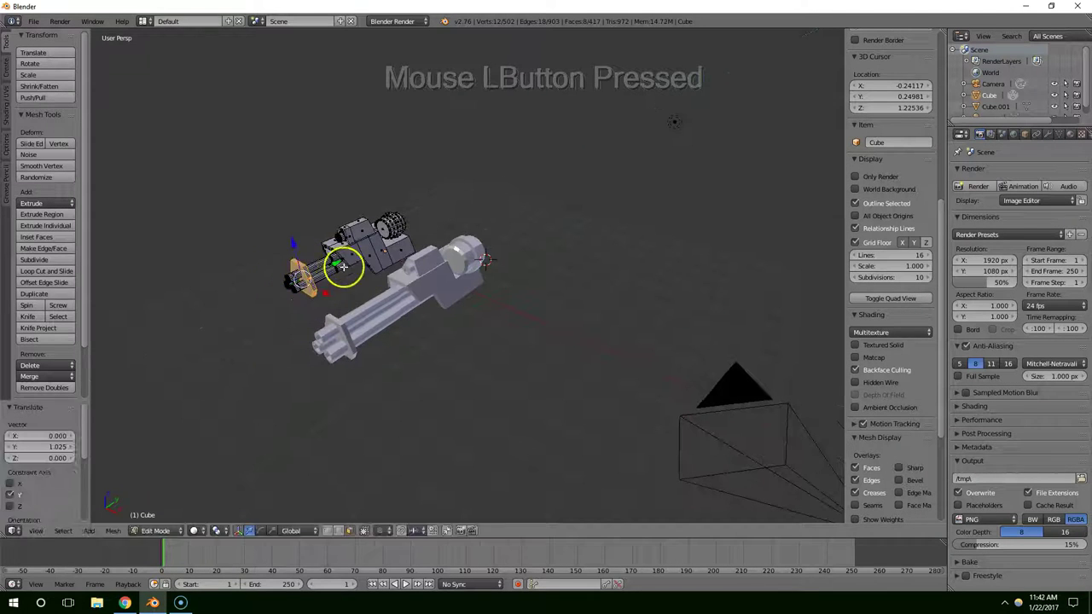
pyautogui.press('s')
pyautogui.click(364, 284)
pyautogui.middleClick(383, 291)
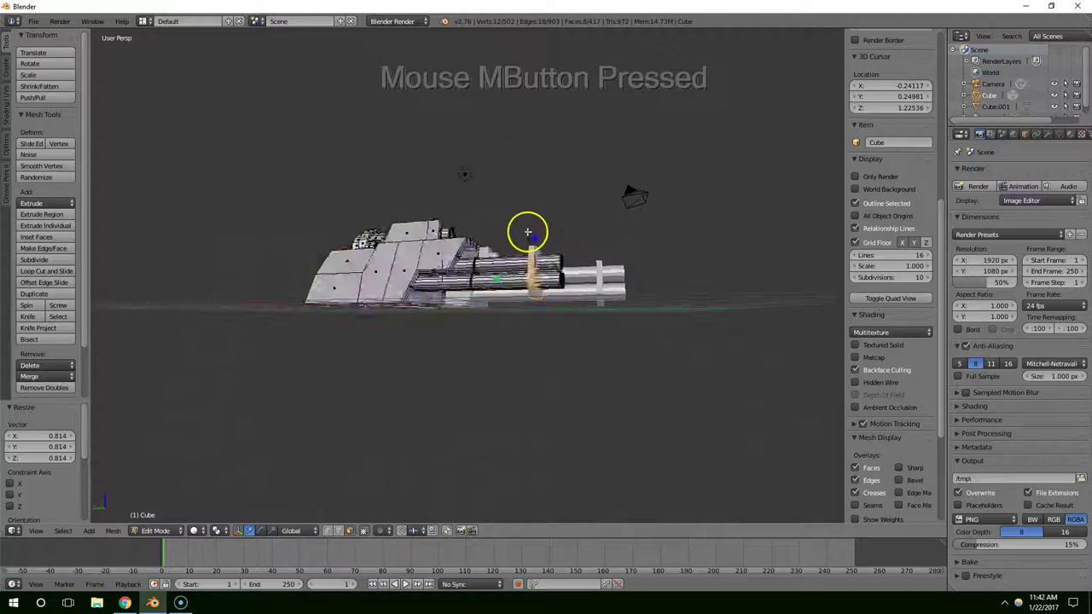
pyautogui.middleClick(526, 236)
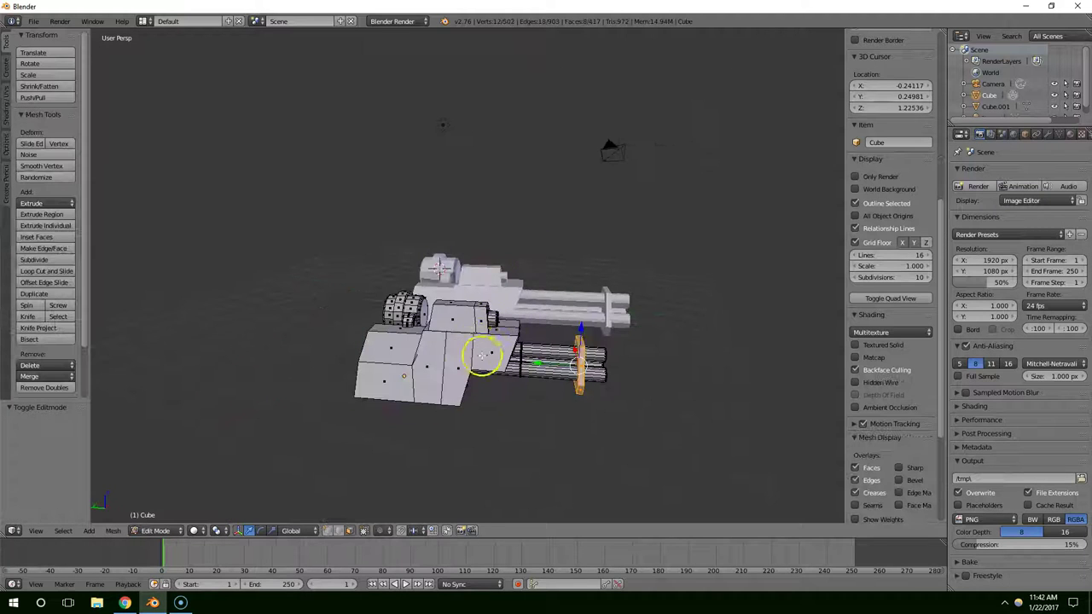
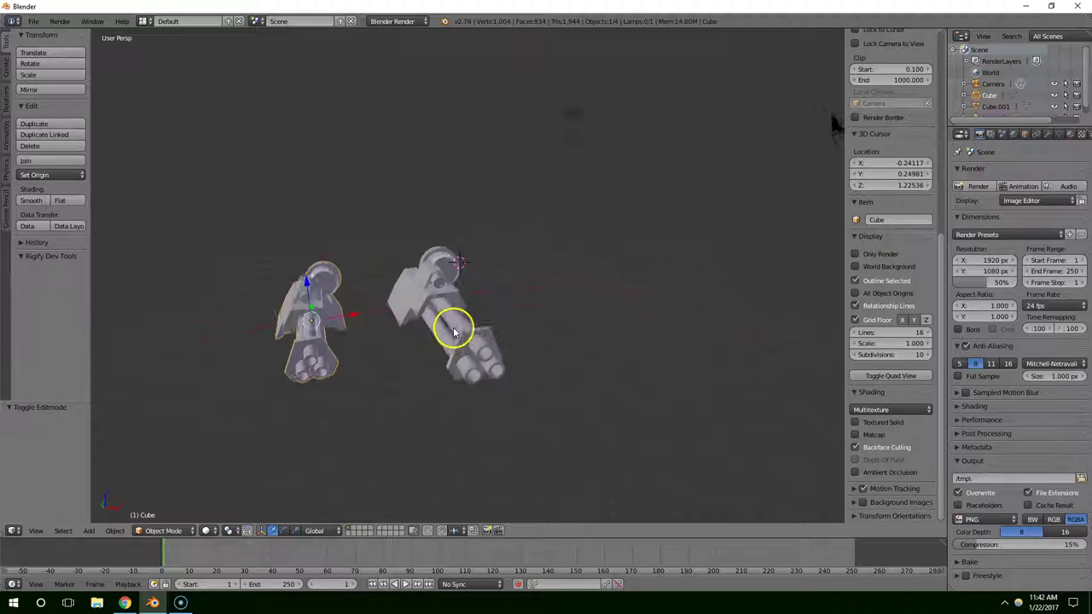
# Step: Select the connected parts of the left cannon's boxy housing in Edit Mode
pyautogui.press('ctrl+z')
pyautogui.middleClick(454, 334)
pyautogui.press('s')
pyautogui.rightClick(442, 333)
pyautogui.rightClick(351, 319)
pyautogui.middleClick(332, 305)
pyautogui.rightClick(294, 286)
pyautogui.press('b')
pyautogui.click(284, 272)
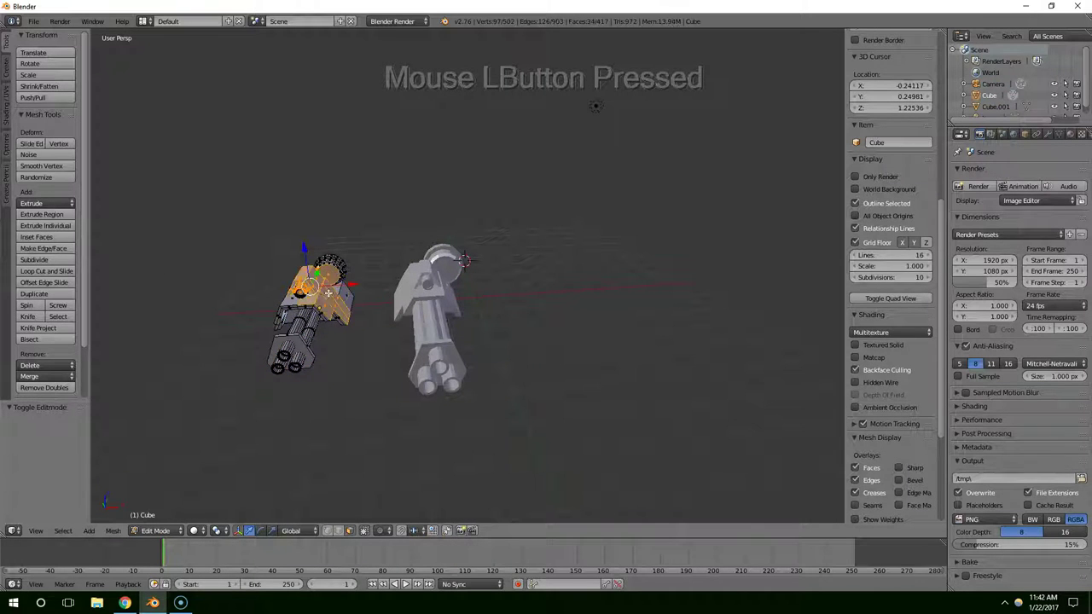
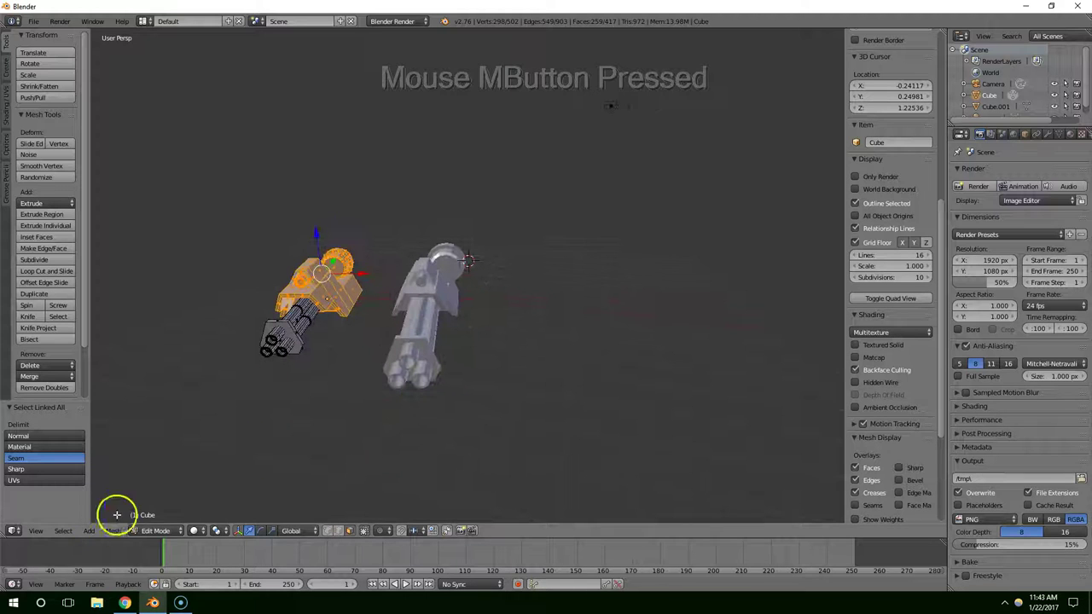
# Step: Narrow the housing to about 0.8 along X, then scale it along Z as well
pyautogui.press('s')
pyautogui.press('x')
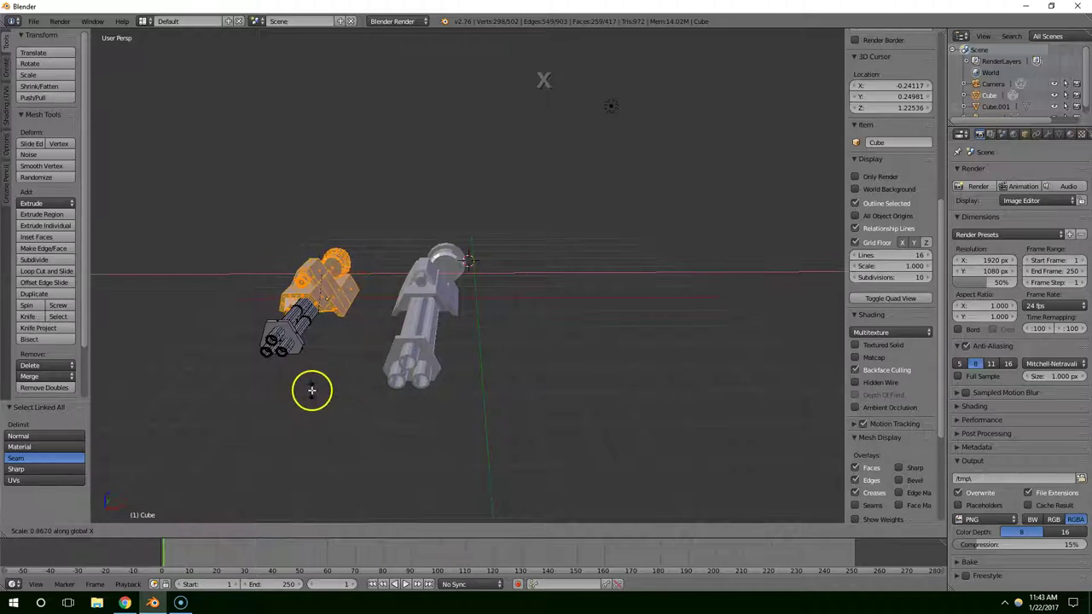
pyautogui.click(292, 378)
pyautogui.middleClick(322, 371)
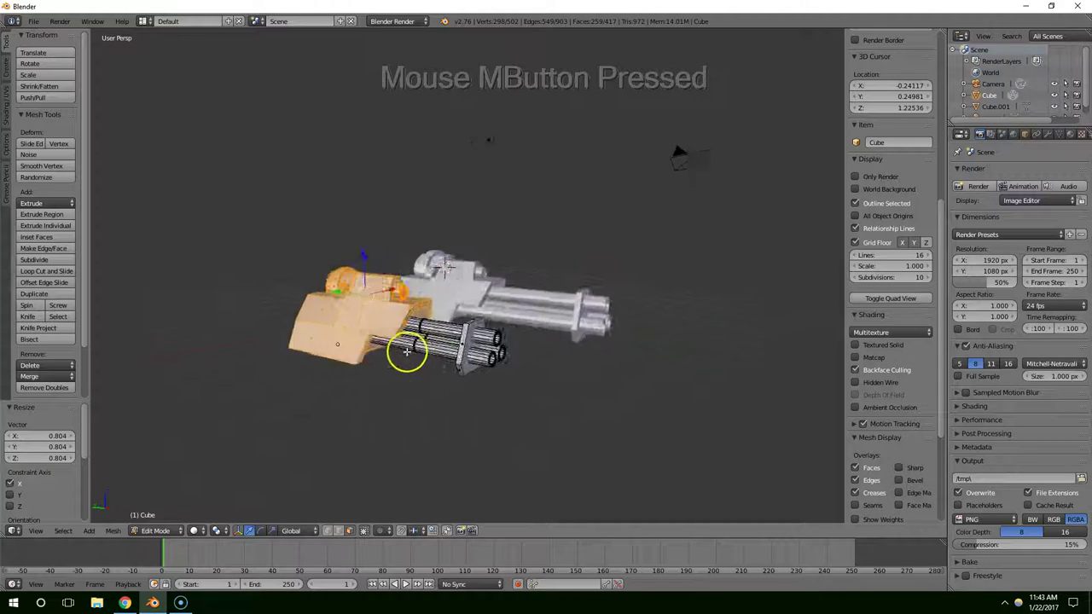
pyautogui.press('s')
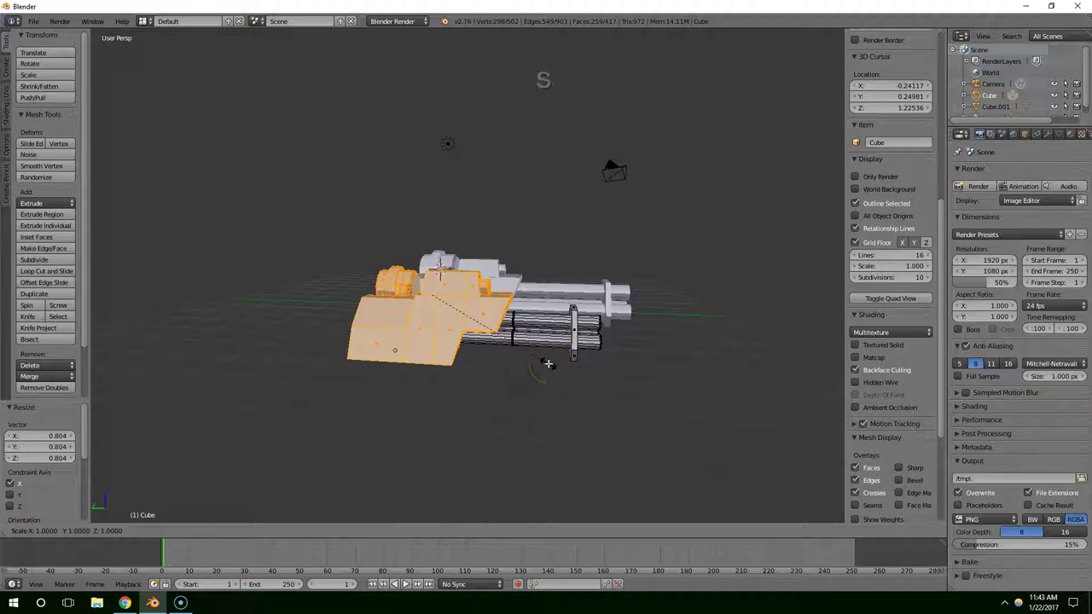
pyautogui.press('z')
pyautogui.click(526, 342)
pyautogui.middleClick(545, 342)
pyautogui.middleClick(417, 358)
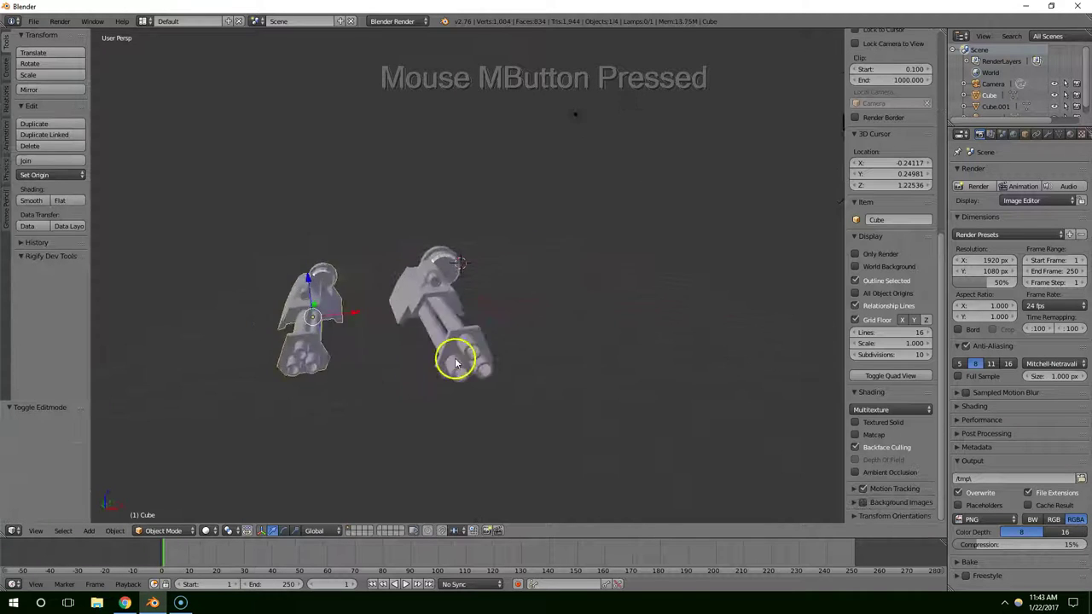
# Step: Select Cube.001 and pick the side plate face of the right cannon's housing in Edit Mode
pyautogui.scroll(3)
pyautogui.middleClick(413, 355)
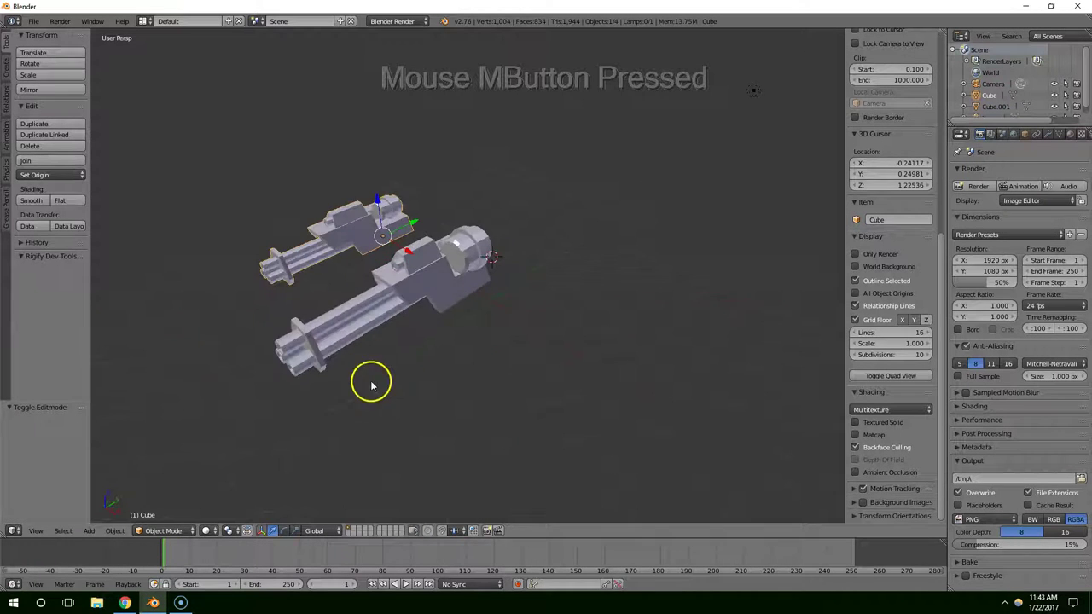
pyautogui.scroll(3)
pyautogui.middleClick(444, 296)
pyautogui.middleClick(443, 263)
pyautogui.rightClick(421, 300)
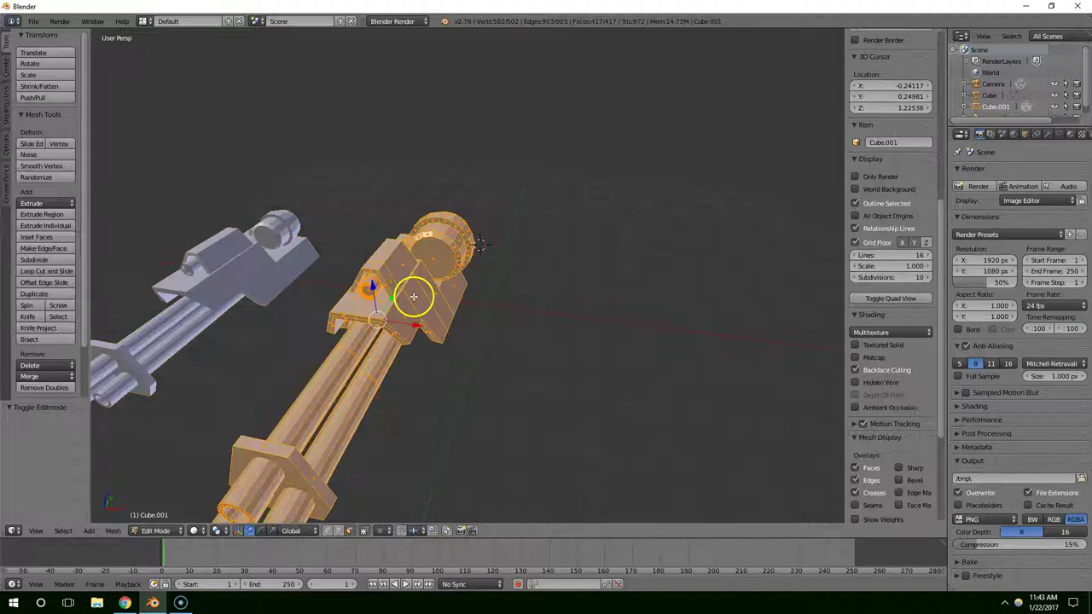
pyautogui.rightClick(417, 301)
pyautogui.middleClick(419, 301)
pyautogui.middleClick(424, 289)
pyautogui.rightClick(432, 285)
# Step: Scale the side plate to 0.784 and shift it outward 0.1 along X
pyautogui.middleClick(445, 313)
pyautogui.scroll(3)
pyautogui.middleClick(466, 302)
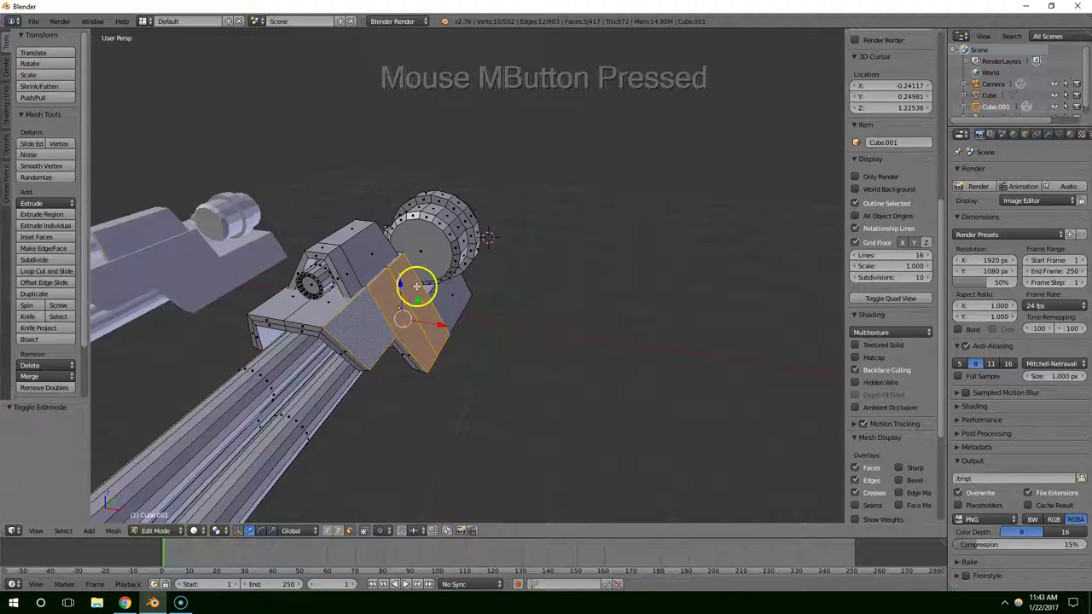
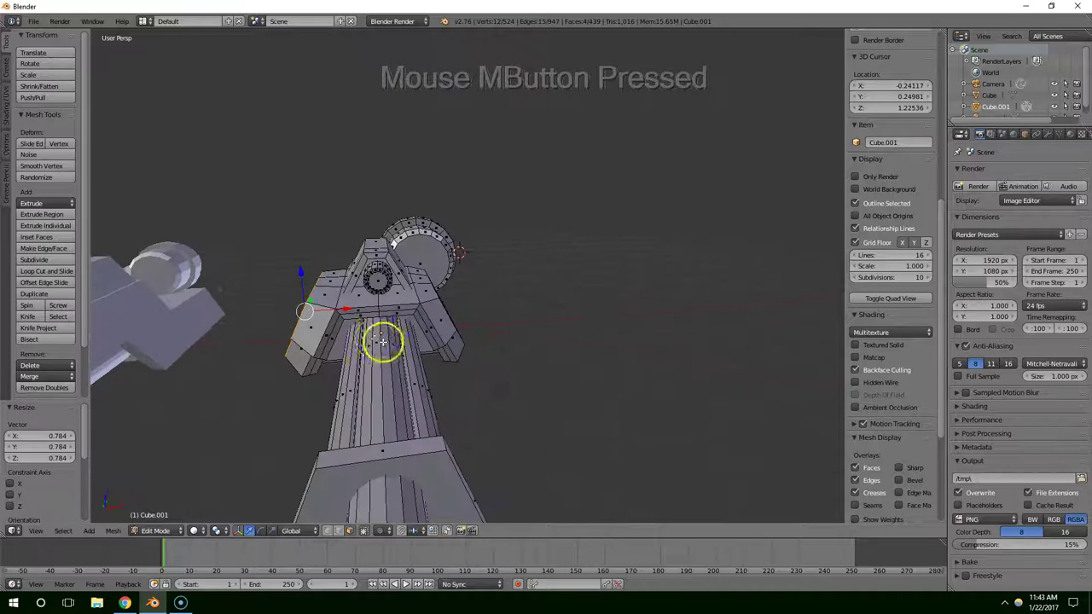
pyautogui.click(352, 316)
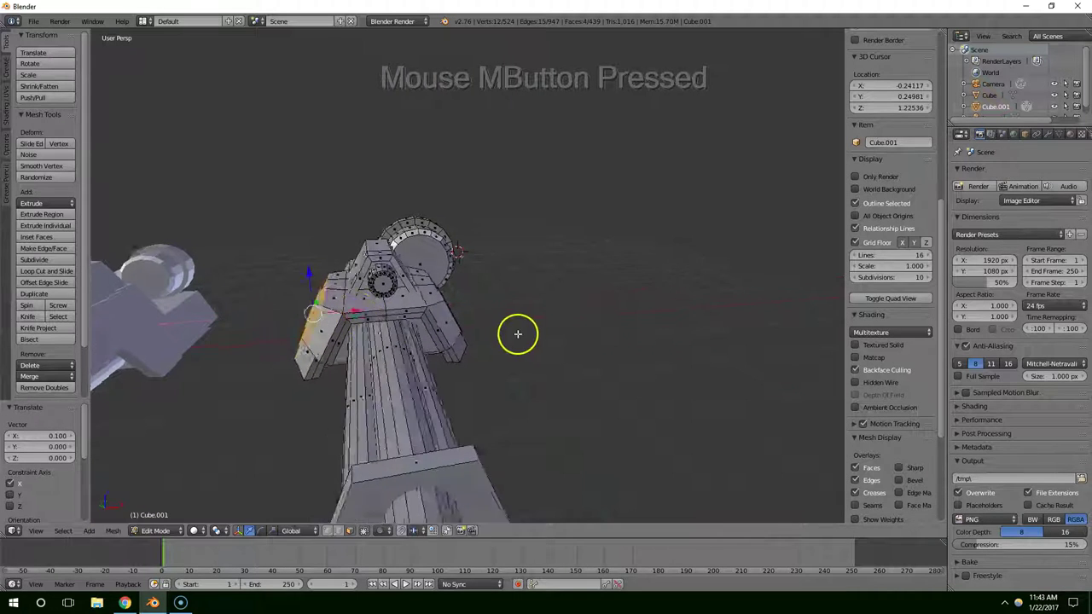
pyautogui.middleClick(541, 335)
pyautogui.scroll(-3)
pyautogui.middleClick(551, 337)
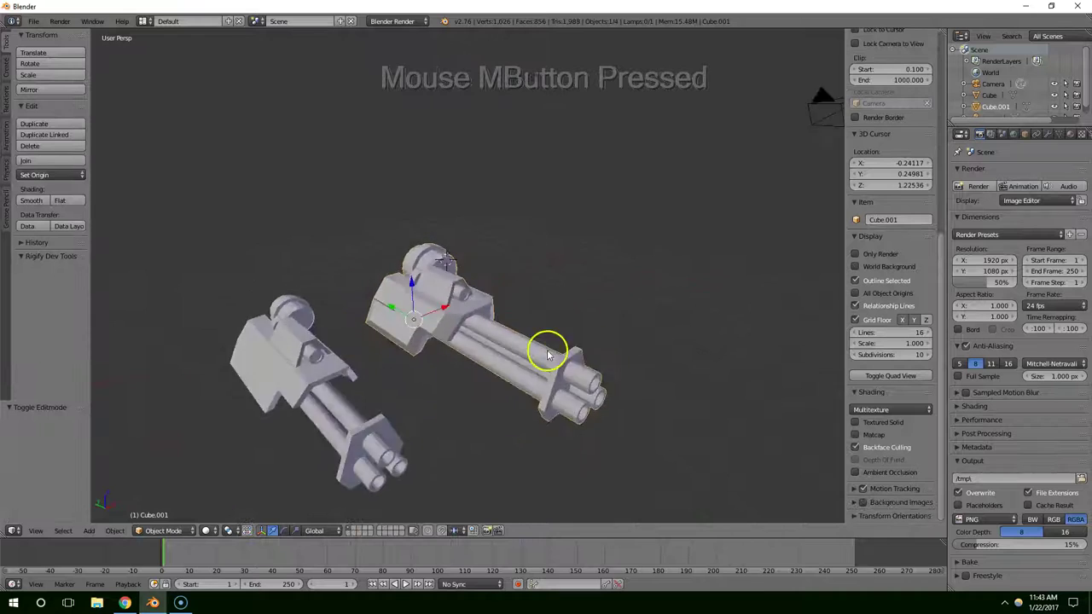
# Step: Duplicate the right cannon into a third variant and move the copy along the width axis
pyautogui.scroll(3)
pyautogui.middleClick(474, 334)
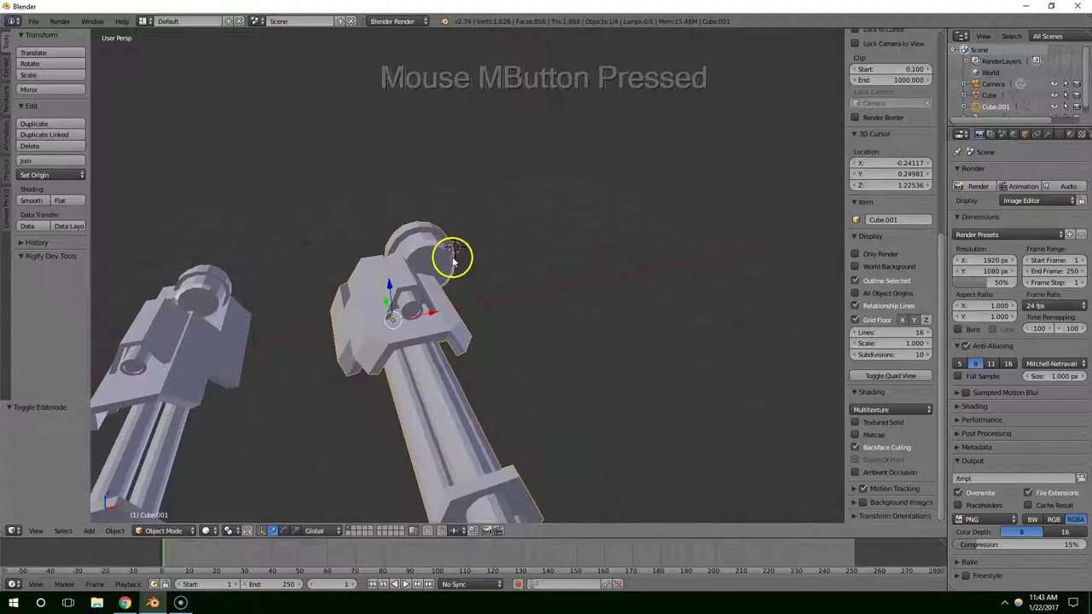
pyautogui.scroll(-3)
pyautogui.middleClick(432, 254)
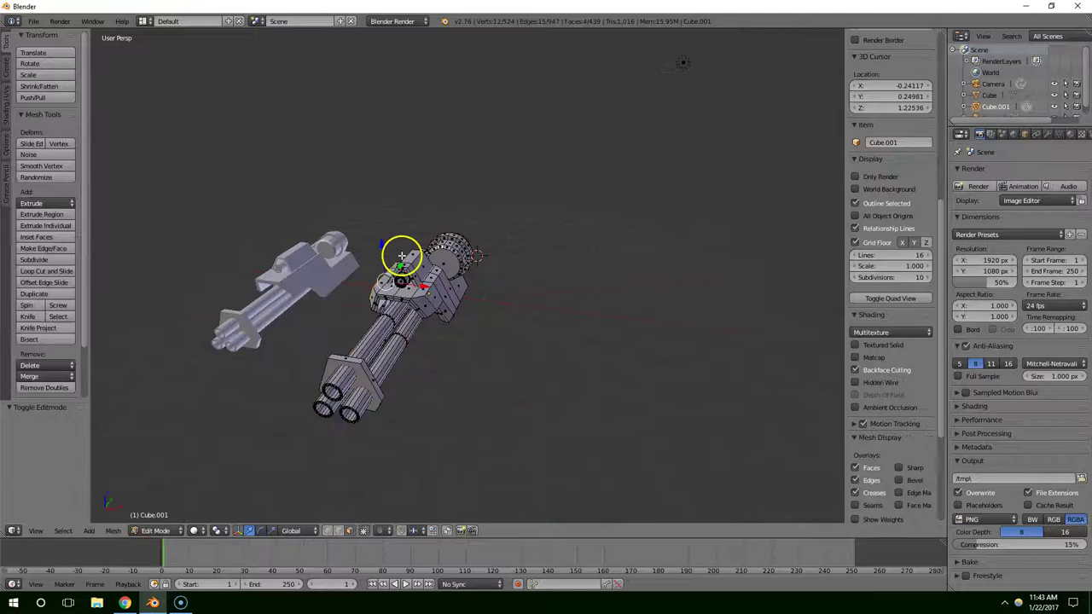
pyautogui.middleClick(412, 260)
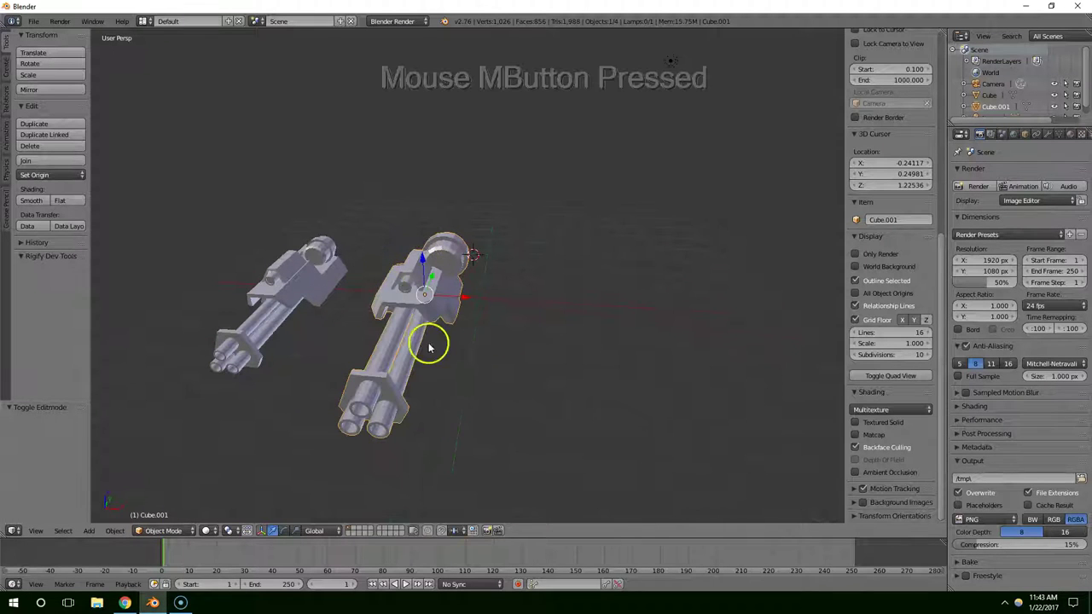
pyautogui.middleClick(467, 299)
pyautogui.press('shift+d')
pyautogui.middleClick(538, 300)
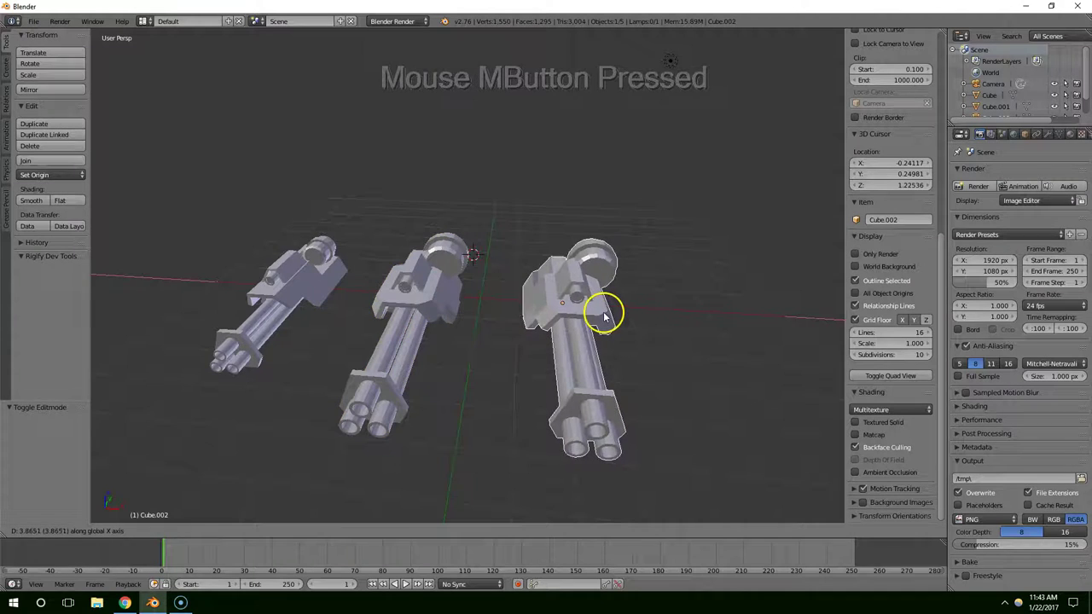
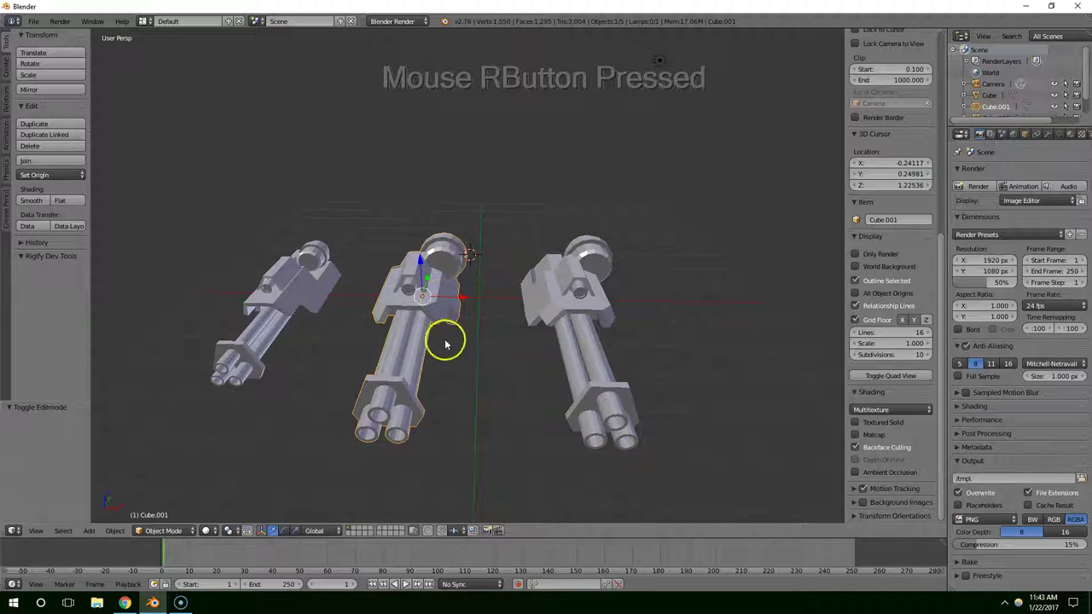
# Step: Mirror the middle cannon Cube.001 with scale -1 along X and review the three variants
pyautogui.press('s')
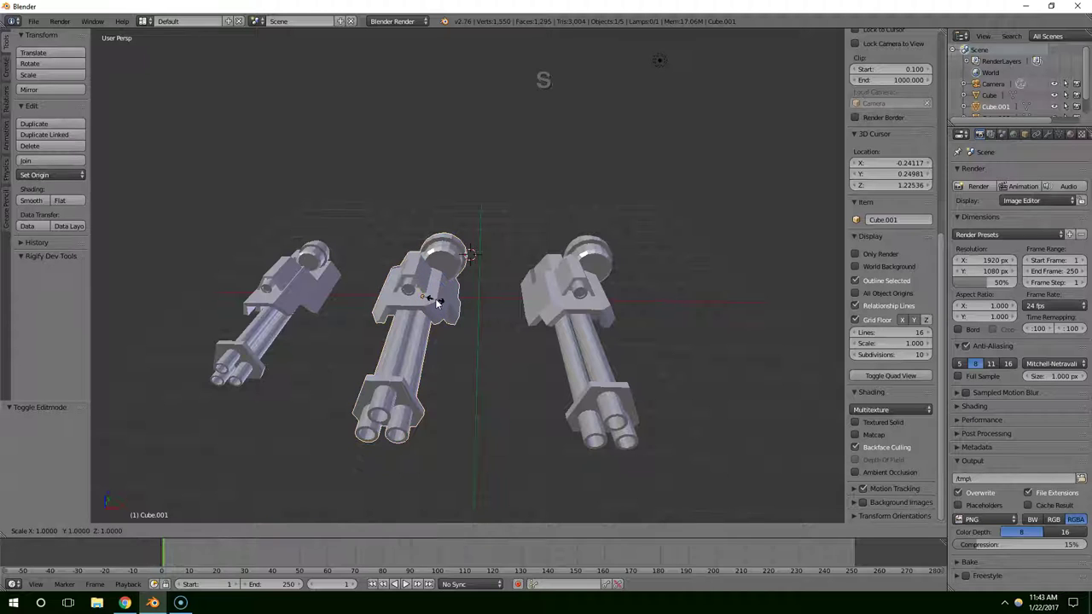
pyautogui.press('x')
pyautogui.press('1')
pyautogui.press('Return')
pyautogui.middleClick(422, 308)
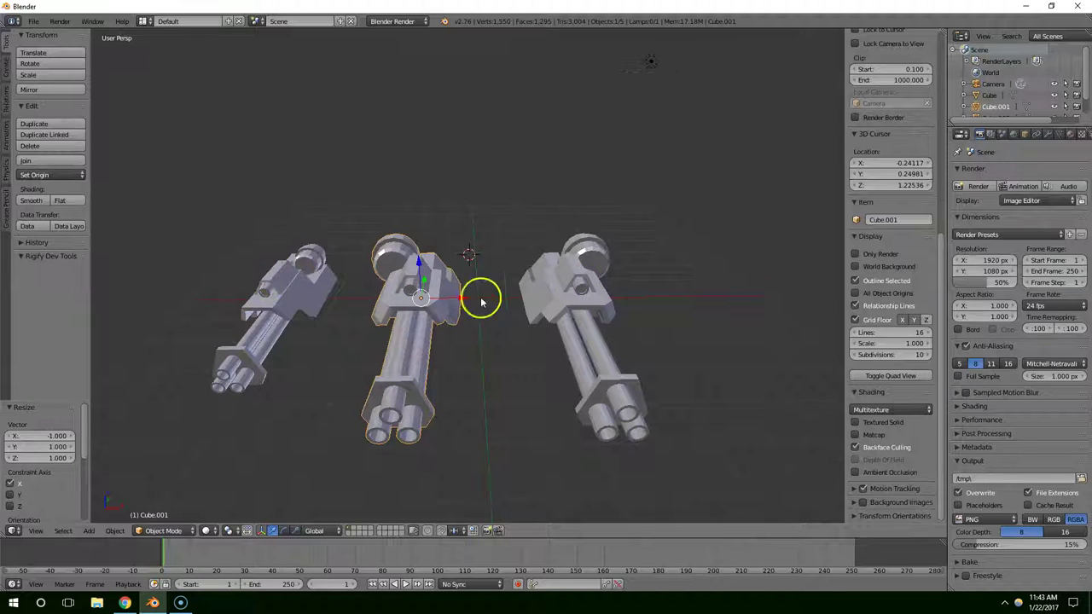
pyautogui.click(463, 295)
pyautogui.middleClick(466, 296)
pyautogui.middleClick(515, 288)
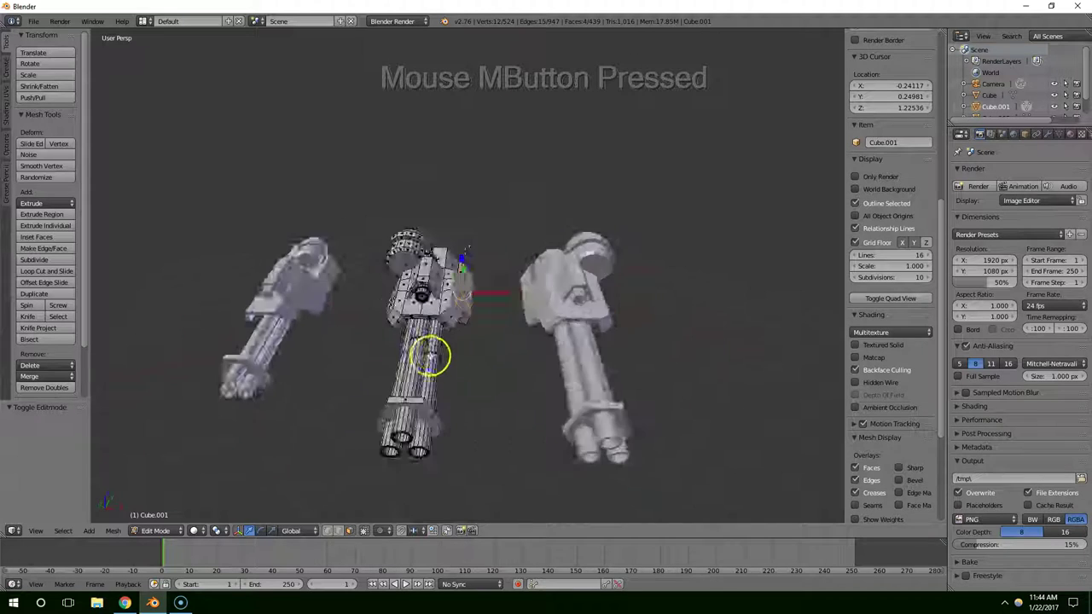
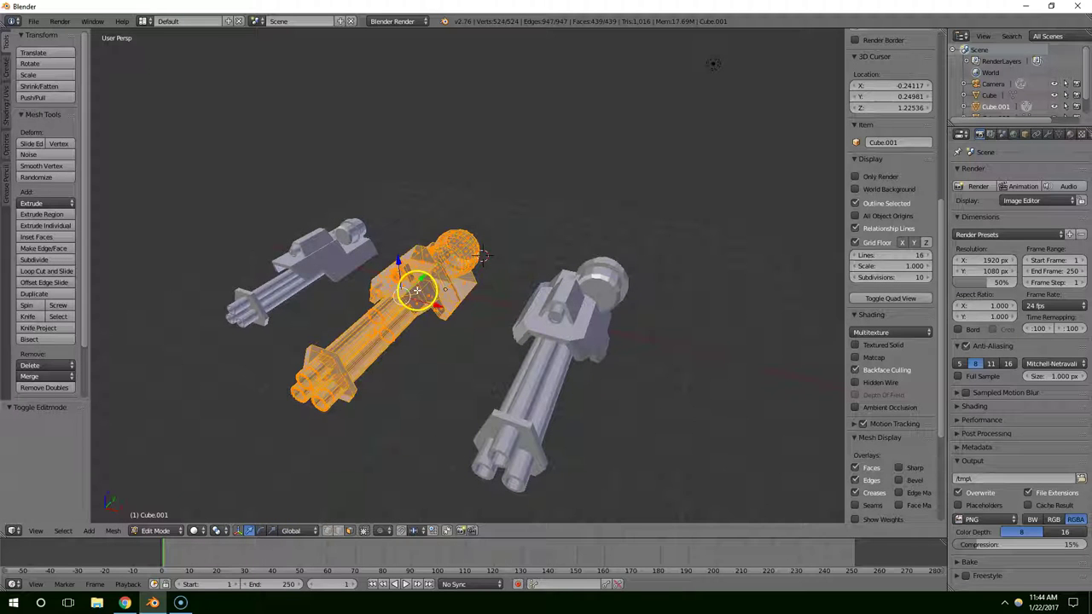
pyautogui.press('ctrl+z')
pyautogui.press('ctrl+z')
pyautogui.middleClick(434, 294)
pyautogui.middleClick(463, 289)
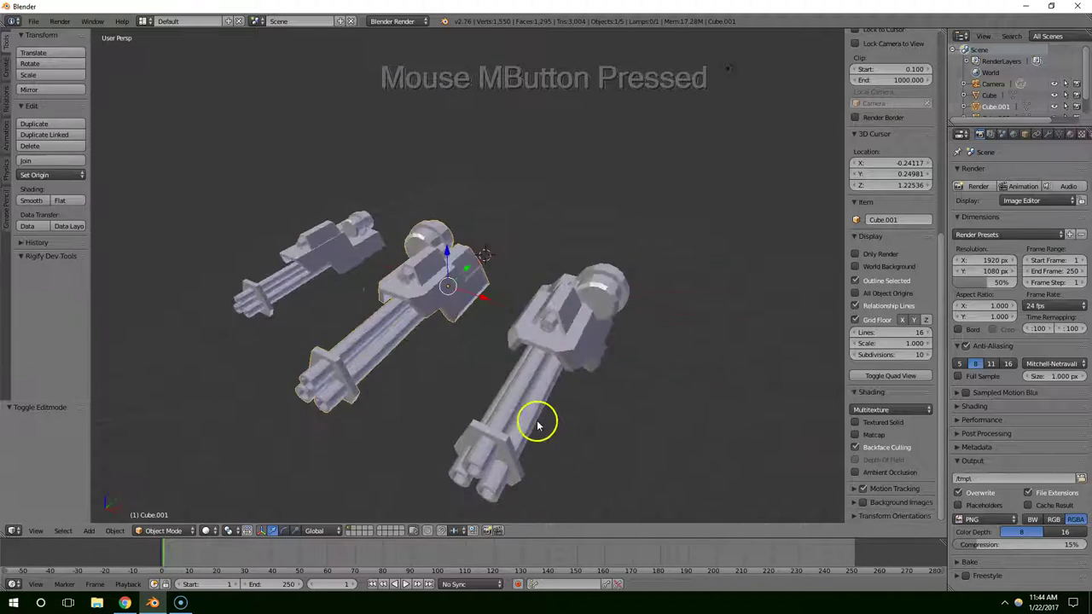
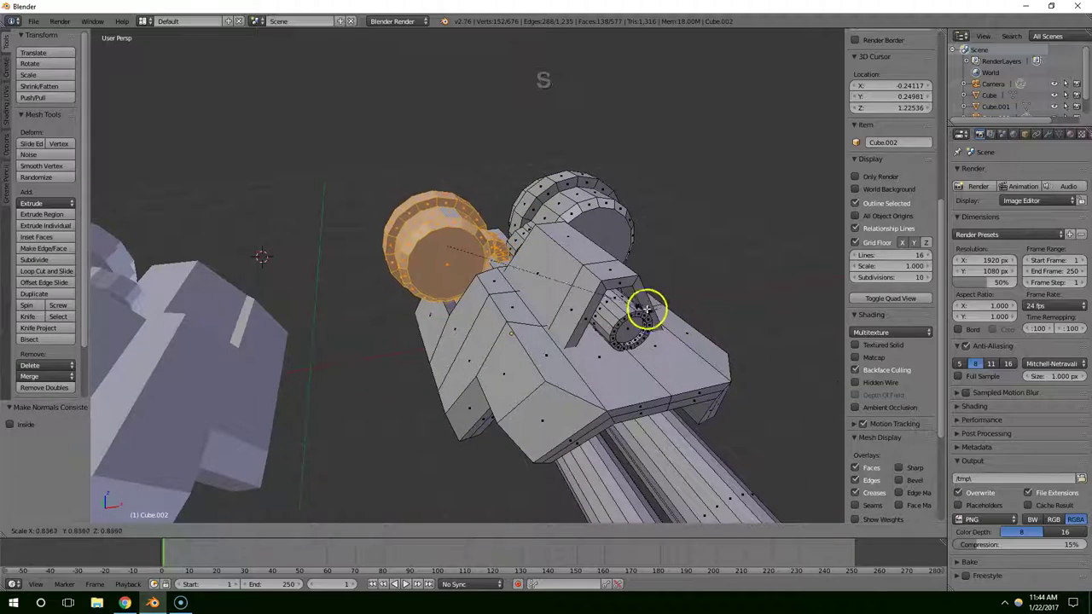
# Step: Resize the side drum and scale the third cannon's barrel loops up about 1.15
pyautogui.click(632, 305)
pyautogui.middleClick(608, 323)
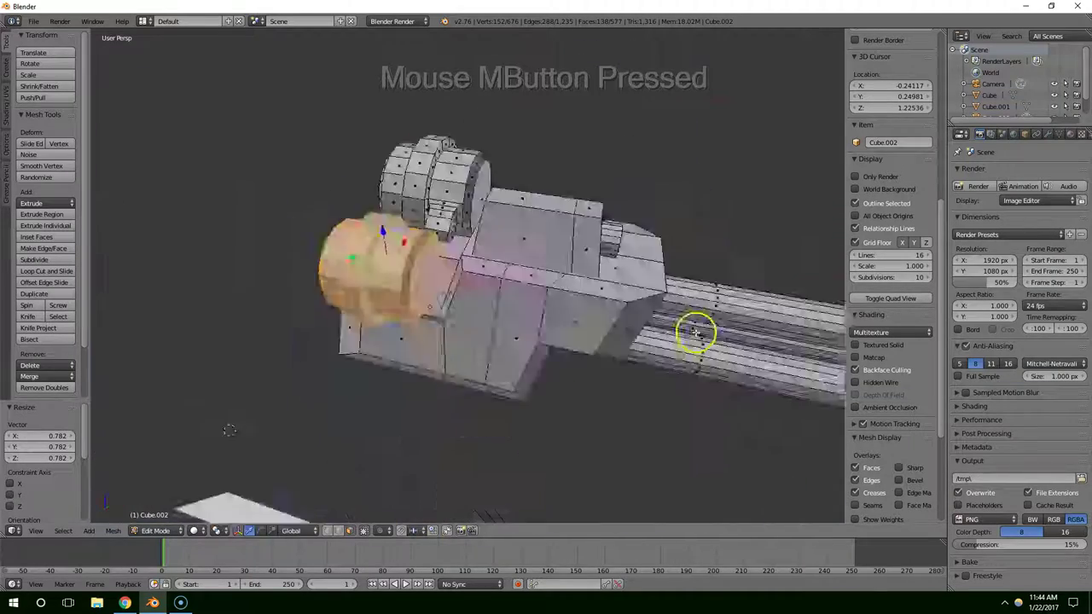
pyautogui.middleClick(448, 291)
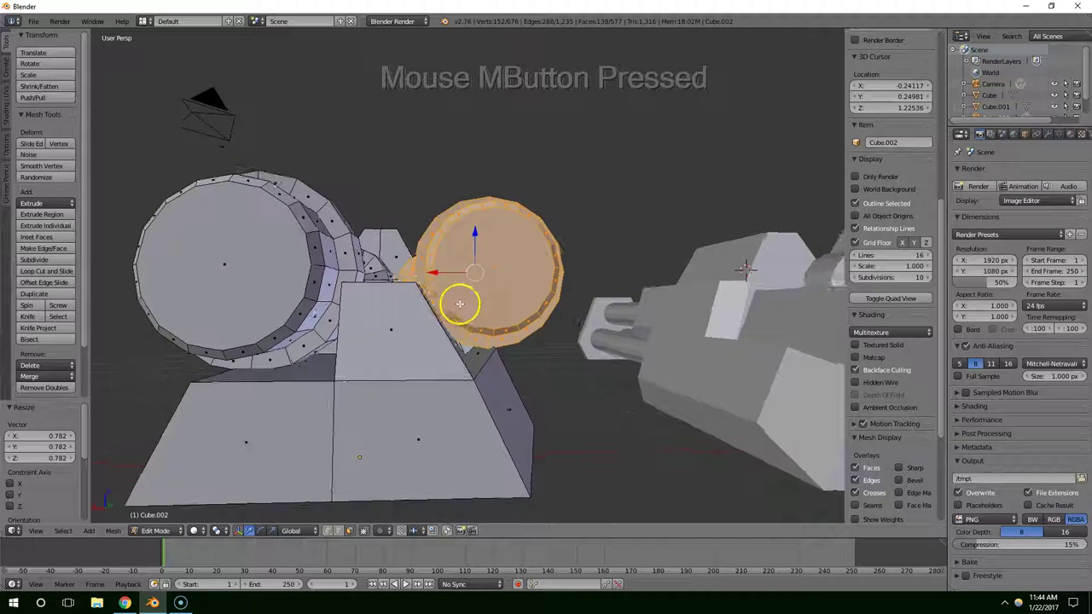
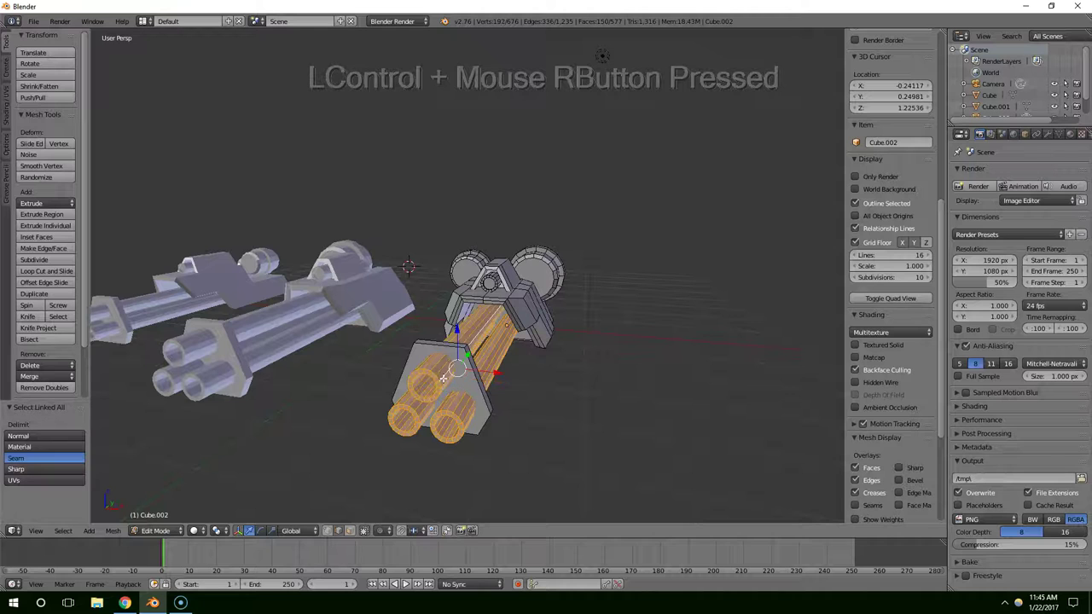
pyautogui.press('s')
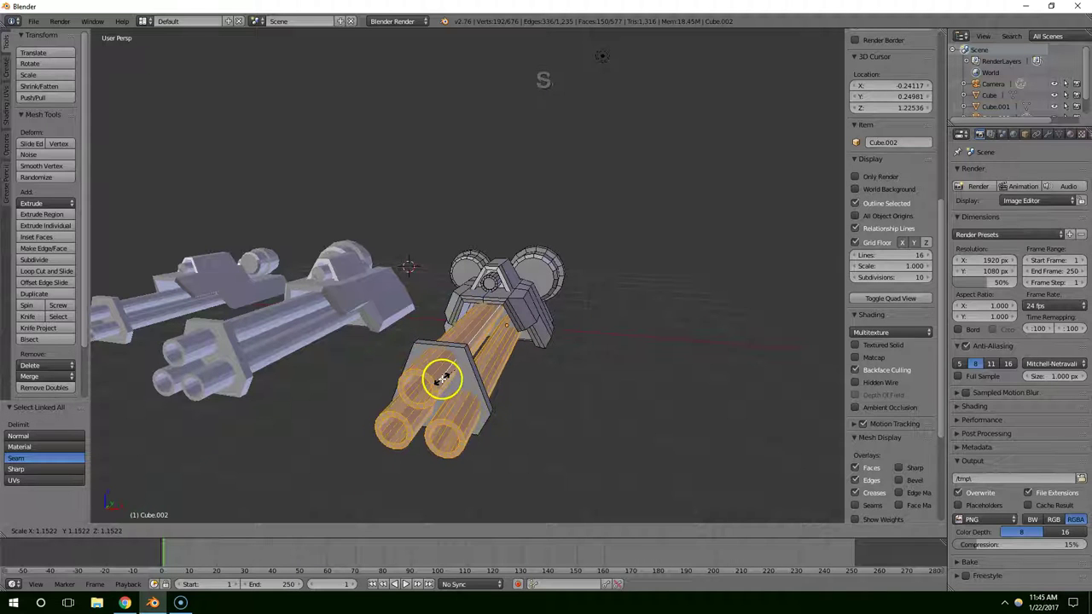
pyautogui.click(446, 384)
pyautogui.middleClick(460, 372)
# Step: Select the linked barrel geometry, shift one barrel, and return to Object Mode
pyautogui.rightClick(470, 335)
pyautogui.rightClick(473, 333)
pyautogui.press('ctrl+l')
pyautogui.click(473, 270)
pyautogui.middleClick(553, 312)
pyautogui.scroll(-3)
pyautogui.middleClick(499, 349)
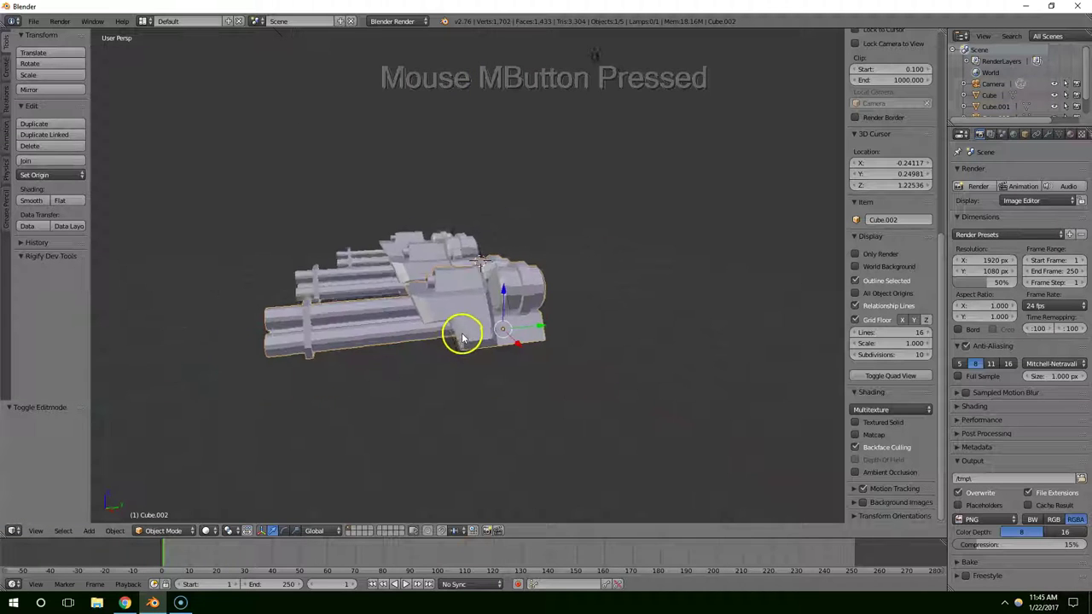
# Step: Scale the whole third cannon up to about 1.07 and close in on its housing
pyautogui.press('s')
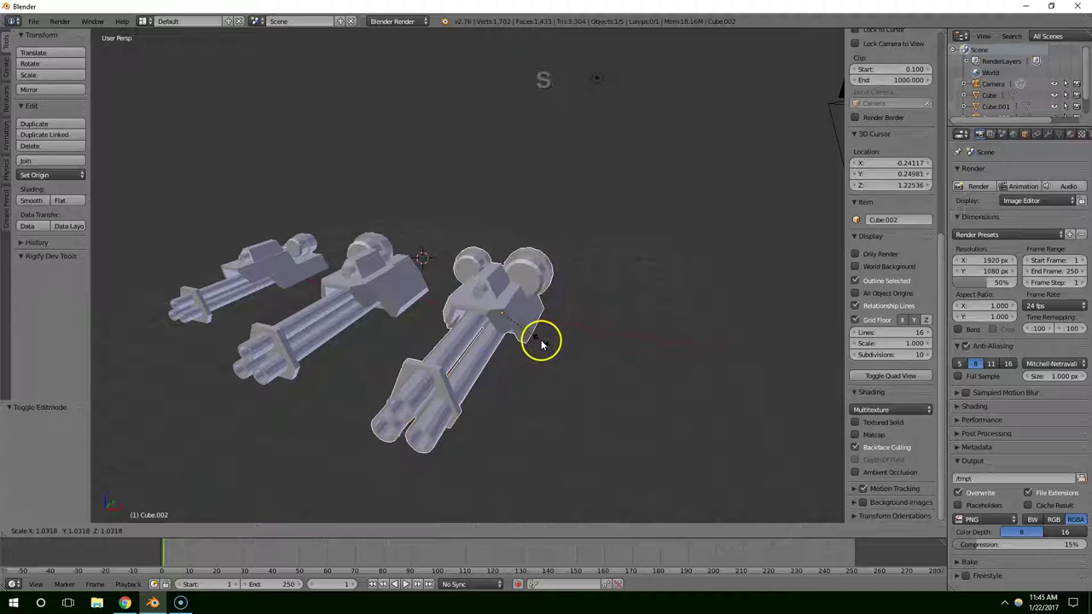
pyautogui.click(545, 339)
pyautogui.middleClick(473, 386)
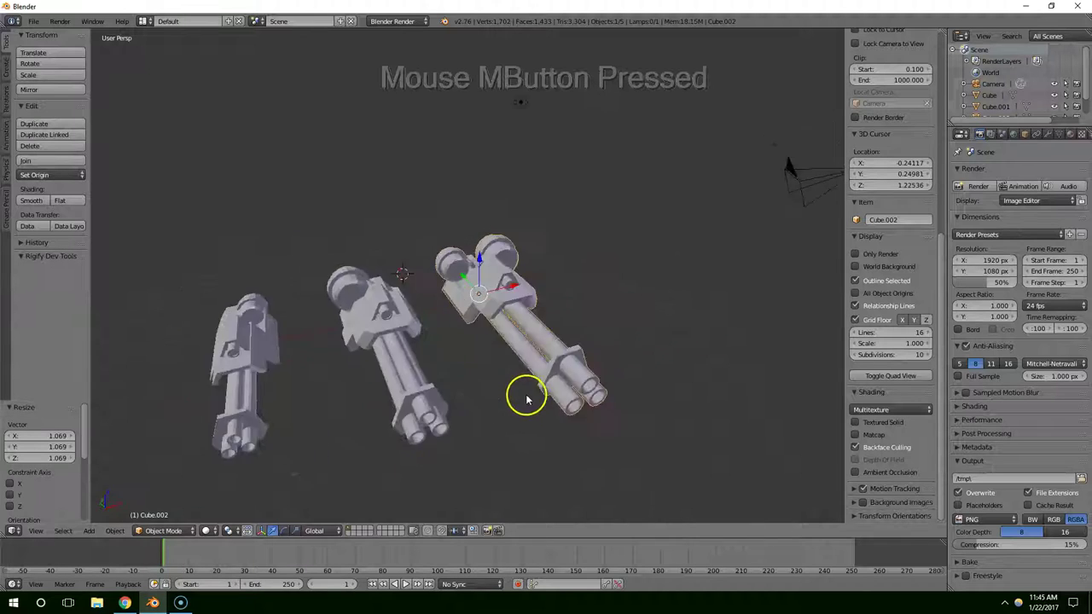
pyautogui.middleClick(538, 371)
pyautogui.scroll(3)
pyautogui.middleClick(550, 360)
pyautogui.scroll(3)
pyautogui.middleClick(523, 334)
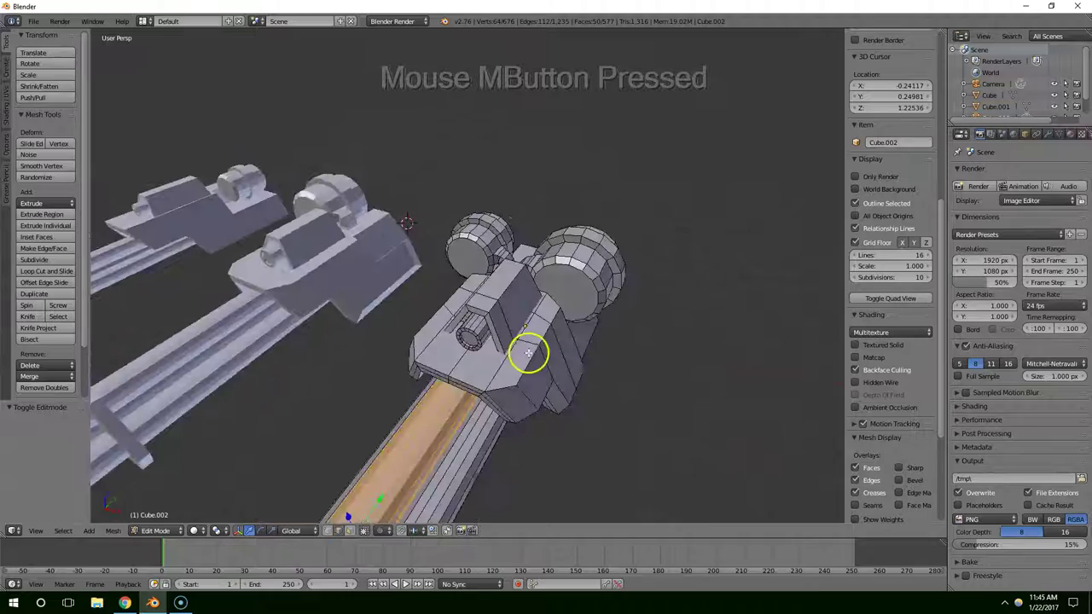
pyautogui.scroll(3)
# Step: In Edit Mode, pick out a housing face on the third cannon for a panel
pyautogui.rightClick(510, 332)
pyautogui.rightClick(499, 330)
pyautogui.click(482, 336)
pyautogui.rightClick(493, 345)
pyautogui.middleClick(499, 344)
pyautogui.click(500, 331)
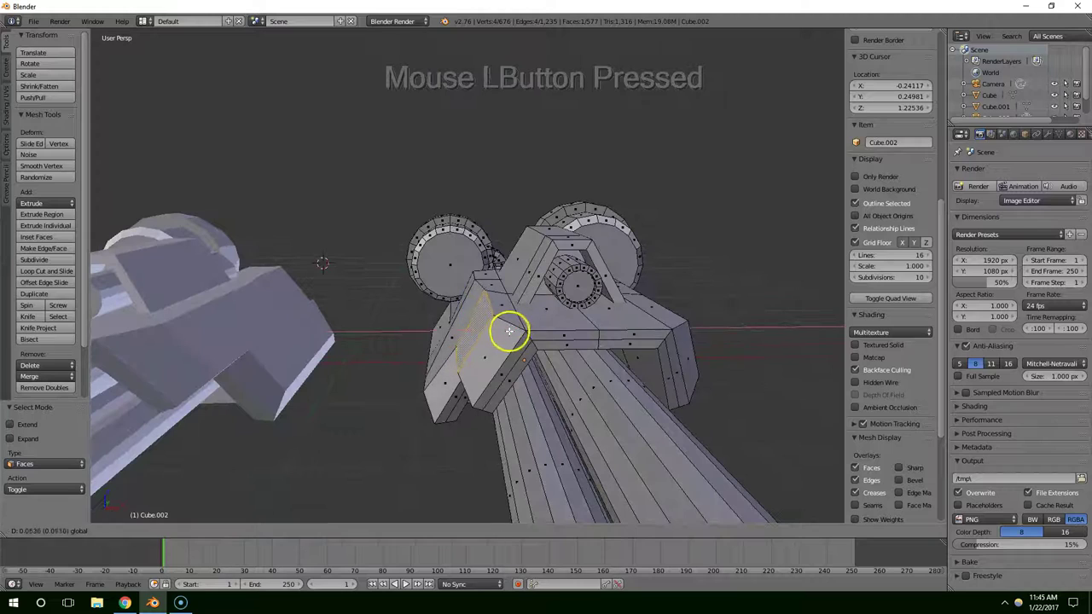
pyautogui.middleClick(624, 343)
pyautogui.middleClick(534, 368)
pyautogui.click(626, 368)
pyautogui.middleClick(607, 371)
pyautogui.rightClick(549, 304)
# Step: Inset the chosen housing face and shrink the new panel to about half, undoing one stray tweak
pyautogui.press('e')
pyautogui.click(584, 308)
pyautogui.press('s')
pyautogui.click(629, 322)
pyautogui.middleClick(562, 364)
pyautogui.scroll(-3)
pyautogui.middleClick(615, 360)
pyautogui.middleClick(528, 341)
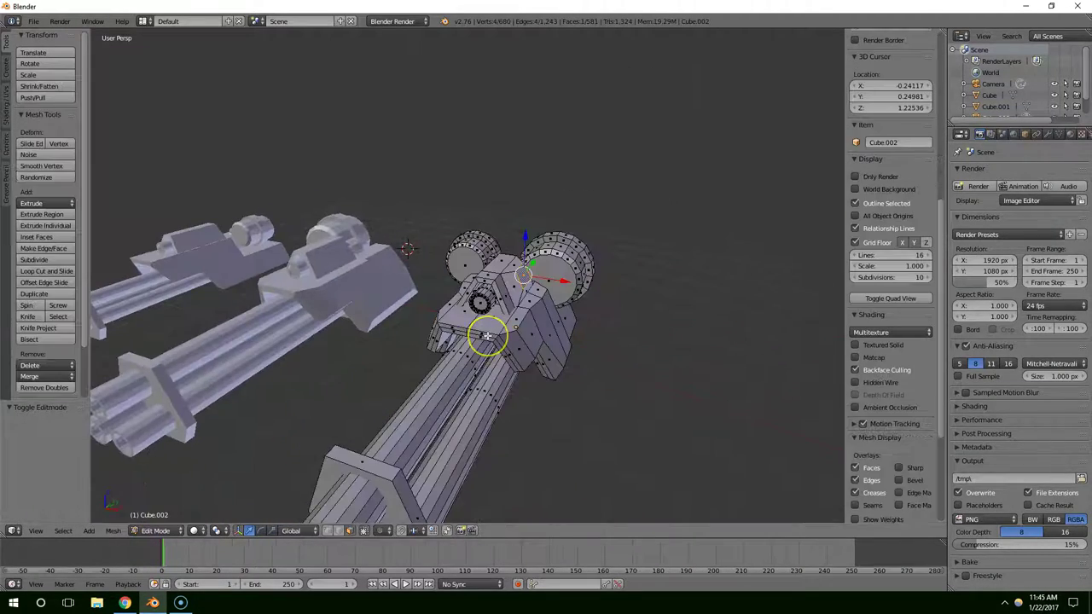
pyautogui.press('ctrl+z')
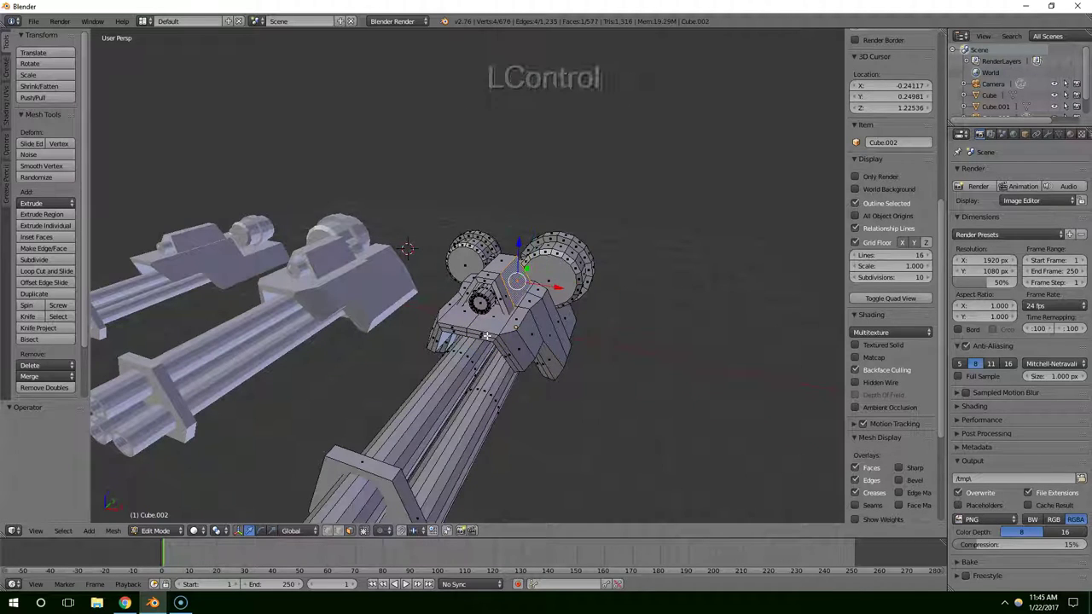
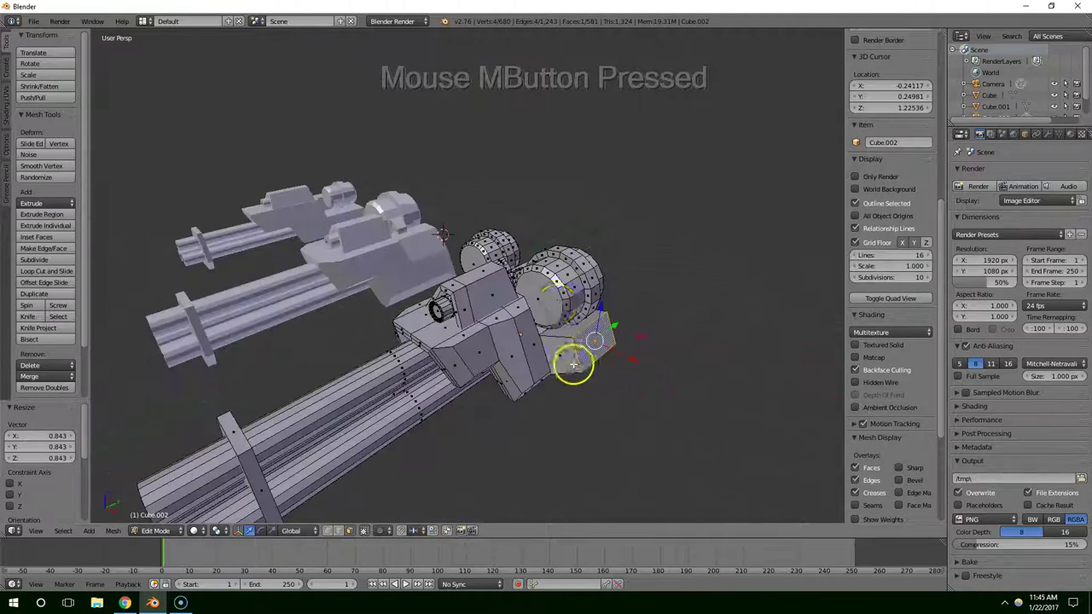
# Step: Select the entire side drum with Ctrl+L and shift it into a new position on the housing
pyautogui.rightClick(556, 297)
pyautogui.rightClick(565, 296)
pyautogui.press('ctrl+l')
pyautogui.press('s')
pyautogui.click(565, 300)
pyautogui.middleClick(539, 332)
pyautogui.click(581, 294)
pyautogui.middleClick(592, 296)
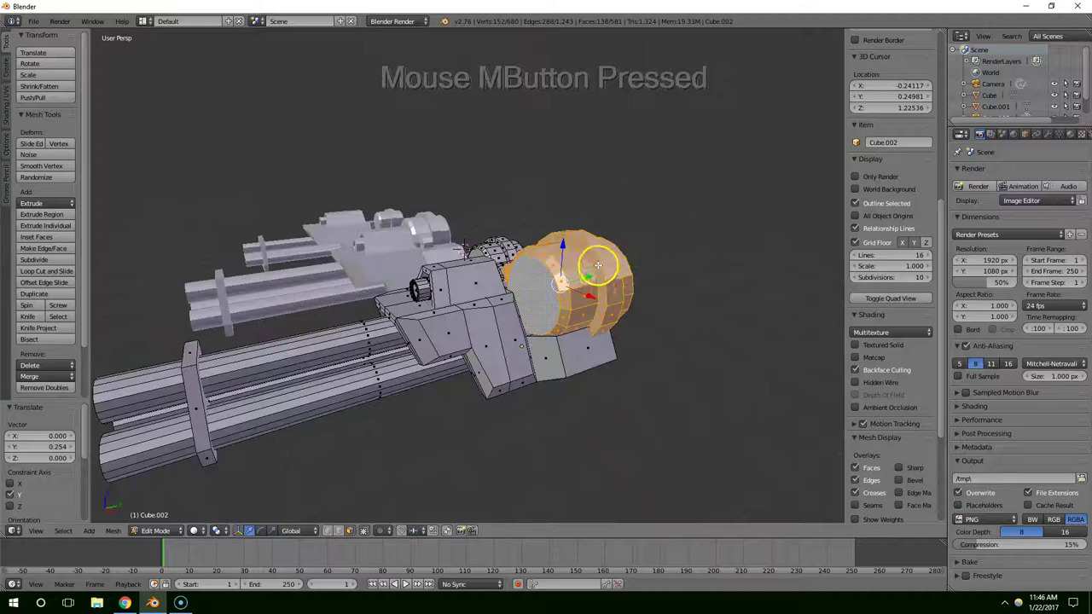
pyautogui.click(567, 246)
pyautogui.middleClick(583, 258)
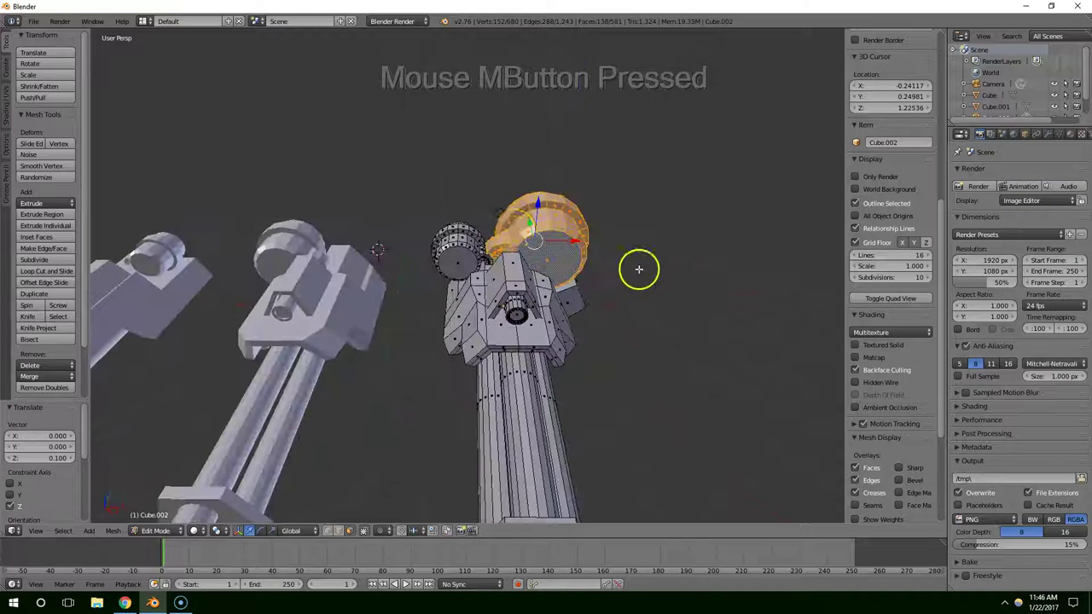
pyautogui.click(567, 247)
pyautogui.scroll(3)
# Step: Shrink the drum slightly, then widen it along its Y axis and return to object mode
pyautogui.press('s')
pyautogui.click(664, 257)
pyautogui.middleClick(663, 257)
pyautogui.click(615, 251)
pyautogui.middleClick(615, 252)
pyautogui.scroll(3)
pyautogui.press('s')
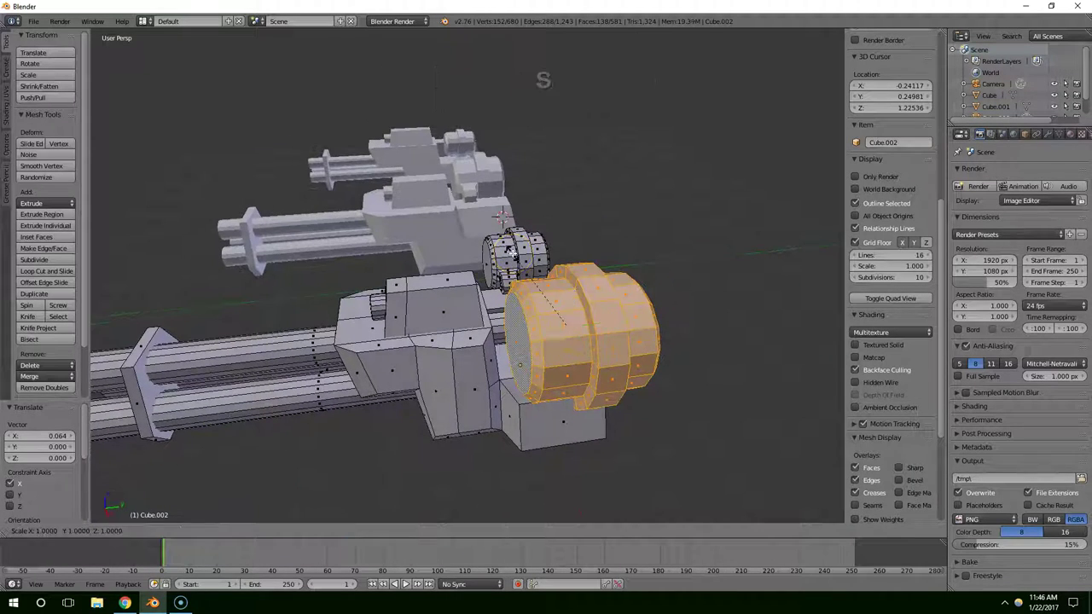
pyautogui.press('y')
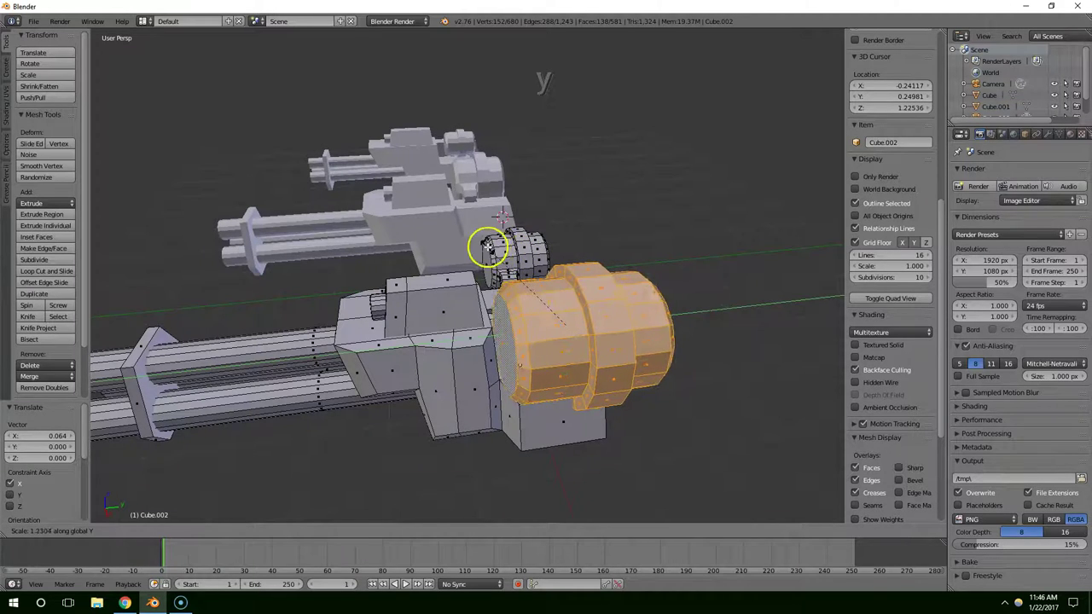
pyautogui.click(491, 252)
pyautogui.scroll(-3)
pyautogui.middleClick(386, 310)
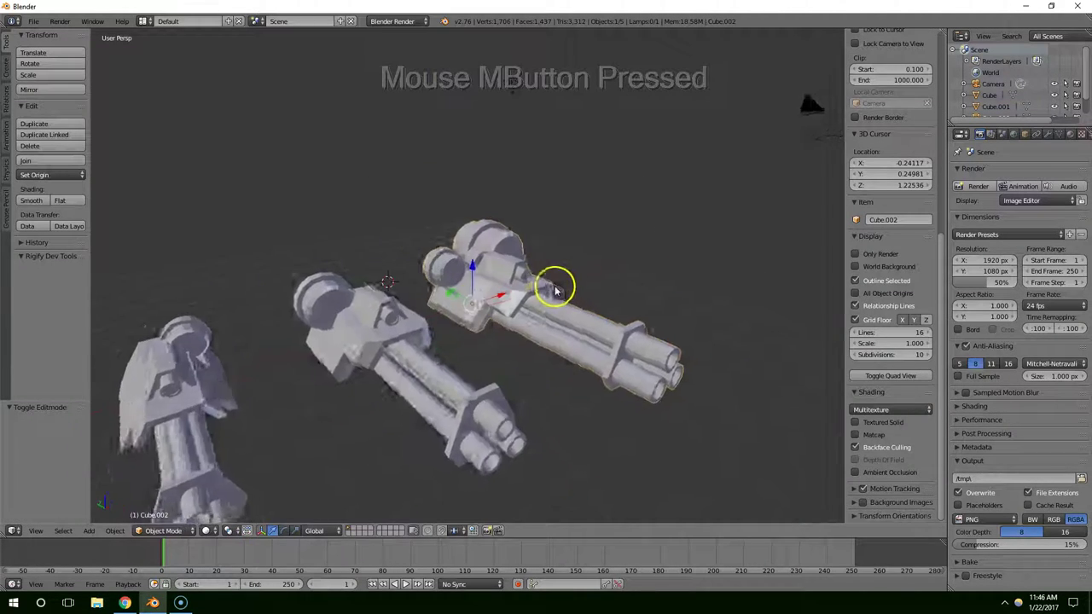
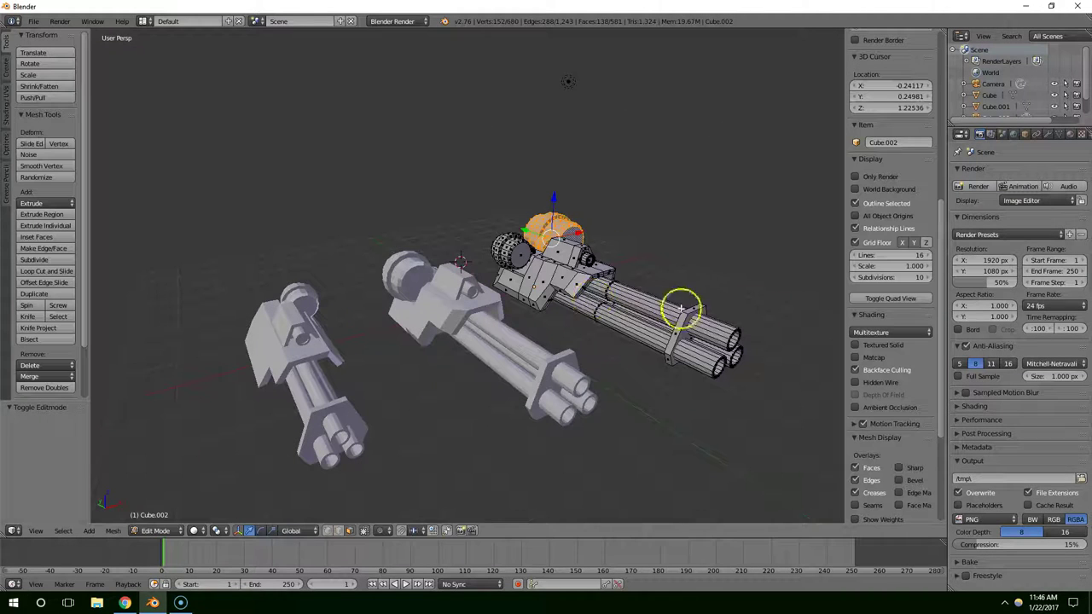
# Step: Stretch the third cannon's barrel collar along Y into a long sleeve
pyautogui.rightClick(686, 336)
pyautogui.rightClick(692, 326)
pyautogui.press('ctrl+l')
pyautogui.press('s')
pyautogui.press('y')
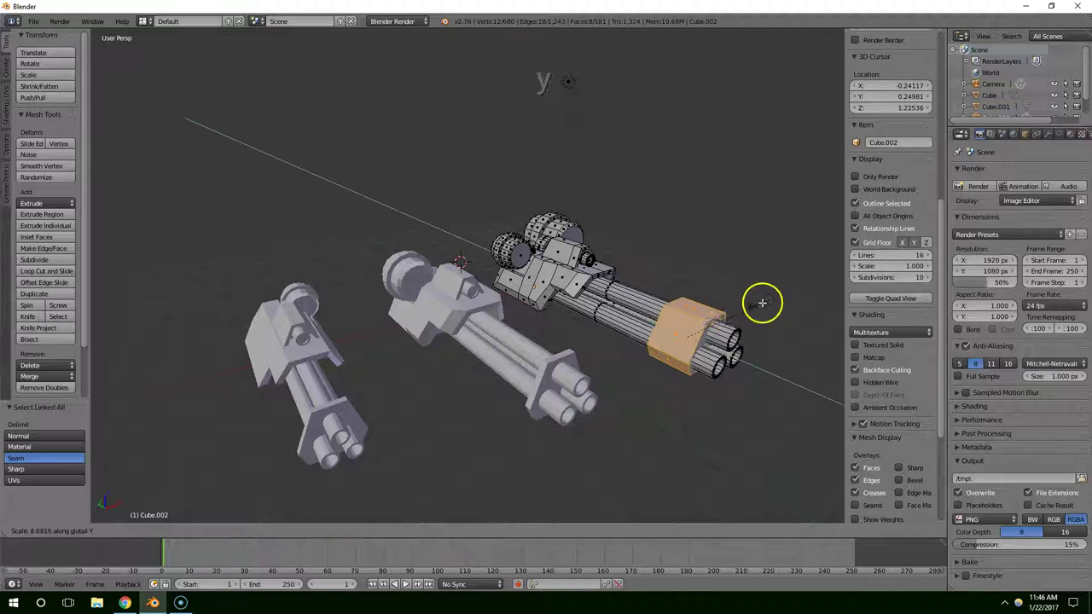
pyautogui.click(770, 300)
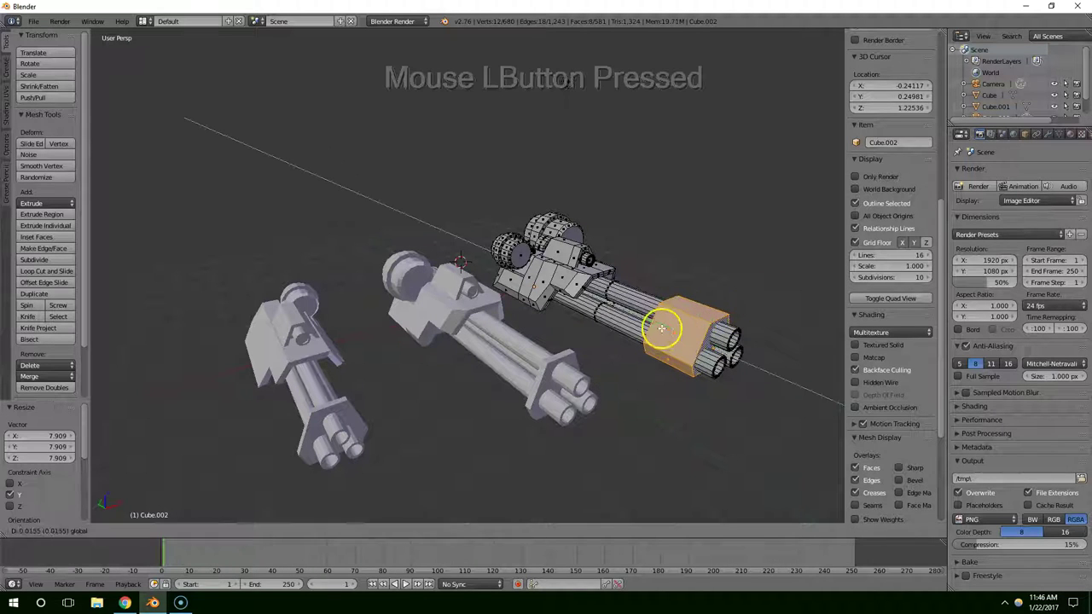
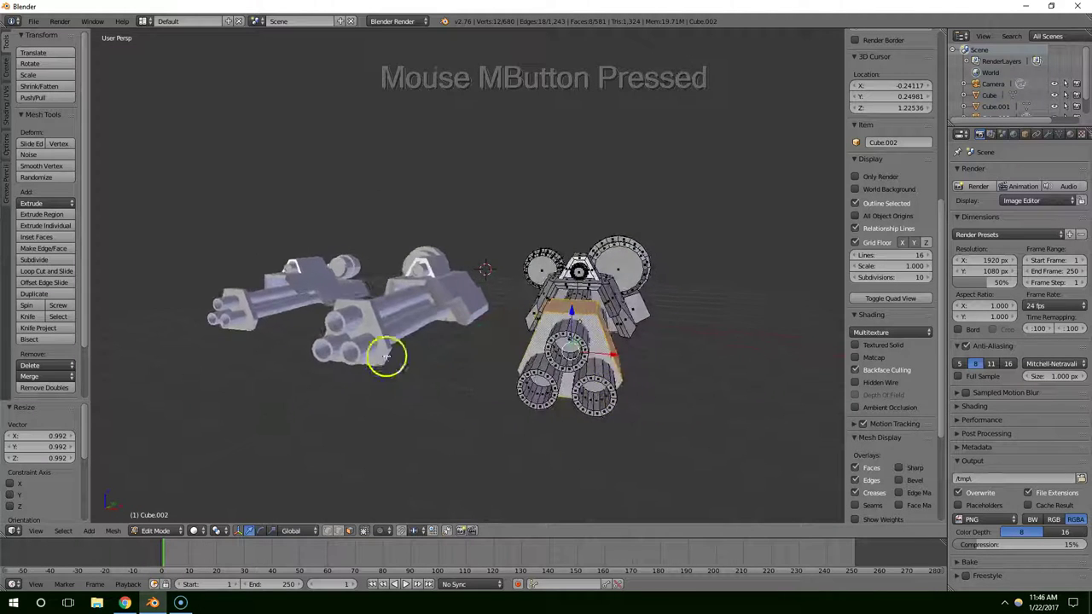
# Step: Select Cube.001's barrel collar and slide it farther along its barrels
pyautogui.middleClick(372, 361)
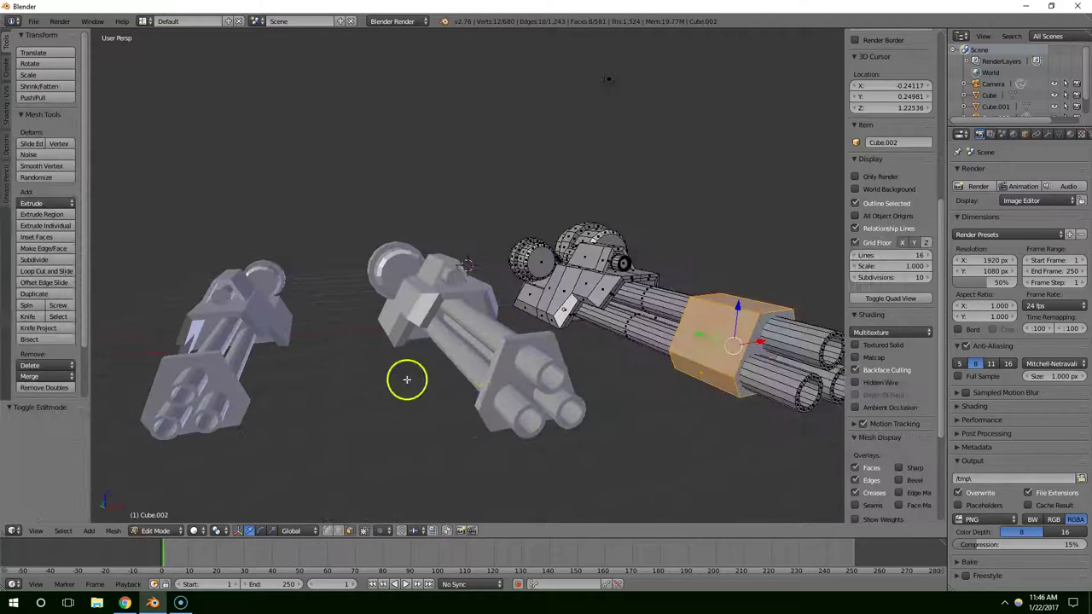
pyautogui.middleClick(359, 382)
pyautogui.rightClick(203, 349)
pyautogui.scroll(-3)
pyautogui.middleClick(374, 419)
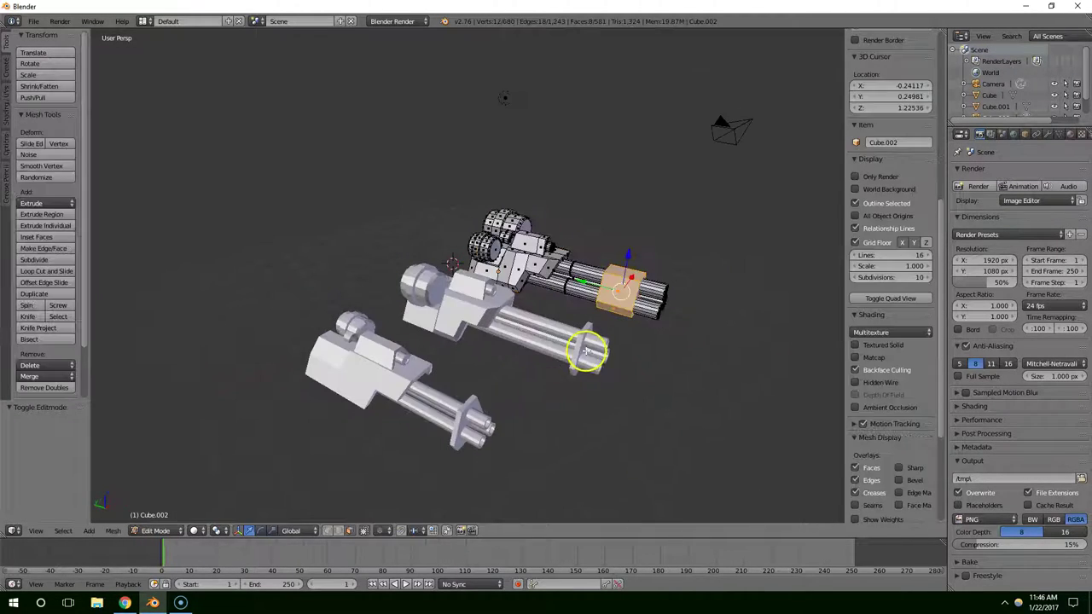
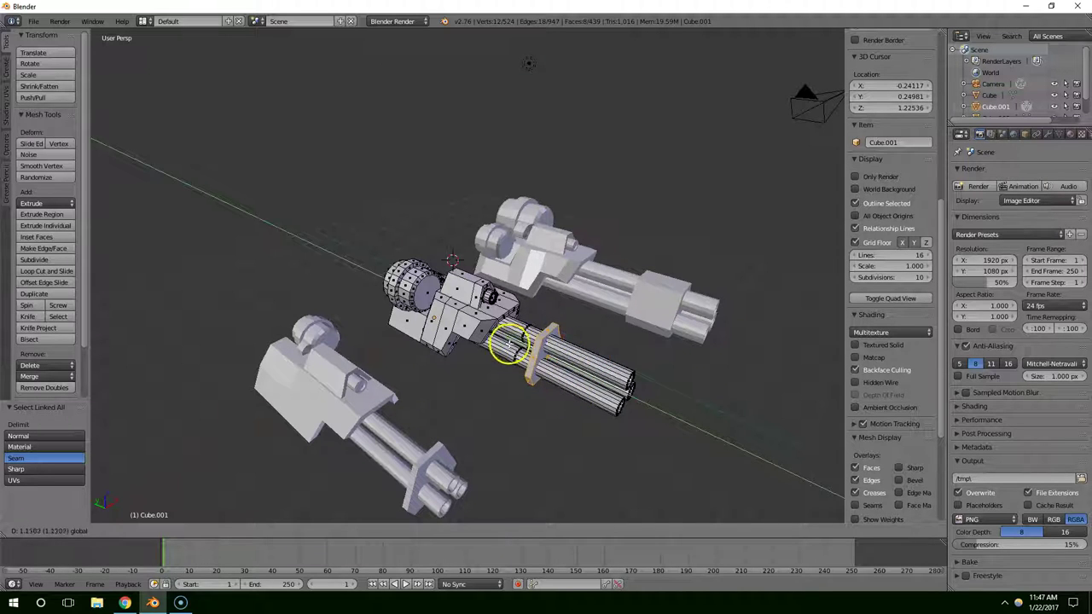
pyautogui.middleClick(627, 411)
pyautogui.scroll(-3)
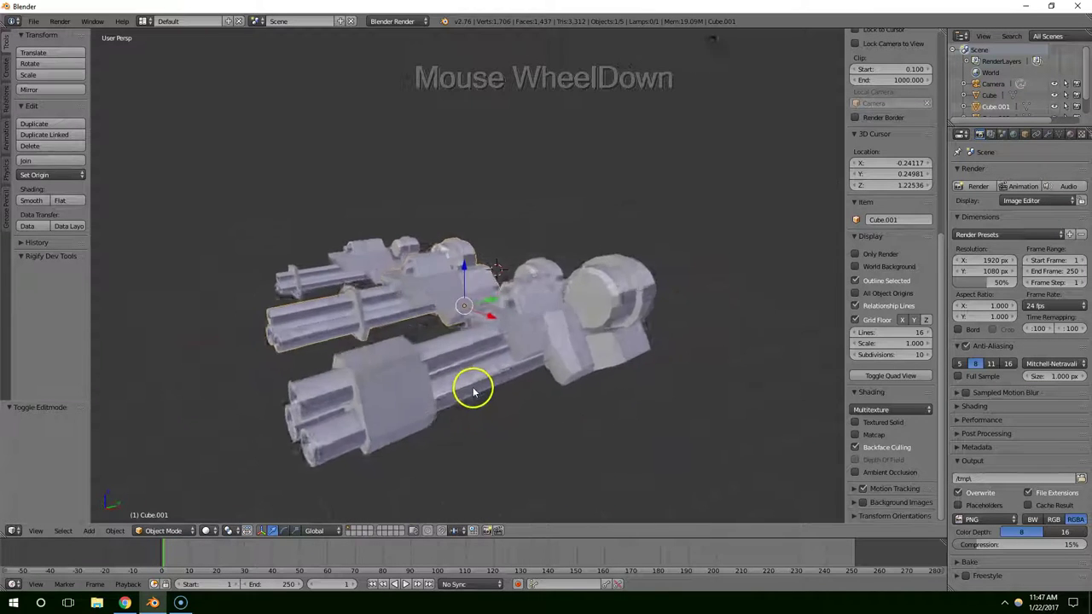
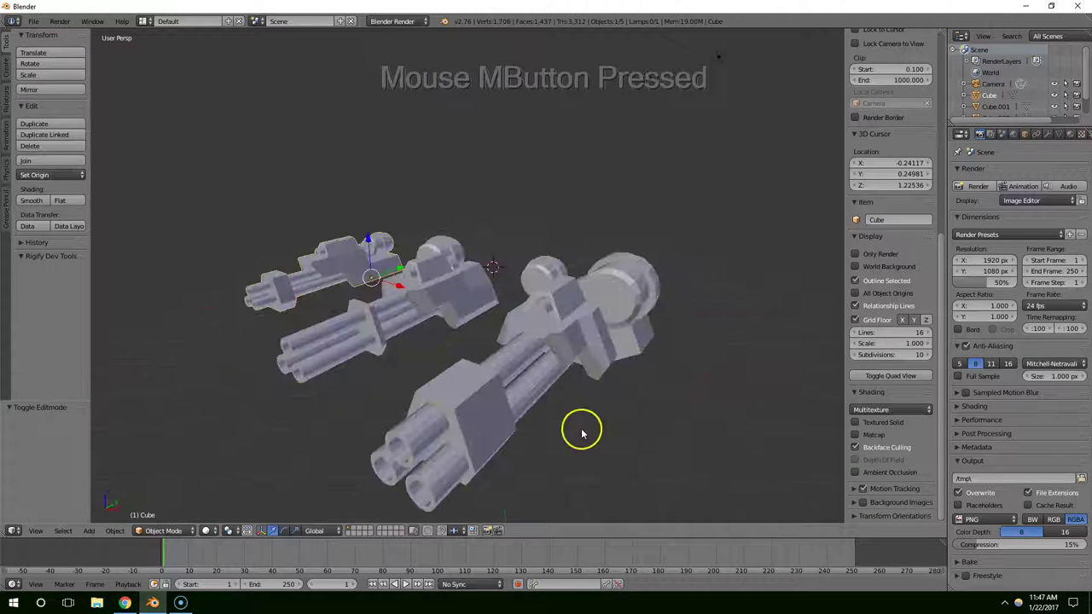
pyautogui.middleClick(473, 452)
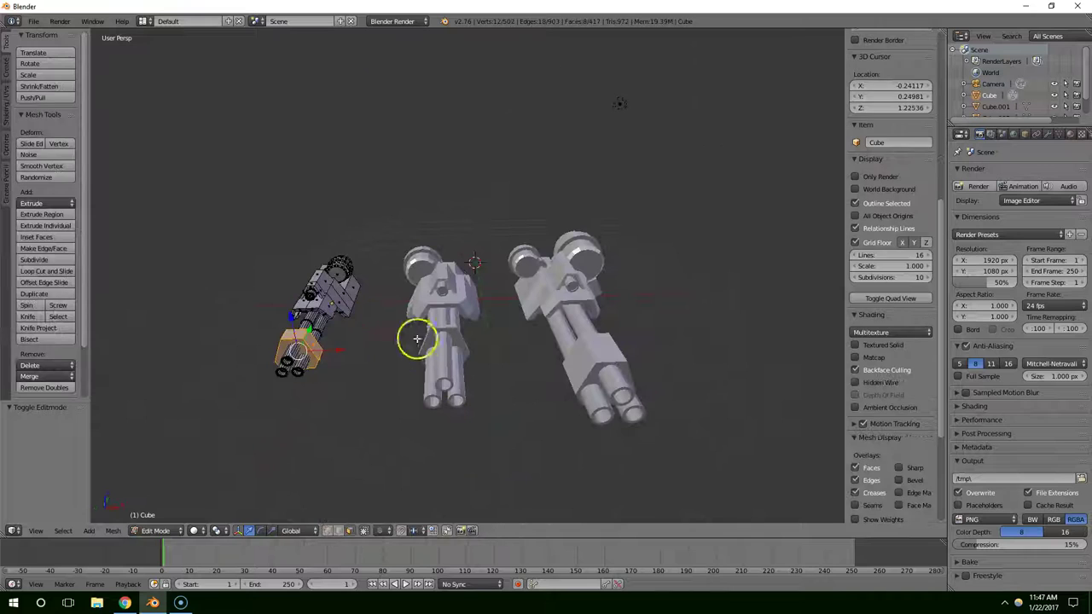
pyautogui.rightClick(441, 282)
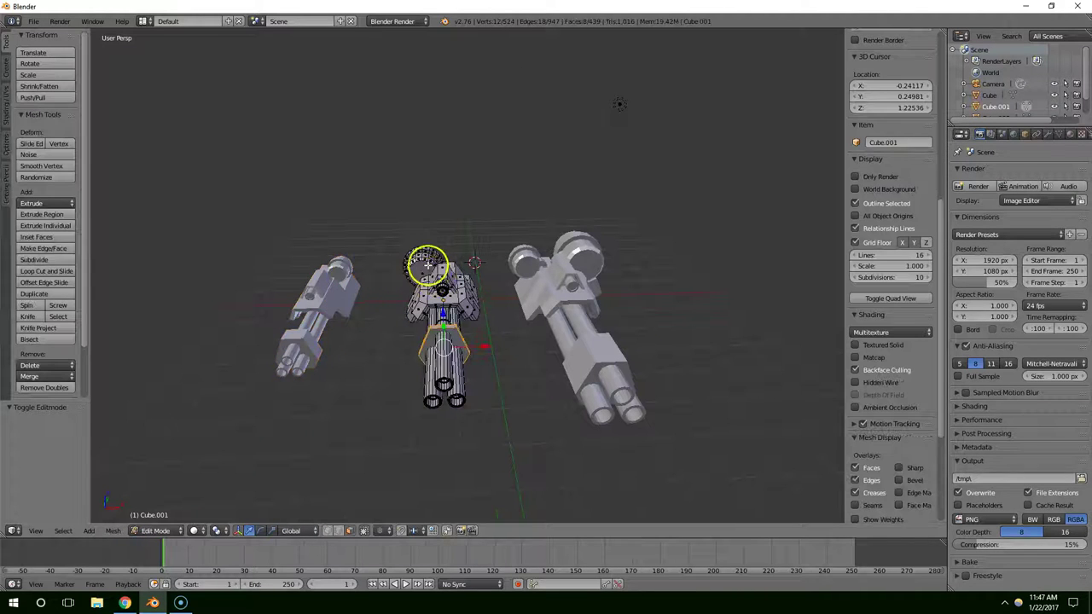
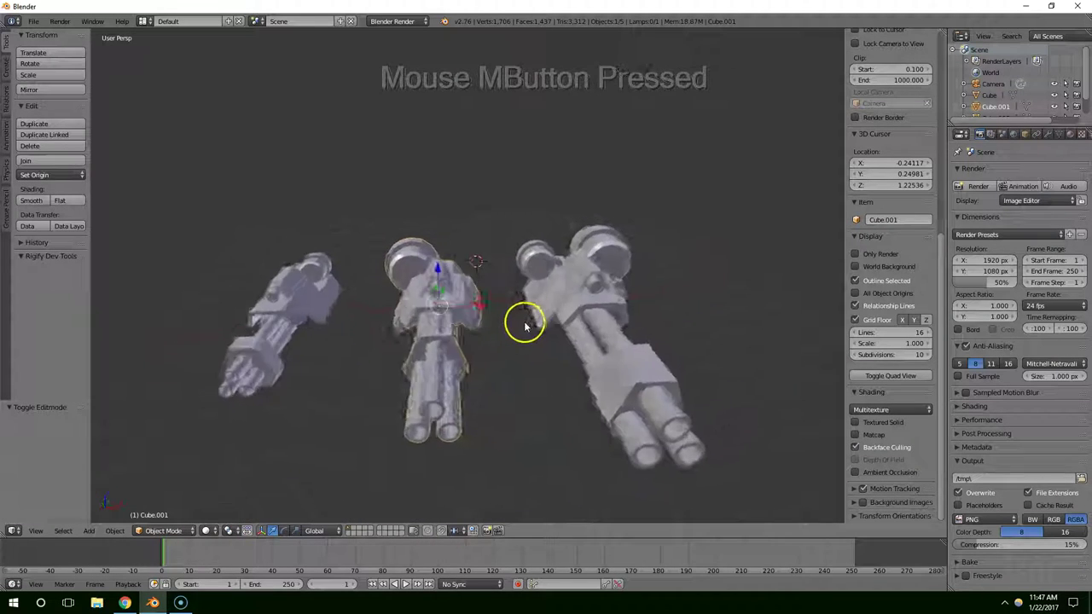
pyautogui.middleClick(502, 326)
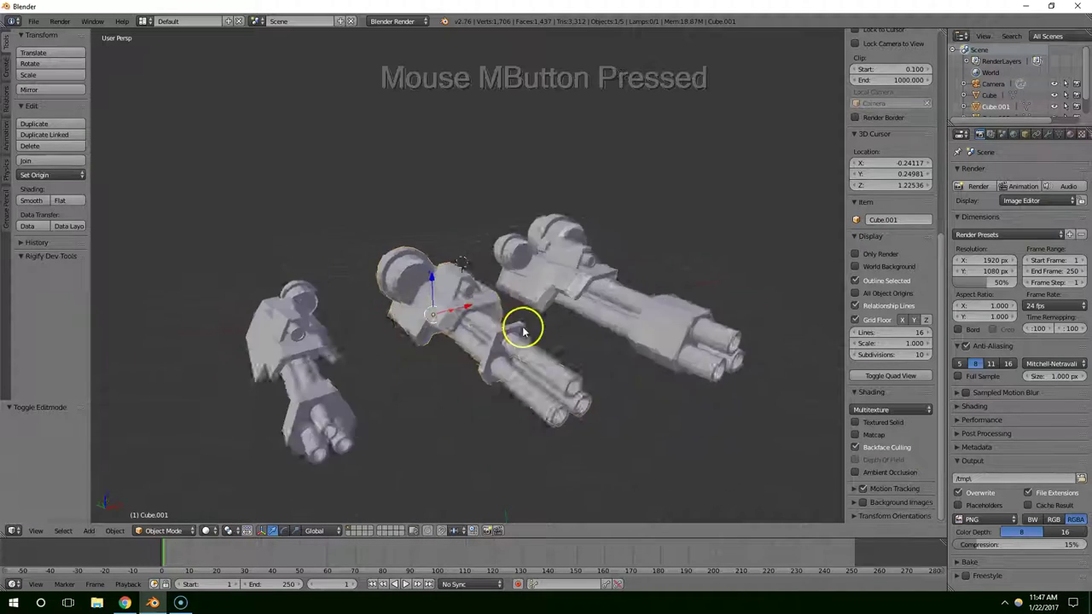
pyautogui.middleClick(482, 304)
pyautogui.scroll(-3)
pyautogui.middleClick(539, 300)
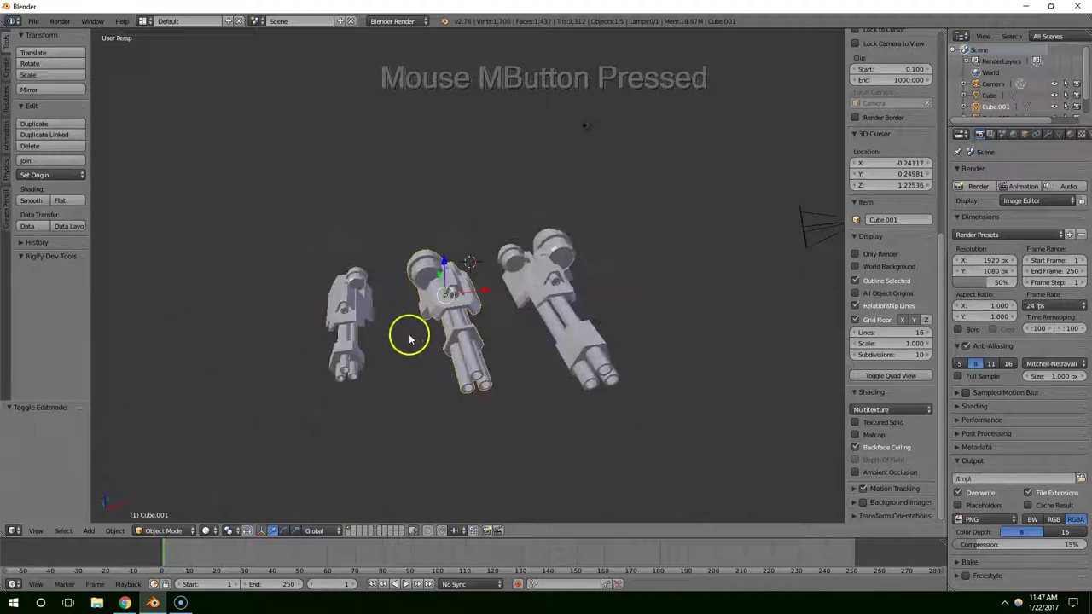
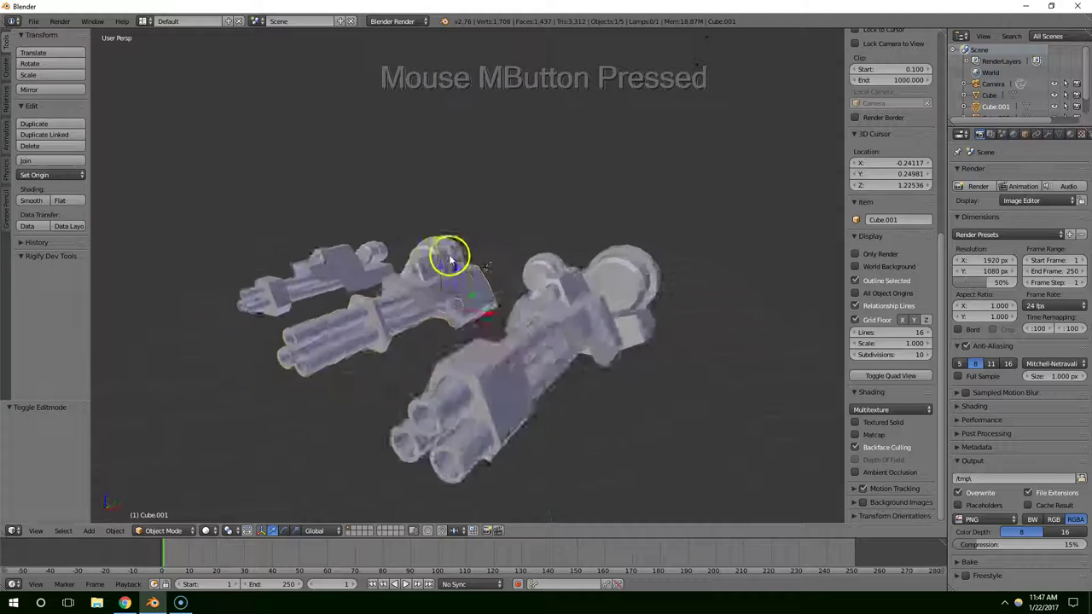
pyautogui.middleClick(446, 285)
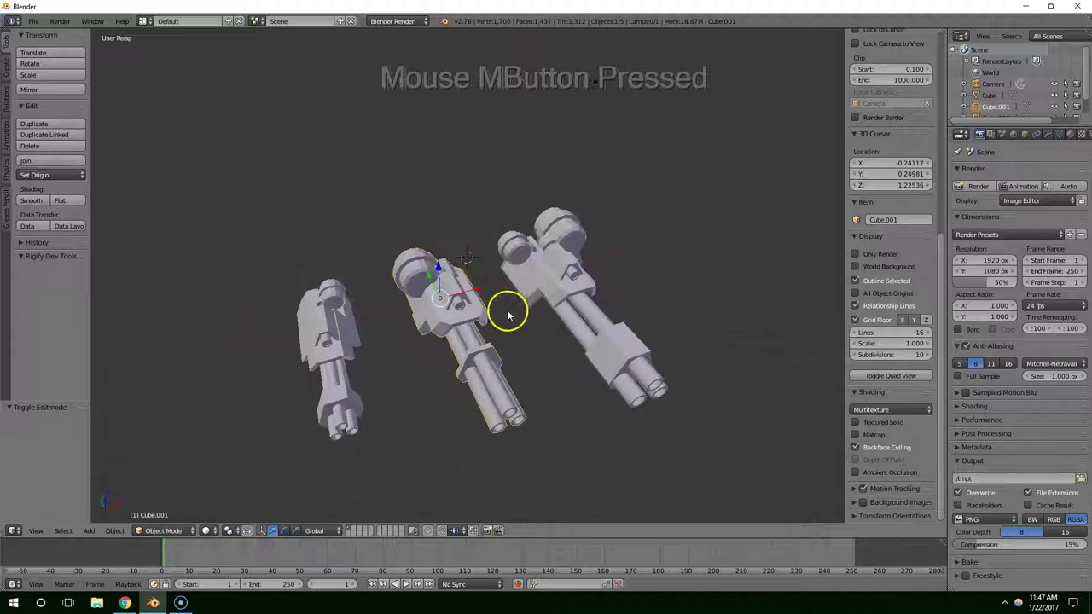